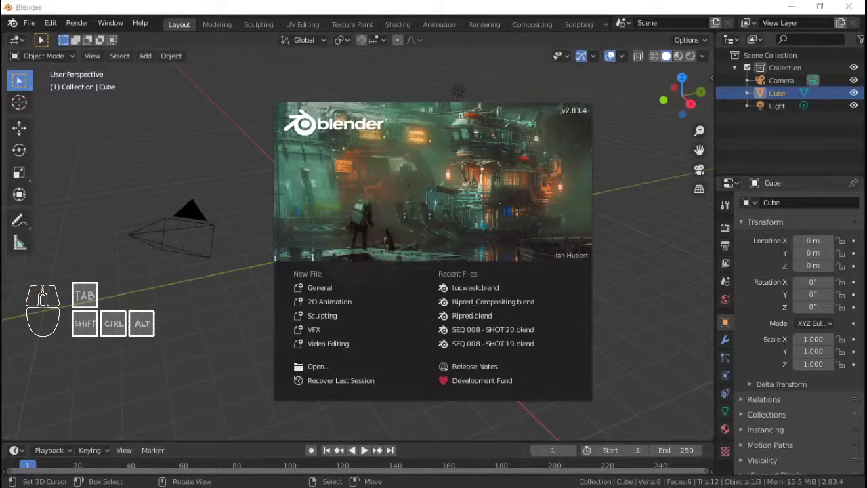
Dismiss the splash screen and create a new 2D Animation file with a blank canvas
{"action": "left_click", "coordinate": [49, 298]}
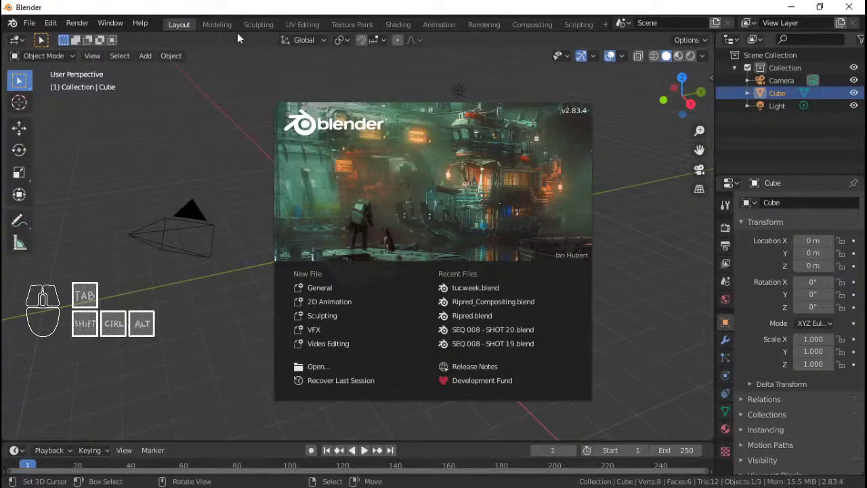
{"action": "left_click", "coordinate": [37, 28]}
{"action": "left_click", "coordinate": [37, 29]}
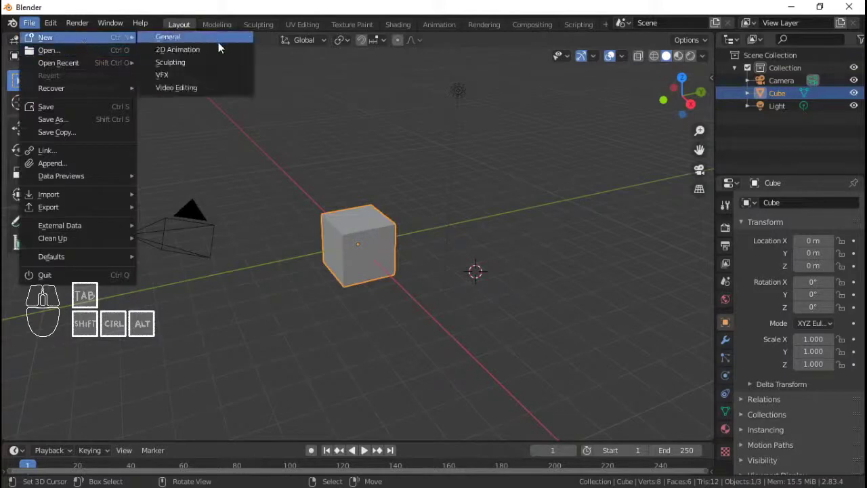
{"action": "left_click", "coordinate": [226, 55]}
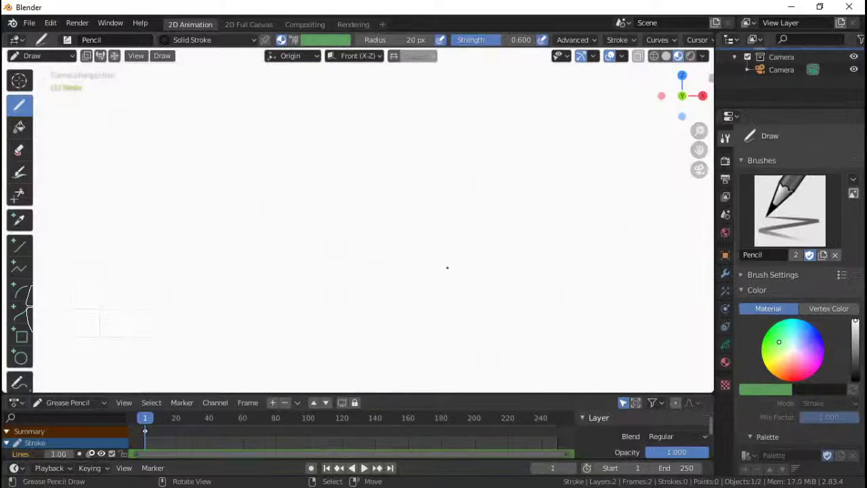
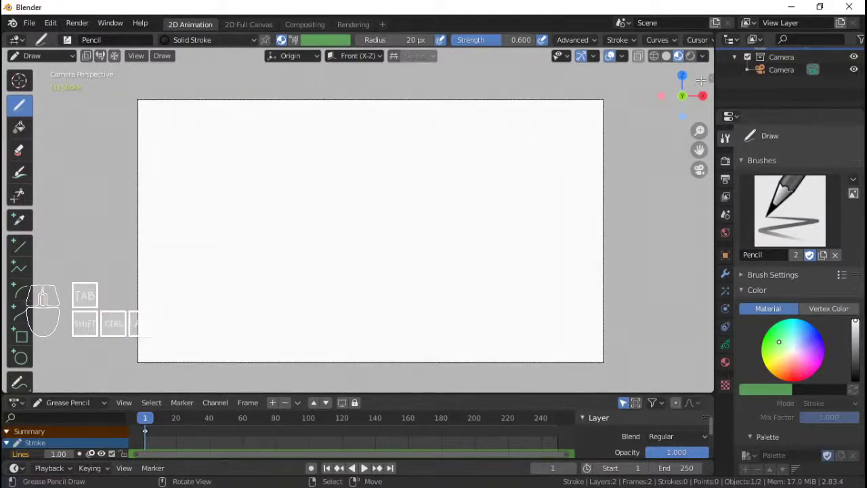
Enable Scene World in viewport shading and set the world background colour to black
{"action": "left_click", "coordinate": [709, 62]}
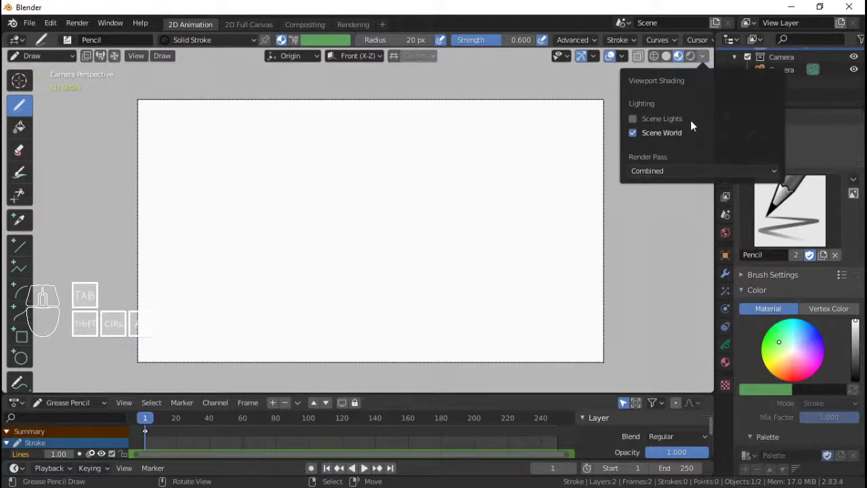
{"action": "left_click_drag", "start_coordinate": [707, 63], "coordinate": [729, 209]}
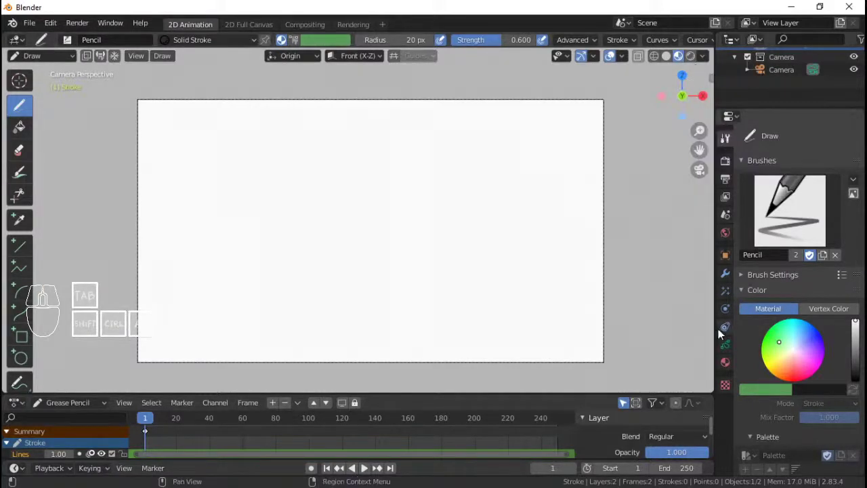
{"action": "left_click", "coordinate": [726, 367]}
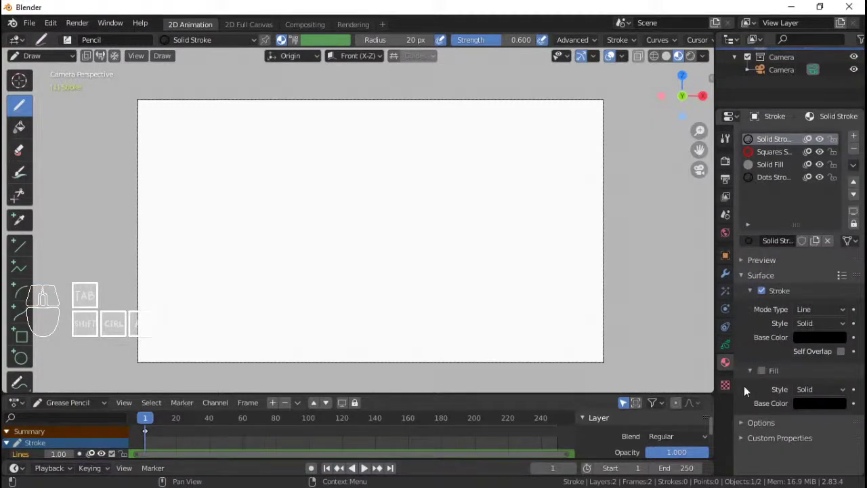
{"action": "left_click_drag", "start_coordinate": [732, 233], "coordinate": [754, 251]}
{"action": "left_click_drag", "start_coordinate": [830, 220], "coordinate": [842, 109]}
{"action": "left_click_drag", "start_coordinate": [841, 128], "coordinate": [837, 162]}
{"action": "left_click", "coordinate": [48, 298]}
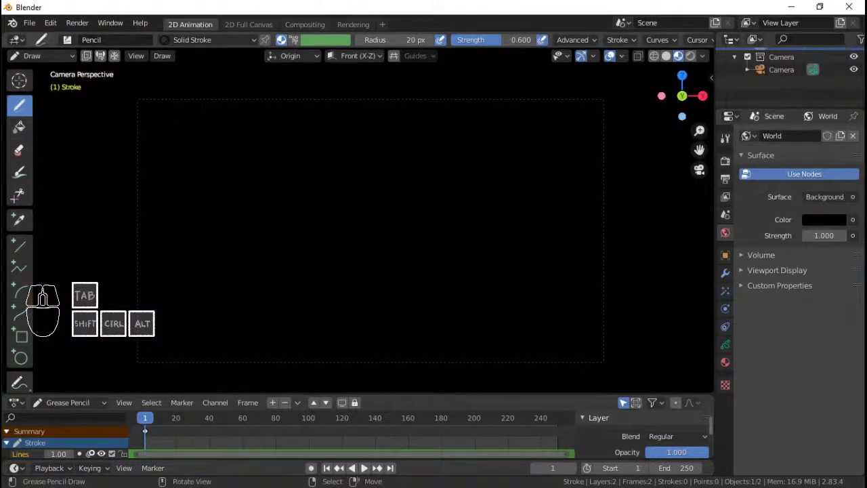
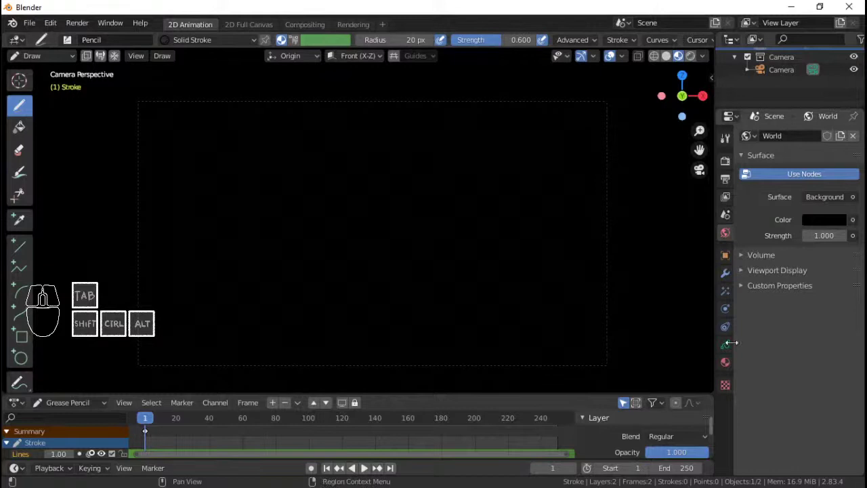
Set the Solid Stroke material's base colour to white against the black background
{"action": "left_click", "coordinate": [725, 362]}
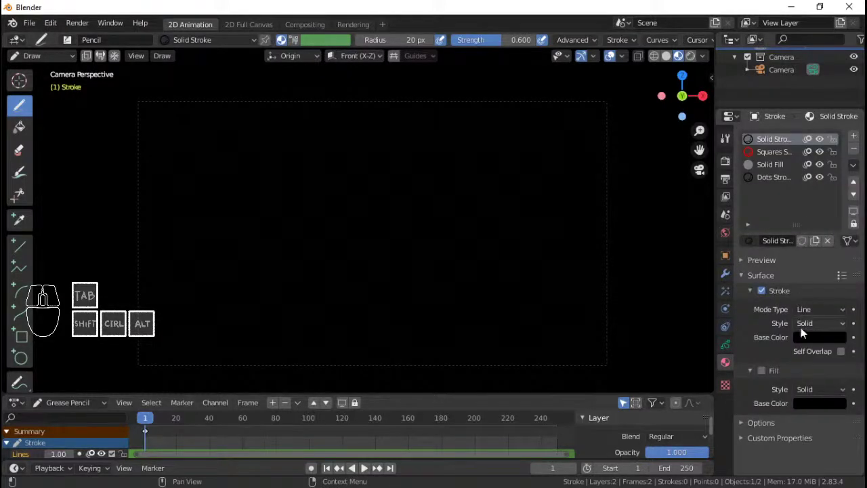
{"action": "left_click", "coordinate": [811, 339]}
{"action": "left_click_drag", "start_coordinate": [839, 233], "coordinate": [845, 152]}
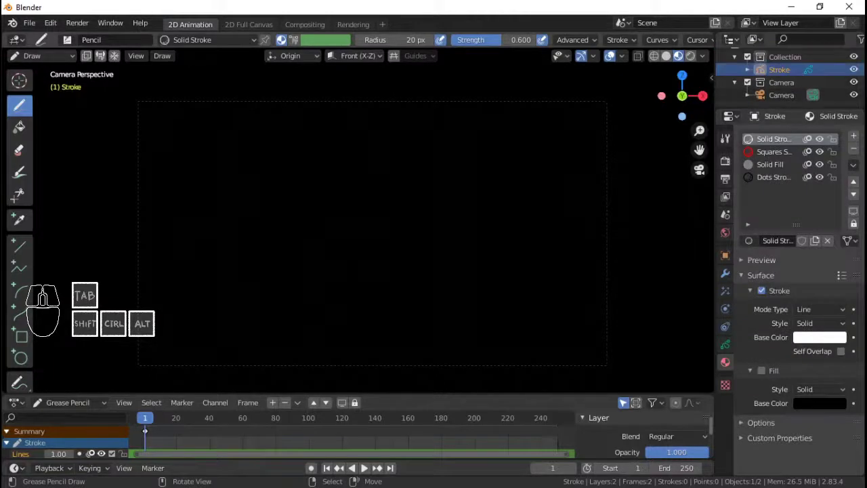
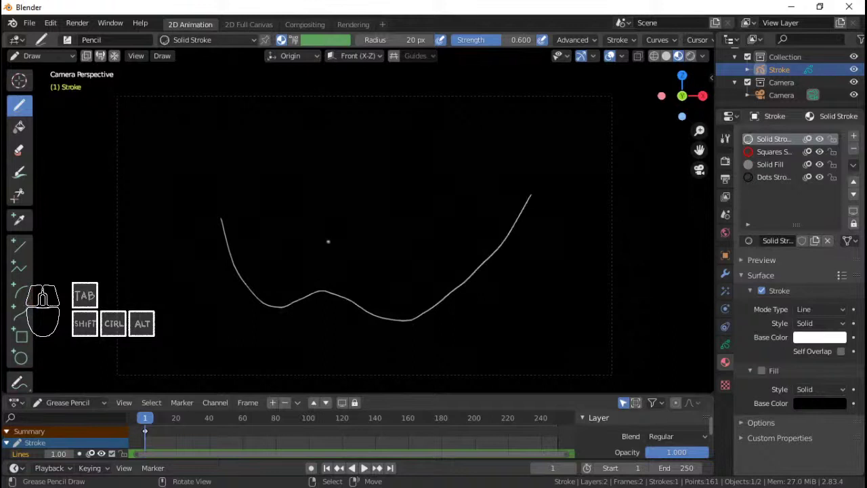
Undo the trial white stroke to leave the canvas blank
{"action": "key", "text": "ctrl+z"}
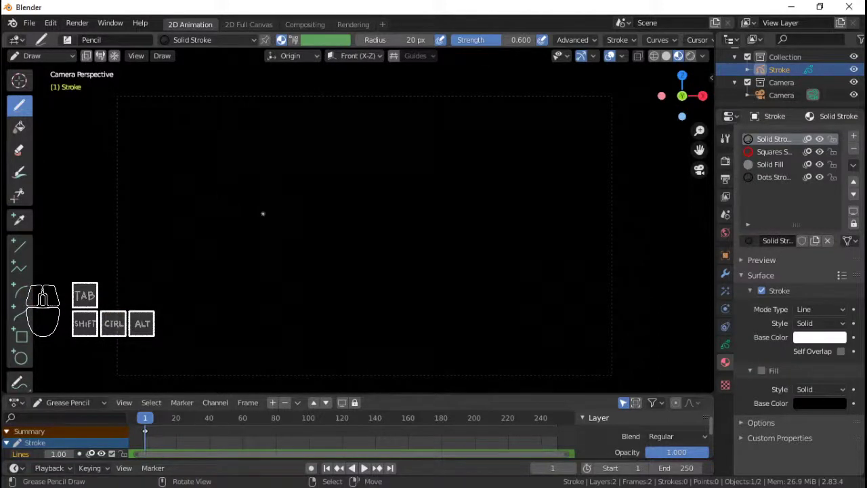
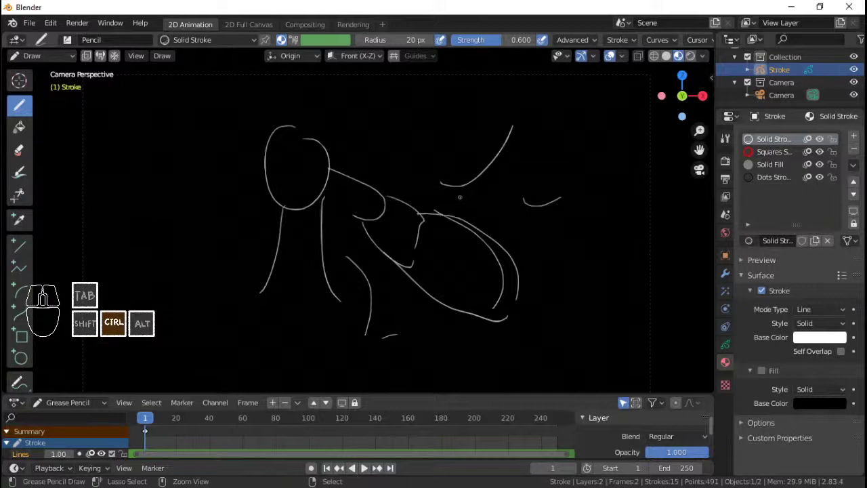
Select all sketched firefly strokes, delete them and return to Draw mode
{"action": "key", "text": "Tab"}
{"action": "key", "text": "a"}
{"action": "key", "text": "x"}
{"action": "left_click", "coordinate": [459, 197]}
{"action": "key", "text": "ctrl+Tab"}
{"action": "left_click", "coordinate": [474, 128]}
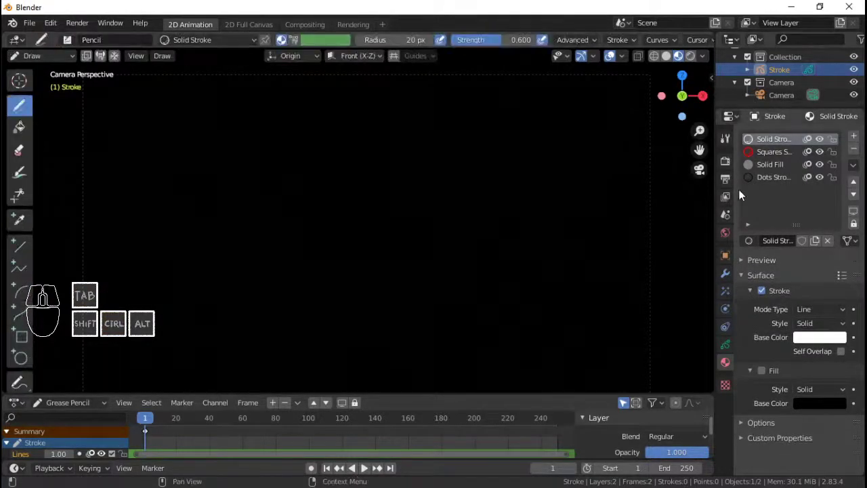
Add a third Grease Pencil layer and start saving the project
{"action": "left_click", "coordinate": [728, 349]}
{"action": "left_click", "coordinate": [859, 179]}
{"action": "double_click", "coordinate": [767, 180]}
{"action": "key", "text": "k"}
{"action": "key", "text": "h"}
{"action": "key", "text": "Return"}
{"action": "key", "text": "ctrl+s"}
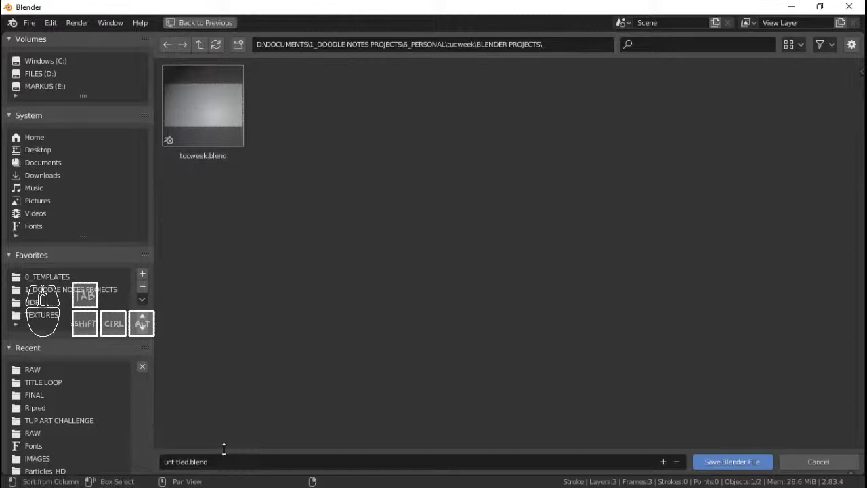
Name the file DAY ONE.blend in the BLENDER PROJECTS folder and save it
{"action": "left_click", "coordinate": [224, 467]}
{"action": "key", "text": "shift+d"}
{"action": "key", "text": "shift+a"}
{"action": "key", "text": "space"}
{"action": "key", "text": "shift+o"}
{"action": "key", "text": "shift+n"}
{"action": "key", "text": "shift+e"}
{"action": "key", "text": "Return"}
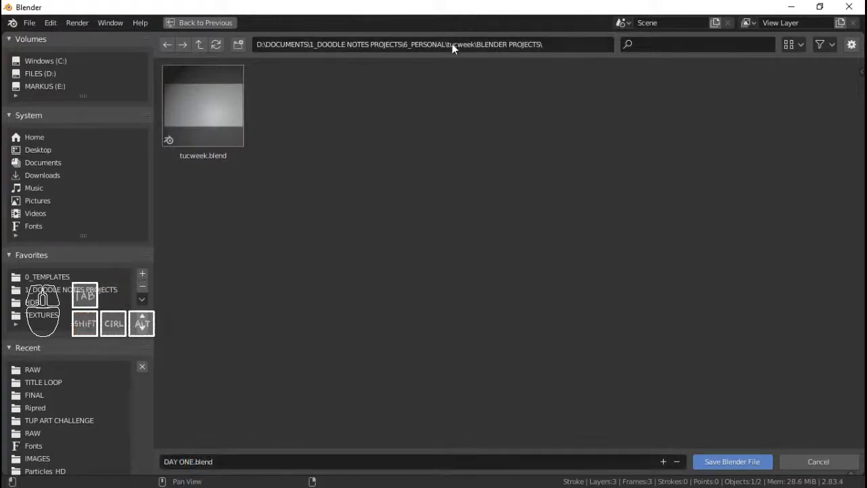
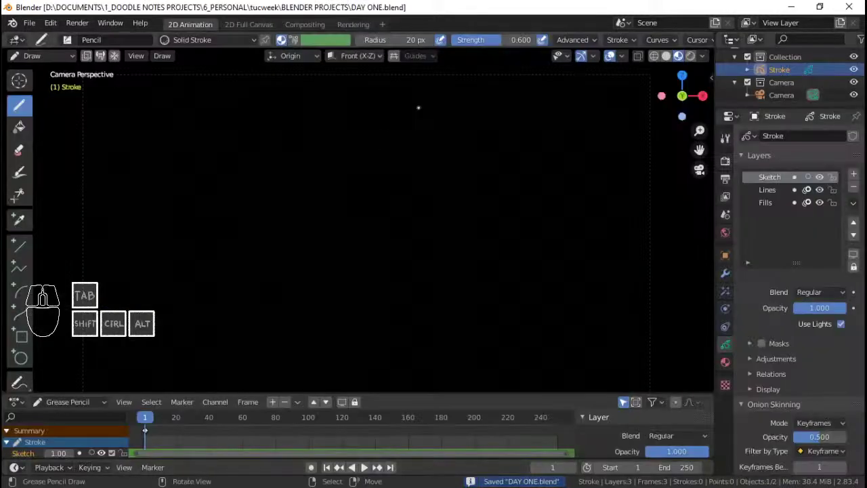
{"action": "key", "text": "ctrl+s"}
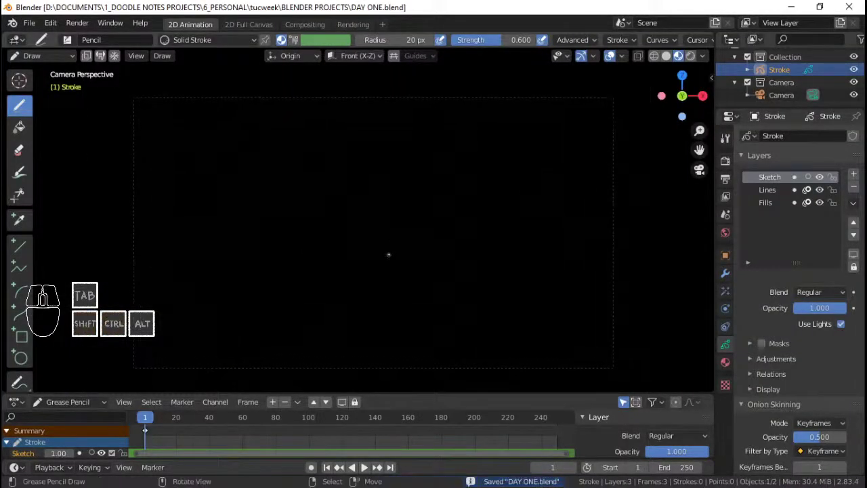
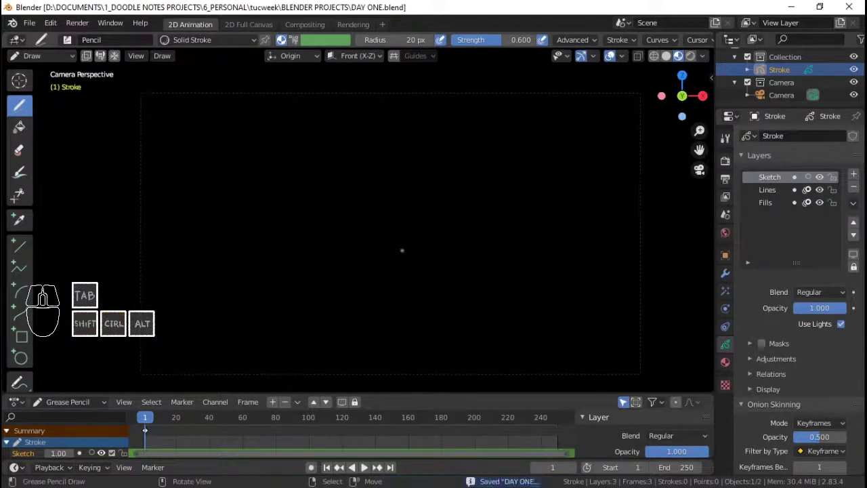
{"action": "key", "text": "ctrl+s"}
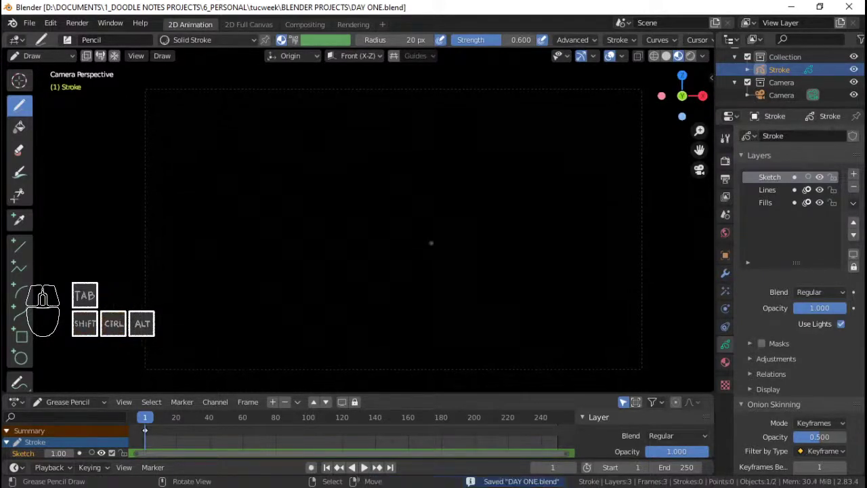
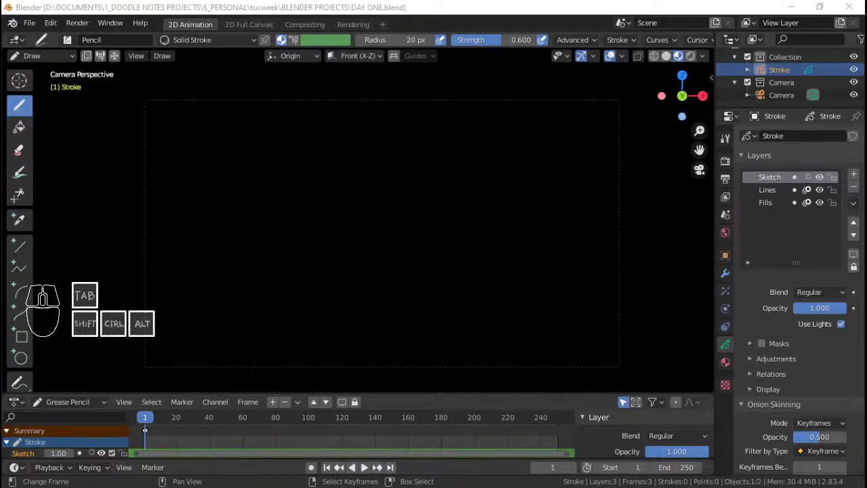
{"action": "key", "text": "g"}
{"action": "key", "text": "Left"}
{"action": "key", "text": "f"}
{"action": "key", "text": "i"}
{"action": "key", "text": "e"}
{"action": "key", "text": "i"}
{"action": "key", "text": "Return"}
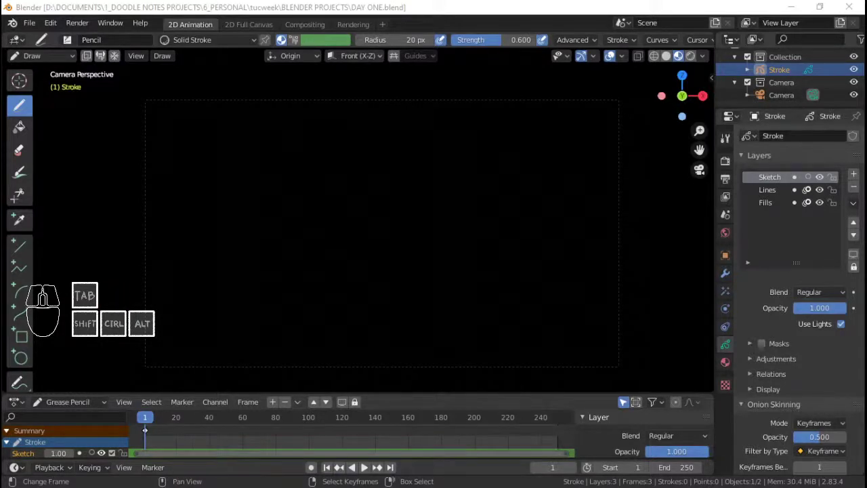
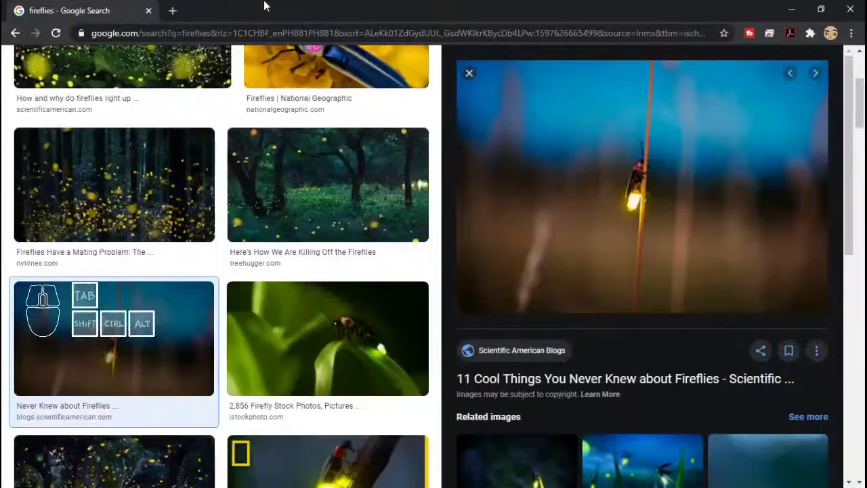
Close the enlarged firefly photo preview back to the Google Images results grid
{"action": "left_click", "coordinate": [442, 109]}
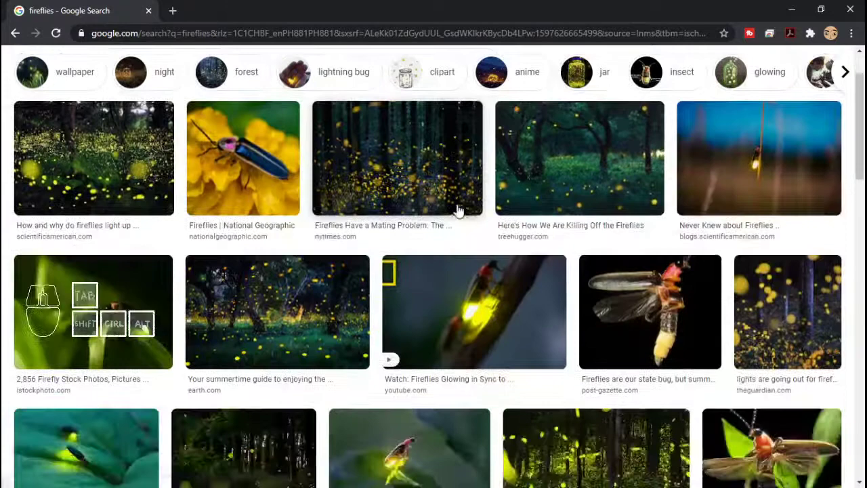
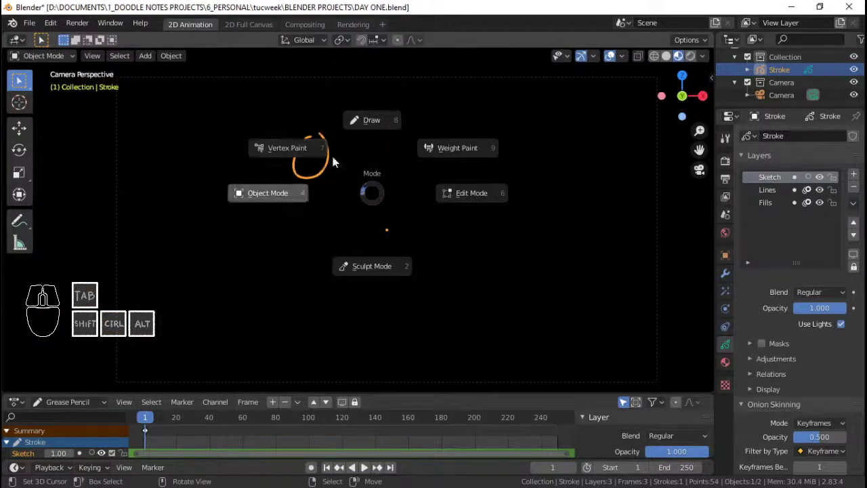
Draw a small head outline on the Sketch layer, then select and remove it
{"action": "left_click", "coordinate": [380, 132]}
{"action": "key", "text": "Tab"}
{"action": "key", "text": "s"}
{"action": "key", "text": "a"}
{"action": "key", "text": "x"}
{"action": "left_click", "coordinate": [367, 166]}
{"action": "left_click", "coordinate": [379, 111]}
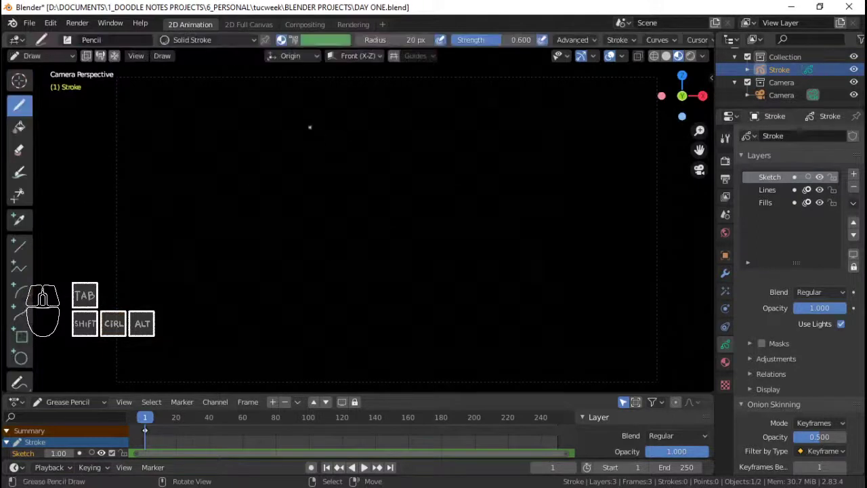
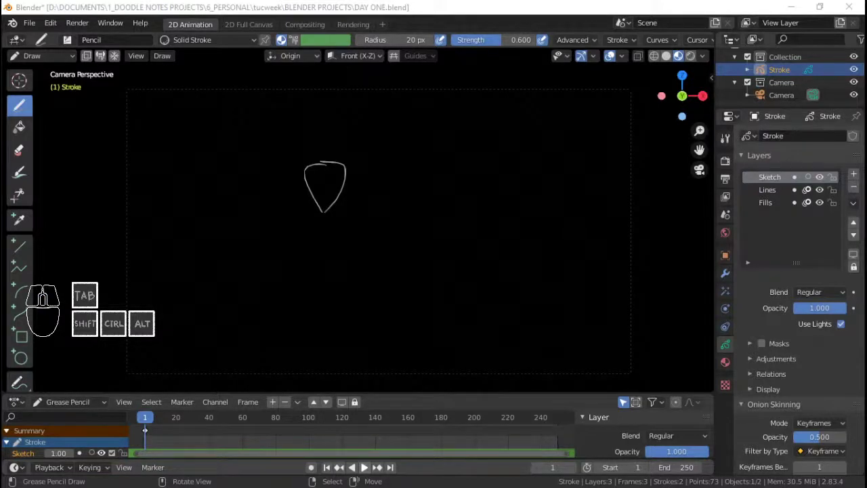
Undo the first head outline, save, and redraw the full firefly sketch with the Pencil brush
{"action": "left_click", "coordinate": [298, 5]}
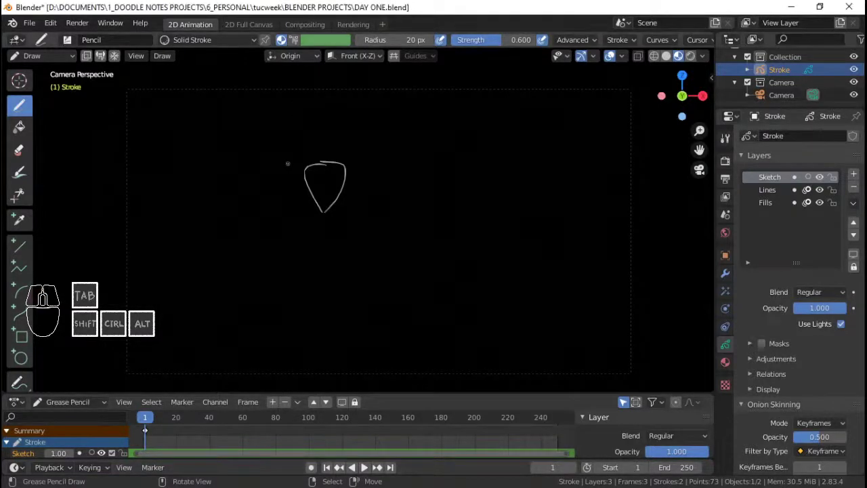
{"action": "key", "text": "ctrl+z"}
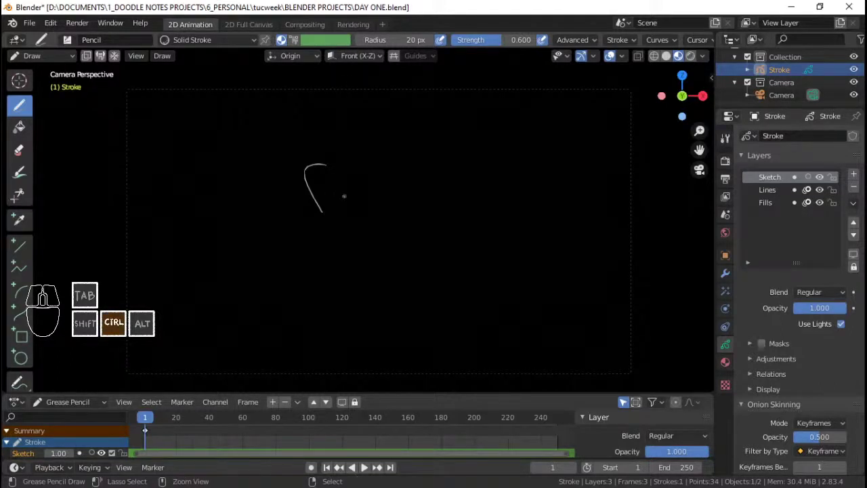
{"action": "key", "text": "ctrl+z"}
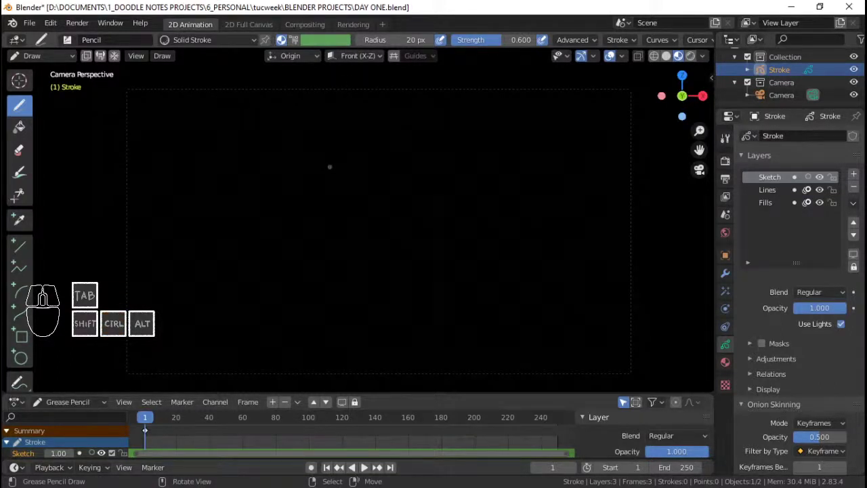
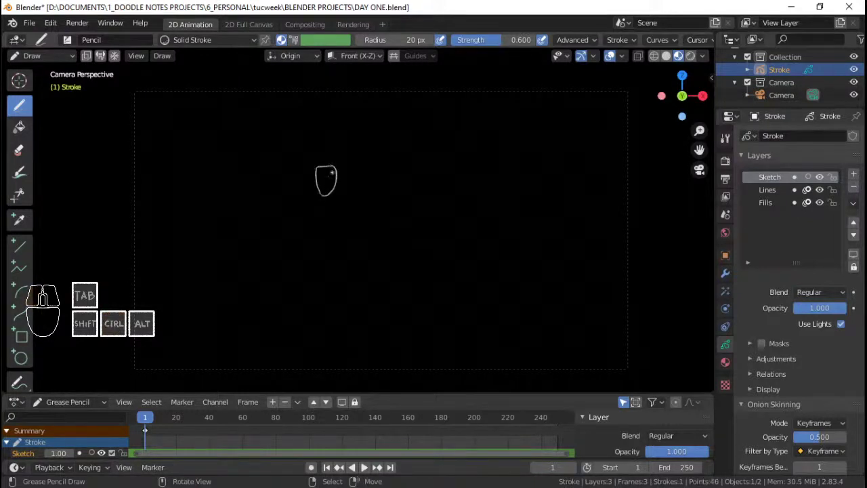
{"action": "key", "text": "ctrl+s"}
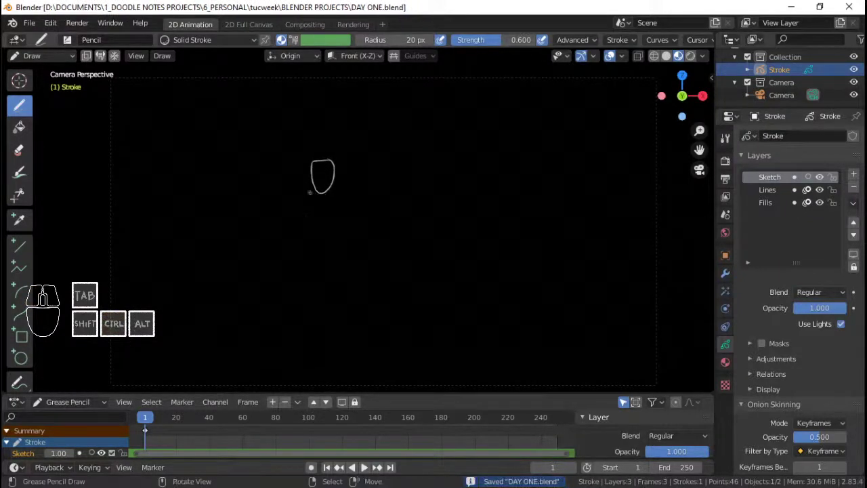
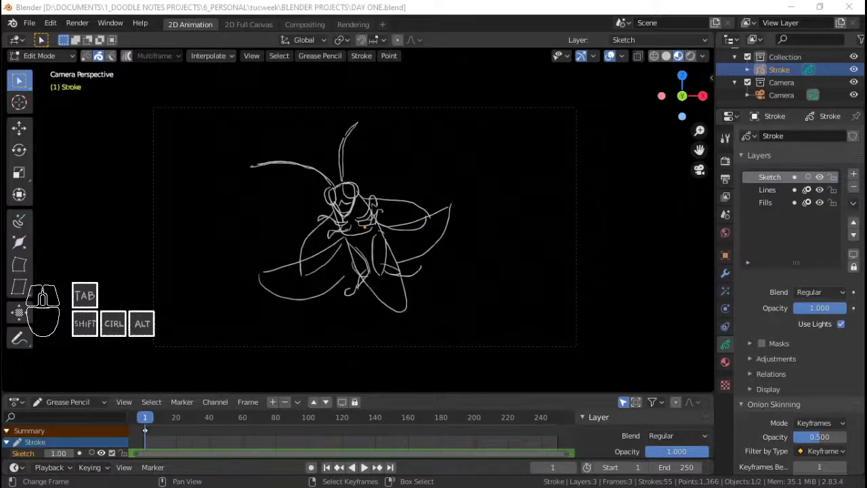
{"action": "left_click", "coordinate": [520, 5]}
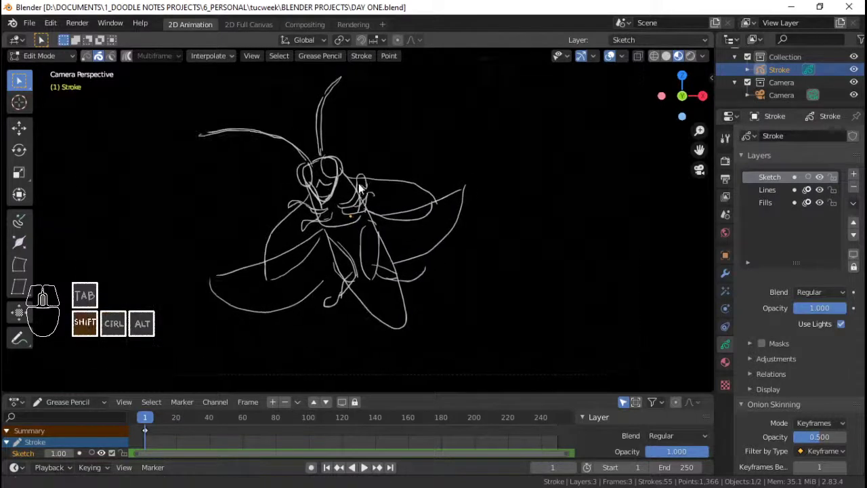
{"action": "key", "text": "ctrl+Tab"}
{"action": "left_click", "coordinate": [423, 152]}
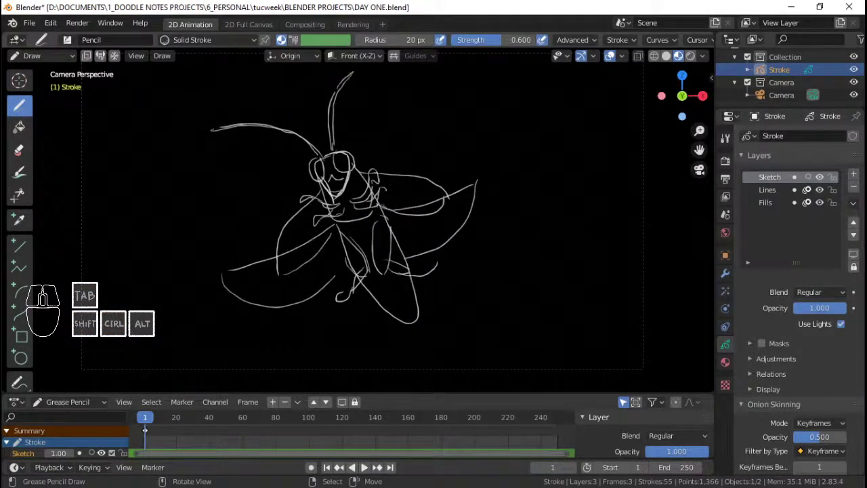
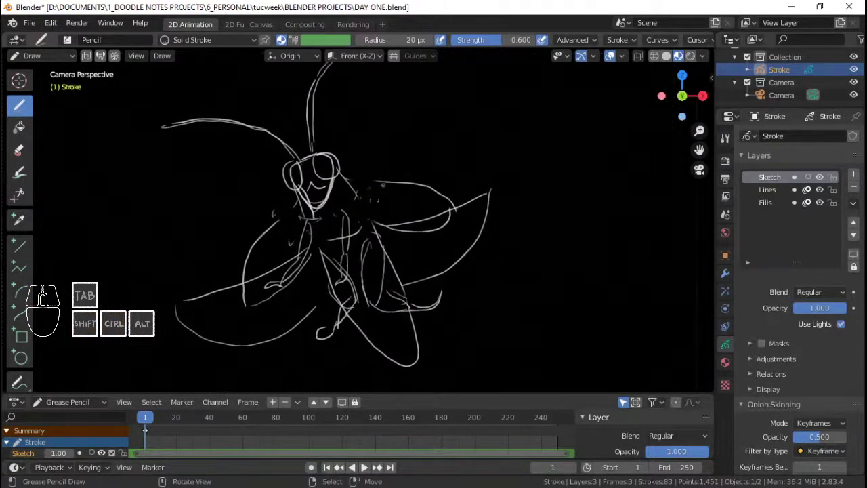
Lower the Sketch layer's opacity to about 0.3 to fade the rough firefly
{"action": "left_click_drag", "start_coordinate": [837, 309], "coordinate": [828, 311]}
{"action": "left_click_drag", "start_coordinate": [835, 312], "coordinate": [797, 304]}
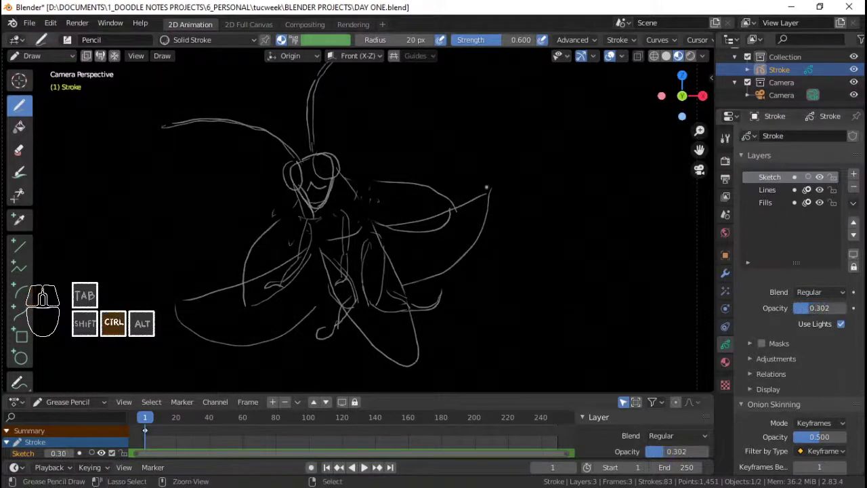
Save DAY ONE.blend and make the Lines layer active for inking over the sketch
{"action": "key", "text": "ctrl+s"}
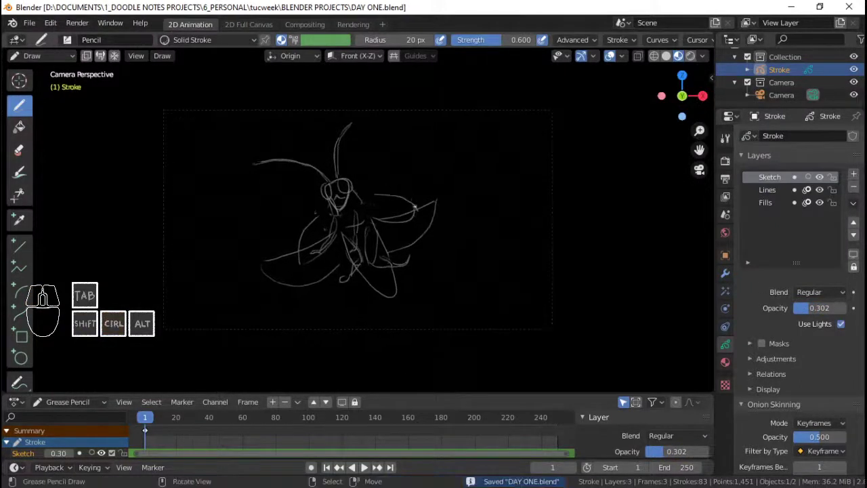
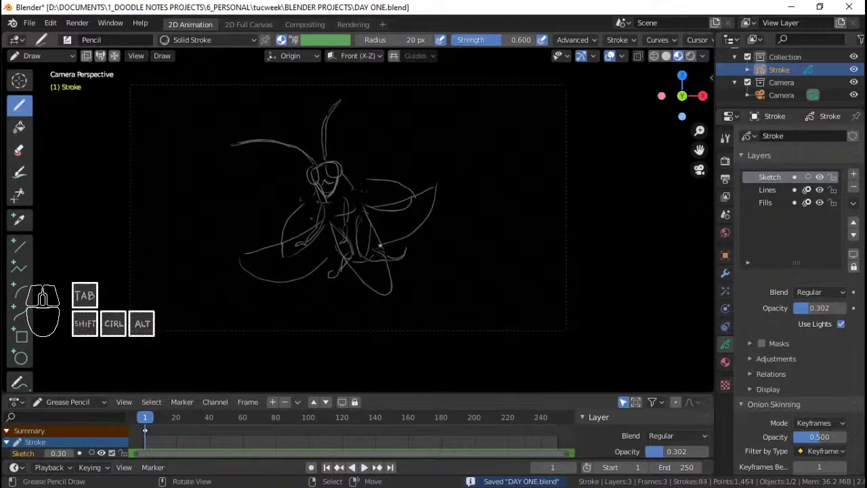
{"action": "key", "text": "ctrl+s"}
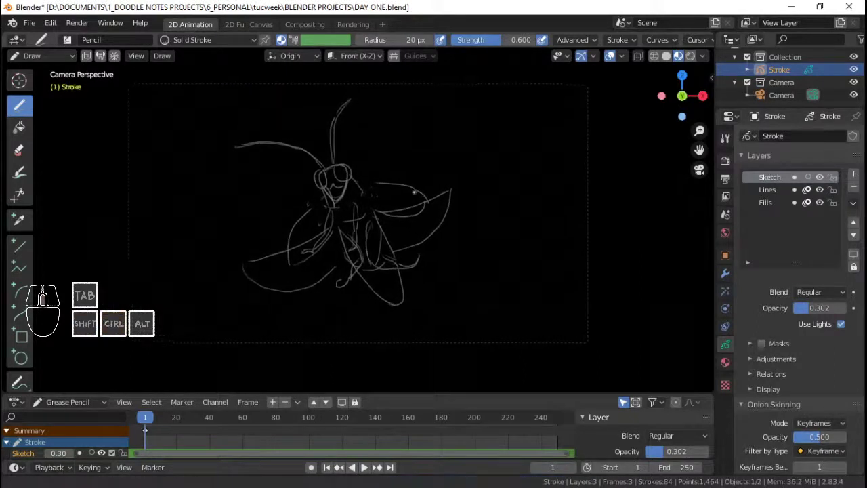
{"action": "key", "text": "ctrl+s"}
{"action": "left_click", "coordinate": [774, 195]}
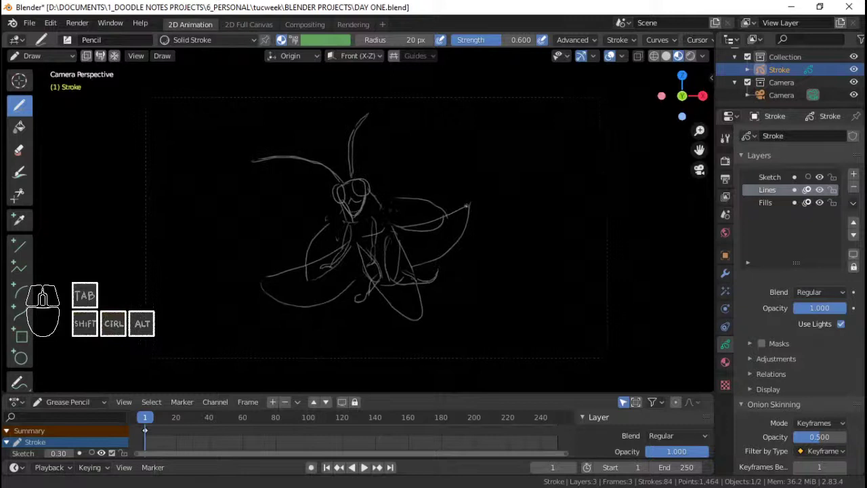
{"action": "key", "text": "ctrl+s"}
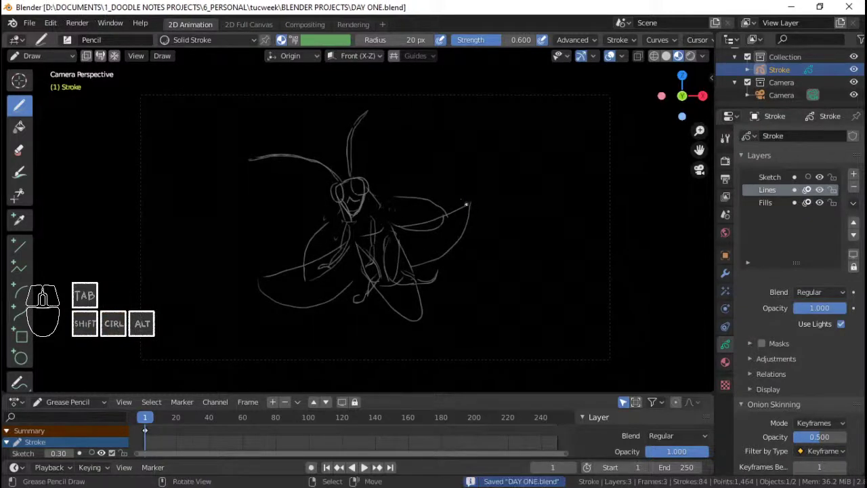
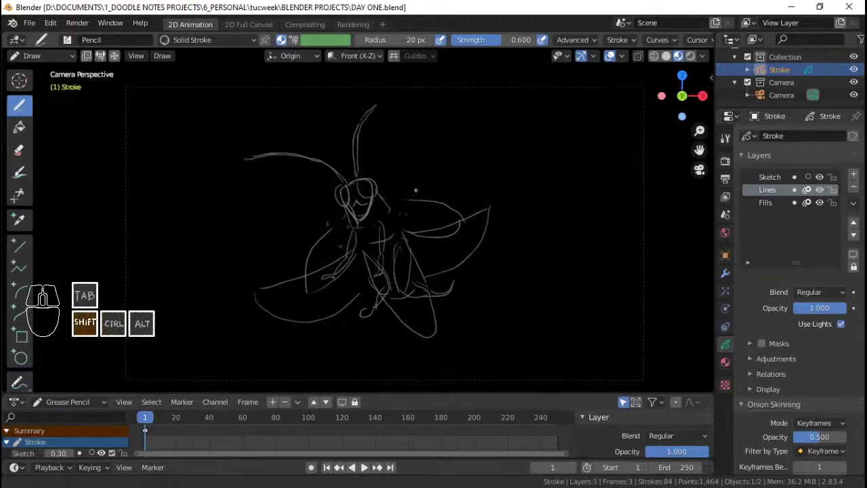
Save the file and fade the Sketch layer down to 0.14 opacity
{"action": "key", "text": "Tab"}
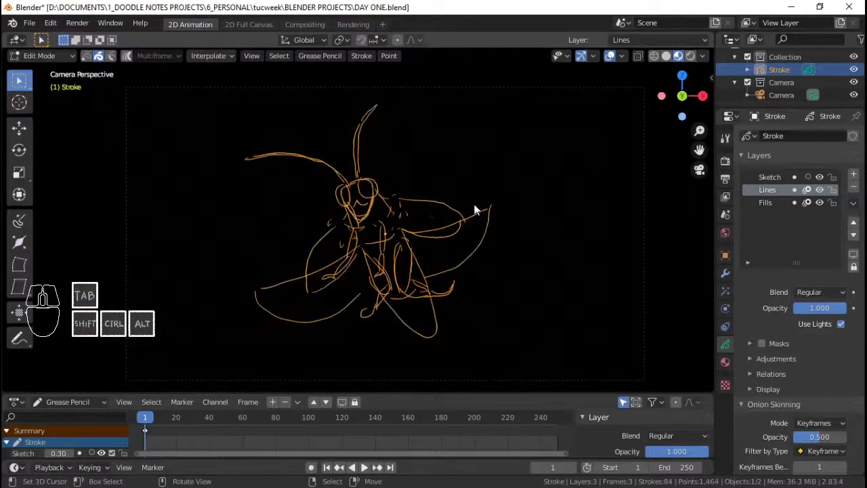
{"action": "key", "text": "ctrl+s"}
{"action": "key", "text": "Tab"}
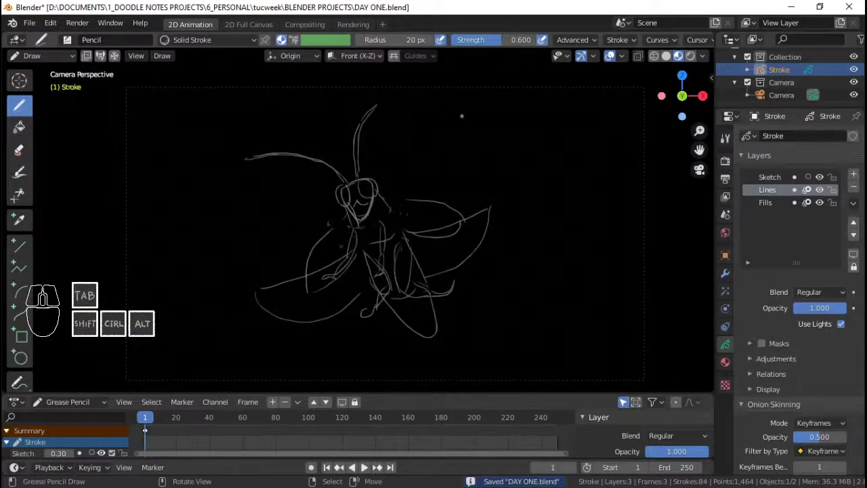
{"action": "left_click", "coordinate": [779, 180]}
{"action": "left_click_drag", "start_coordinate": [811, 312], "coordinate": [798, 317]}
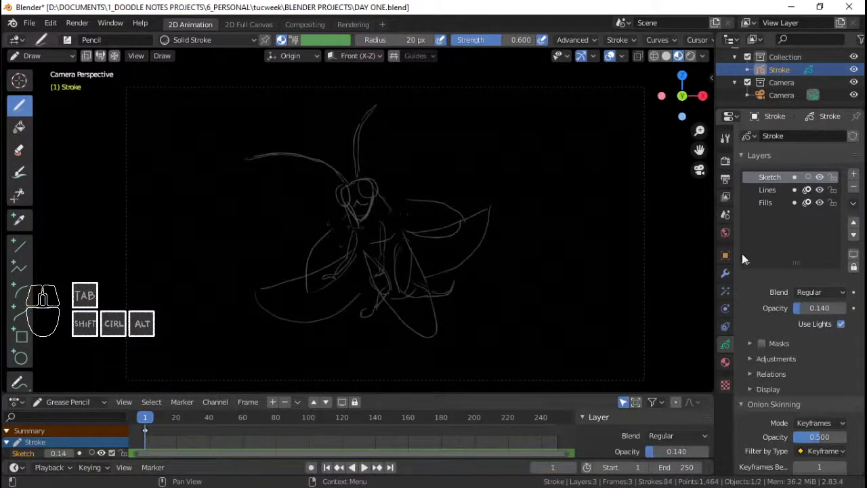
Lighten the World background colour to a dark grey
{"action": "left_click", "coordinate": [730, 239]}
{"action": "left_click", "coordinate": [825, 223]}
{"action": "left_click_drag", "start_coordinate": [839, 133], "coordinate": [840, 119]}
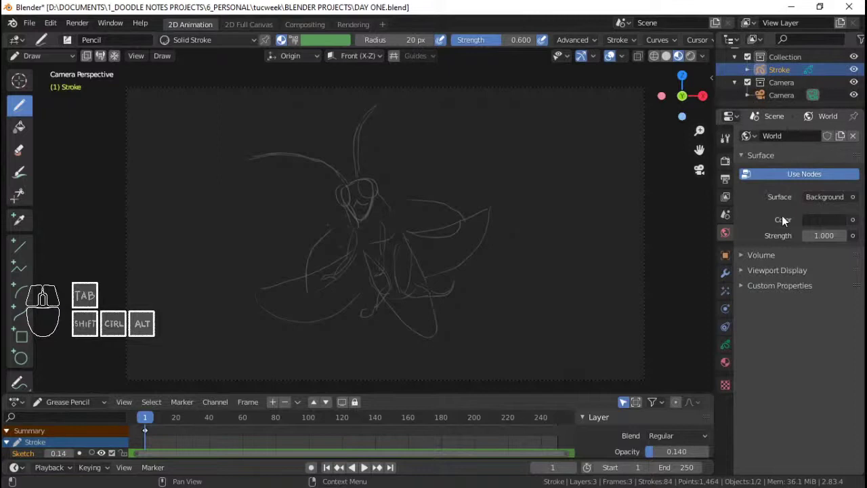
{"action": "left_click", "coordinate": [740, 293]}
Lock the Sketch and Fills layers and make the Lines layer active for drawing
{"action": "left_click", "coordinate": [728, 349]}
{"action": "left_click", "coordinate": [780, 193]}
{"action": "left_click", "coordinate": [835, 179]}
{"action": "left_click", "coordinate": [840, 208]}
{"action": "left_click", "coordinate": [776, 197]}
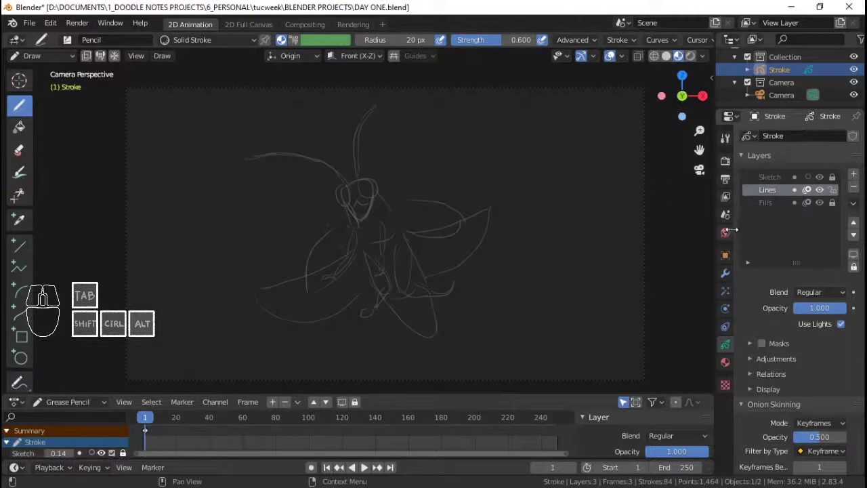
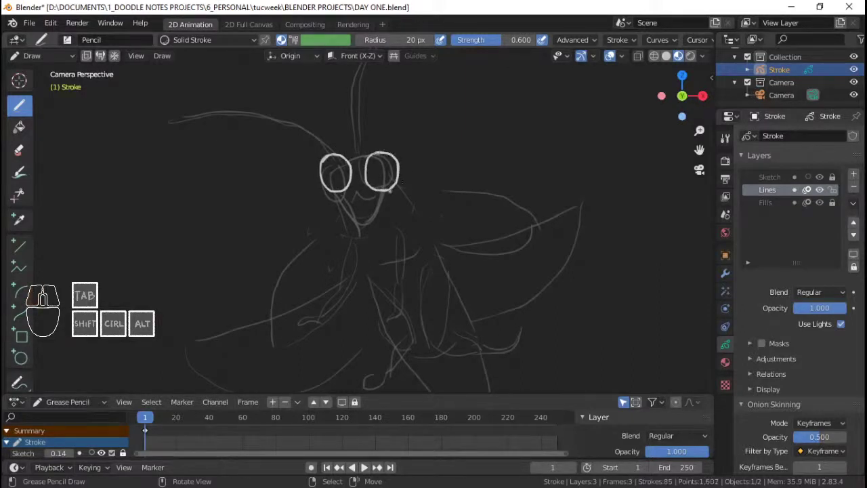
Undo the oval around the eyes, set a value to .5 in the header, and save
{"action": "key", "text": "ctrl+z"}
{"action": "key", "text": "ctrl+z"}
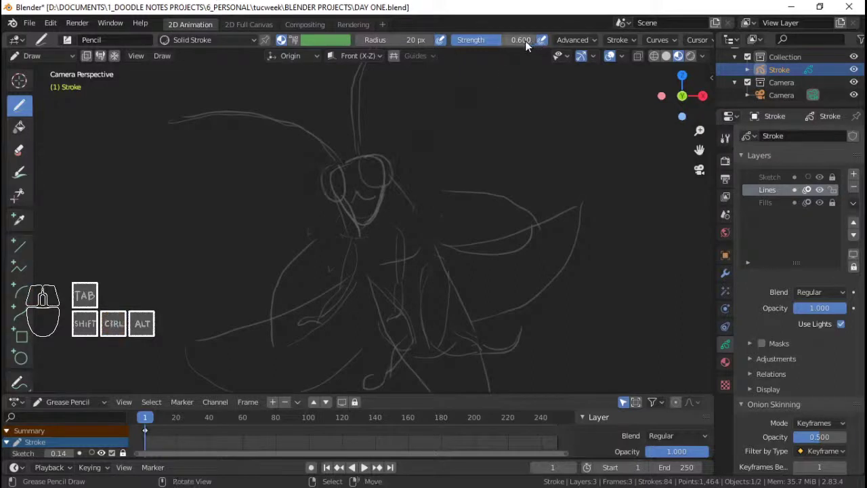
{"action": "left_click", "coordinate": [580, 44]}
{"action": "left_click", "coordinate": [607, 86]}
{"action": "key", "text": "."}
{"action": "key", "text": "5"}
{"action": "key", "text": "Return"}
{"action": "key", "text": "ctrl+s"}
Undo a test eye outline, then add a new Grease Pencil layer and rename it Sketch
{"action": "left_click_drag", "start_coordinate": [48, 297], "coordinate": [48, 298]}
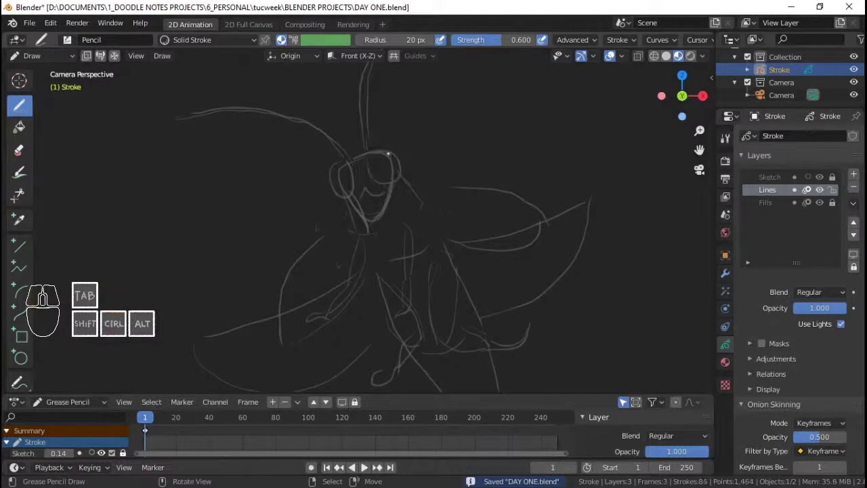
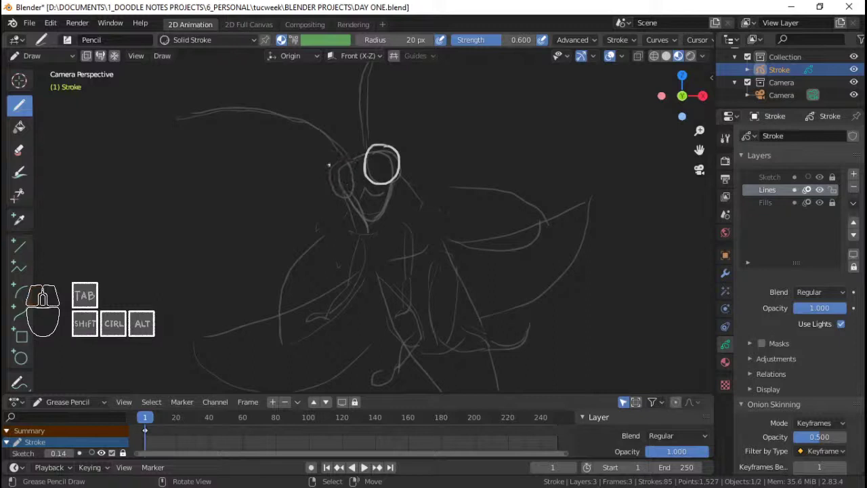
{"action": "key", "text": "ctrl+z"}
{"action": "key", "text": "ctrl+z"}
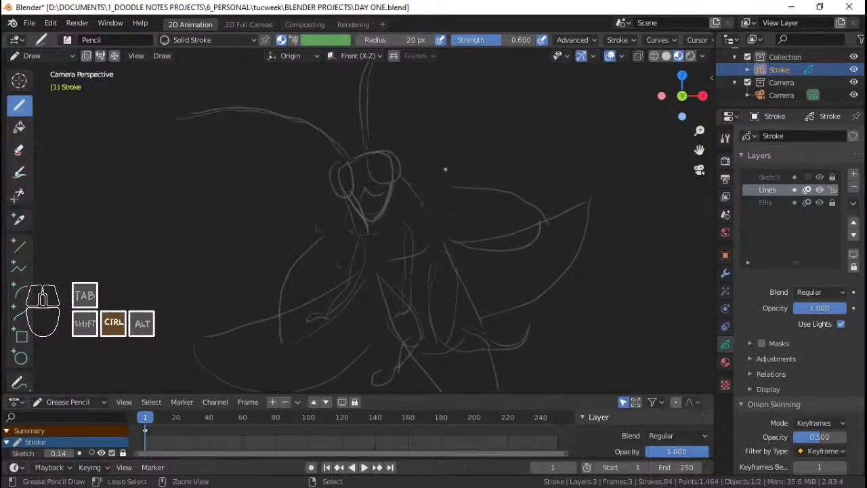
{"action": "left_click", "coordinate": [780, 185]}
{"action": "left_click", "coordinate": [856, 180]}
{"action": "double_click", "coordinate": [776, 183]}
{"action": "key", "text": "shift+s"}
{"action": "key", "text": "BackSpace"}
{"action": "key", "text": "Return"}
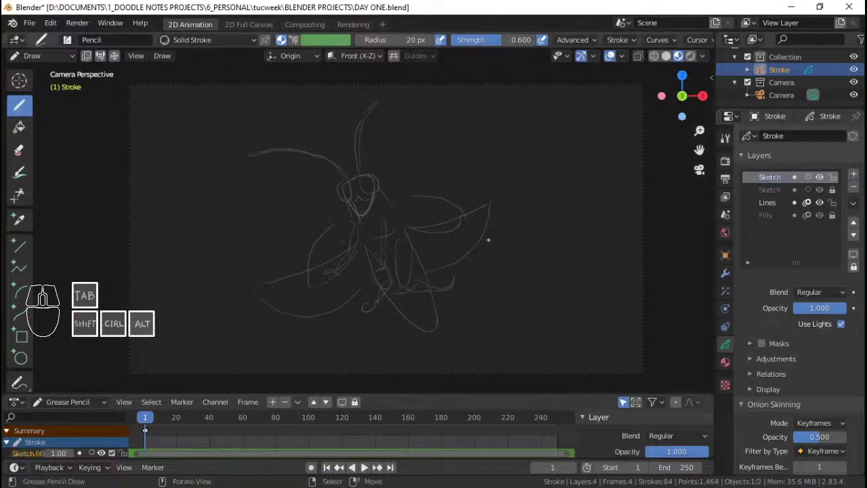
Save, then draw the cleaner firefly sketch, undoing bad strokes and redrawing the left wing
{"action": "key", "text": "ctrl+s"}
{"action": "key", "text": "ctrl+s"}
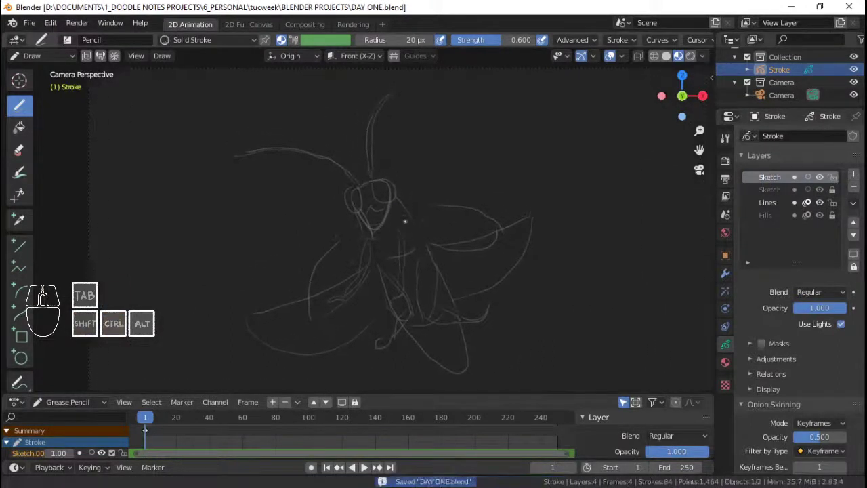
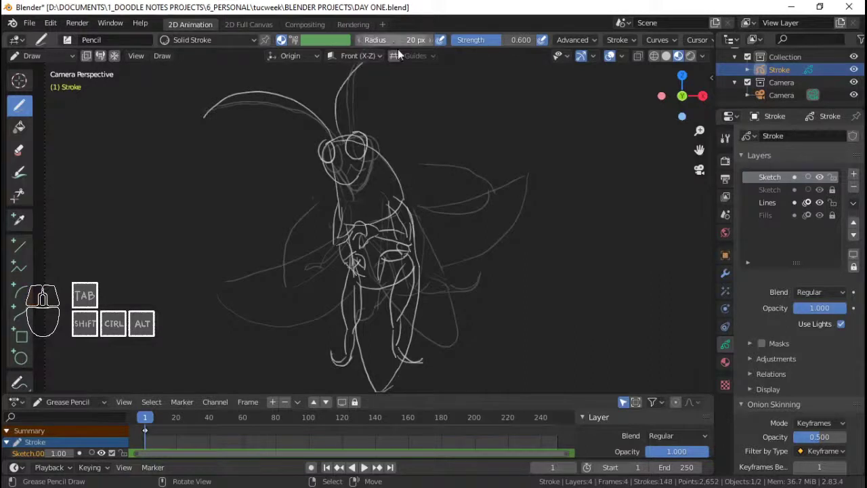
{"action": "key", "text": "ctrl+z"}
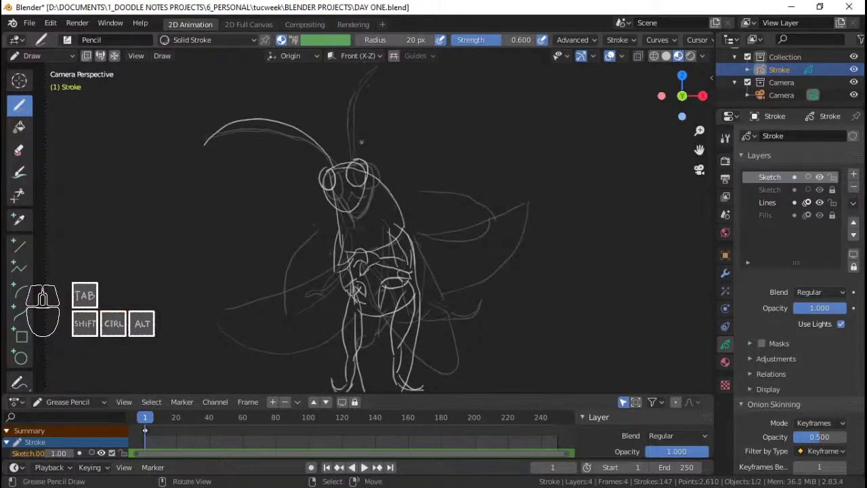
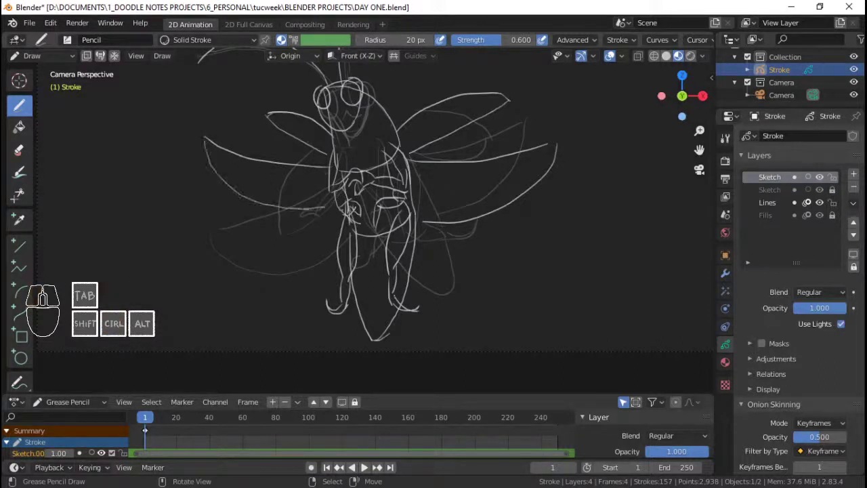
{"action": "key", "text": "ctrl+z"}
{"action": "key", "text": "ctrl+z"}
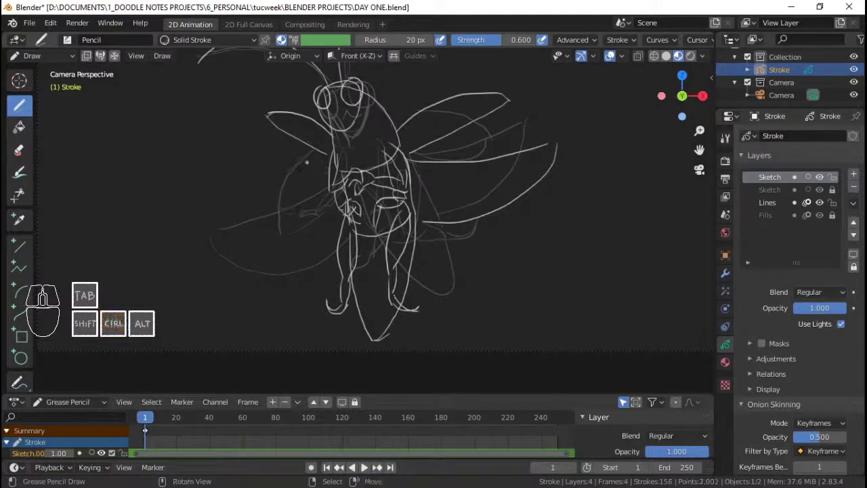
{"action": "left_click", "coordinate": [48, 298]}
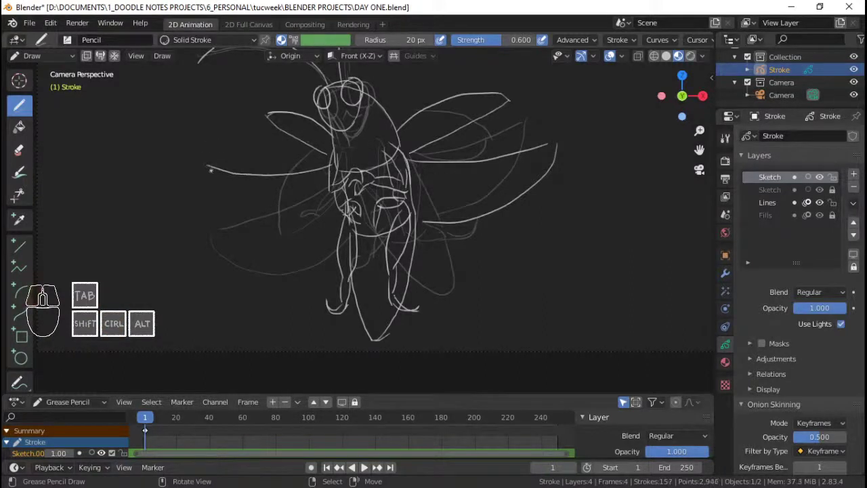
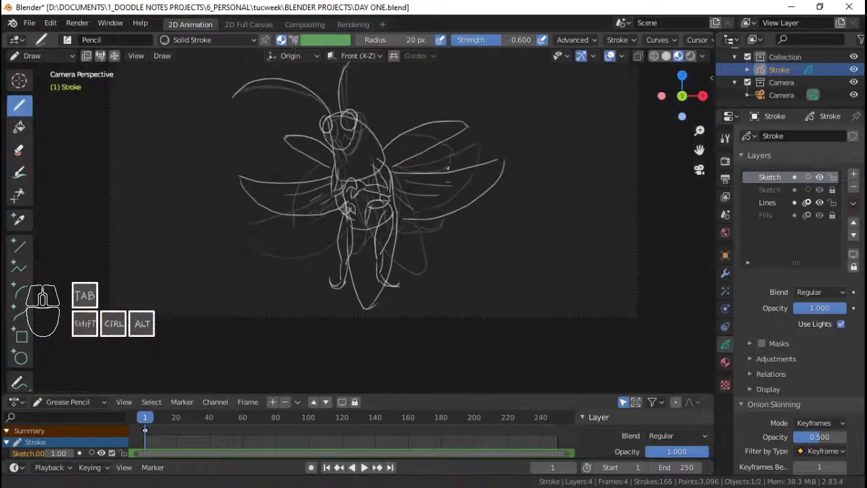
Start rotating the sketch strokes and hide the rough first Sketch layer
{"action": "key", "text": "a"}
{"action": "key", "text": "r"}
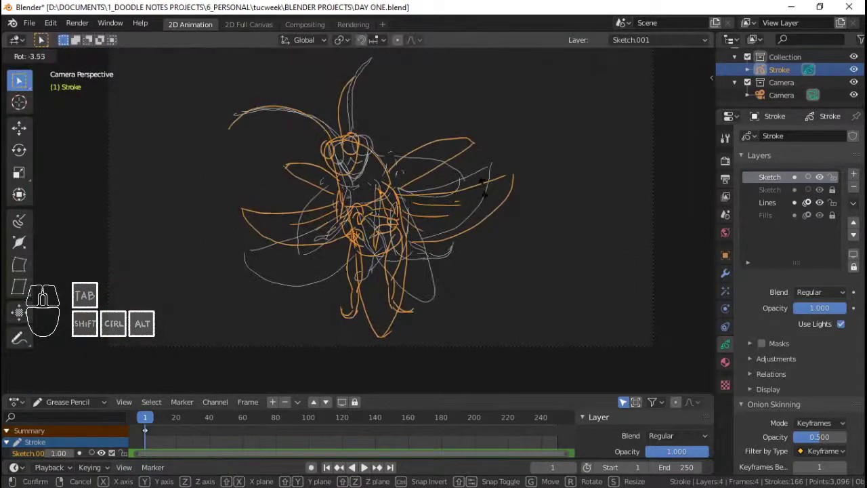
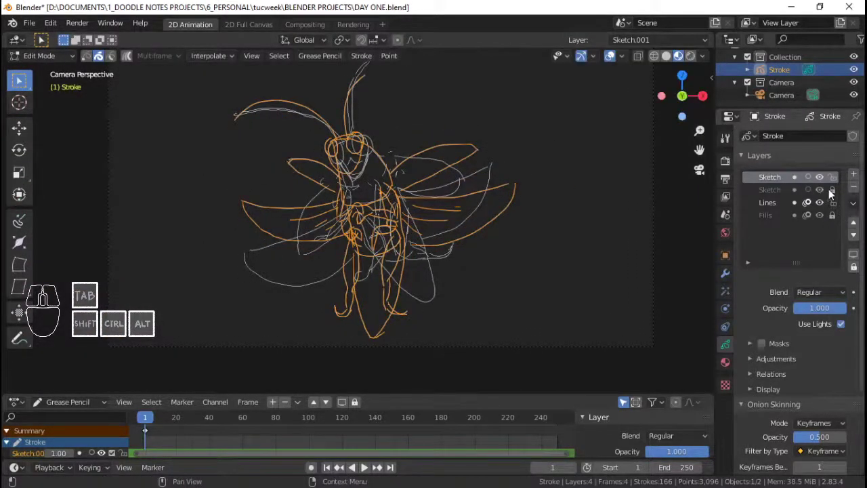
{"action": "left_click", "coordinate": [823, 192]}
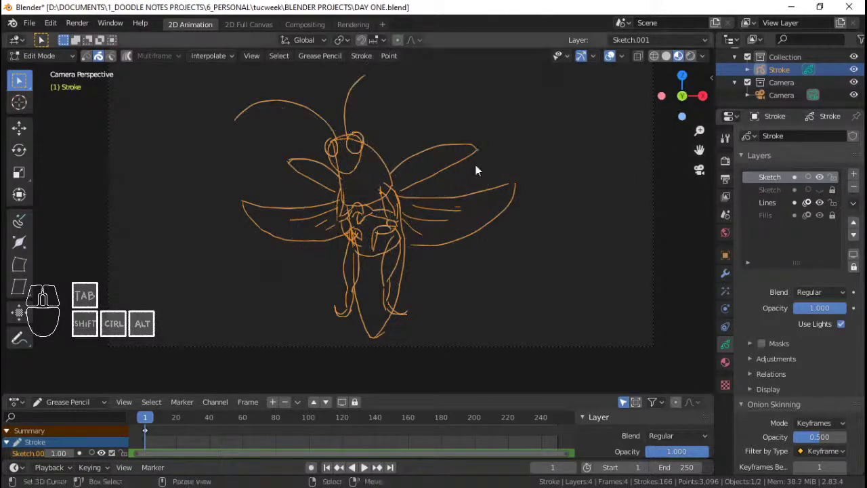
In Edit Mode select all strokes of the new sketch and tilt the whole firefly slightly
{"action": "key", "text": "Tab"}
{"action": "key", "text": "a"}
{"action": "key", "text": "r"}
{"action": "key", "text": "a"}
{"action": "key", "text": "r"}
{"action": "key", "text": "Tab"}
{"action": "key", "text": "a"}
{"action": "key", "text": "r"}
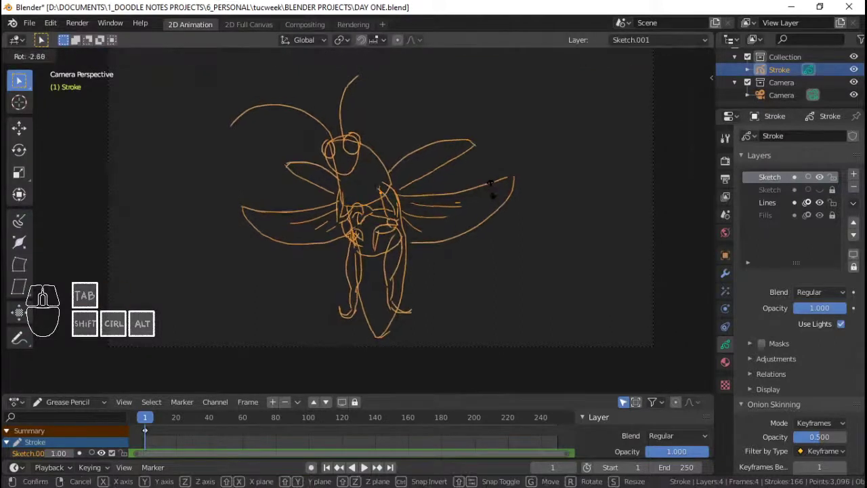
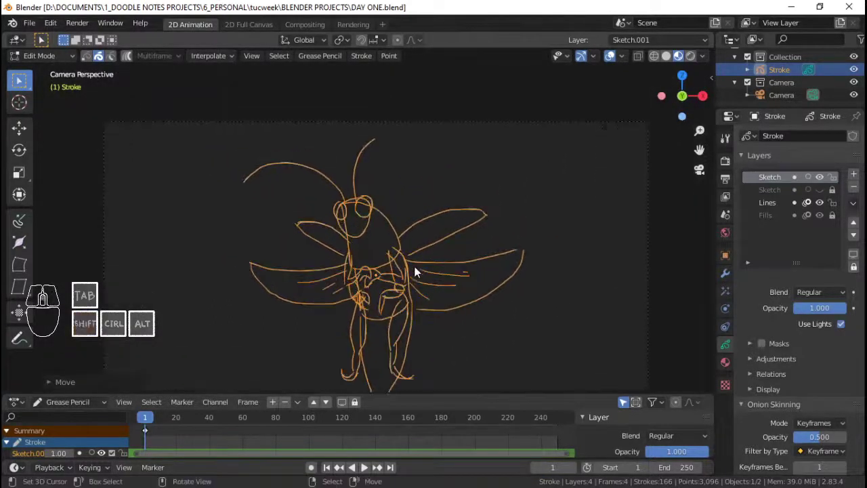
Save DAY ONE.blend with the tilted sketch settled in the camera frame
{"action": "key", "text": "ctrl+s"}
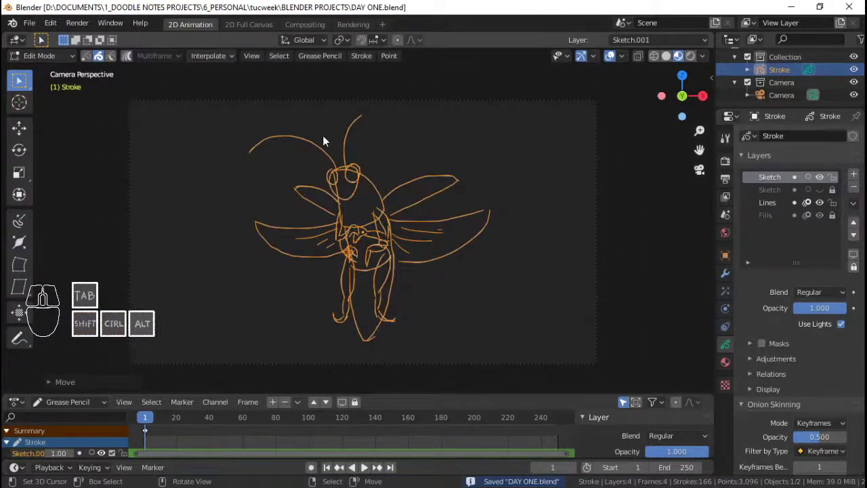
{"action": "key", "text": "ctrl+s"}
{"action": "middle_click", "coordinate": [388, 206]}
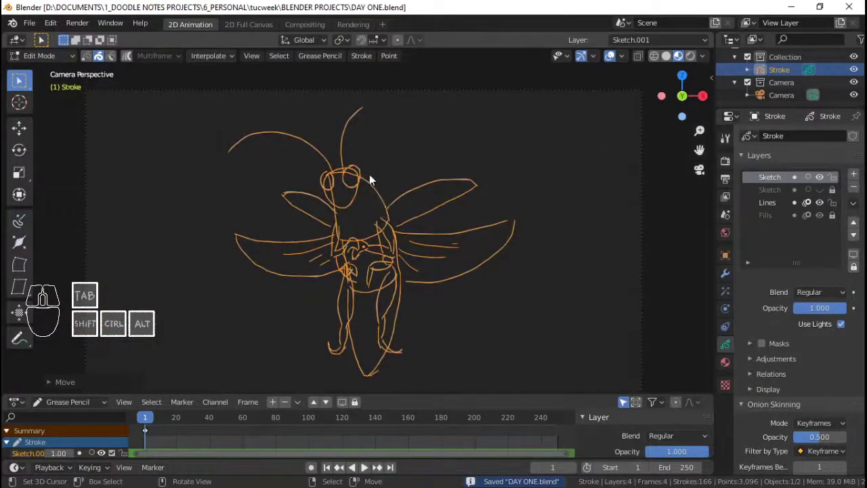
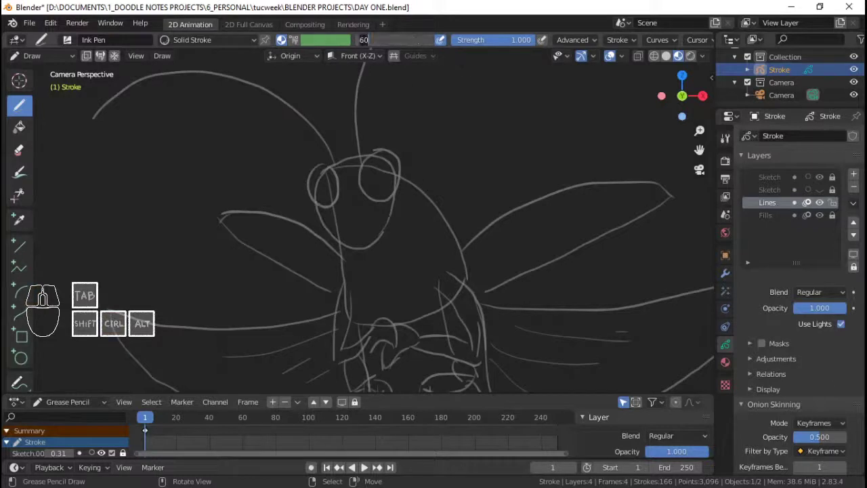
Set the Ink Pen radius to 40 px and undo the test stroke under the head
{"action": "key", "text": "4"}
{"action": "key", "text": "0"}
{"action": "key", "text": "Return"}
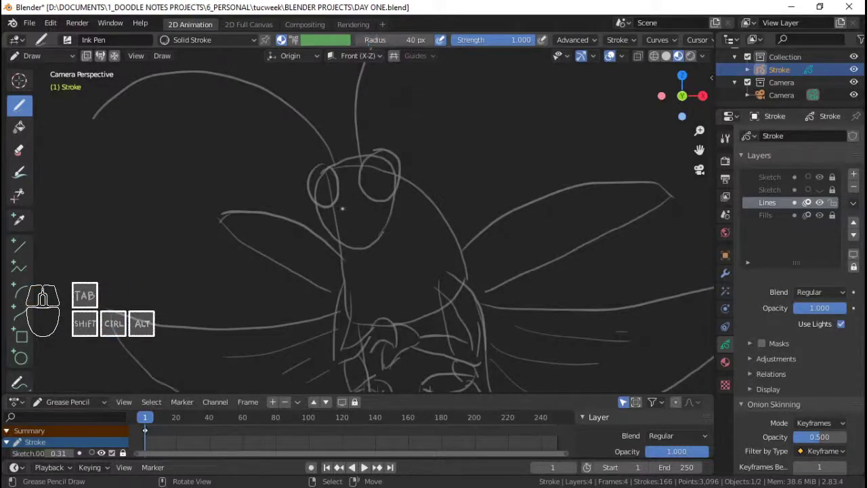
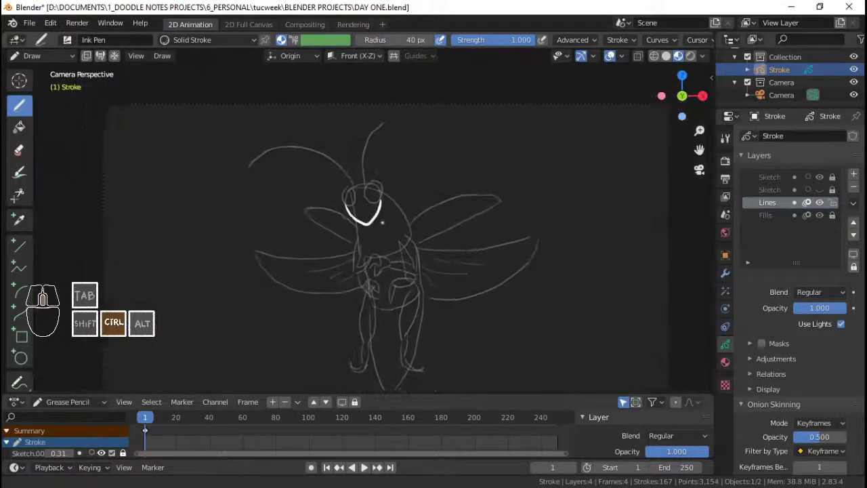
{"action": "key", "text": "ctrl+z"}
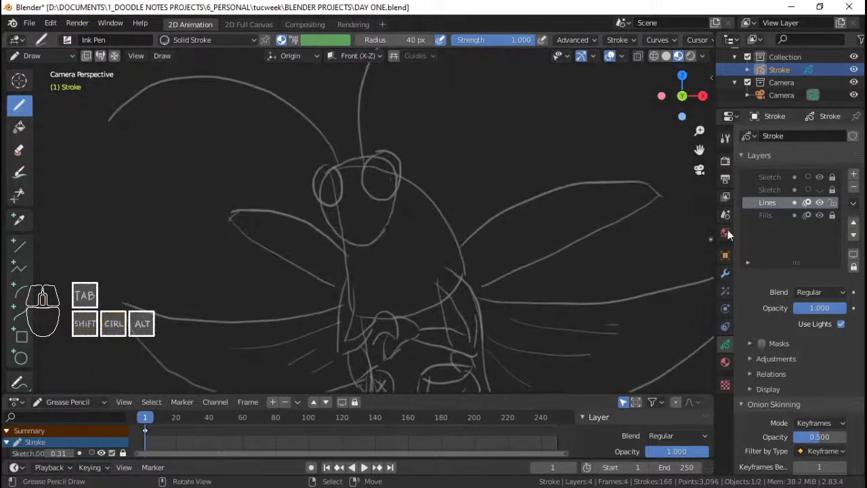
In Material properties try the Squares Stroke material, return to Solid Stroke, and add a new material
{"action": "left_click", "coordinate": [727, 362]}
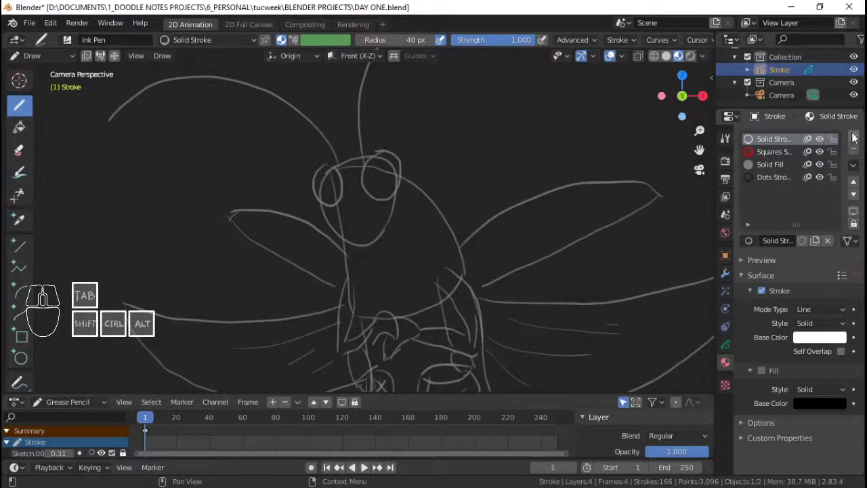
{"action": "left_click", "coordinate": [782, 155]}
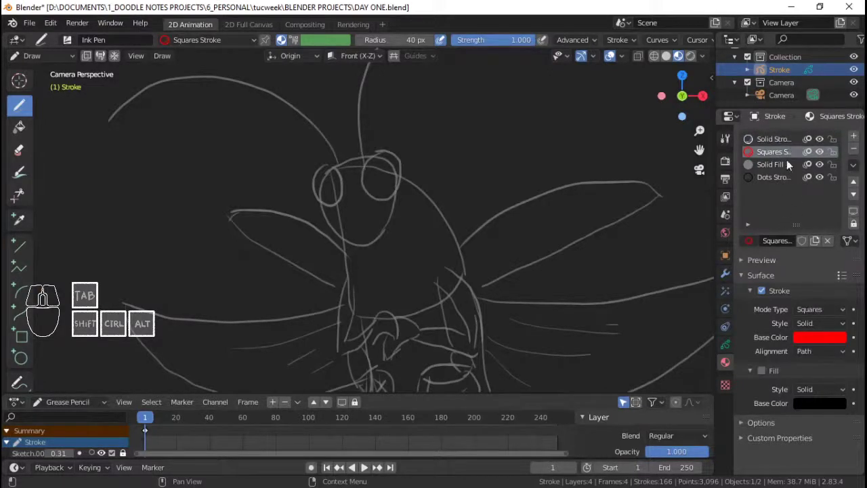
{"action": "left_click", "coordinate": [777, 142]}
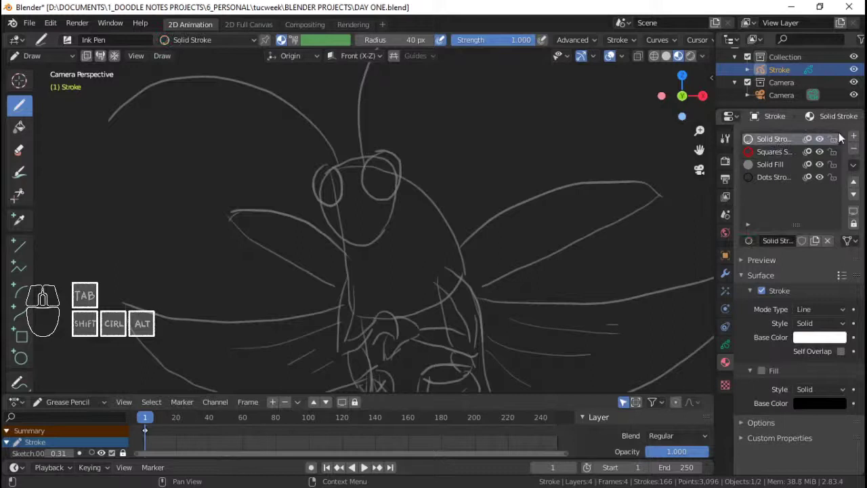
{"action": "left_click", "coordinate": [757, 243]}
Rename the new material Black and save the blend file
{"action": "double_click", "coordinate": [790, 242]}
{"action": "left_click", "coordinate": [778, 247]}
{"action": "key", "text": "shift+b"}
{"action": "key", "text": "l"}
{"action": "key", "text": "c"}
{"action": "key", "text": "k"}
{"action": "key", "text": "Return"}
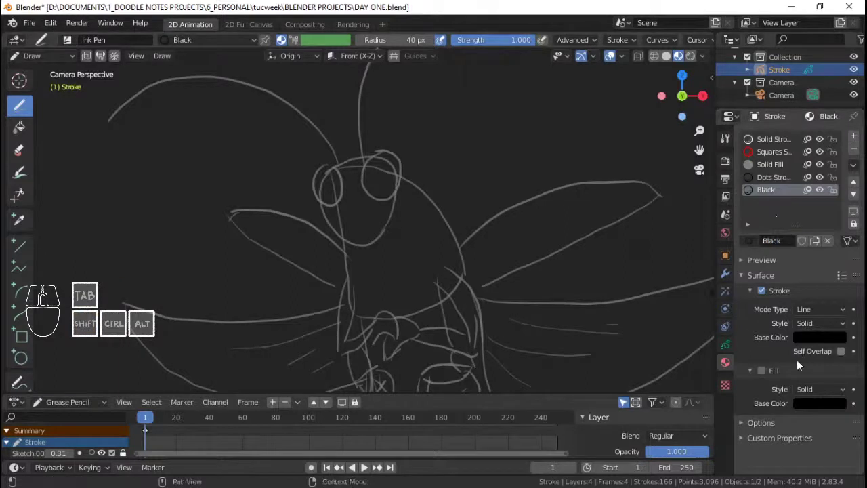
{"action": "key", "text": "ctrl+s"}
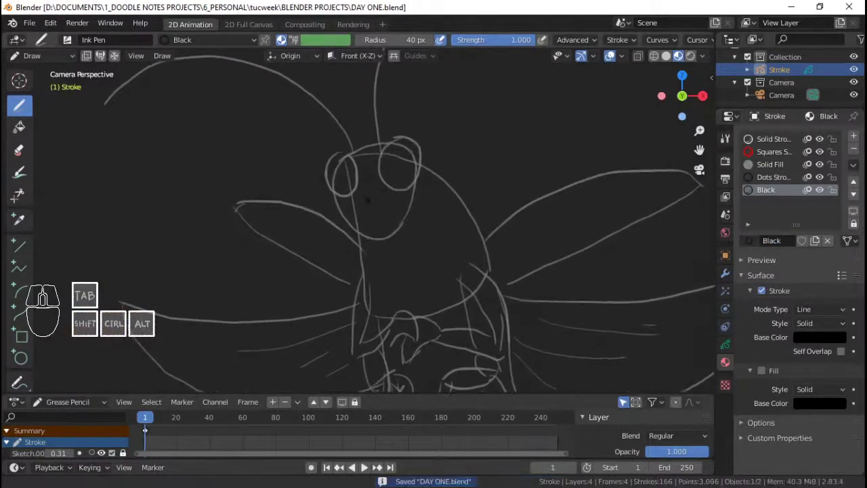
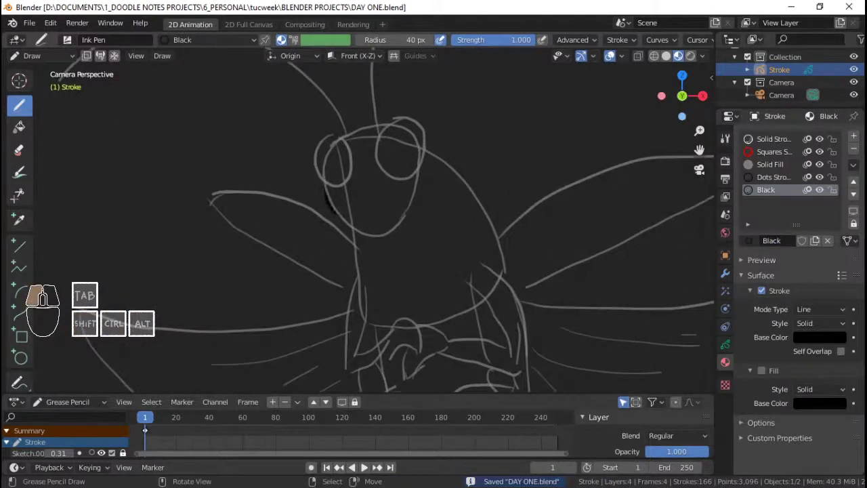
{"action": "key", "text": "ctrl+z"}
Return to the layer settings and make the topmost Lines layer active for inking
{"action": "left_click", "coordinate": [729, 347]}
{"action": "double_click", "coordinate": [856, 226]}
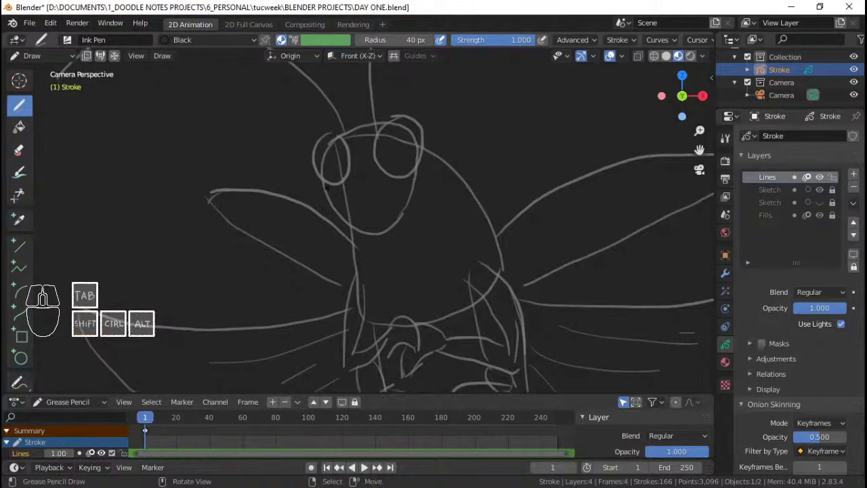
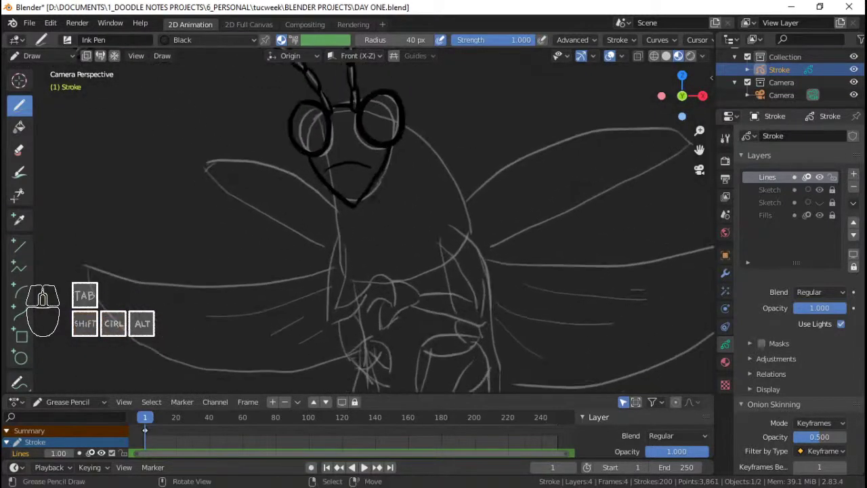
Ink the firefly's antennae, body and legs in black over the sketch
{"action": "left_click", "coordinate": [48, 298]}
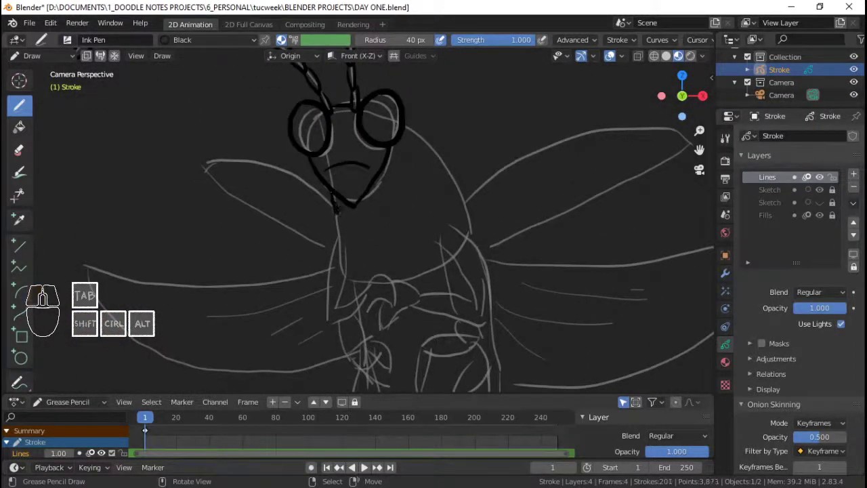
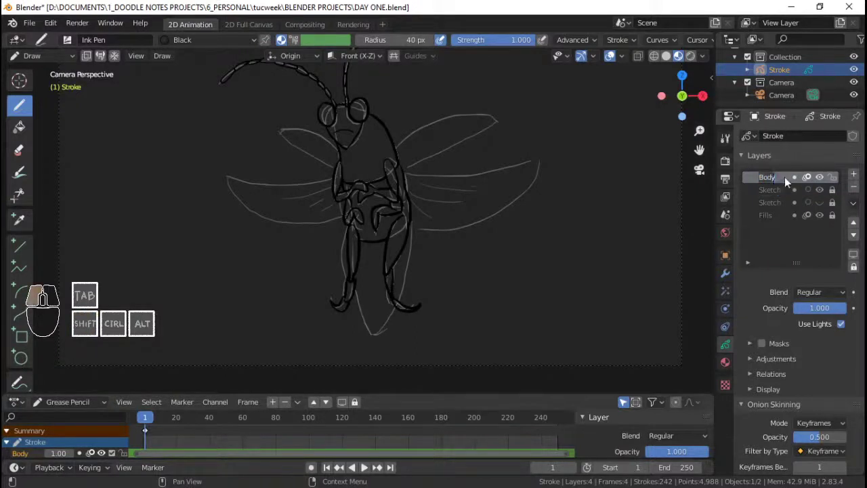
Rename the Body layer to LINE-Body and save the blend file
{"action": "double_click", "coordinate": [763, 183]}
{"action": "key", "text": "shift+l"}
{"action": "key", "text": "shift+i"}
{"action": "key", "text": "shift+e"}
{"action": "key", "text": "space"}
{"action": "key", "text": "space"}
{"action": "key", "text": "BackSpace"}
{"action": "key", "text": "Return"}
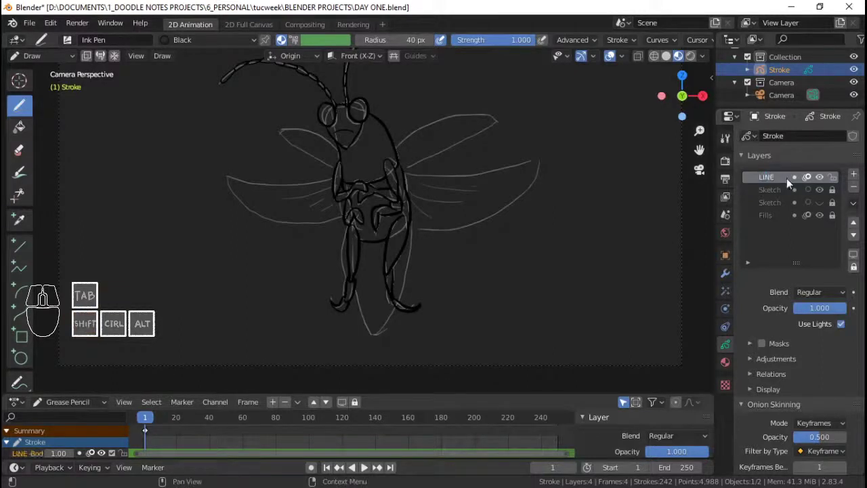
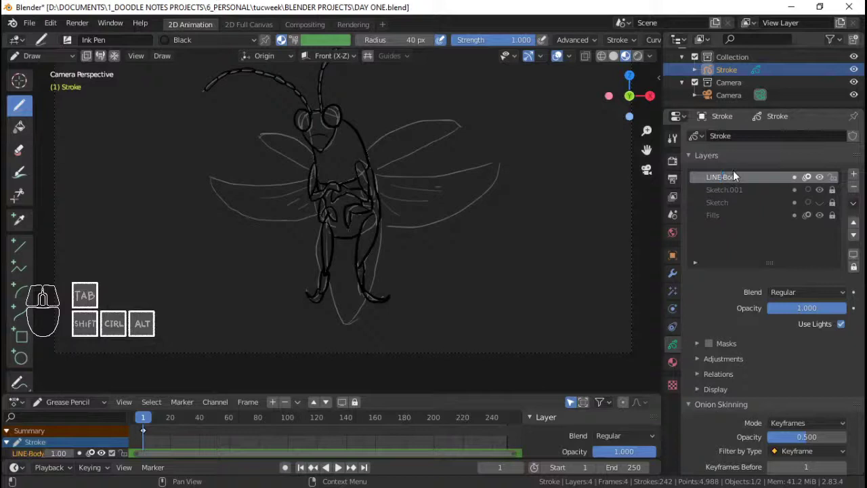
{"action": "key", "text": "ctrl+s"}
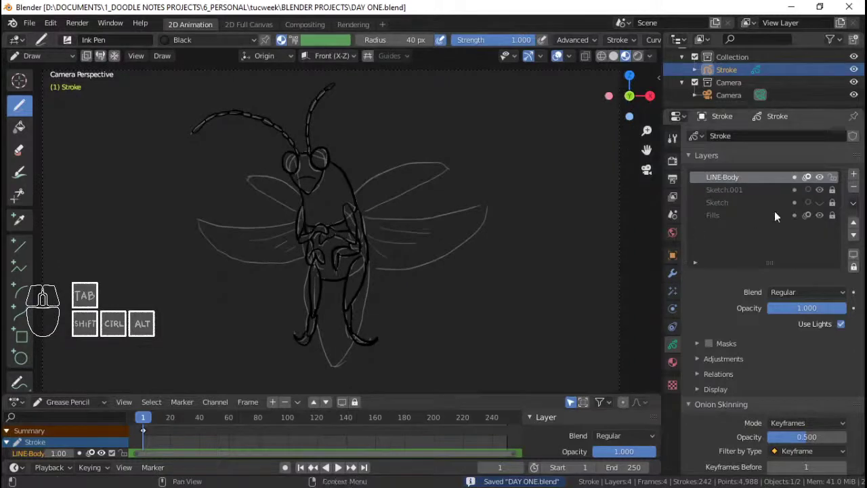
Add a new layer below LINE-Body, name it LINE-Bottom, and save DAY ONE.blend
{"action": "left_click", "coordinate": [856, 176]}
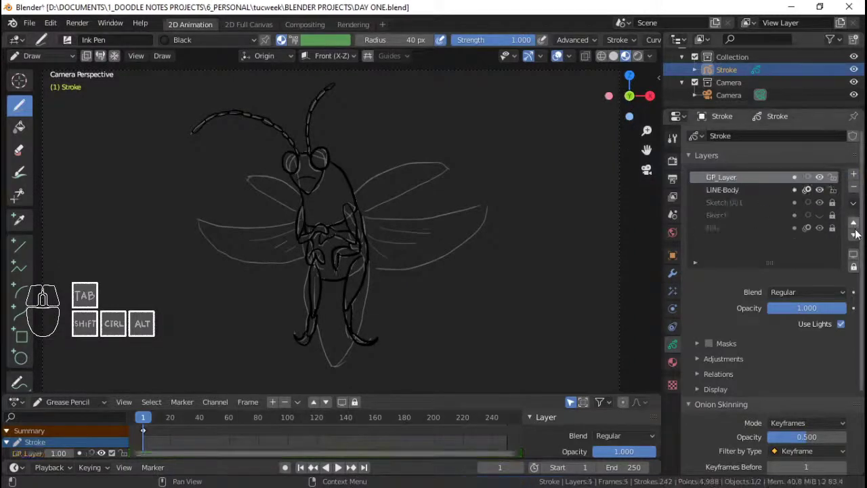
{"action": "left_click", "coordinate": [858, 239]}
{"action": "left_click", "coordinate": [730, 196]}
{"action": "key", "text": "shift+l"}
{"action": "key", "text": "shift+i"}
{"action": "key", "text": "shift+n"}
{"action": "key", "text": "shift+e"}
{"action": "key", "text": "-"}
{"action": "key", "text": "shift+b"}
{"action": "key", "text": "o"}
{"action": "key", "text": "t"}
{"action": "key", "text": "m"}
{"action": "key", "text": "Return"}
{"action": "key", "text": "ctrl+s"}
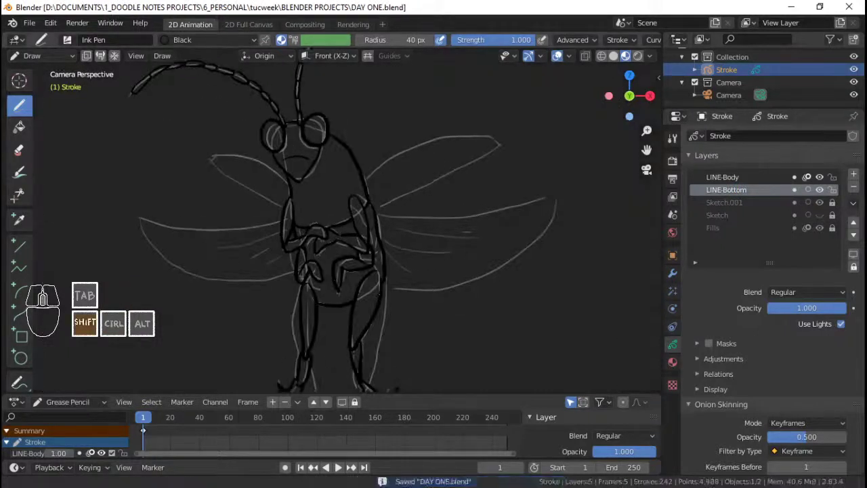
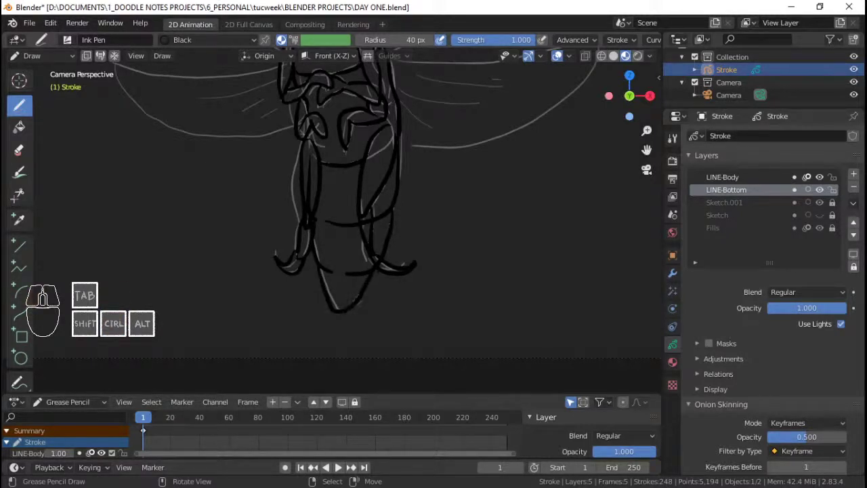
Save, then add a new layer below LINE-Bottom named LINE-WINGS and save again
{"action": "key", "text": "ctrl+s"}
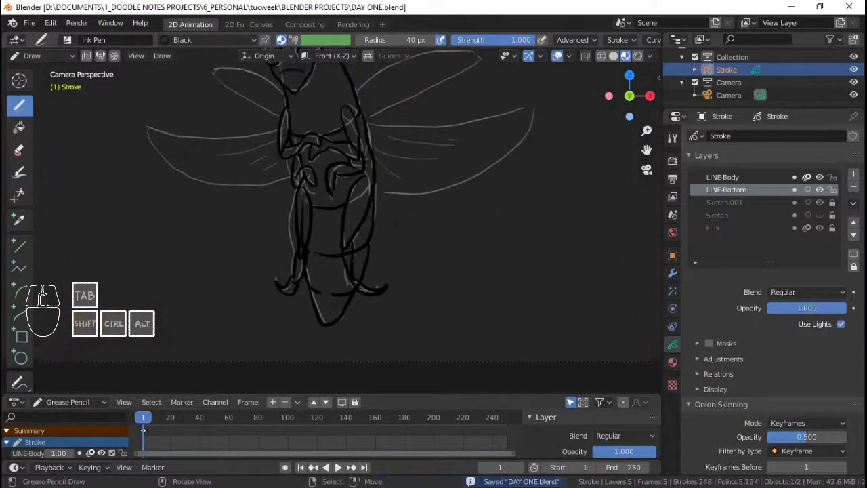
{"action": "key", "text": "Tab"}
{"action": "key", "text": "Tab"}
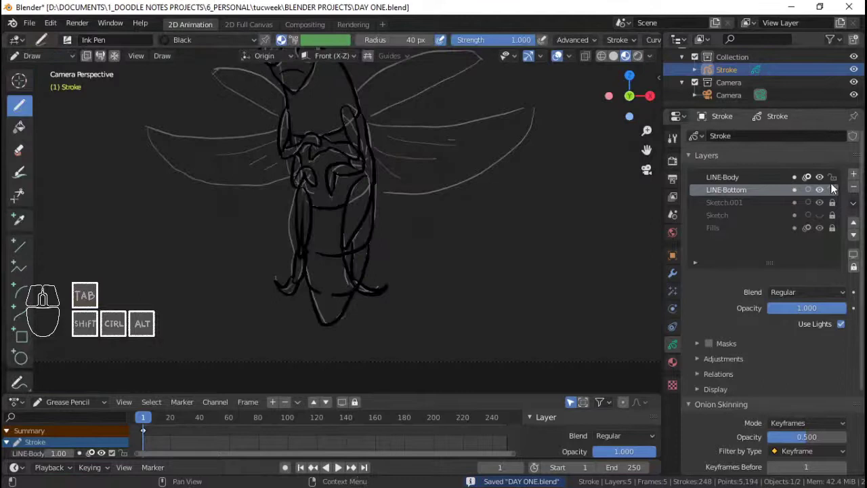
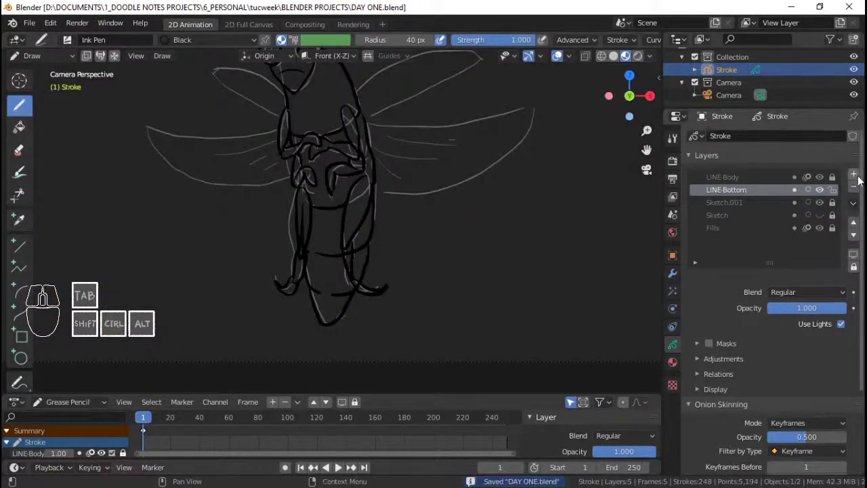
{"action": "left_click", "coordinate": [860, 179]}
{"action": "left_click", "coordinate": [859, 240]}
{"action": "left_click", "coordinate": [749, 207]}
{"action": "key", "text": "shift+l"}
{"action": "key", "text": "shift+i"}
{"action": "key", "text": "shift+n"}
{"action": "key", "text": "shift+e"}
{"action": "key", "text": "-"}
{"action": "key", "text": "shift+w"}
{"action": "key", "text": "shift+i"}
{"action": "key", "text": "shift+n"}
{"action": "key", "text": "shift+g"}
{"action": "key", "text": "shift+s"}
{"action": "key", "text": "Return"}
{"action": "key", "text": "ctrl+s"}
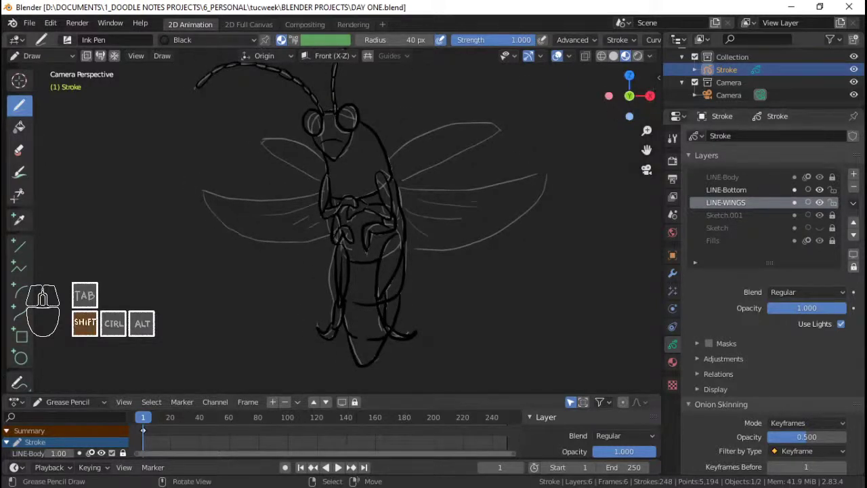
Lock LINE-WINGS, add another layer below it and begin naming it LINE-WING COVER
{"action": "left_click", "coordinate": [835, 207]}
{"action": "left_click", "coordinate": [839, 193]}
{"action": "left_click", "coordinate": [861, 181]}
{"action": "left_click", "coordinate": [859, 238]}
{"action": "double_click", "coordinate": [736, 219]}
{"action": "key", "text": "shift+l"}
{"action": "key", "text": "shift+i"}
{"action": "key", "text": "shift+n"}
{"action": "key", "text": "shift+e"}
{"action": "key", "text": "space"}
{"action": "key", "text": "BackSpace"}
{"action": "key", "text": "-"}
{"action": "key", "text": "shift+w"}
{"action": "key", "text": "shift+i"}
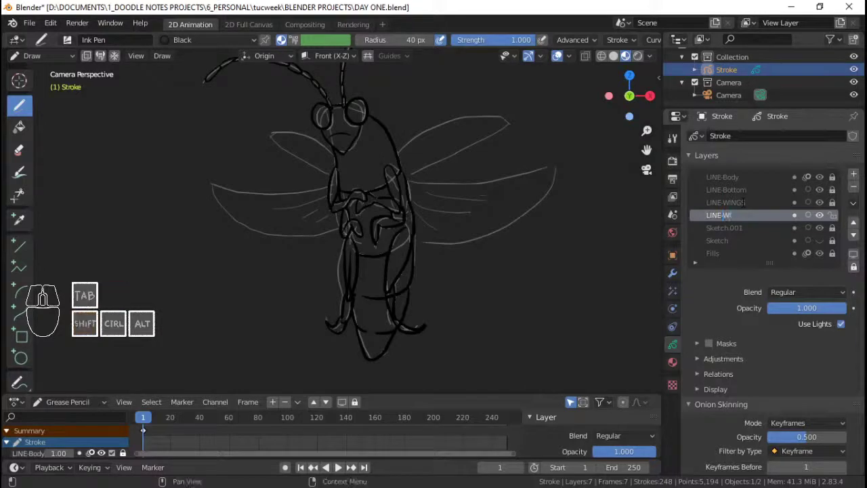
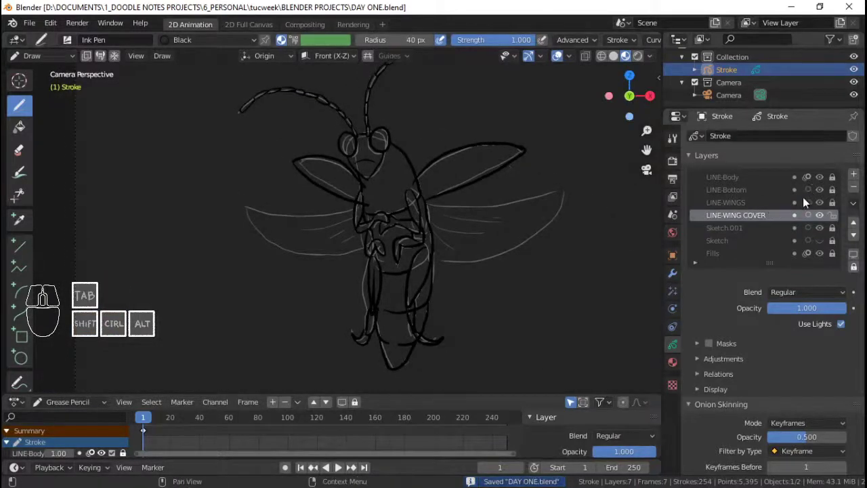
Select the Sketch.001 layer and fade its opacity down to about 0.3
{"action": "left_click", "coordinate": [757, 234]}
{"action": "left_click", "coordinate": [822, 233]}
{"action": "left_click", "coordinate": [737, 255]}
{"action": "left_click", "coordinate": [751, 235]}
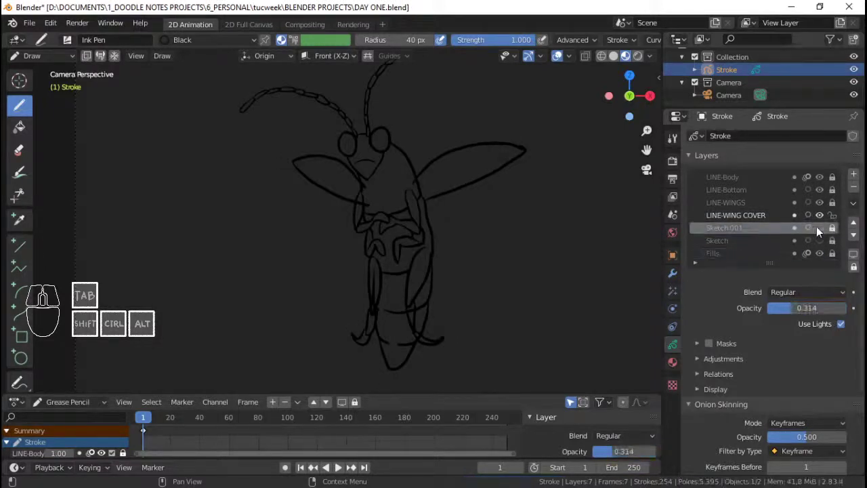
{"action": "left_click", "coordinate": [828, 234]}
{"action": "left_click_drag", "start_coordinate": [790, 313], "coordinate": [768, 319]}
{"action": "left_click", "coordinate": [720, 256]}
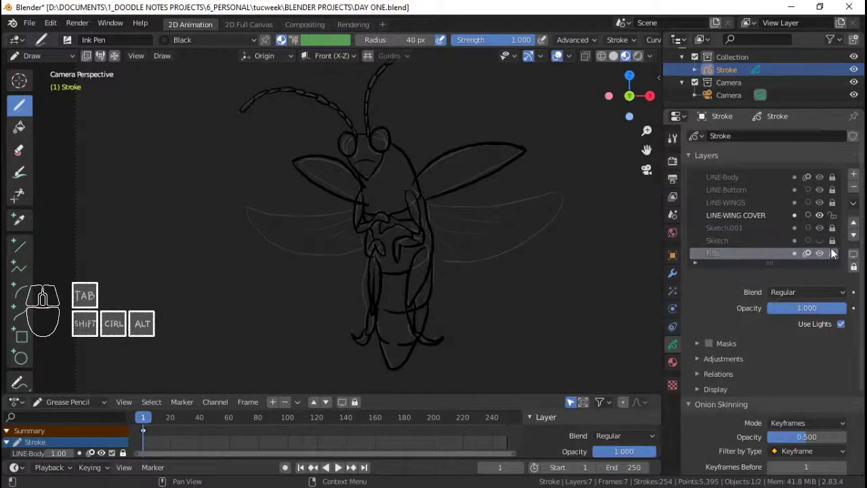
Rename the Fills layer to FILL-BODY and save DAY ONE.blend
{"action": "left_click", "coordinate": [836, 257]}
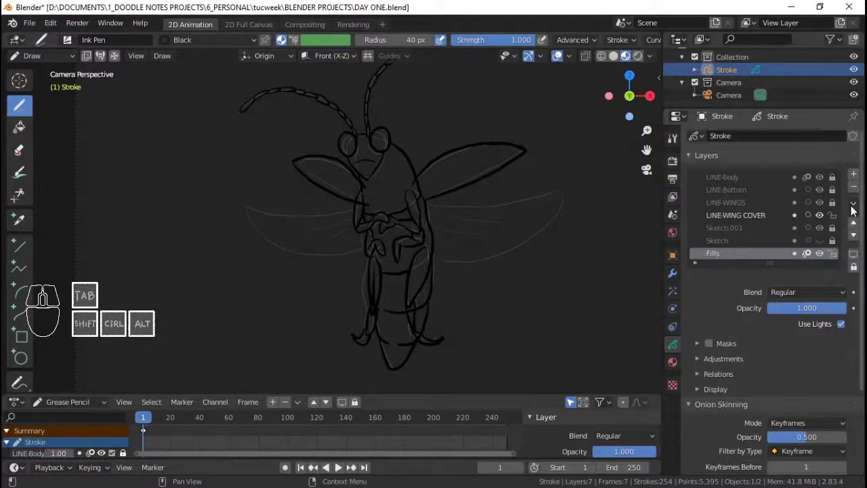
{"action": "double_click", "coordinate": [742, 261]}
{"action": "key", "text": "shift+l"}
{"action": "key", "text": "shift+i"}
{"action": "key", "text": "shift+n"}
{"action": "key", "text": "shift+g"}
{"action": "key", "text": "Left"}
{"action": "key", "text": "shift+e"}
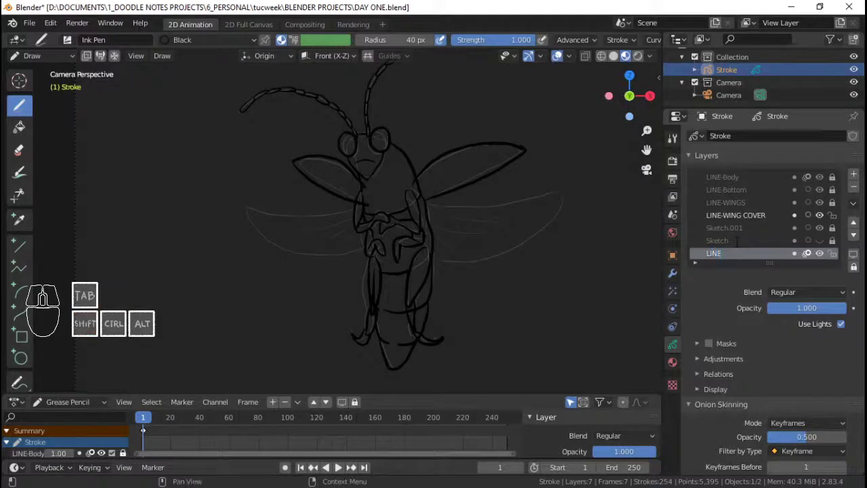
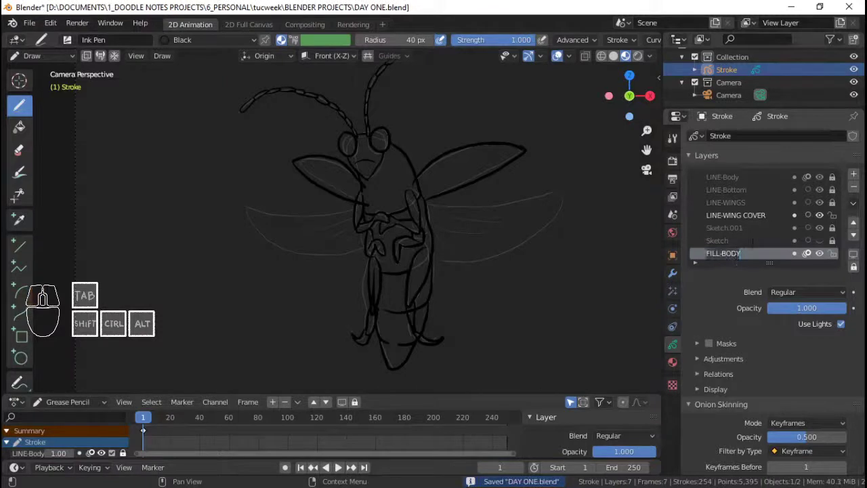
{"action": "left_click", "coordinate": [767, 230]}
{"action": "key", "text": "ctrl+s"}
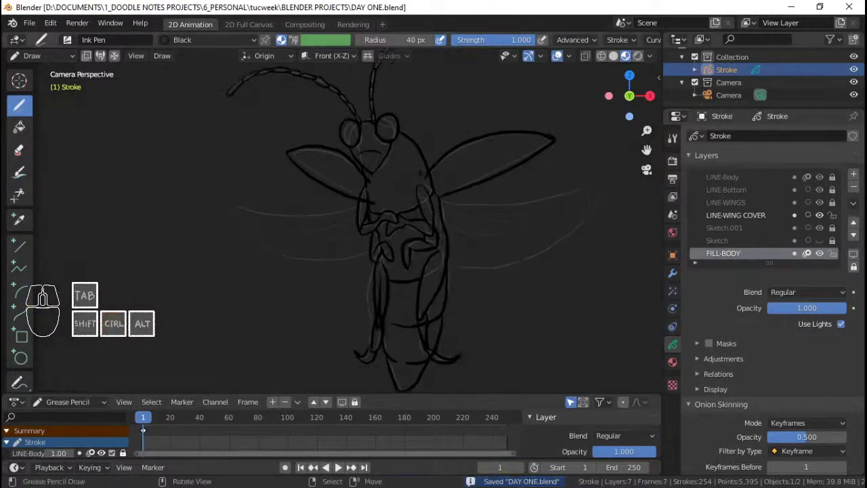
{"action": "key", "text": "ctrl+s"}
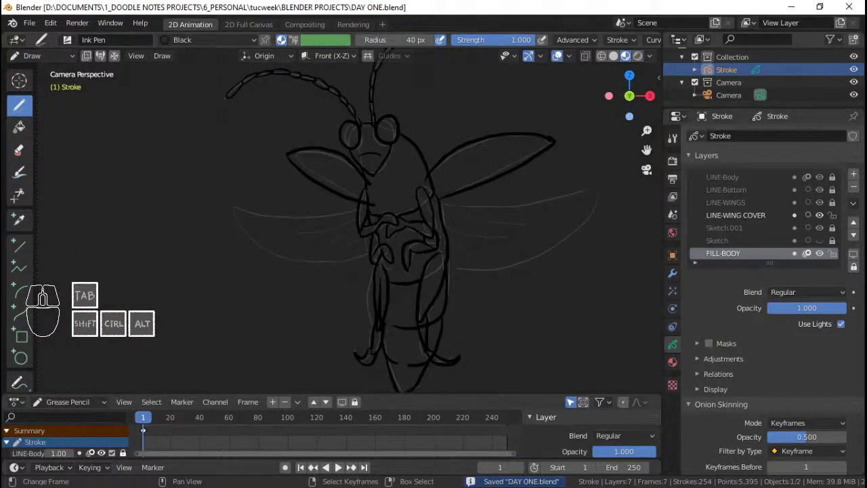
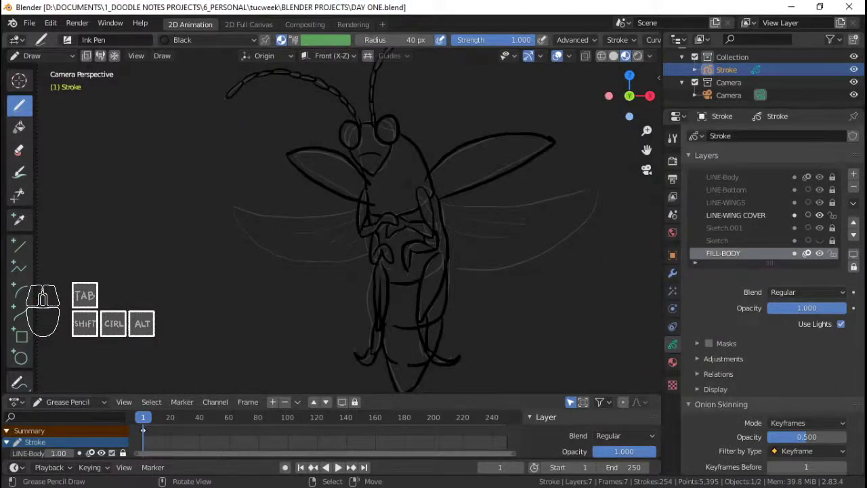
Remove the Dots and Squares stroke materials from the firefly's material list
{"action": "left_click", "coordinate": [675, 365]}
{"action": "left_click", "coordinate": [761, 180]}
{"action": "left_click", "coordinate": [860, 151]}
{"action": "left_click", "coordinate": [750, 158]}
{"action": "left_click_drag", "start_coordinate": [754, 159], "coordinate": [860, 153]}
{"action": "left_click", "coordinate": [740, 153]}
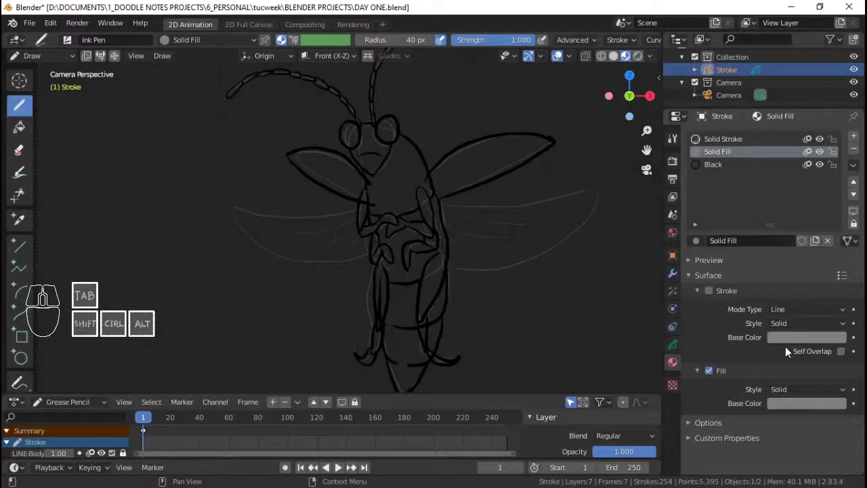
Set the Solid Fill material's fill style to a linear gradient
{"action": "left_click", "coordinate": [792, 392]}
{"action": "left_click", "coordinate": [800, 422]}
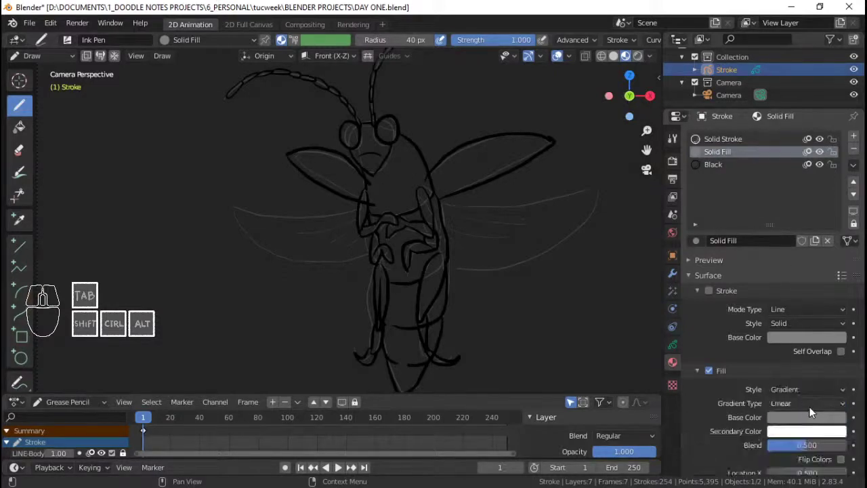
{"action": "left_click", "coordinate": [813, 408]}
{"action": "left_click_drag", "start_coordinate": [813, 407], "coordinate": [721, 396]}
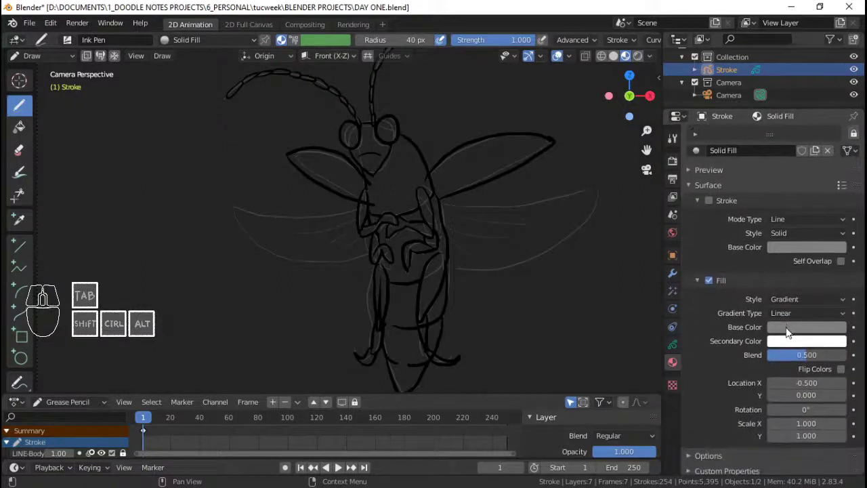
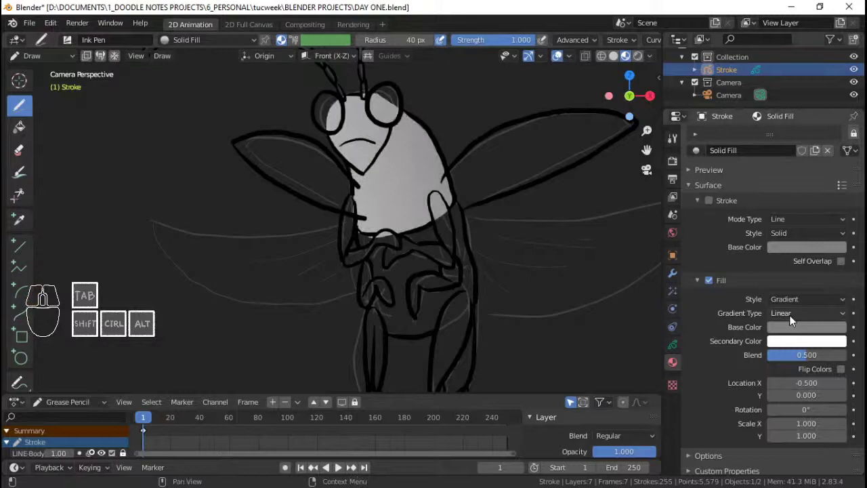
Adjust the Solid Fill gradient's colour and location values so it shifts off-centre
{"action": "left_click_drag", "start_coordinate": [810, 362], "coordinate": [810, 353]}
{"action": "left_click", "coordinate": [843, 375]}
{"action": "left_click", "coordinate": [842, 374]}
{"action": "left_click", "coordinate": [845, 369]}
{"action": "left_click", "coordinate": [821, 331]}
{"action": "left_click_drag", "start_coordinate": [781, 226], "coordinate": [773, 246]}
Set the gradient rotation to 90°, then reverse it to -90°
{"action": "left_click", "coordinate": [803, 423]}
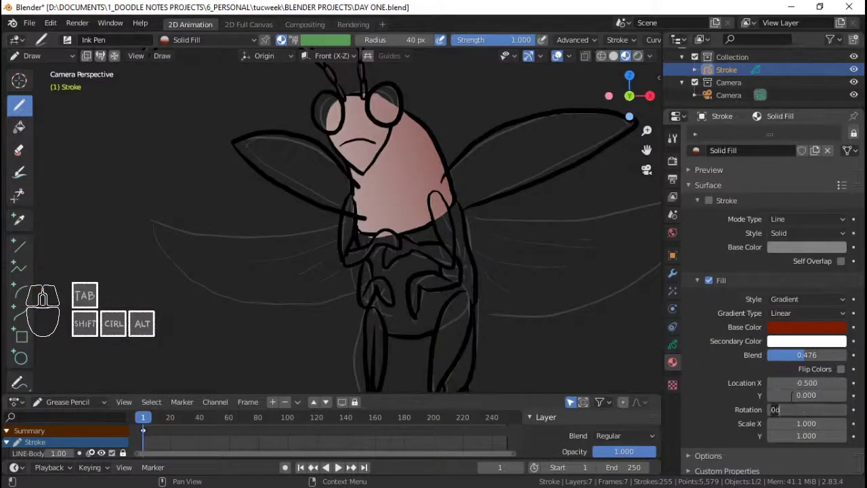
{"action": "key", "text": "9"}
{"action": "key", "text": "0"}
{"action": "key", "text": "Return"}
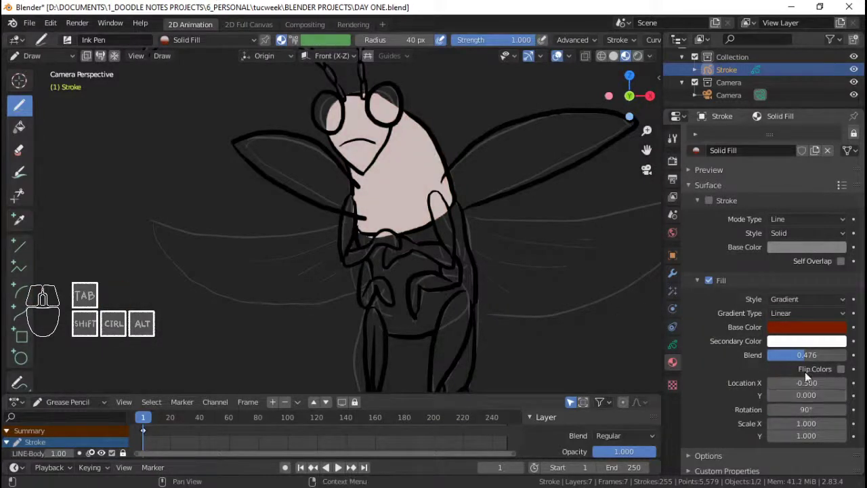
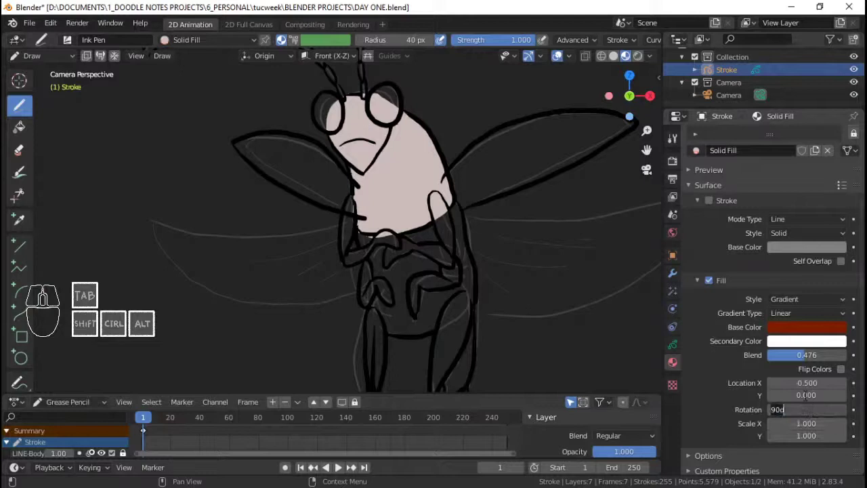
{"action": "key", "text": "-"}
{"action": "key", "text": "9"}
{"action": "key", "text": "0"}
{"action": "key", "text": "Return"}
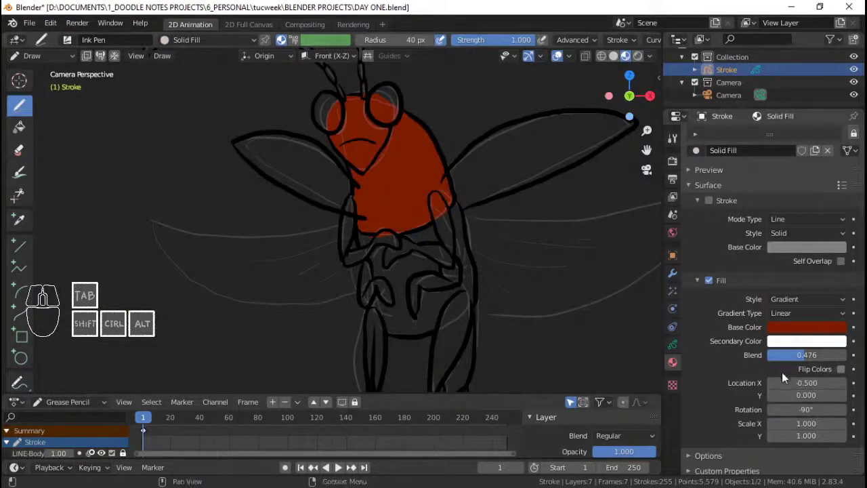
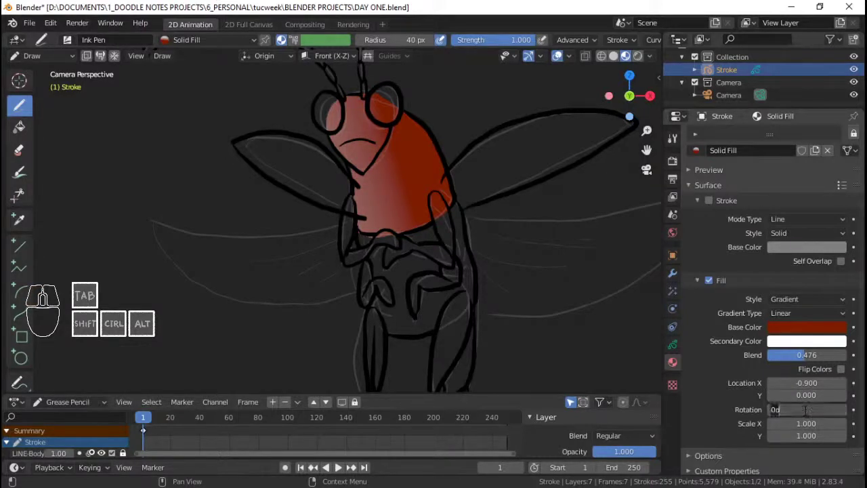
{"action": "key", "text": "-"}
{"action": "key", "text": "9"}
{"action": "key", "text": "0"}
{"action": "key", "text": "Return"}
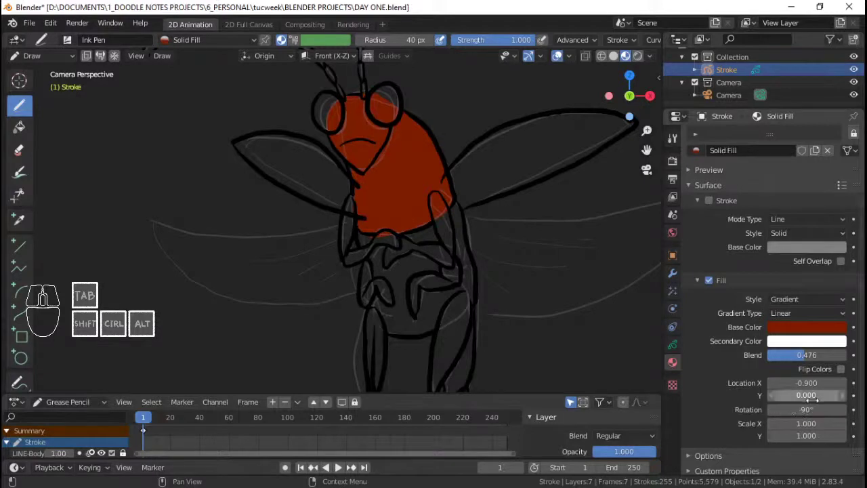
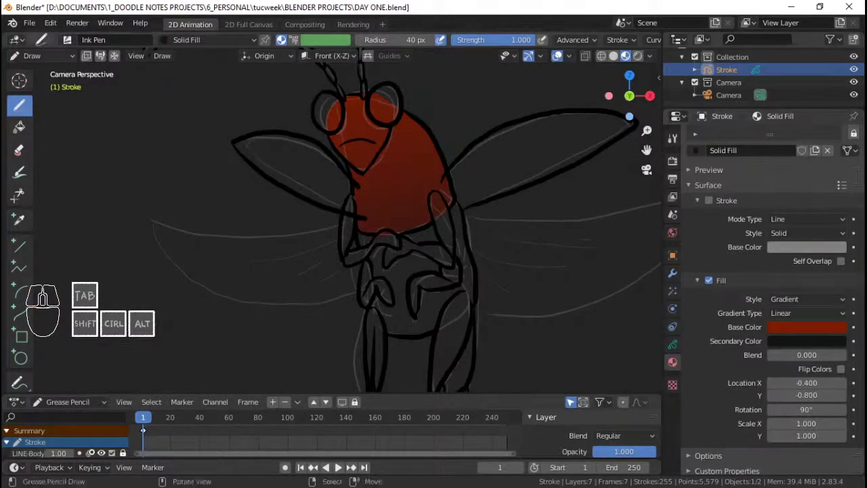
Check the strokes in Edit Mode with all selected, review the layer settings, and save
{"action": "key", "text": "Tab"}
{"action": "key", "text": "a"}
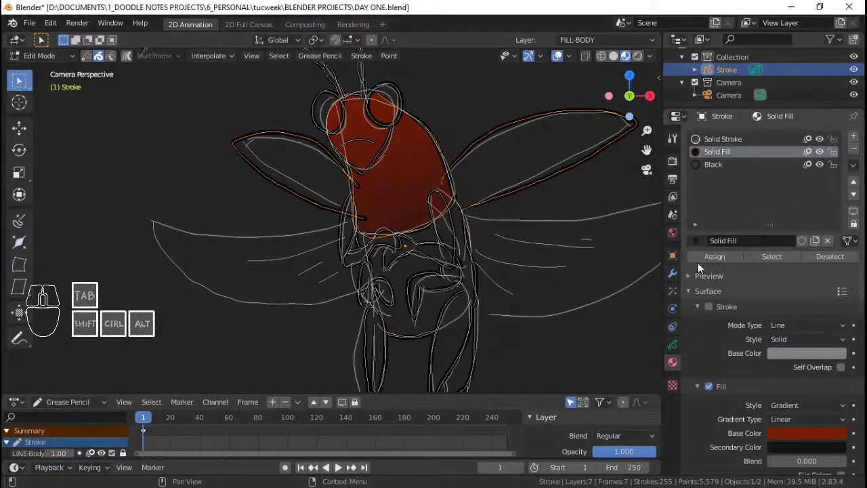
{"action": "left_click", "coordinate": [674, 349]}
{"action": "left_click", "coordinate": [832, 221]}
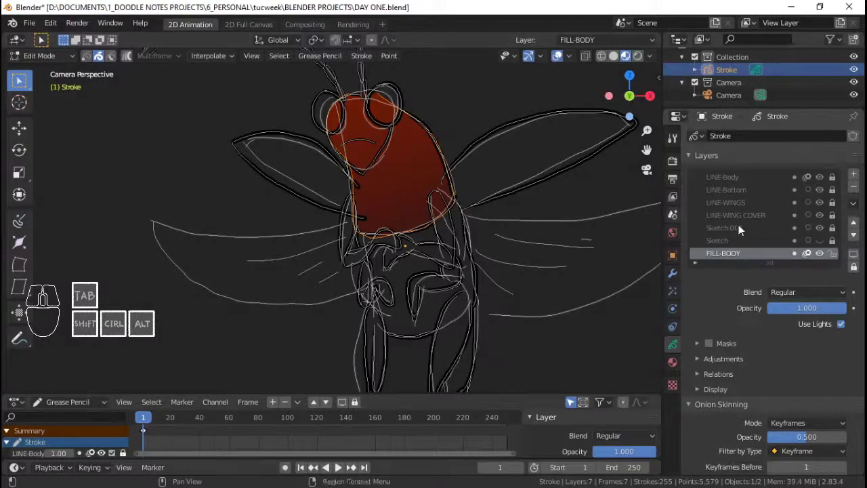
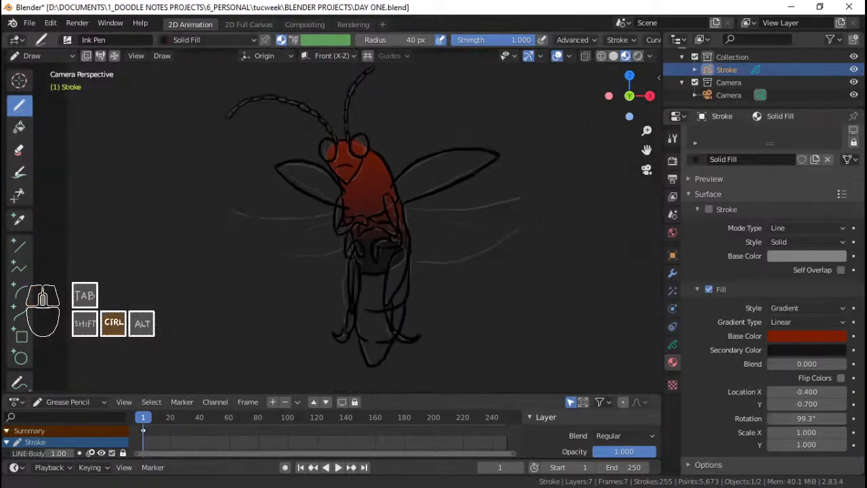
{"action": "key", "text": "ctrl+s"}
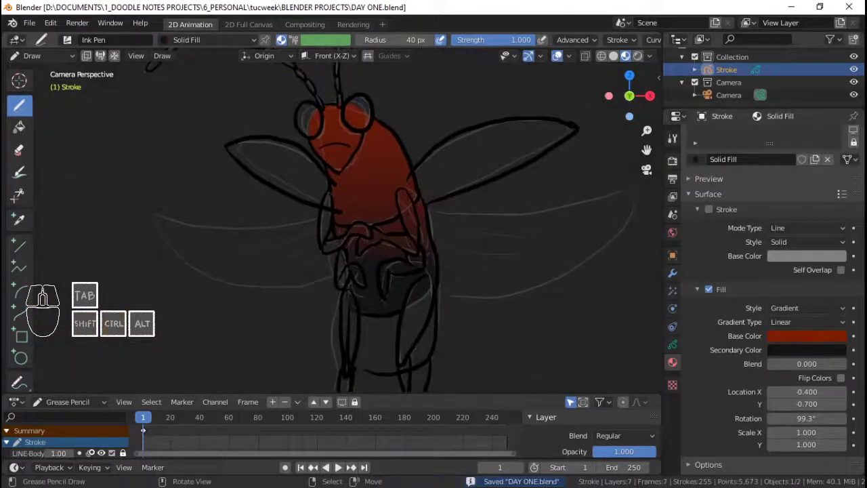
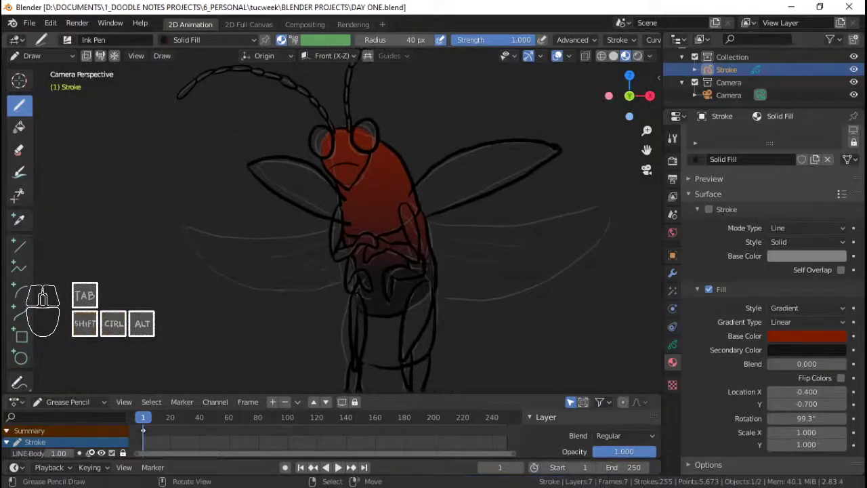
Return to the camera view, save, and add an empty new material slot to the firefly
{"action": "left_click", "coordinate": [674, 345]}
{"action": "left_click", "coordinate": [672, 369]}
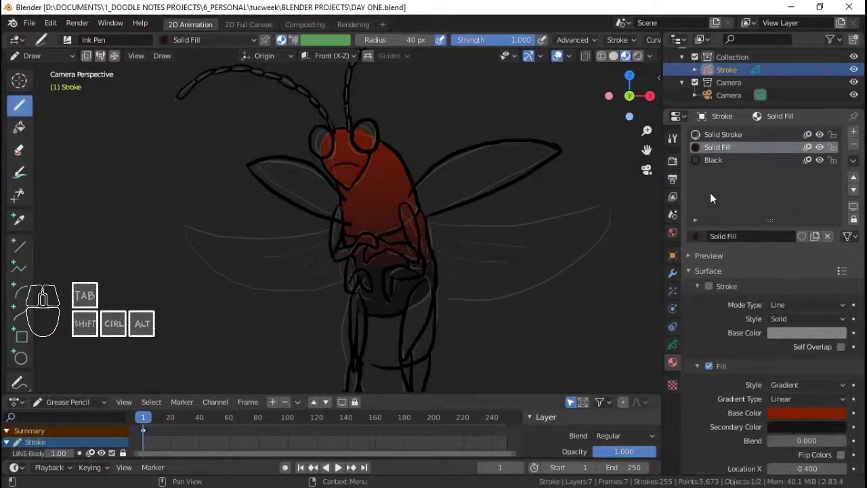
{"action": "left_click", "coordinate": [678, 348]}
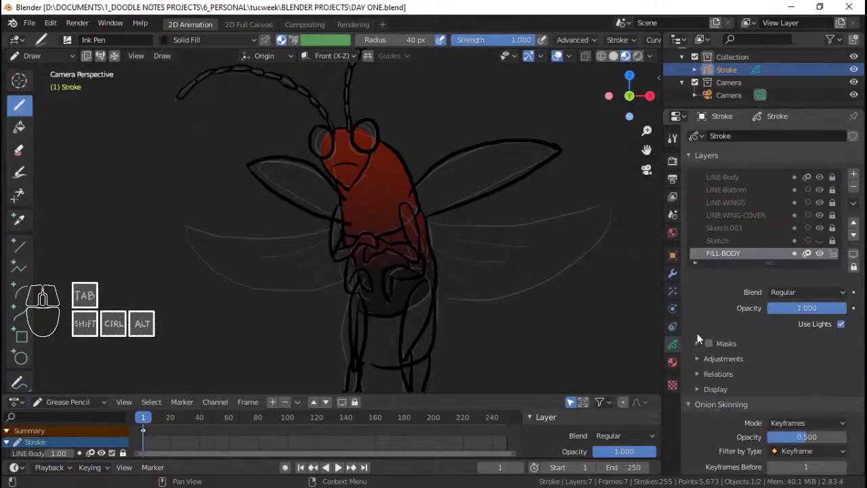
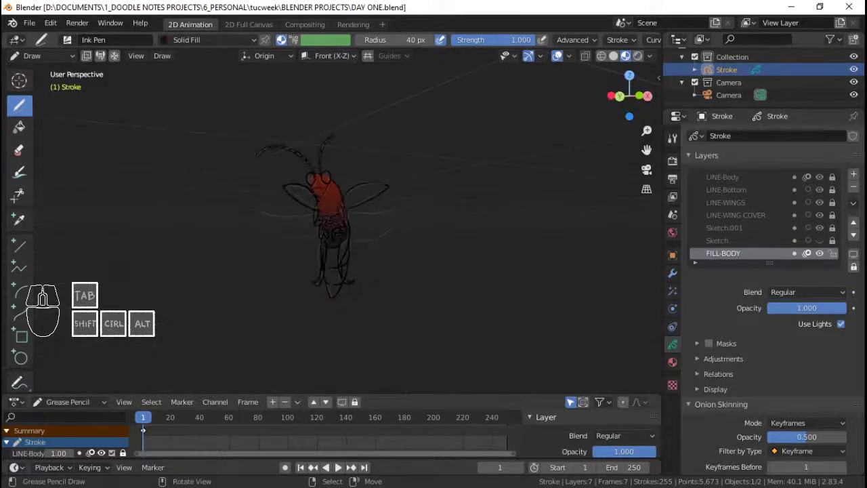
{"action": "key", "text": "Home"}
{"action": "key", "text": "ctrl+s"}
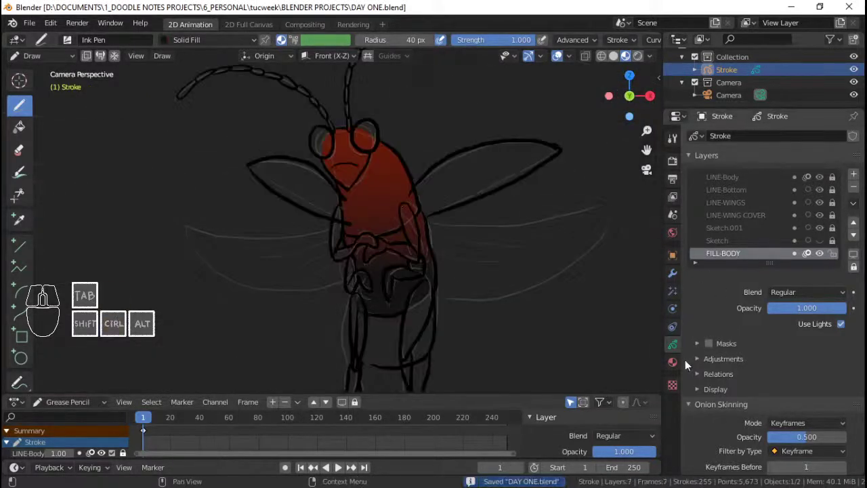
{"action": "left_click", "coordinate": [678, 365]}
{"action": "left_click", "coordinate": [860, 140]}
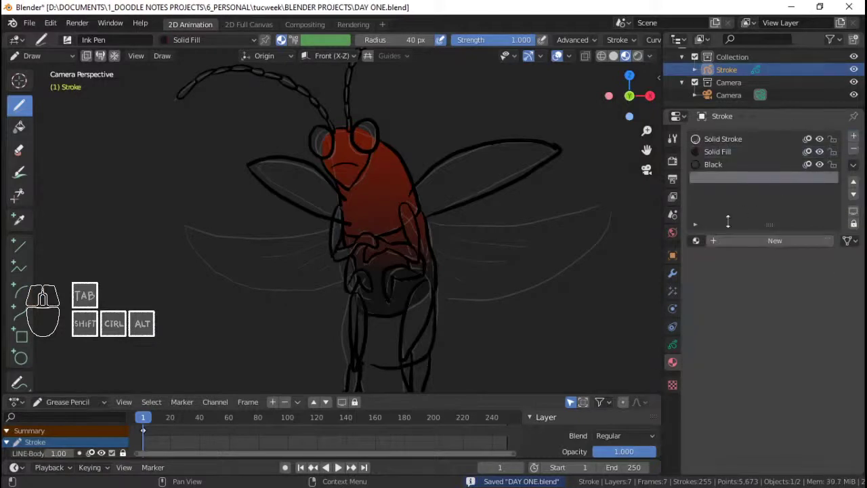
Create a new material in the empty slot and name it legs
{"action": "left_click", "coordinate": [742, 246]}
{"action": "left_click", "coordinate": [740, 242]}
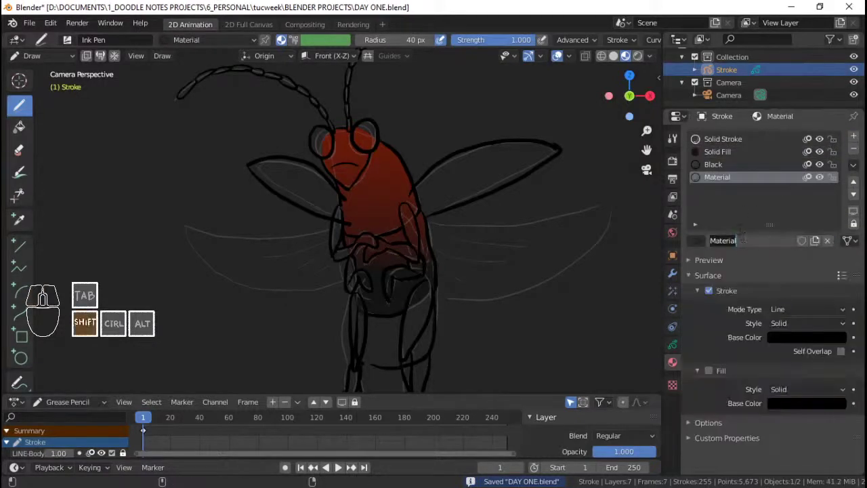
{"action": "key", "text": "l"}
{"action": "key", "text": "e"}
{"action": "key", "text": "g"}
{"action": "key", "text": "s"}
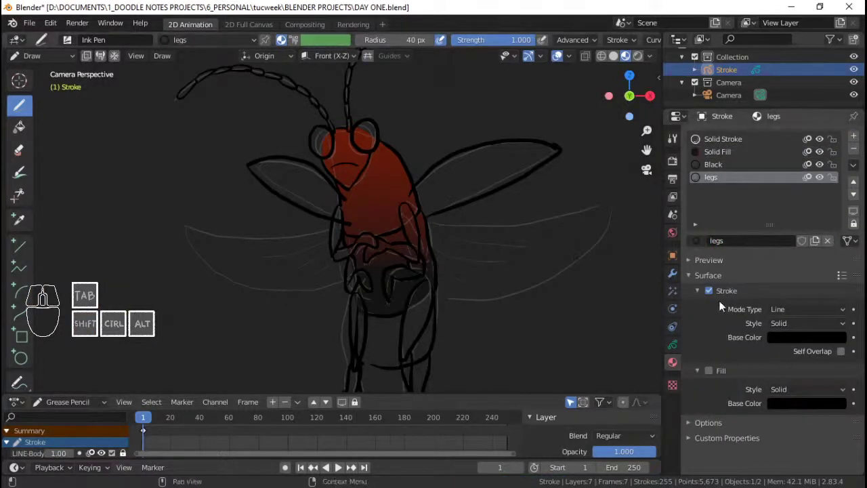
Make legs fill-only with stroke off and a dark orange-brown base colour
{"action": "left_click", "coordinate": [716, 299]}
{"action": "left_click", "coordinate": [717, 378]}
{"action": "left_click", "coordinate": [788, 412]}
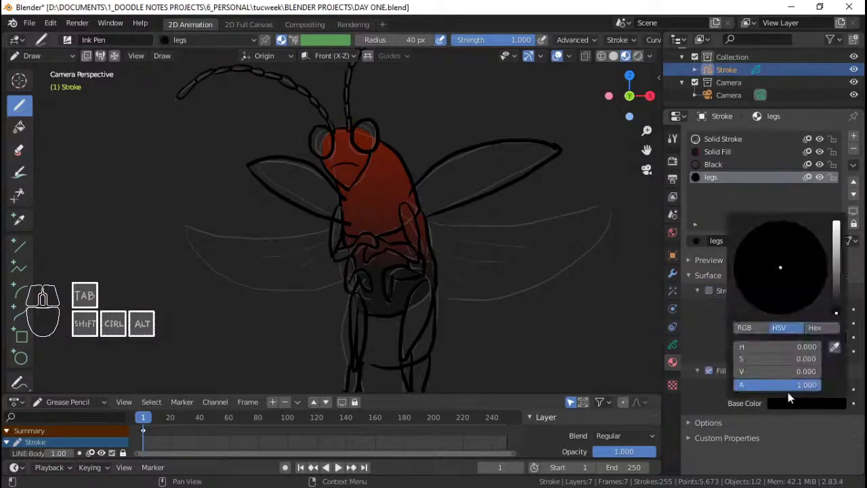
{"action": "left_click_drag", "start_coordinate": [840, 309], "coordinate": [841, 290]}
{"action": "left_click", "coordinate": [839, 283]}
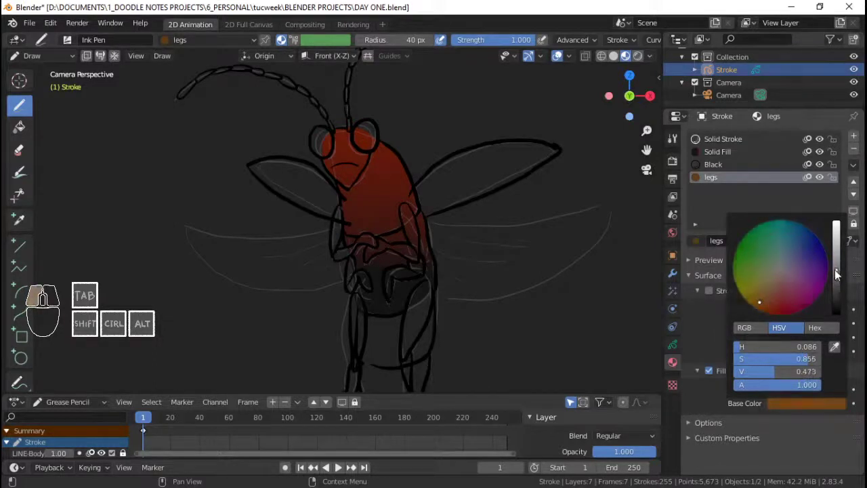
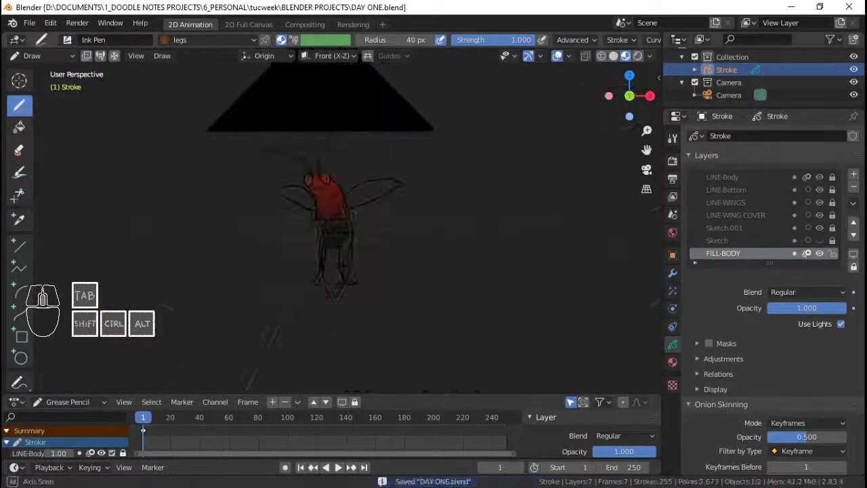
From the camera view, save and move FILL-BODY up to sit directly below LINE-Body
{"action": "key", "text": "Home"}
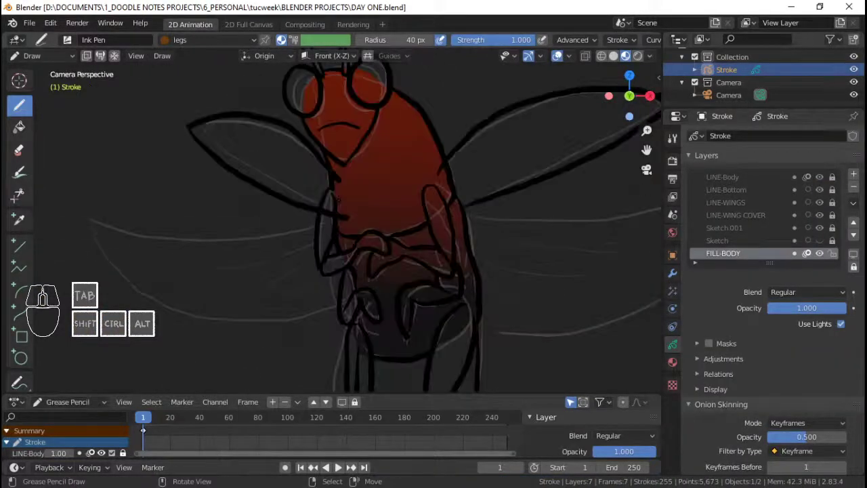
{"action": "key", "text": "ctrl+s"}
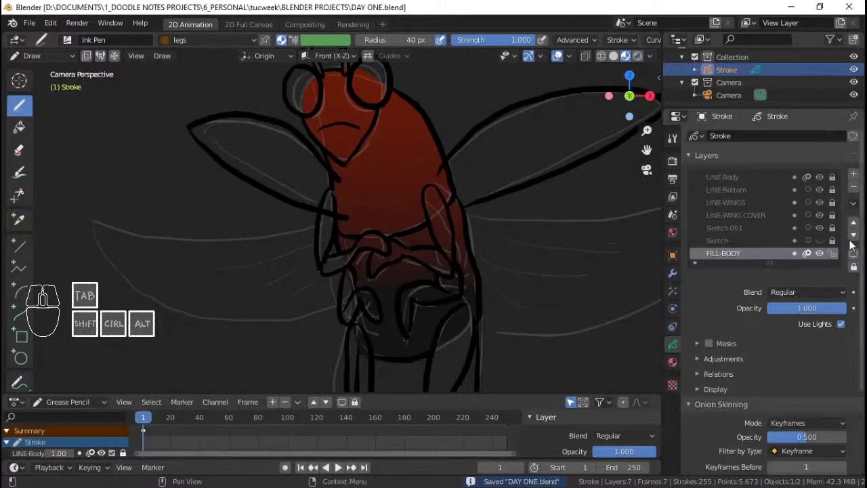
{"action": "left_click", "coordinate": [859, 222]}
{"action": "left_click", "coordinate": [859, 226]}
{"action": "left_click", "coordinate": [859, 227]}
{"action": "left_click_drag", "start_coordinate": [859, 226], "coordinate": [736, 181]}
Toggle FILL-BODY's visibility to compare the fill under the ink lines, then save
{"action": "left_click", "coordinate": [736, 196]}
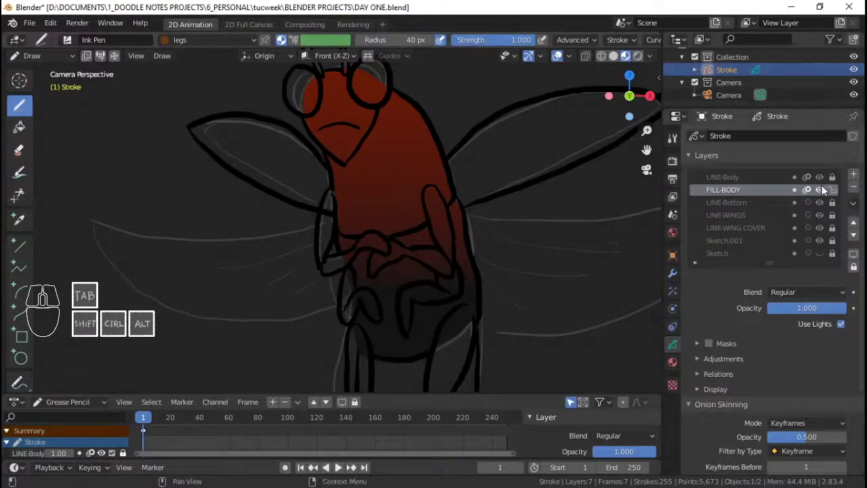
{"action": "left_click", "coordinate": [824, 195]}
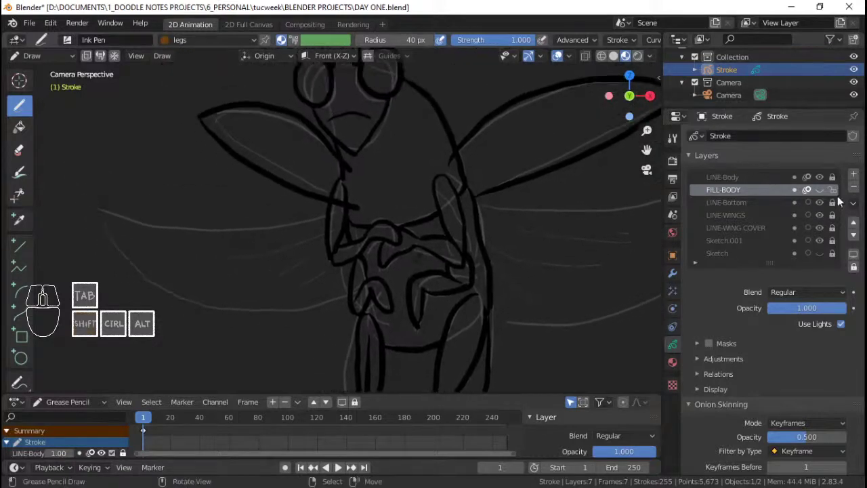
{"action": "left_click", "coordinate": [822, 193]}
{"action": "key", "text": "ctrl+s"}
{"action": "key", "text": "ctrl+s"}
{"action": "key", "text": "ctrl+s"}
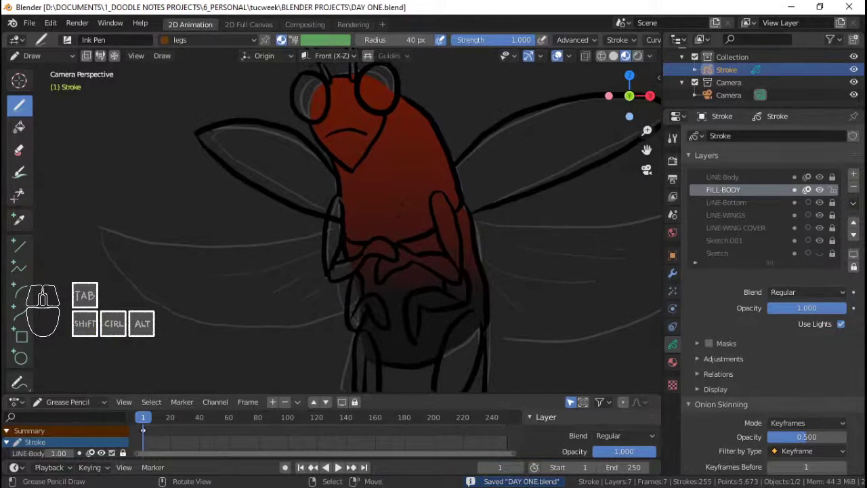
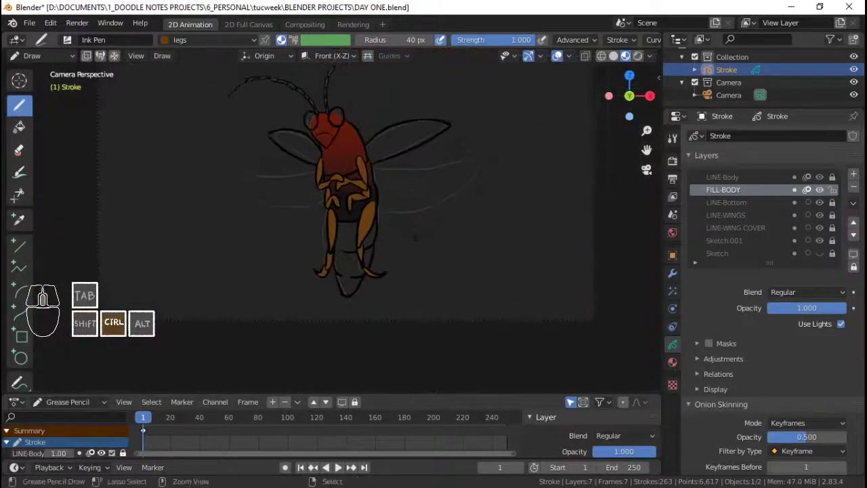
Add a new material slot with a new material renamed 'Black fl' (Black fill) and save
{"action": "key", "text": "ctrl+s"}
{"action": "left_click", "coordinate": [678, 369]}
{"action": "left_click", "coordinate": [853, 138]}
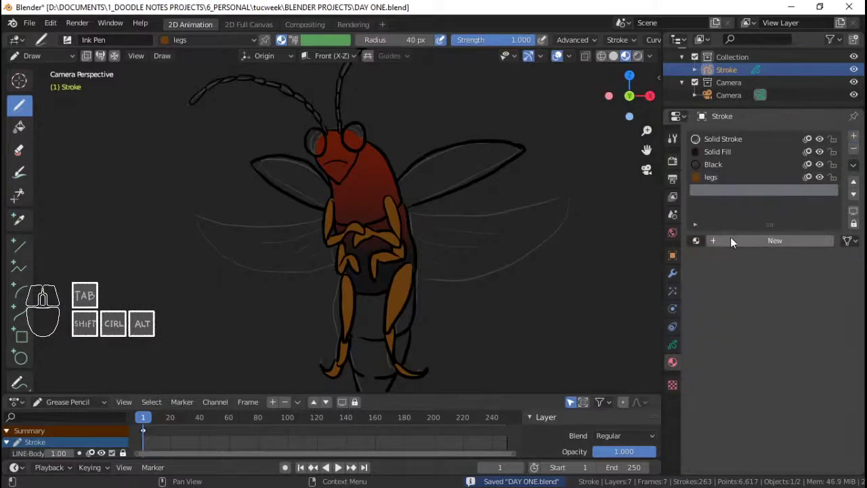
{"action": "left_click", "coordinate": [747, 245]}
{"action": "left_click", "coordinate": [734, 246]}
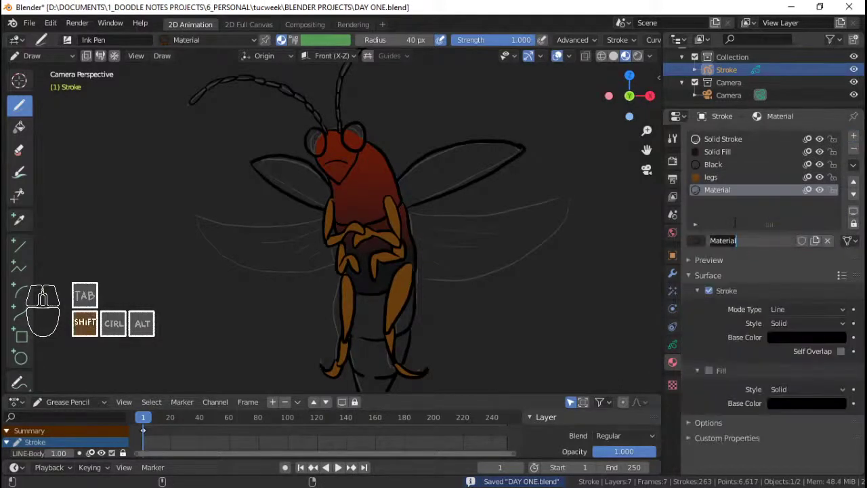
{"action": "key", "text": "shift+b"}
{"action": "key", "text": "l"}
{"action": "key", "text": "a"}
{"action": "key", "text": "c"}
{"action": "key", "text": "k"}
{"action": "key", "text": "space"}
{"action": "key", "text": "f"}
{"action": "key", "text": "l"}
{"action": "key", "text": "Return"}
{"action": "key", "text": "ctrl+s"}
Make the Black fill material fill-only: Stroke off, Fill on
{"action": "left_click", "coordinate": [712, 296]}
{"action": "left_click", "coordinate": [711, 378]}
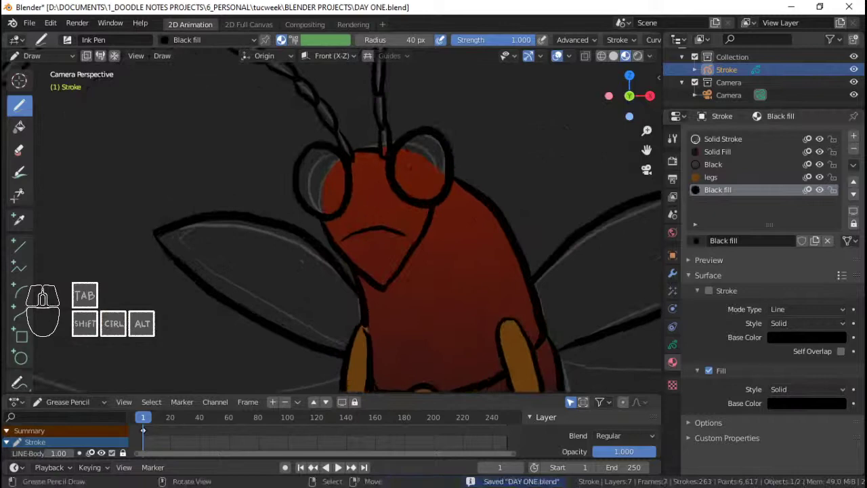
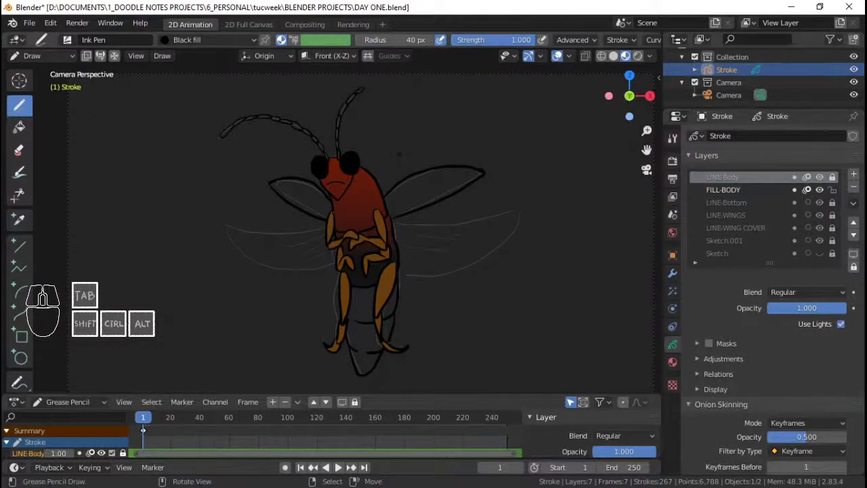
Activate the FILL-BODY layer and pick the Solid Fill material for the antenna fills
{"action": "left_click", "coordinate": [737, 195]}
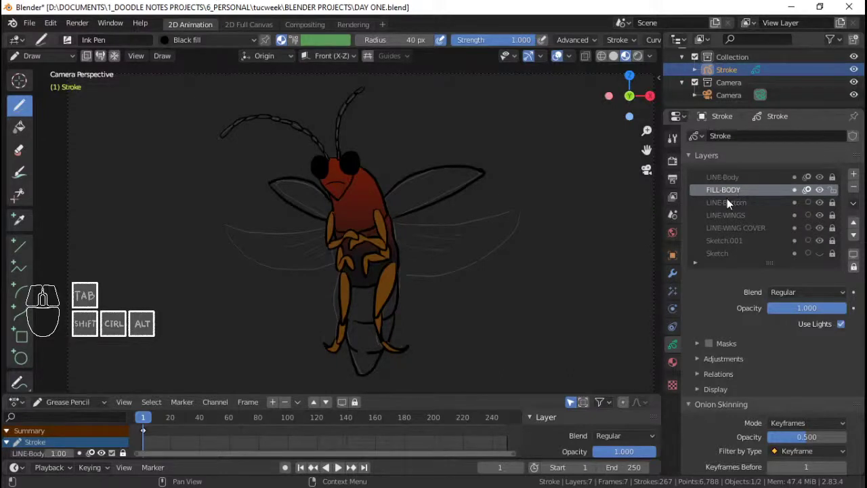
{"action": "left_click", "coordinate": [674, 369]}
{"action": "left_click", "coordinate": [737, 184]}
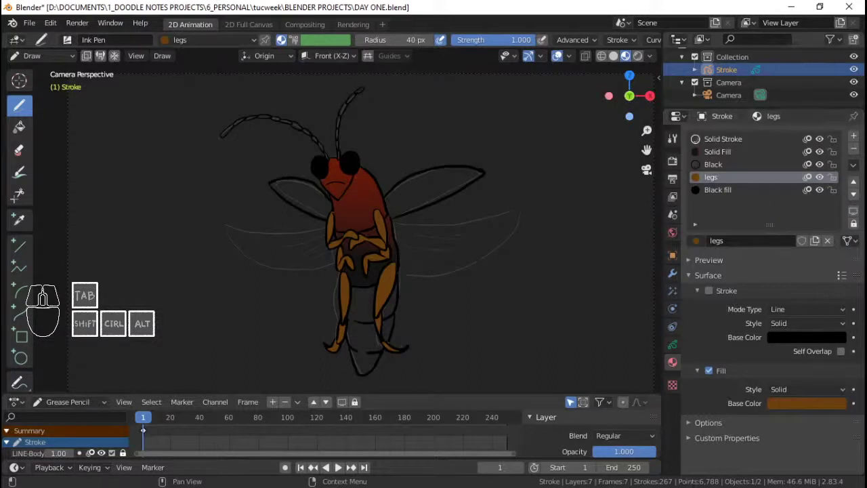
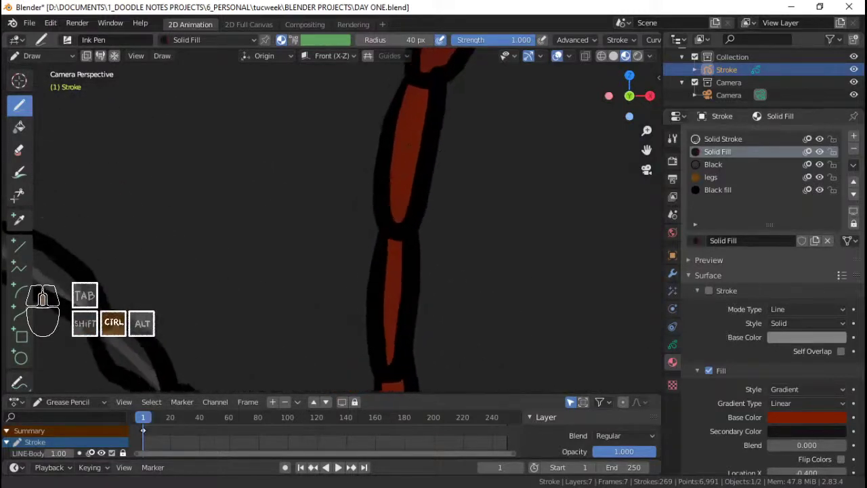
Undo the last fill stroke on the left antenna
{"action": "key", "text": "ctrl+z"}
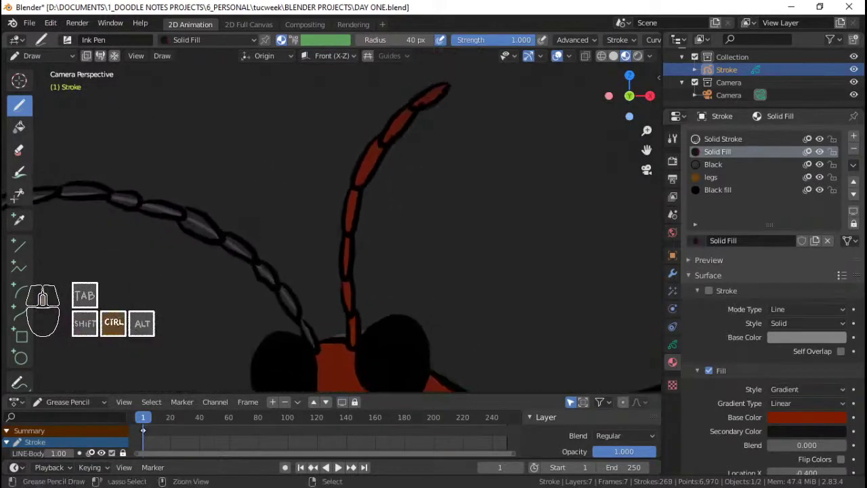
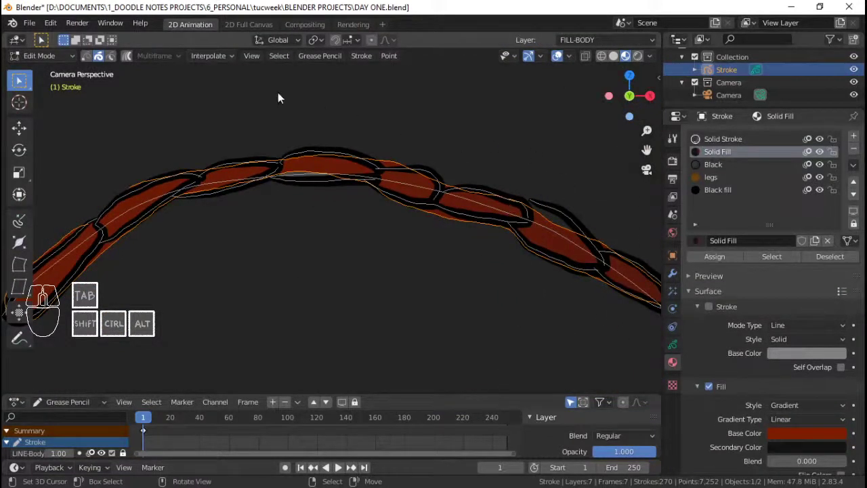
Show the antenna fill's points, deselect them and save before editing
{"action": "left_click", "coordinate": [91, 66]}
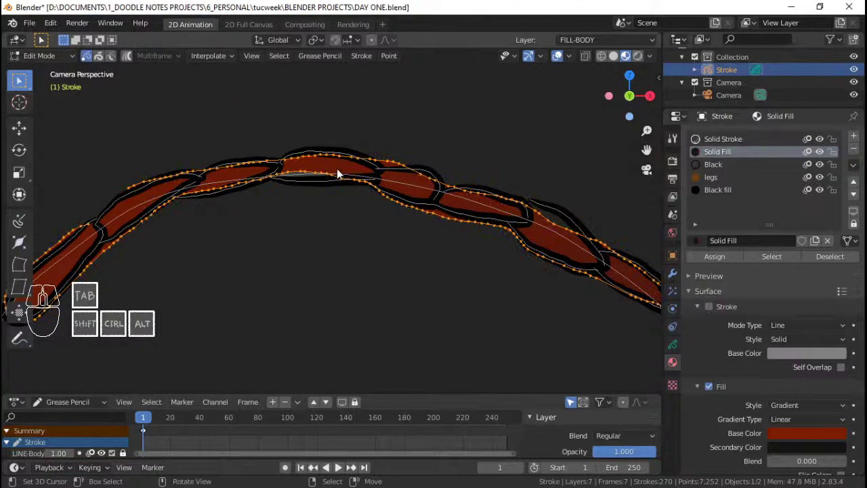
{"action": "middle_click", "coordinate": [326, 171]}
{"action": "middle_click", "coordinate": [312, 177]}
{"action": "key", "text": "g"}
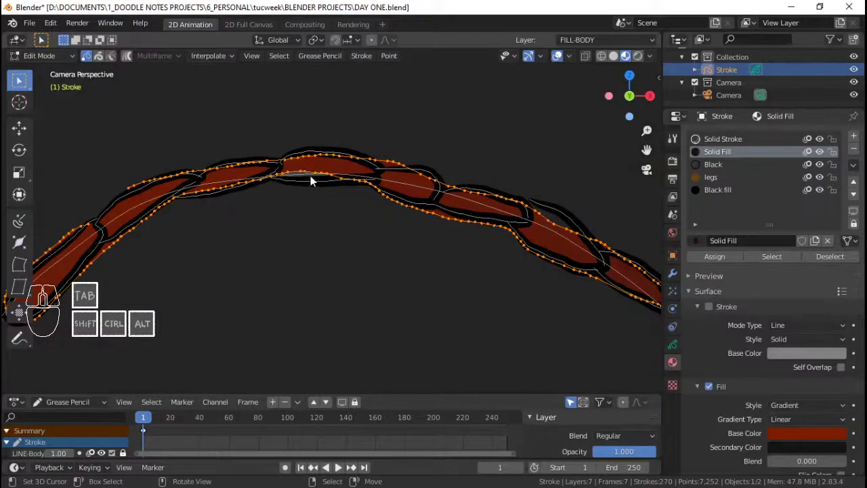
{"action": "middle_click", "coordinate": [312, 176]}
{"action": "key", "text": "alt+a"}
{"action": "left_click", "coordinate": [429, 214]}
{"action": "key", "text": "ctrl+s"}
{"action": "key", "text": "Tab"}
Enable proportional editing with Smooth falloff and nudge a first fill point into the outline
{"action": "right_click", "coordinate": [321, 158]}
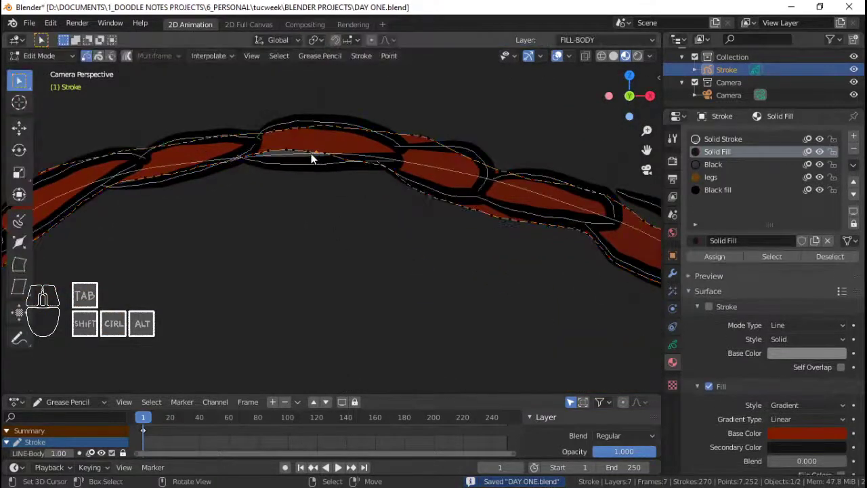
{"action": "left_click", "coordinate": [378, 44]}
{"action": "left_click", "coordinate": [393, 47]}
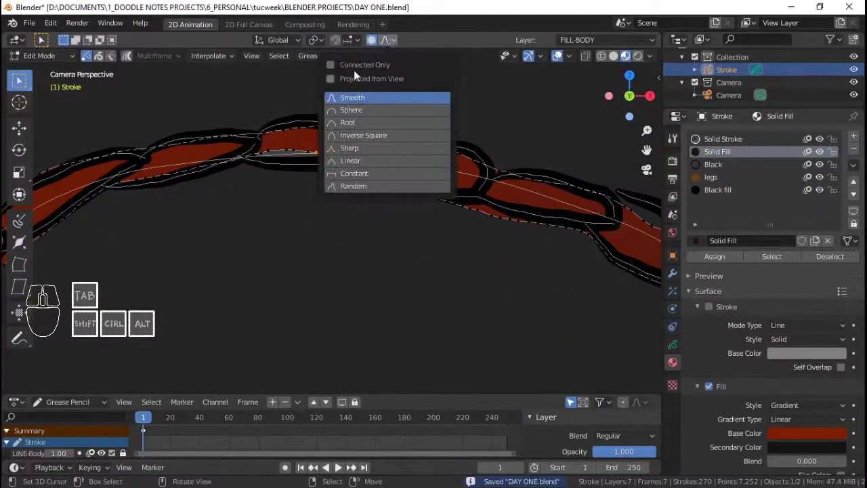
{"action": "left_click", "coordinate": [359, 66]}
{"action": "left_click", "coordinate": [679, 362]}
{"action": "left_click", "coordinate": [677, 356]}
{"action": "key", "text": "g"}
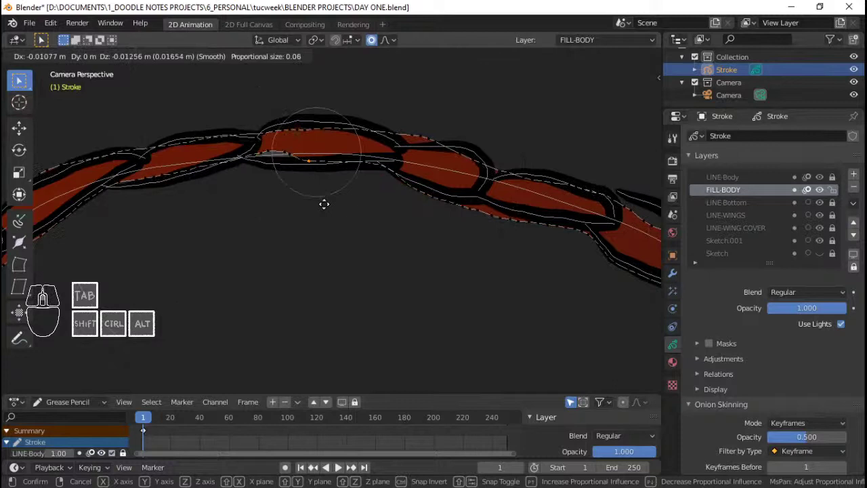
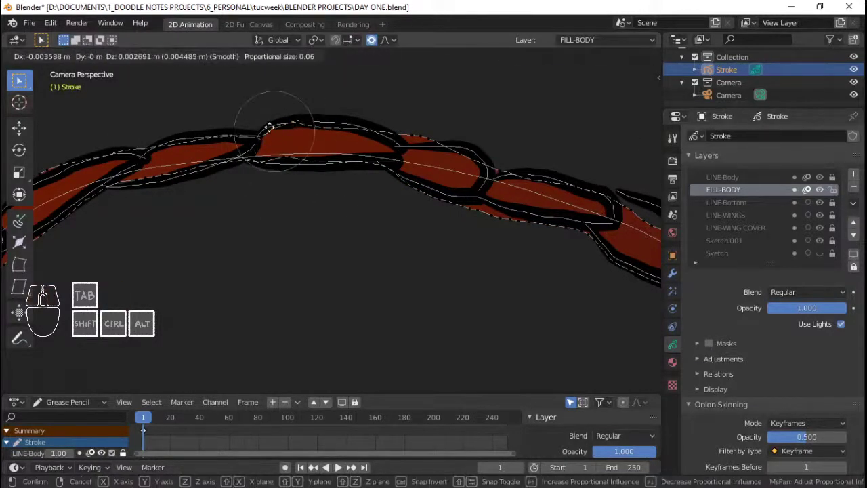
{"action": "left_click", "coordinate": [269, 130]}
Nudge four more fill-edge points so the red sits inside the black segment outlines
{"action": "right_click", "coordinate": [290, 167]}
{"action": "key", "text": "g"}
{"action": "left_click", "coordinate": [291, 174]}
{"action": "right_click", "coordinate": [415, 138]}
{"action": "key", "text": "g"}
{"action": "left_click", "coordinate": [411, 153]}
{"action": "right_click", "coordinate": [441, 139]}
{"action": "key", "text": "g"}
{"action": "left_click", "coordinate": [448, 146]}
{"action": "right_click", "coordinate": [427, 140]}
{"action": "key", "text": "g"}
{"action": "left_click", "coordinate": [424, 147]}
Adjust the remaining edge points and the antenna tip fill to fit the outline
{"action": "left_click", "coordinate": [444, 140]}
{"action": "right_click", "coordinate": [444, 140]}
{"action": "key", "text": "g"}
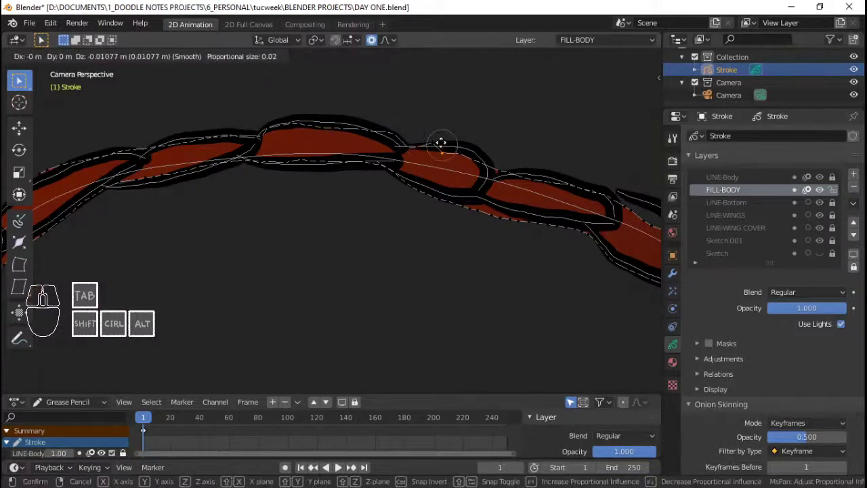
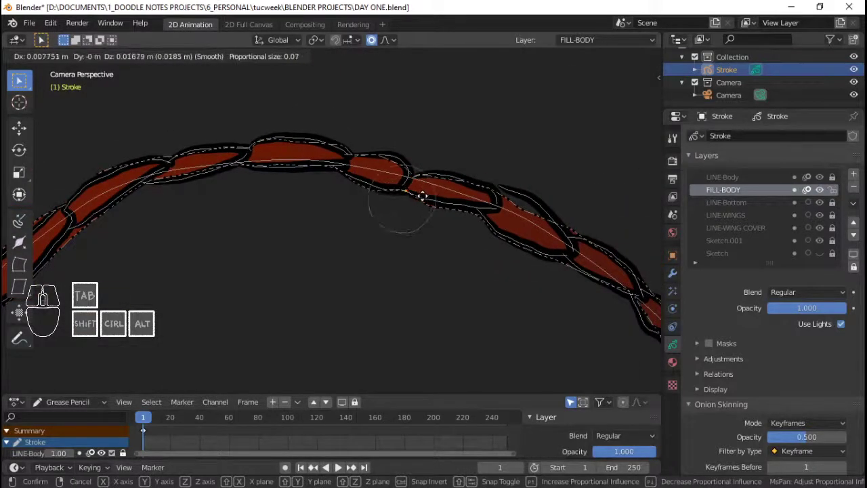
{"action": "left_click", "coordinate": [426, 202]}
{"action": "right_click", "coordinate": [437, 217]}
{"action": "right_click", "coordinate": [435, 215]}
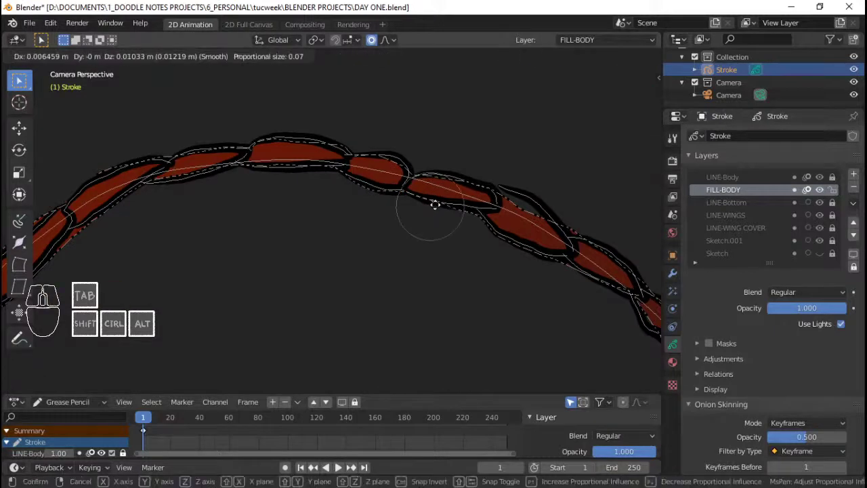
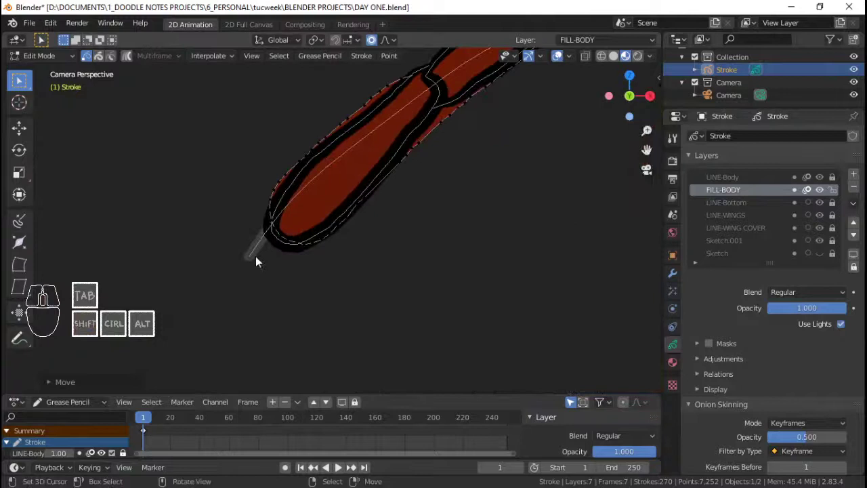
{"action": "right_click", "coordinate": [348, 152]}
{"action": "key", "text": "g"}
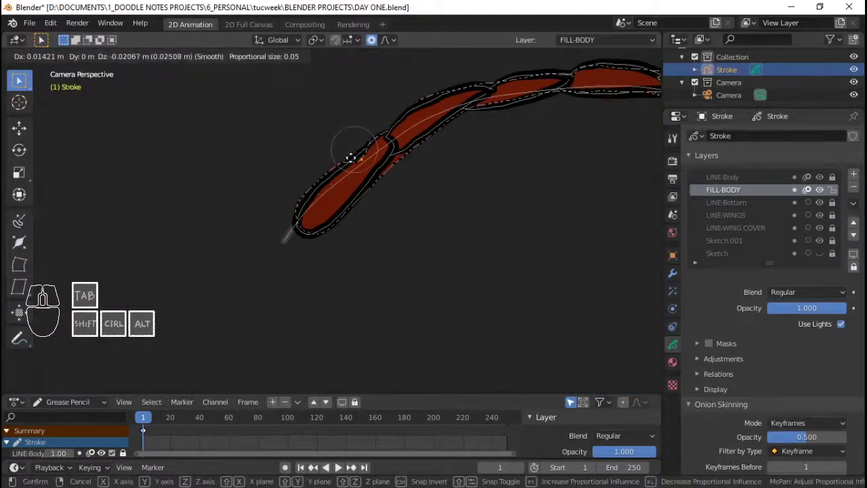
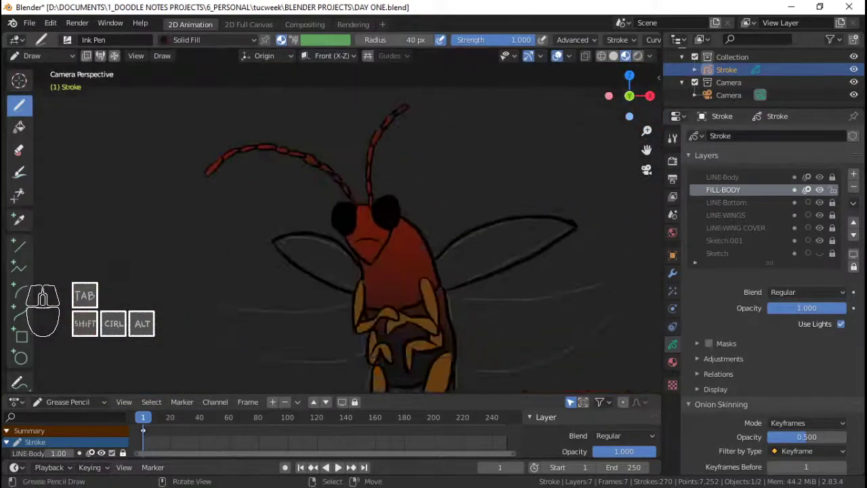
Save, add a new layer renamed FILL-BOTM (FILL-BOTTOM) and save again
{"action": "key", "text": "ctrl+s"}
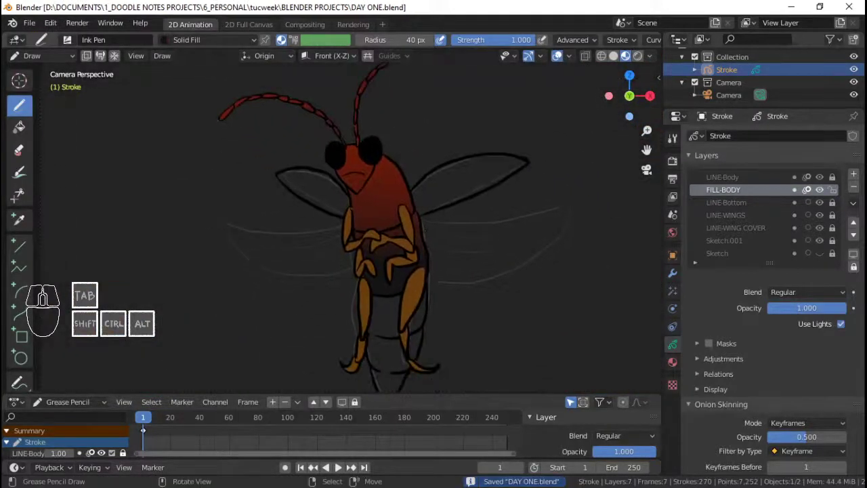
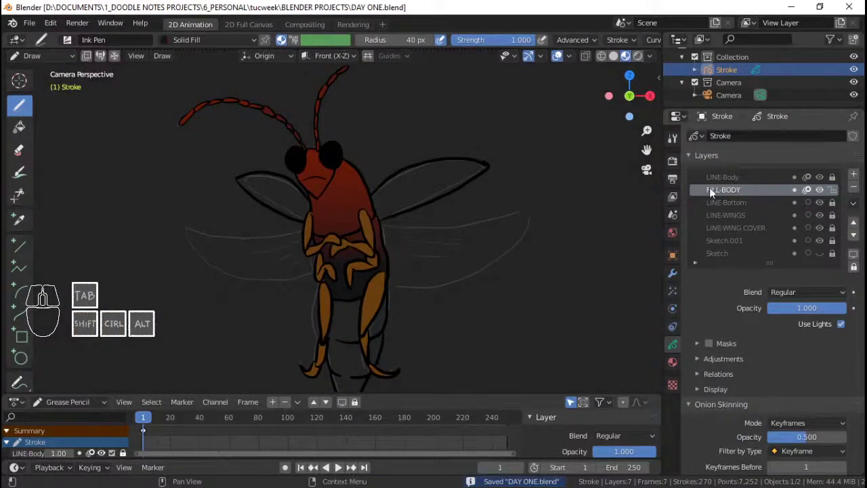
{"action": "key", "text": "ctrl+s"}
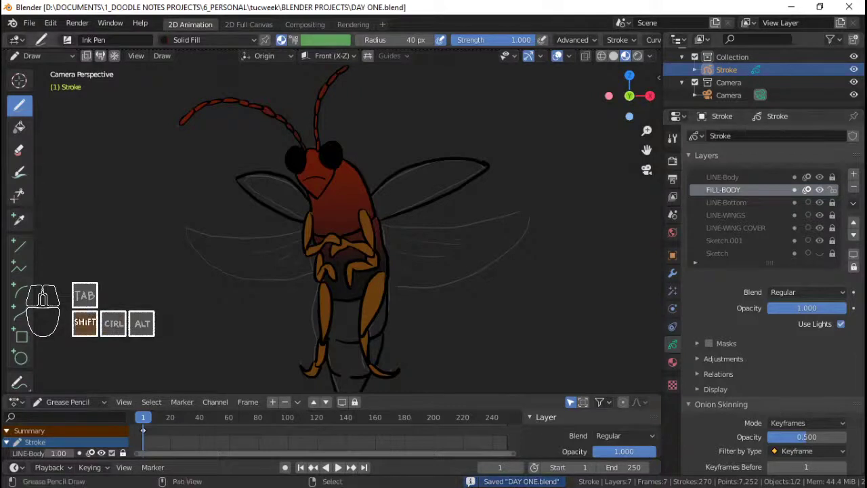
{"action": "left_click", "coordinate": [743, 219]}
{"action": "left_click", "coordinate": [854, 179]}
{"action": "left_click", "coordinate": [727, 225]}
{"action": "key", "text": "shift+f"}
{"action": "key", "text": "shift+i"}
{"action": "key", "text": "shift+l"}
{"action": "key", "text": "shift+l"}
{"action": "key", "text": "-"}
{"action": "key", "text": "shift+b"}
{"action": "key", "text": "shift+o"}
{"action": "key", "text": "shift+t"}
{"action": "key", "text": "shift+m"}
{"action": "key", "text": "Return"}
{"action": "key", "text": "ctrl+s"}
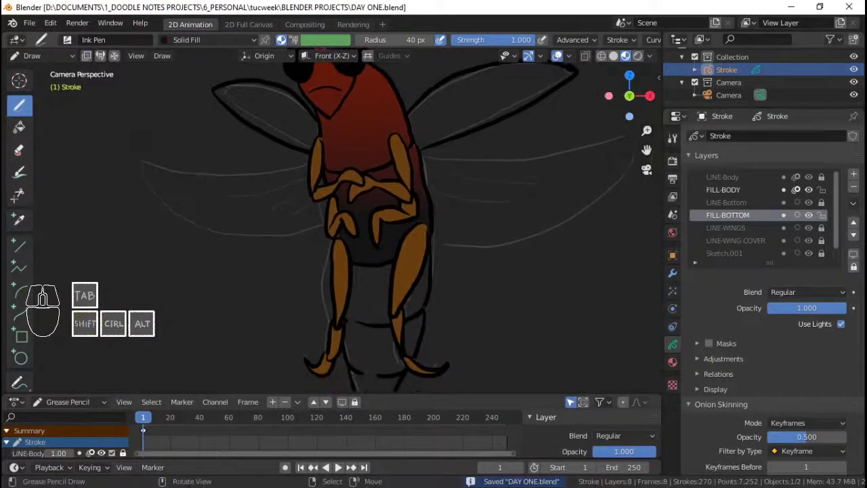
Add a material slot for the abdomen's Bottom gradient material and save
{"action": "left_click", "coordinate": [672, 368]}
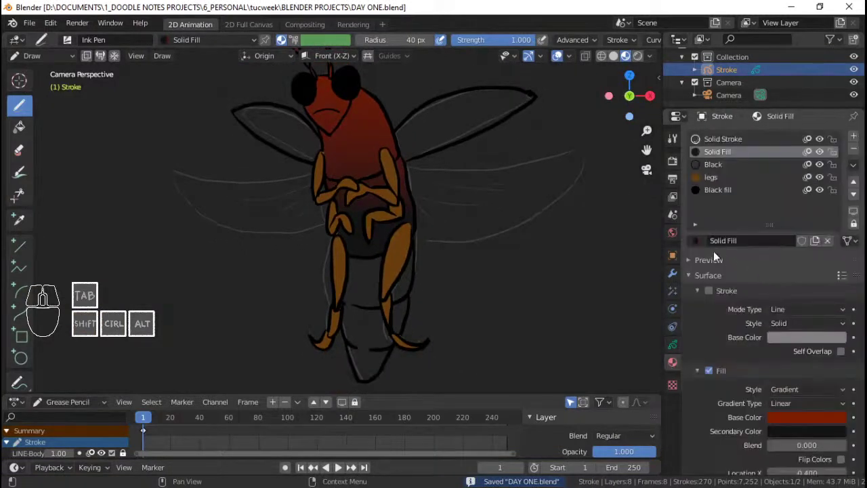
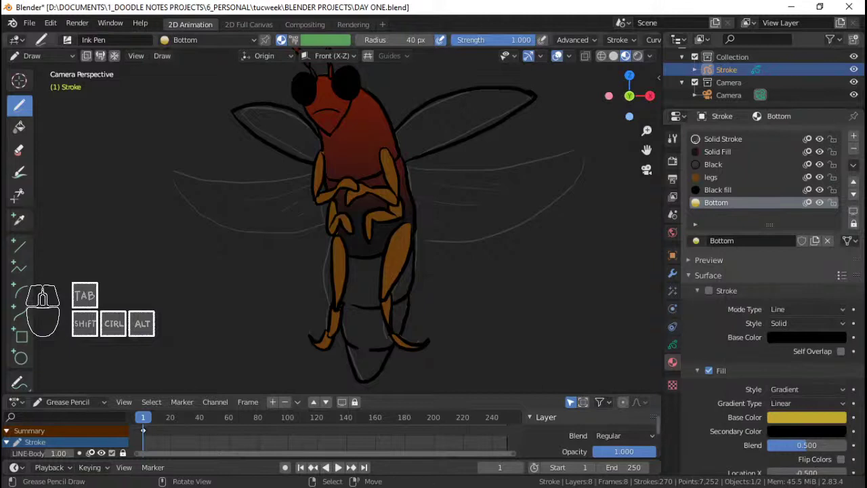
{"action": "key", "text": "ctrl+s"}
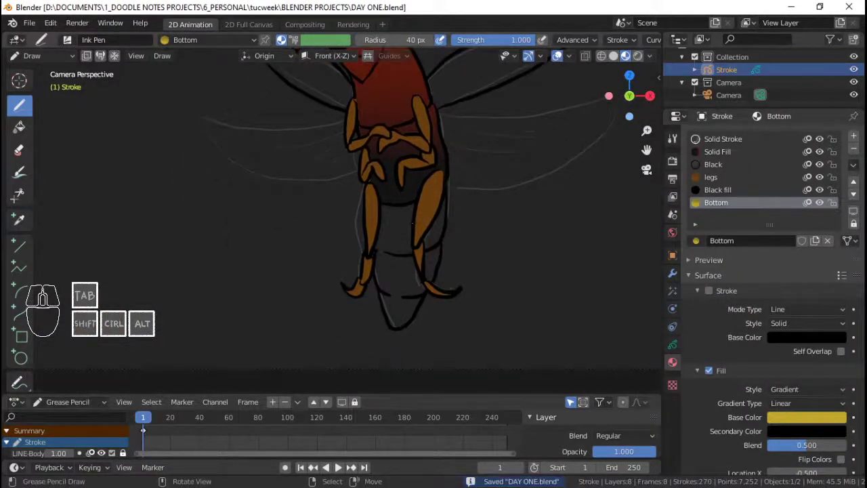
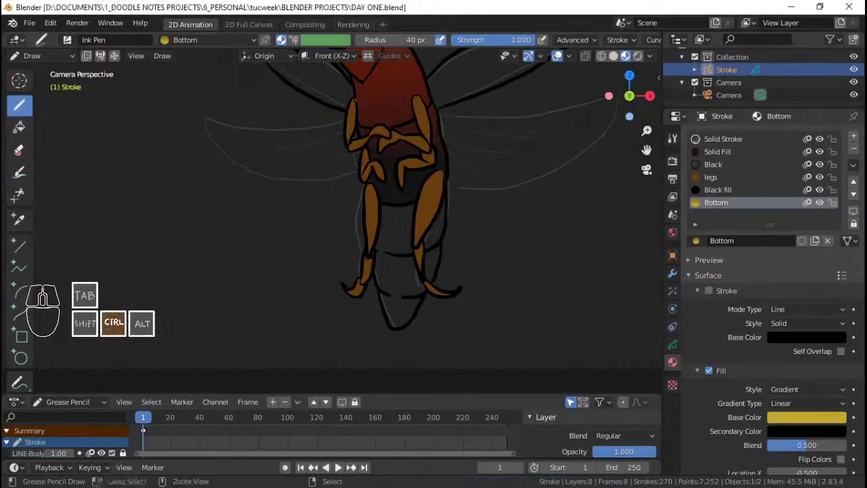
{"action": "key", "text": "Home"}
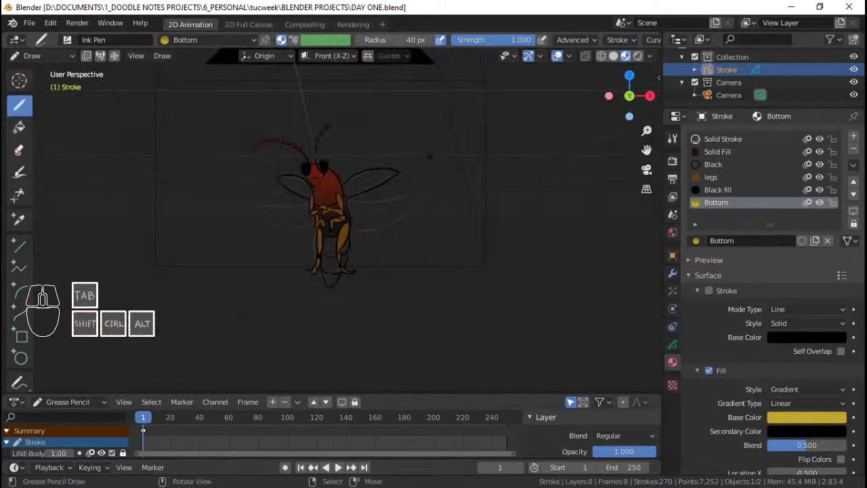
Hide the body fill and outline layers and start the yellow abdomen fill on FILL-BOTTOM
{"action": "key", "text": "Home"}
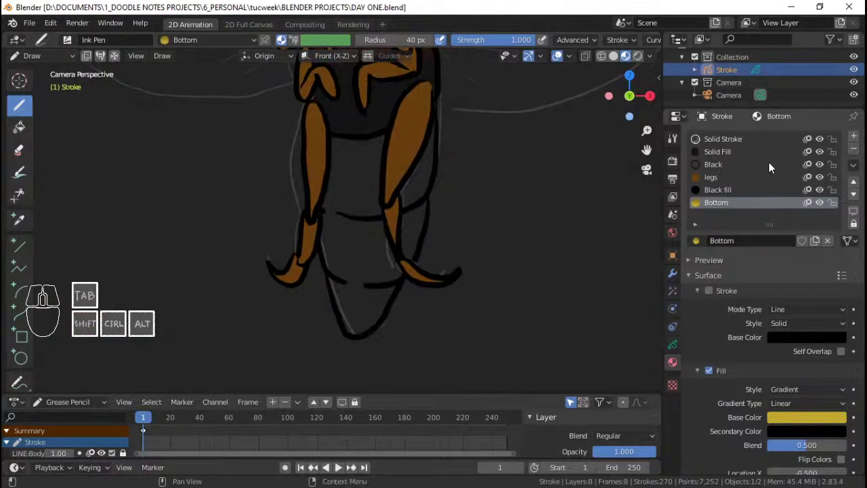
{"action": "left_click", "coordinate": [677, 348]}
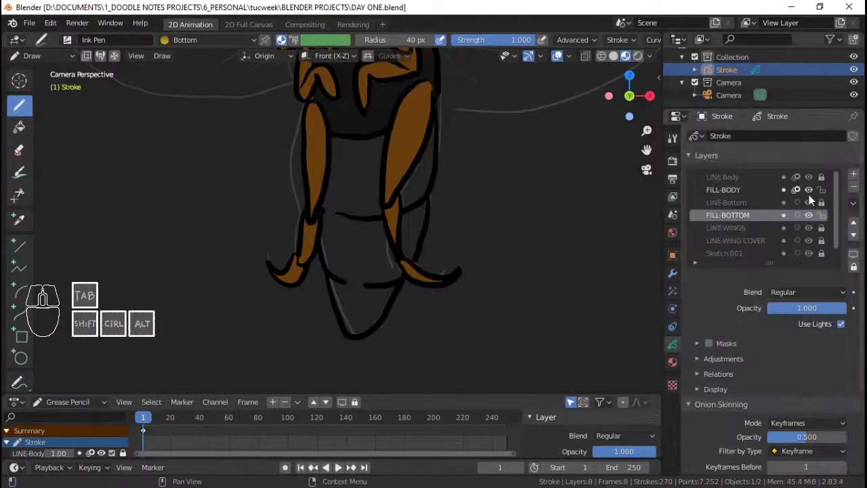
{"action": "left_click", "coordinate": [811, 181]}
{"action": "left_click", "coordinate": [813, 195]}
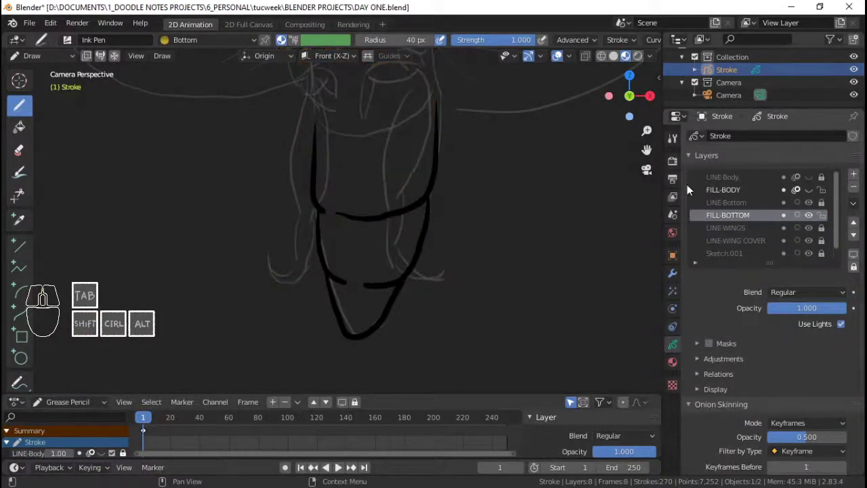
{"action": "left_click", "coordinate": [48, 298]}
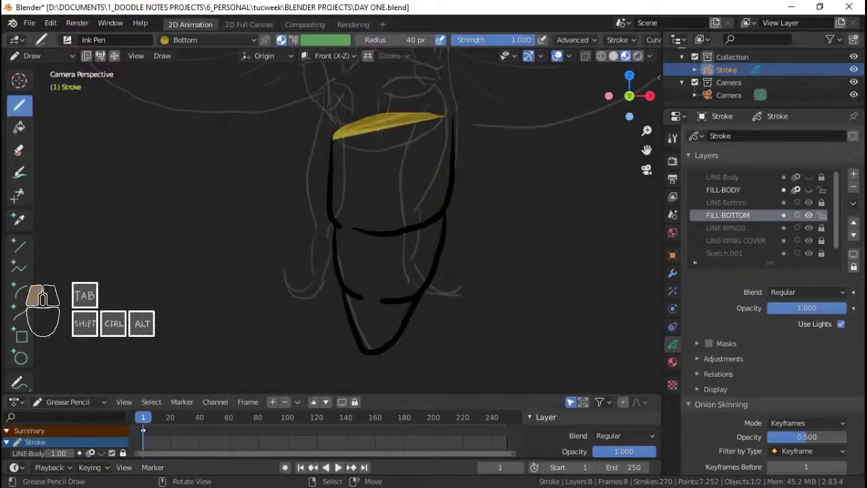
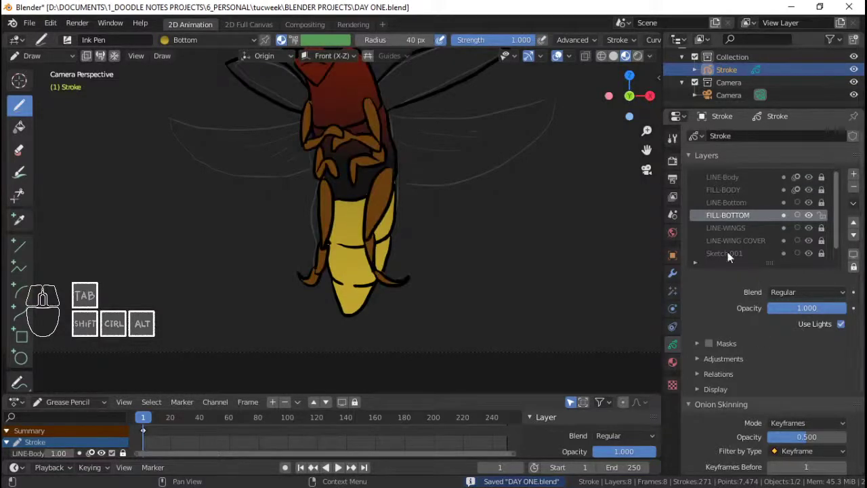
Tilt and offset the Bottom material's gradient so the yellow darkens toward the body
{"action": "left_click", "coordinate": [732, 243]}
{"action": "left_click", "coordinate": [741, 220]}
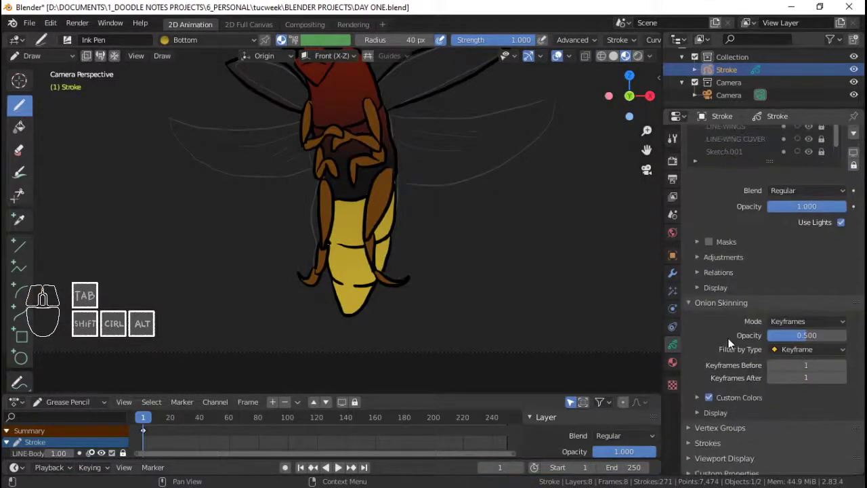
{"action": "left_click", "coordinate": [677, 372]}
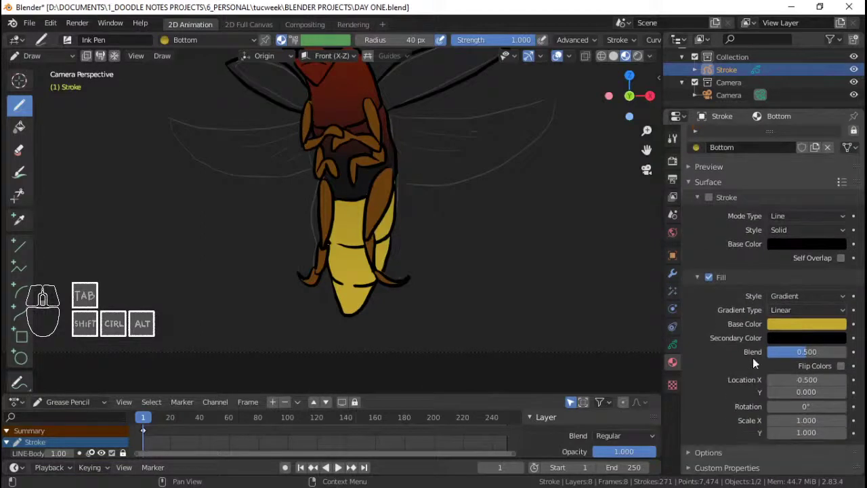
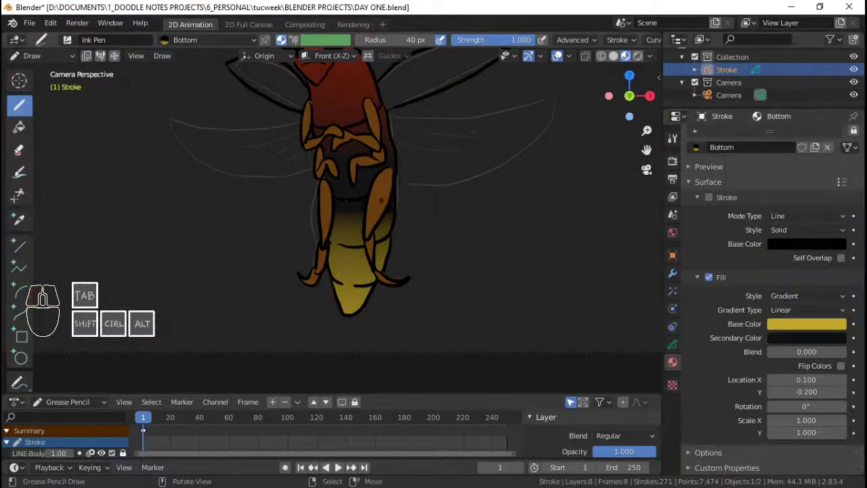
{"action": "left_click_drag", "start_coordinate": [48, 298], "coordinate": [728, 312]}
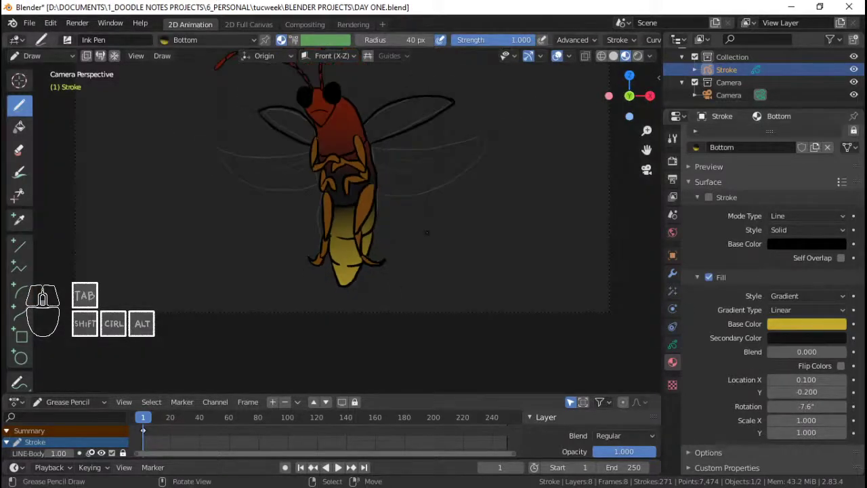
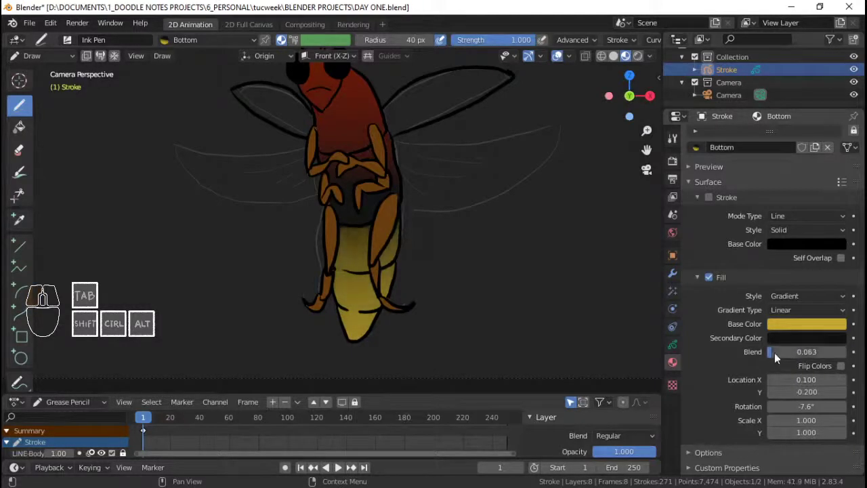
{"action": "left_click", "coordinate": [846, 386]}
{"action": "left_click", "coordinate": [846, 387]}
{"action": "left_click", "coordinate": [767, 384]}
{"action": "left_click", "coordinate": [775, 388]}
{"action": "left_click", "coordinate": [776, 388]}
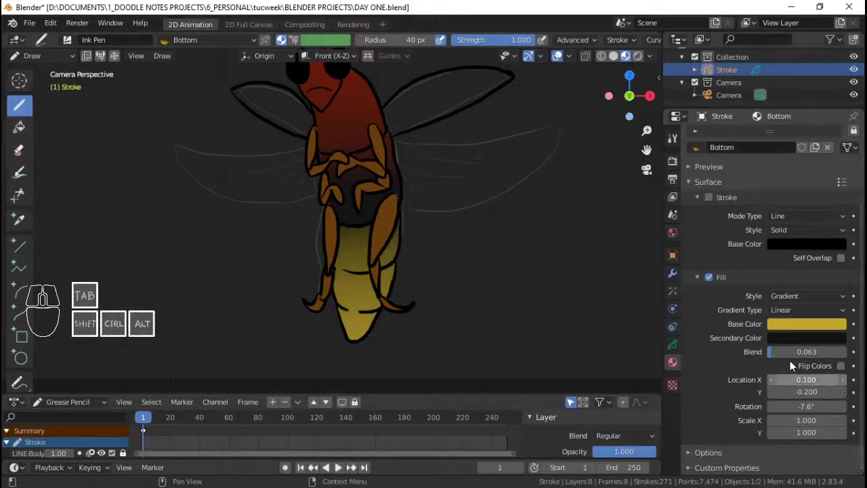
Save, return to Object Mode with everything deselected and re-frame the camera view
{"action": "key", "text": "ctrl+s"}
{"action": "key", "text": "ctrl+Tab"}
{"action": "left_click", "coordinate": [394, 209]}
{"action": "key", "text": "alt+a"}
{"action": "key", "text": "ctrl+s"}
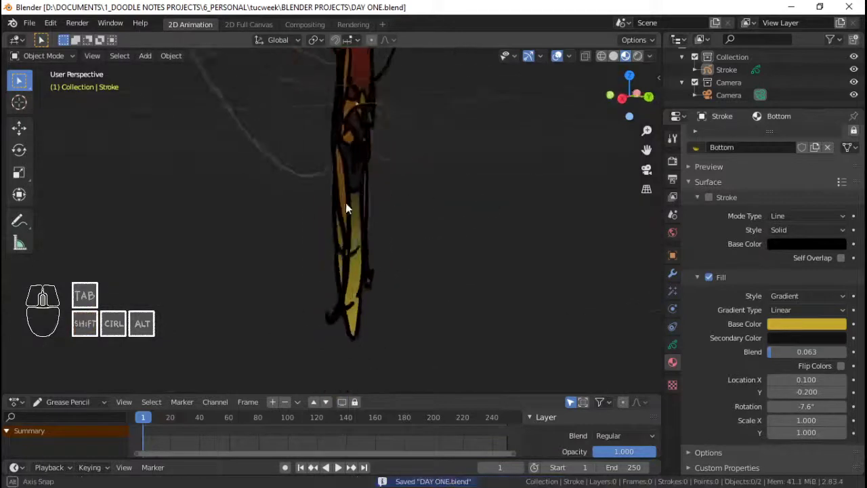
{"action": "key", "text": "Home"}
{"action": "key", "text": "ctrl+s"}
{"action": "key", "text": "ctrl+s"}
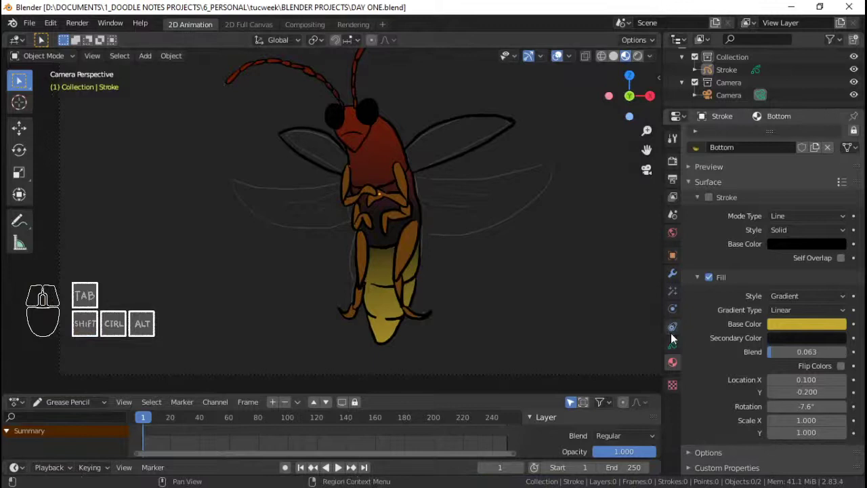
Add a new layer next to LINE-WING COVER named 'FILL-WG CV' (FILL-WING COVER) and save
{"action": "left_click", "coordinate": [674, 348]}
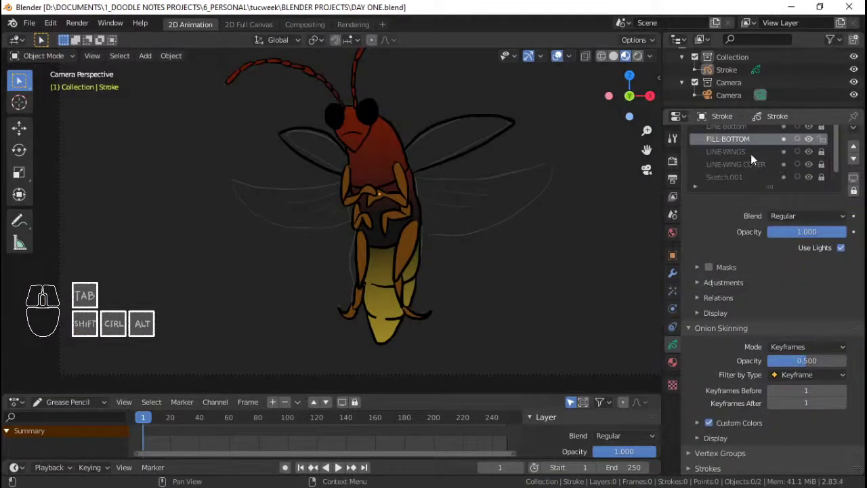
{"action": "left_click", "coordinate": [765, 173]}
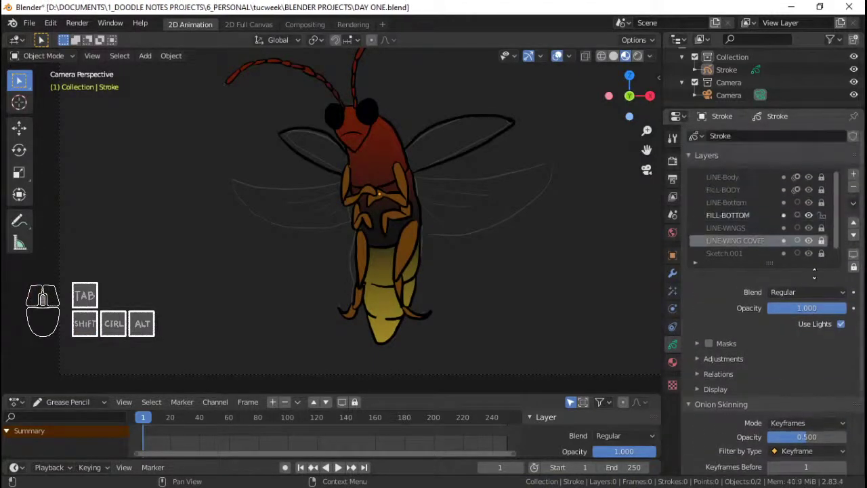
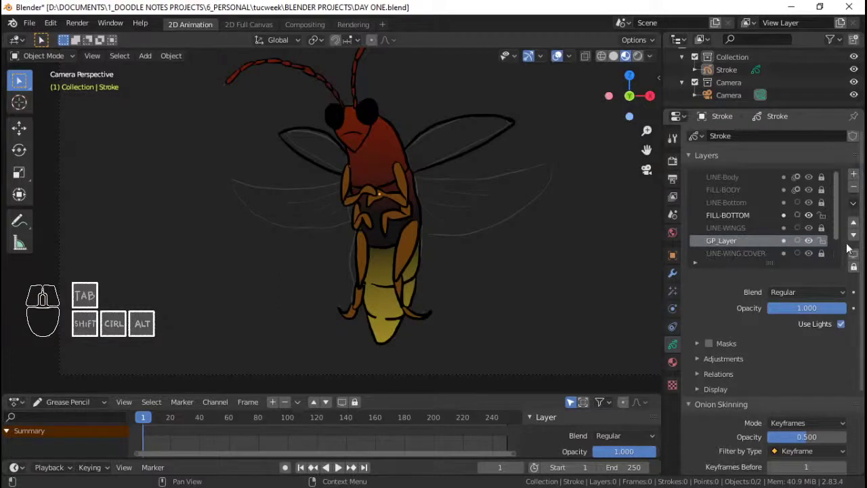
{"action": "left_click", "coordinate": [854, 240]}
{"action": "double_click", "coordinate": [735, 246]}
{"action": "key", "text": "shift+f"}
{"action": "key", "text": "shift+i"}
{"action": "key", "text": "shift+l"}
{"action": "key", "text": "shift+l"}
{"action": "key", "text": "-"}
{"action": "key", "text": "shift+w"}
{"action": "key", "text": "shift+g"}
{"action": "key", "text": "space"}
{"action": "key", "text": "shift+c"}
{"action": "key", "text": "shift+v"}
{"action": "key", "text": "Return"}
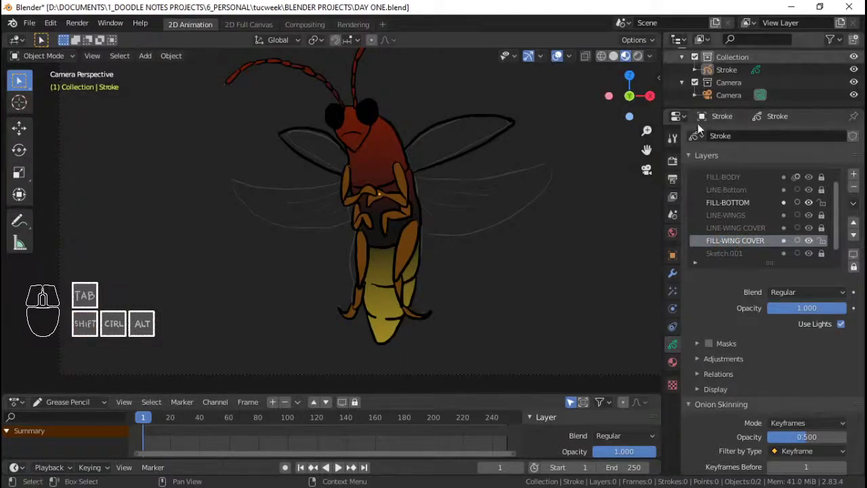
{"action": "key", "text": "ctrl+s"}
Re-enter Draw Mode, lock the other layers, save and frame the wings in camera view
{"action": "middle_click", "coordinate": [415, 230]}
{"action": "key", "text": "ctrl+s"}
{"action": "key", "text": "ctrl+Tab"}
{"action": "left_click", "coordinate": [445, 164]}
{"action": "key", "text": "ctrl+s"}
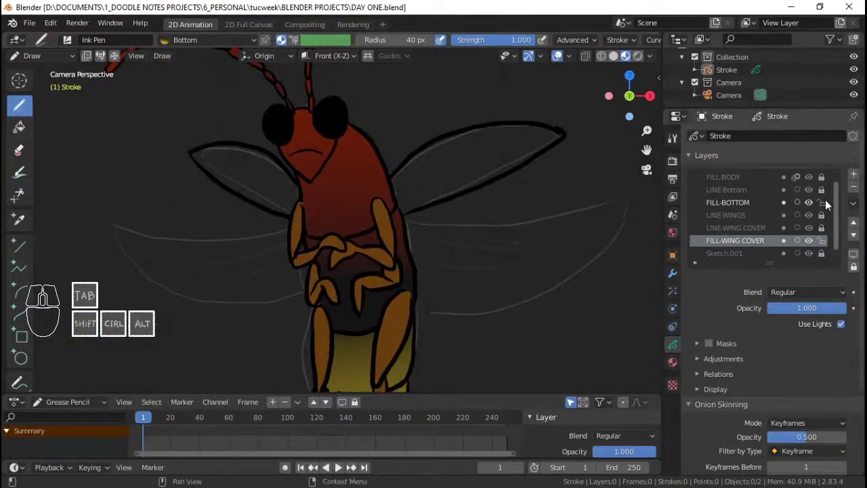
{"action": "left_click", "coordinate": [829, 209]}
{"action": "left_click", "coordinate": [761, 235]}
{"action": "left_click", "coordinate": [756, 249]}
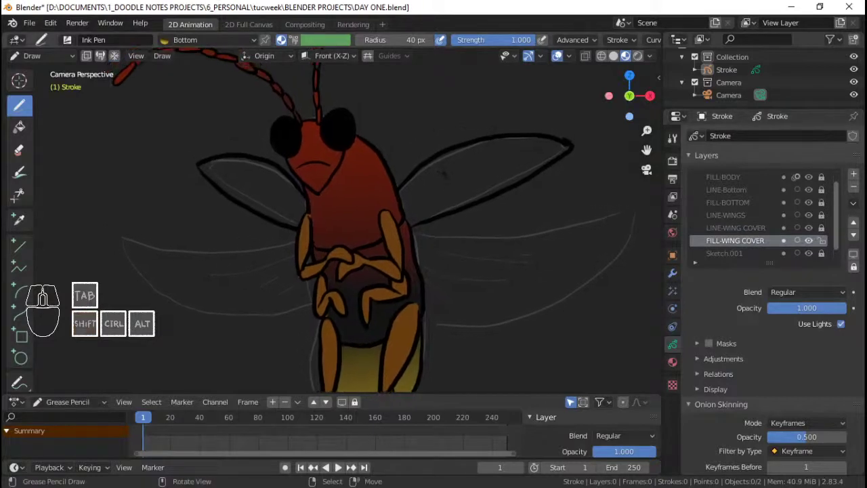
{"action": "key", "text": "ctrl+s"}
{"action": "key", "text": "ctrl+s"}
{"action": "key", "text": "ctrl+s"}
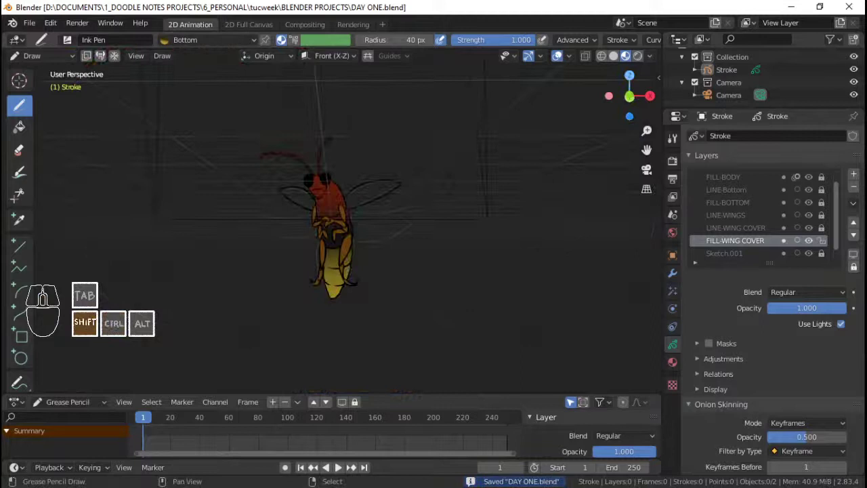
{"action": "key", "text": "Home"}
{"action": "key", "text": "ctrl+s"}
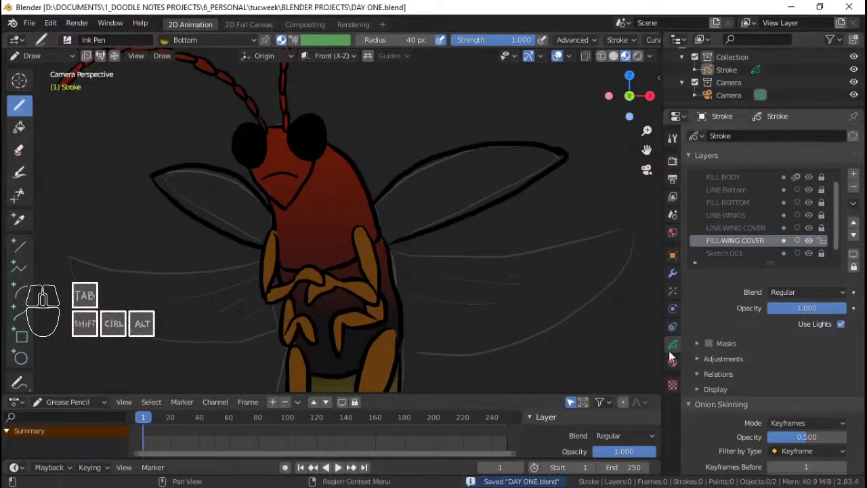
Reposition the right wing cover tip points to follow the fill, return to Draw Mode and save
{"action": "left_click", "coordinate": [675, 363]}
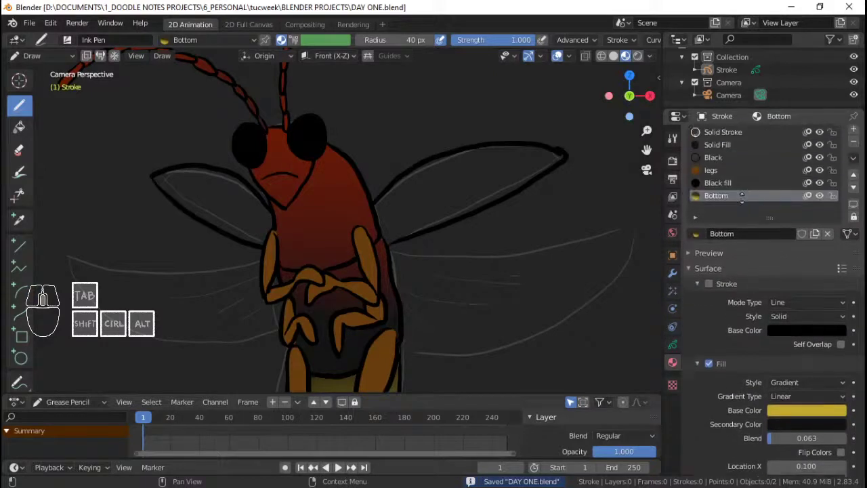
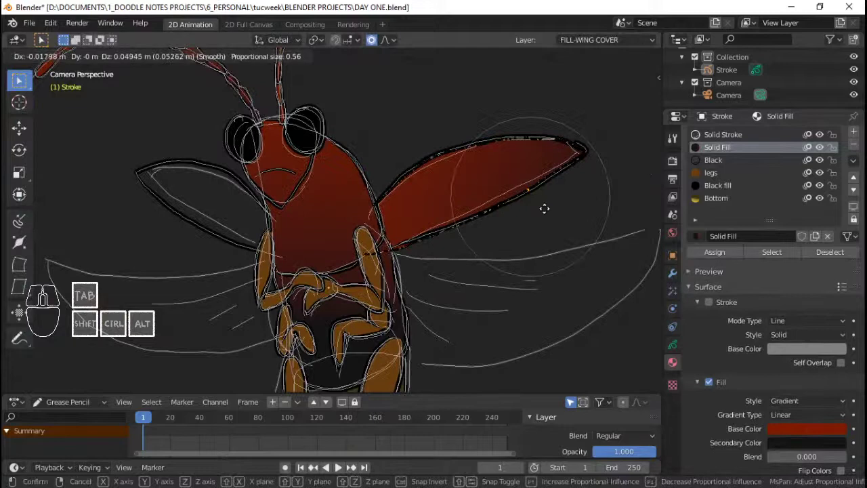
{"action": "left_click", "coordinate": [548, 215]}
{"action": "key", "text": "Tab"}
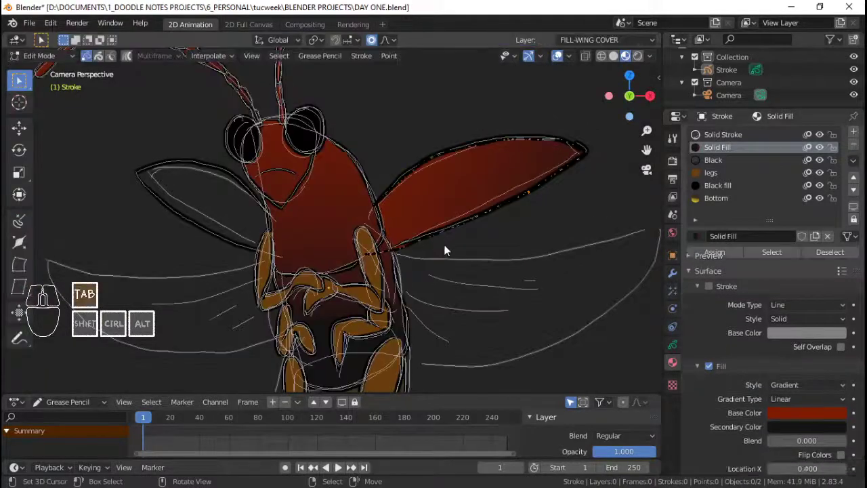
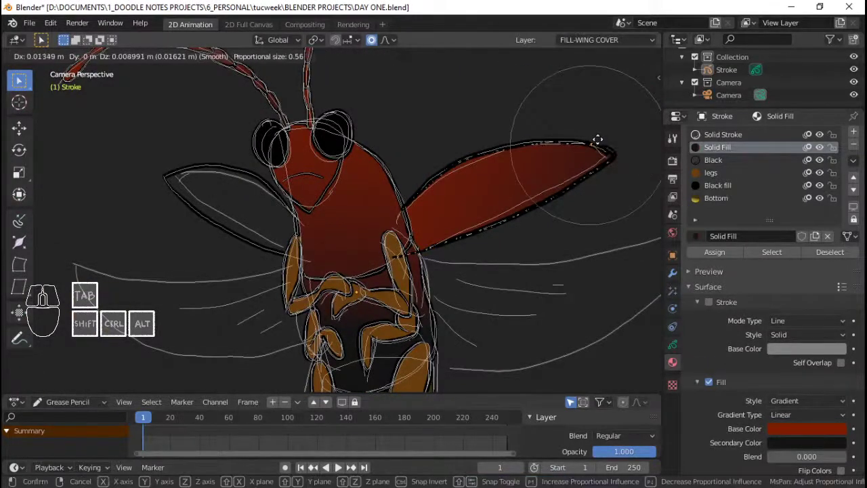
{"action": "left_click", "coordinate": [603, 143]}
{"action": "key", "text": "Tab"}
{"action": "key", "text": "ctrl+s"}
{"action": "left_click", "coordinate": [674, 351]}
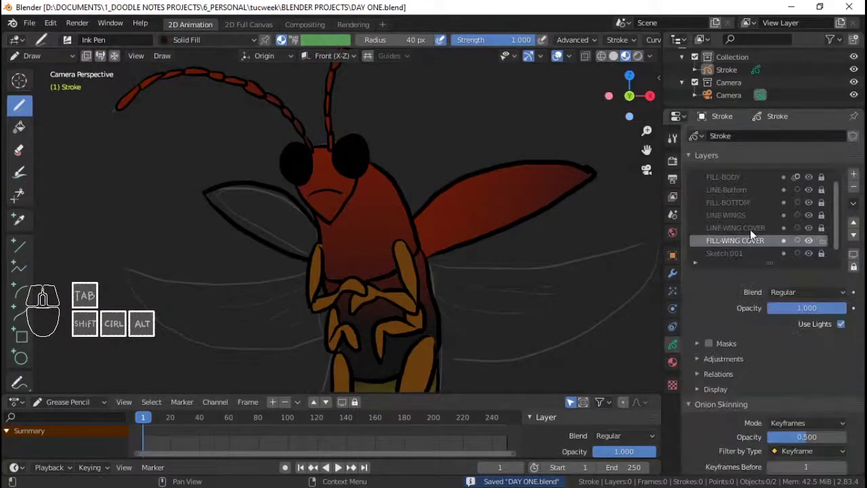
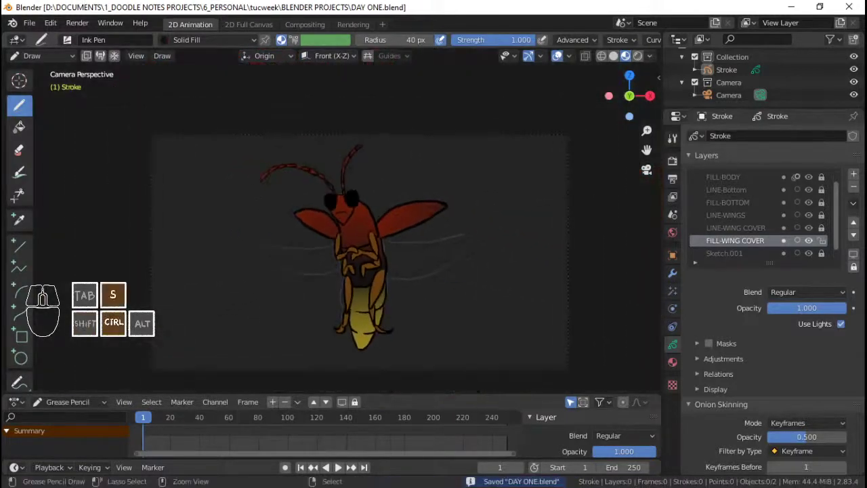
Save the file and add a new layer above LINE-WING COVER, below LINE-WINGS
{"action": "key", "text": "ctrl+s"}
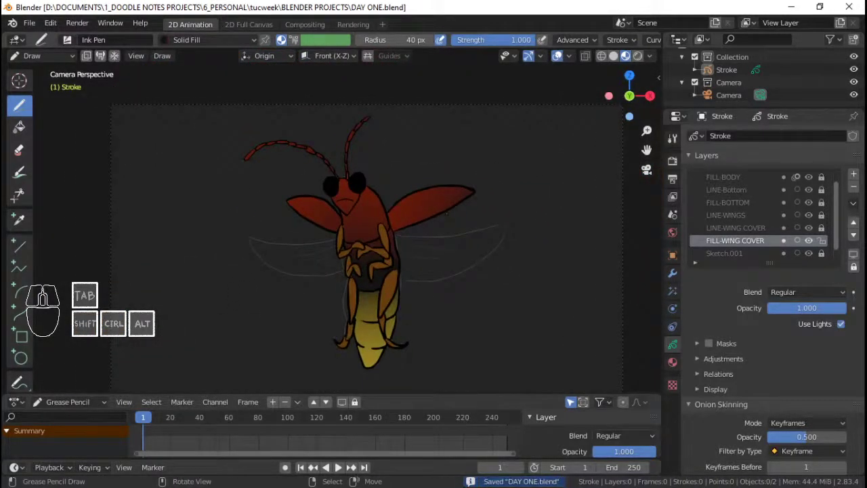
{"action": "left_click", "coordinate": [731, 222]}
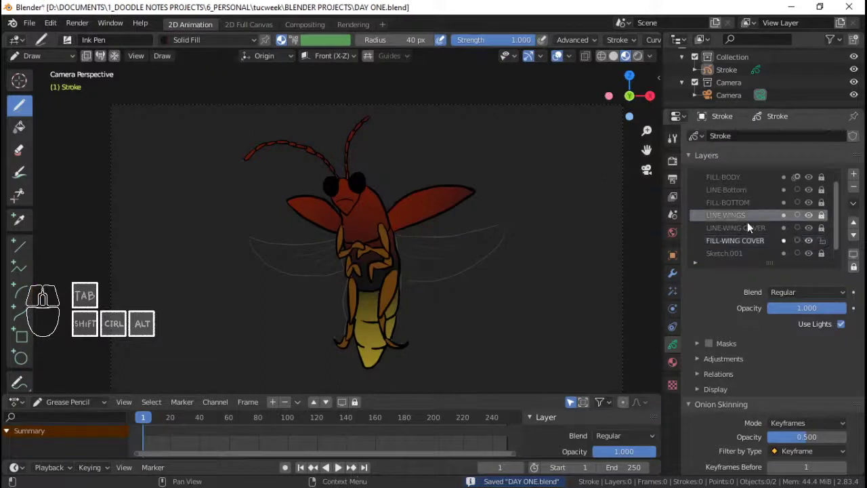
{"action": "left_click", "coordinate": [751, 230]}
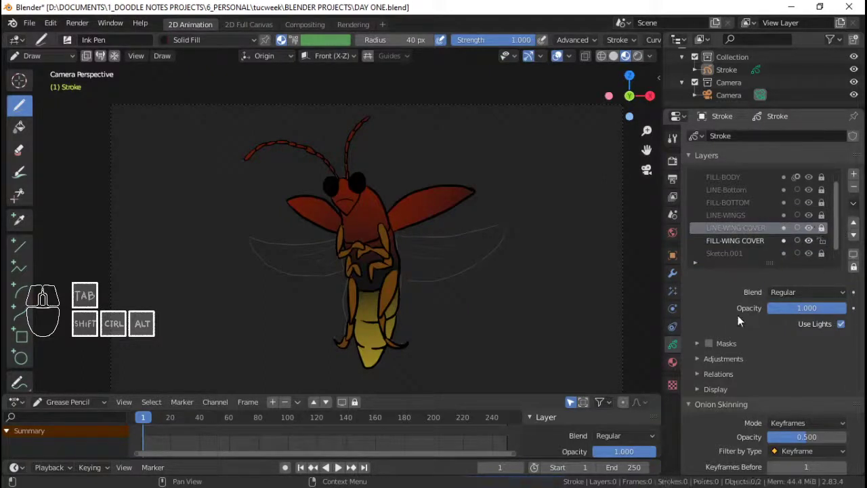
{"action": "left_click", "coordinate": [859, 178]}
Rename the new layer to FILL-WING
{"action": "double_click", "coordinate": [738, 235]}
{"action": "key", "text": "shift+f"}
{"action": "key", "text": "shift+i"}
{"action": "key", "text": "l"}
{"action": "key", "text": "Left"}
{"action": "key", "text": "Left"}
{"action": "key", "text": "shift+l"}
{"action": "key", "text": "shift+l"}
{"action": "key", "text": "-"}
{"action": "key", "text": "shift+w"}
{"action": "key", "text": "shift+i"}
{"action": "key", "text": "shift+n"}
{"action": "key", "text": "shift+g"}
{"action": "key", "text": "Return"}
{"action": "left_click", "coordinate": [739, 235]}
Correct the layer name to FILL-WINGS and save DAY ONE.blend
{"action": "double_click", "coordinate": [738, 235]}
{"action": "key", "text": "shift+s"}
{"action": "key", "text": "Return"}
{"action": "key", "text": "ctrl+s"}
{"action": "left_click", "coordinate": [827, 260]}
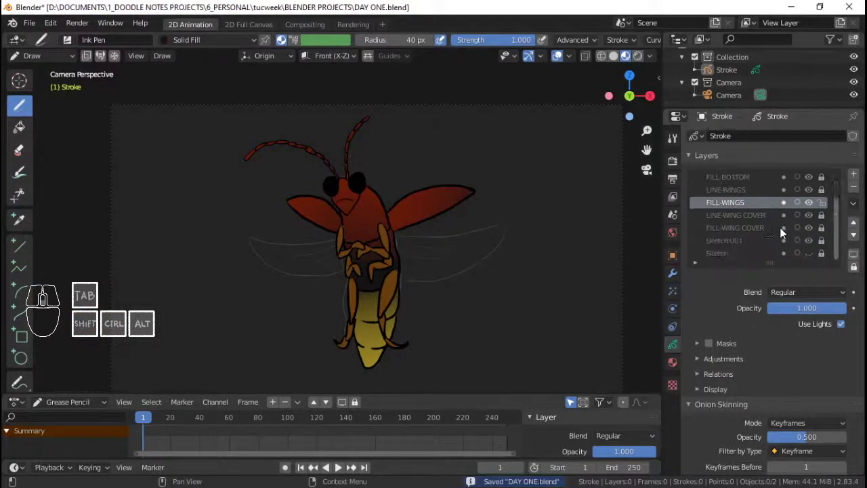
{"action": "left_click", "coordinate": [676, 367]}
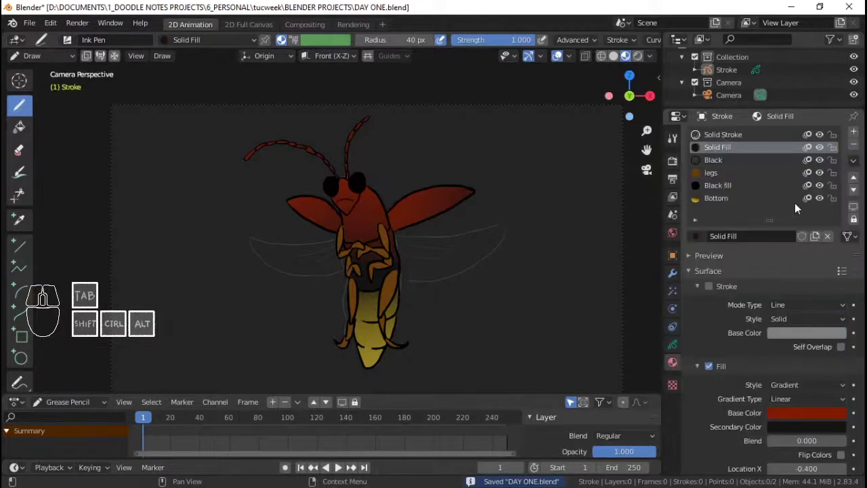
Add a new material slot with a new material named Wings and save
{"action": "left_click", "coordinate": [854, 138]}
{"action": "left_click", "coordinate": [747, 248]}
{"action": "left_click", "coordinate": [745, 246]}
{"action": "key", "text": "shift+w"}
{"action": "key", "text": "1"}
{"action": "key", "text": "n"}
{"action": "key", "text": "g"}
{"action": "key", "text": "ctrl+s"}
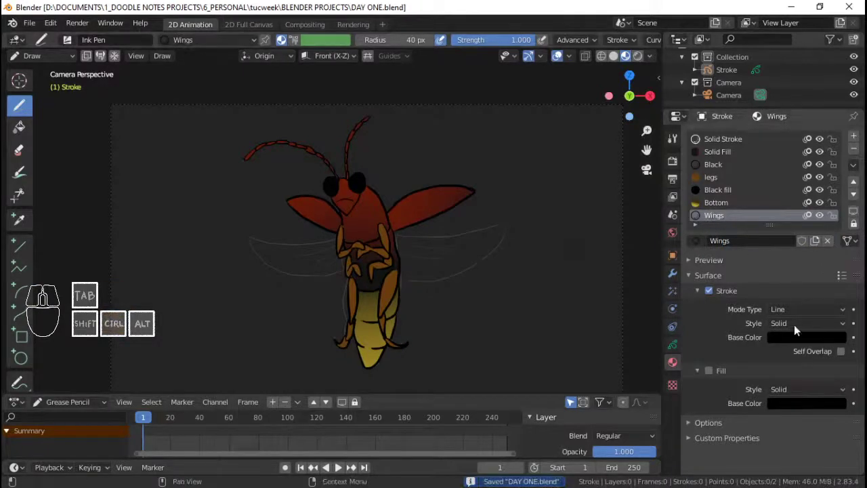
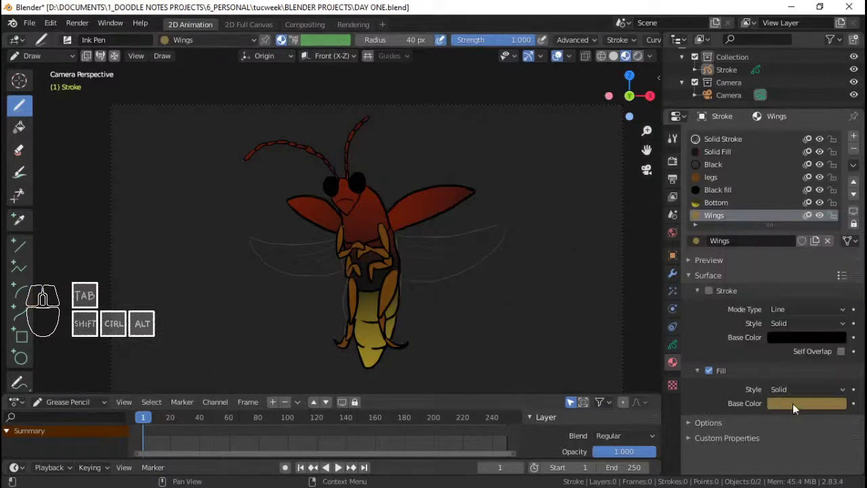
Set the Wings fill style to Gradient with a fully transparent secondary colour and save
{"action": "left_click", "coordinate": [795, 395]}
{"action": "left_click", "coordinate": [796, 426]}
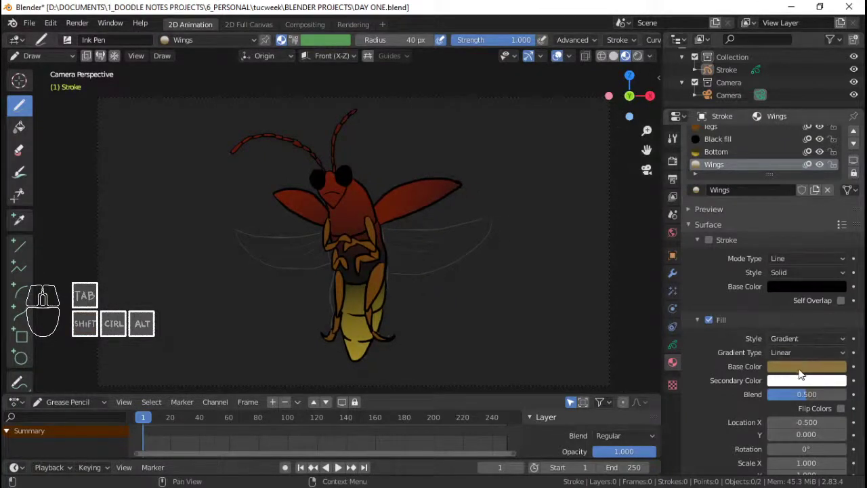
{"action": "left_click", "coordinate": [794, 384]}
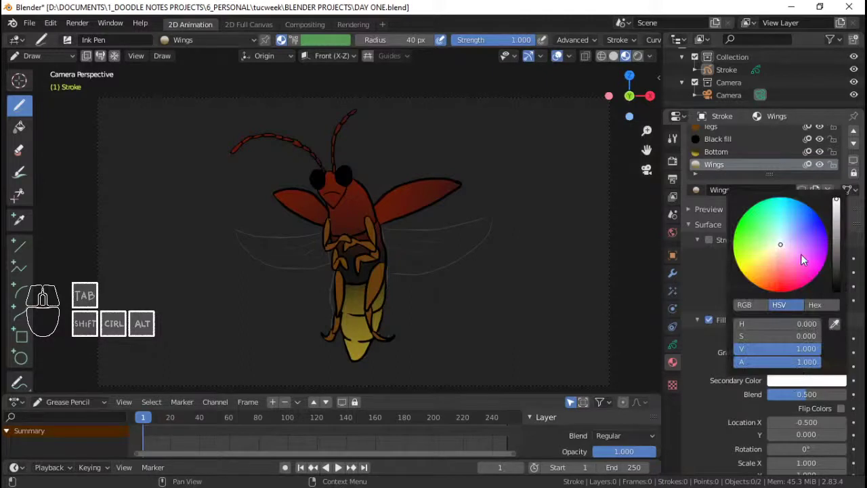
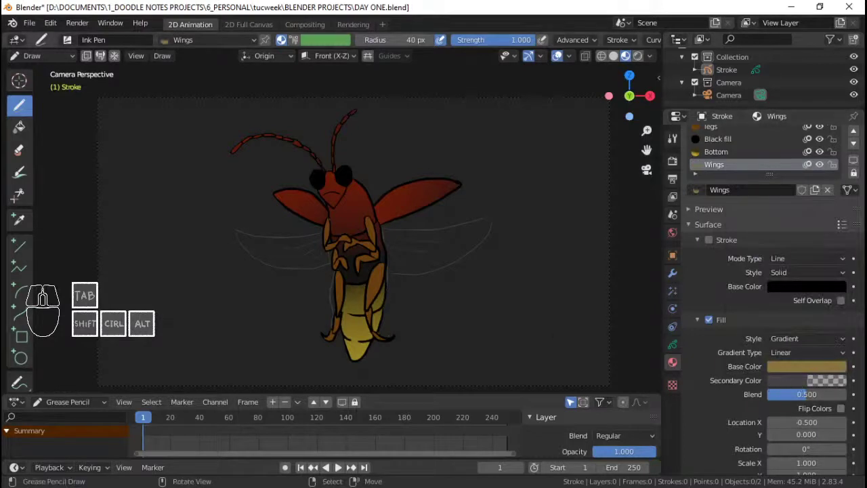
{"action": "key", "text": "ctrl+s"}
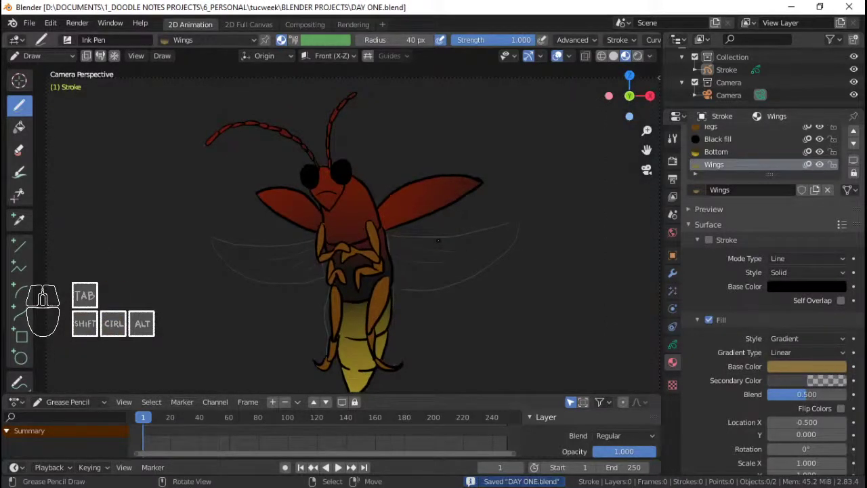
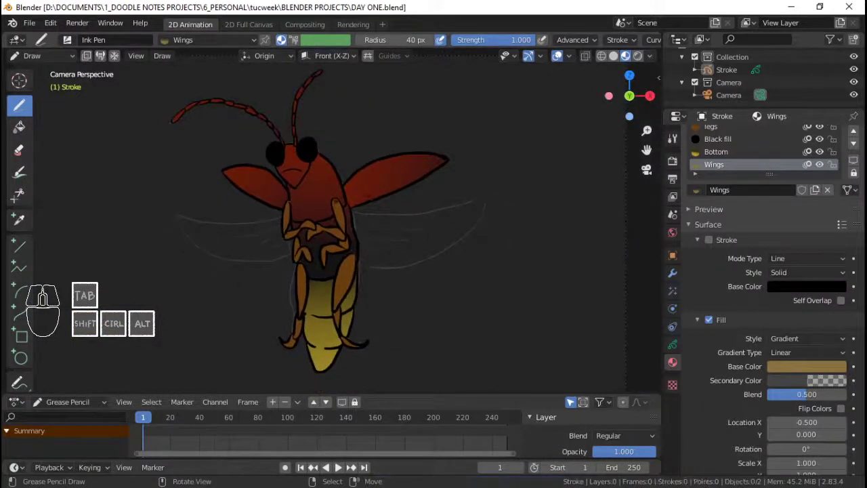
Paint gold fills over the hind wings on FILL-WINGS and offset the gradient's Location X
{"action": "left_click", "coordinate": [679, 341]}
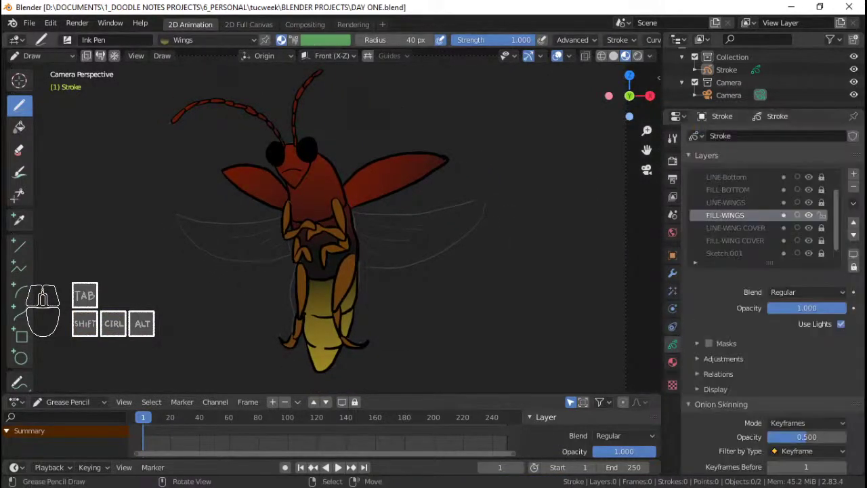
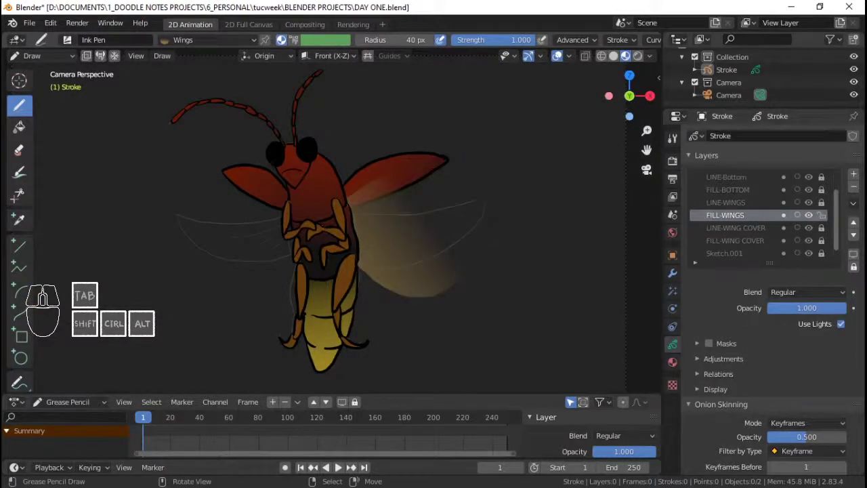
{"action": "left_click_drag", "start_coordinate": [48, 298], "coordinate": [48, 298]}
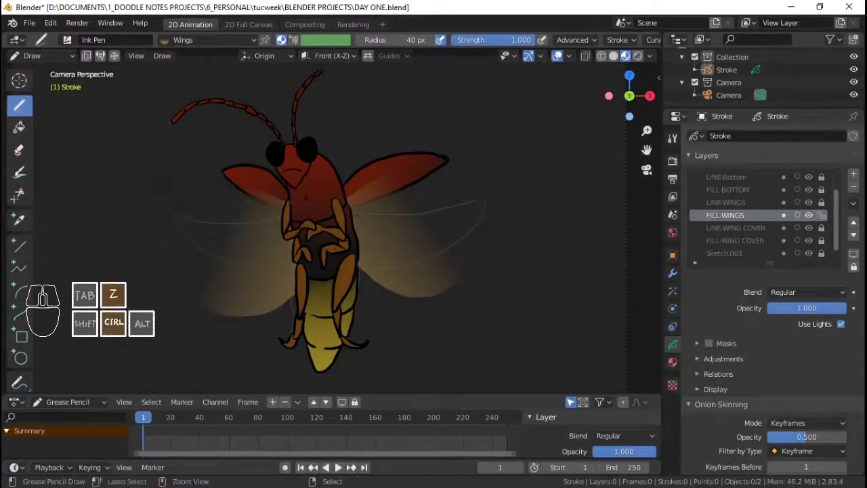
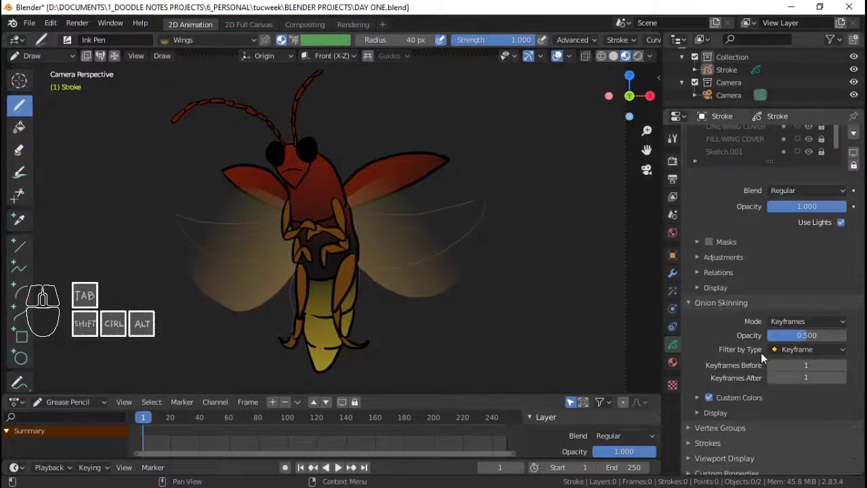
{"action": "left_click", "coordinate": [676, 368]}
{"action": "left_click_drag", "start_coordinate": [811, 355], "coordinate": [48, 298]}
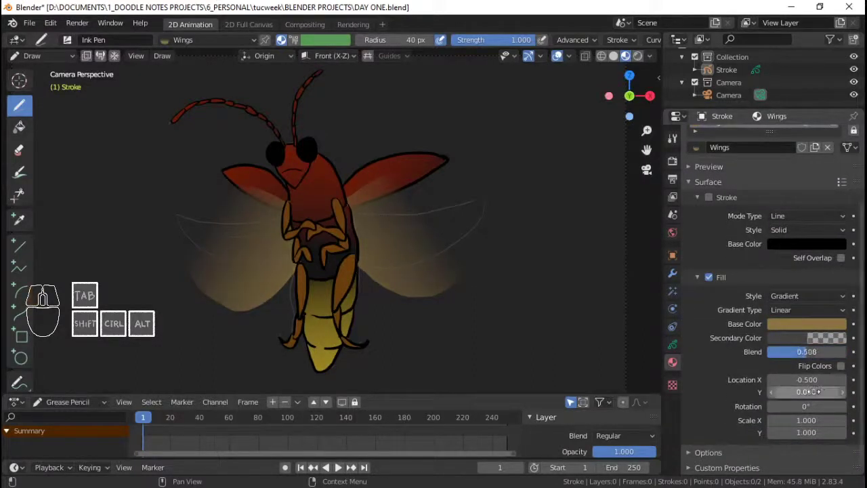
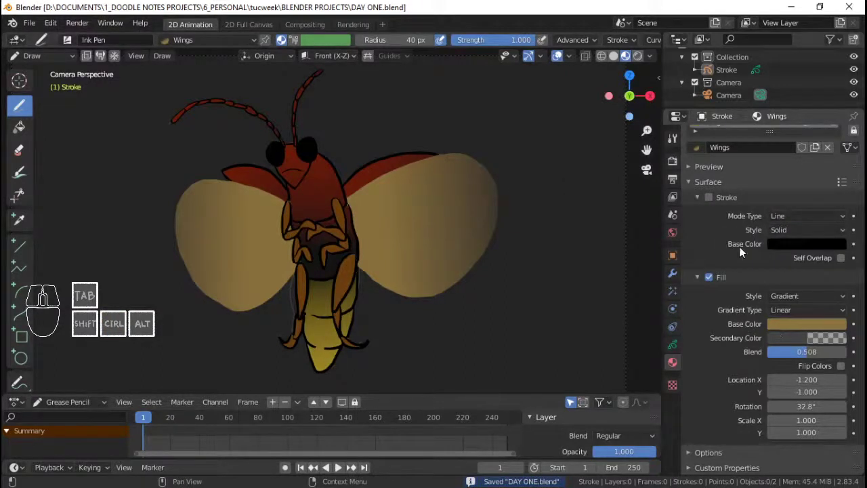
Return to the layer list and make LINE-WINGS the active layer
{"action": "left_click", "coordinate": [675, 354]}
{"action": "left_click", "coordinate": [825, 158]}
{"action": "left_click_drag", "start_coordinate": [828, 172], "coordinate": [698, 233]}
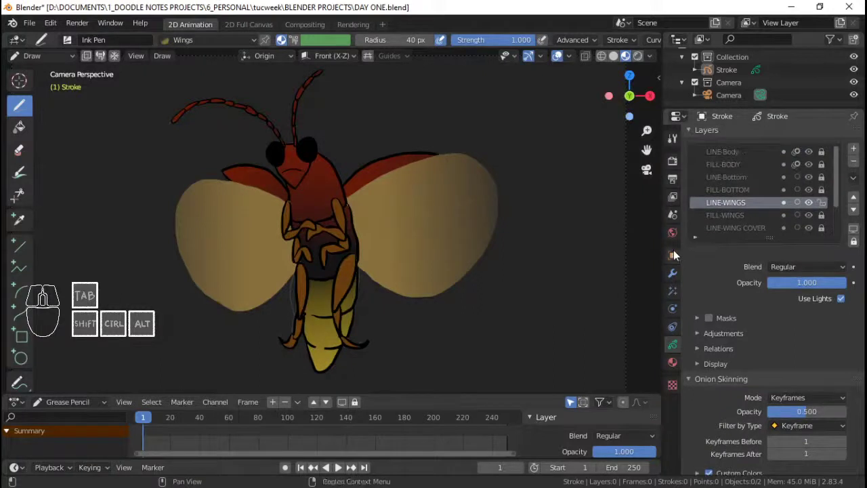
Switch the drawing material to Solid Stroke and save the file
{"action": "left_click", "coordinate": [218, 46]}
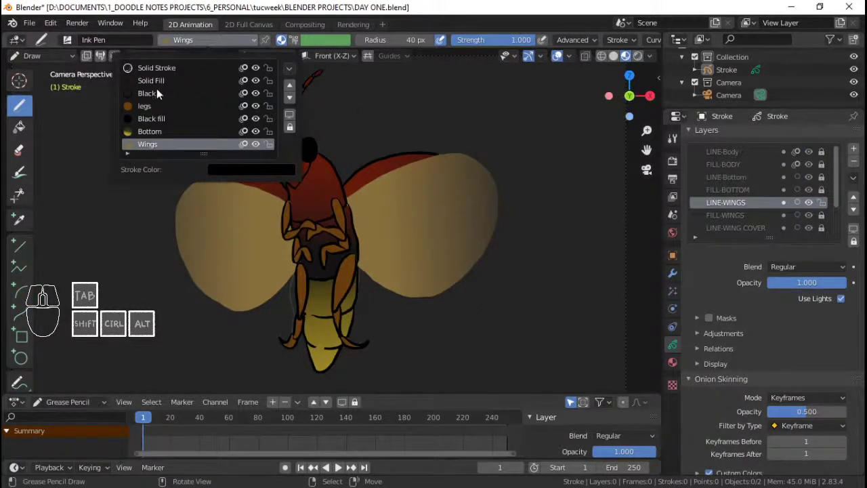
{"action": "left_click", "coordinate": [167, 70]}
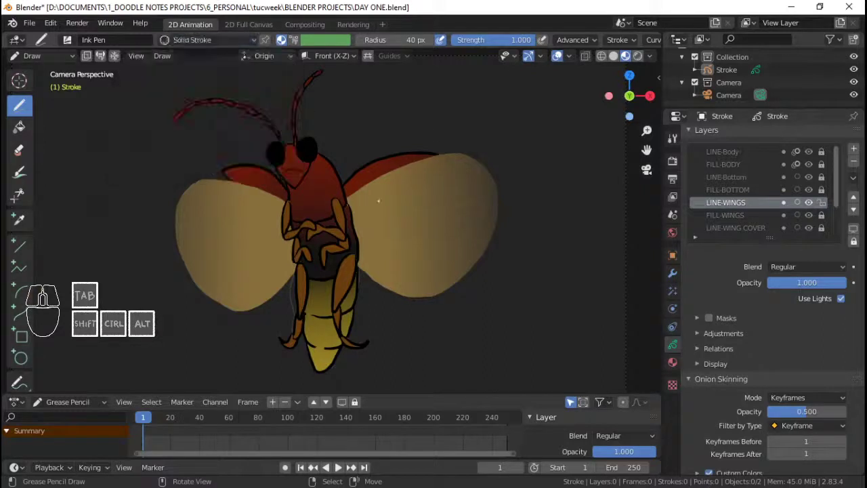
{"action": "key", "text": "ctrl+s"}
{"action": "left_click", "coordinate": [677, 363]}
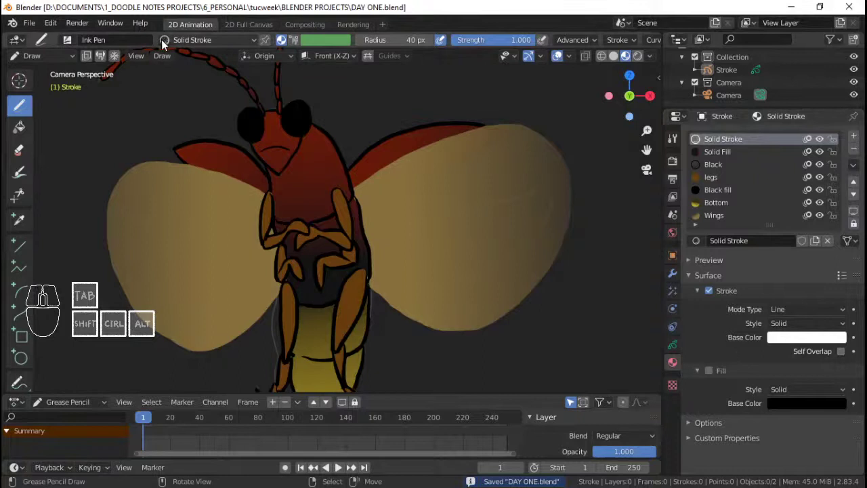
With the Black material, sketch vein strokes across both gold wings and save
{"action": "left_click", "coordinate": [166, 44]}
{"action": "left_click", "coordinate": [163, 97]}
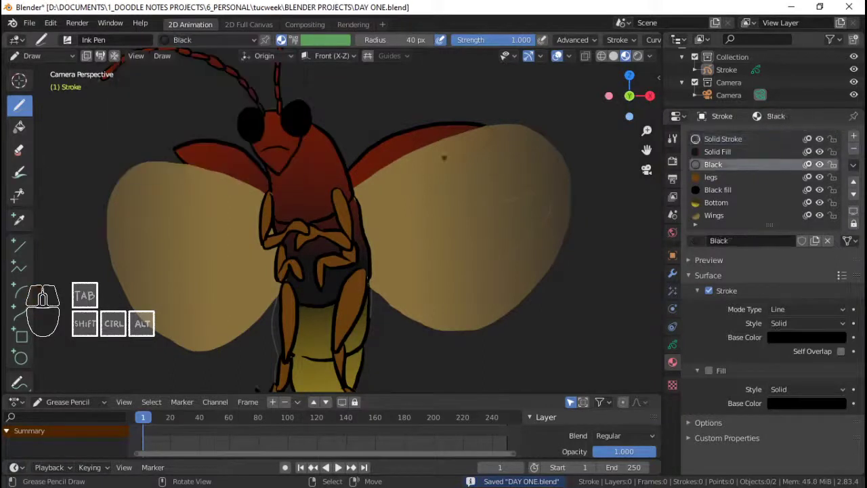
{"action": "key", "text": "ctrl+s"}
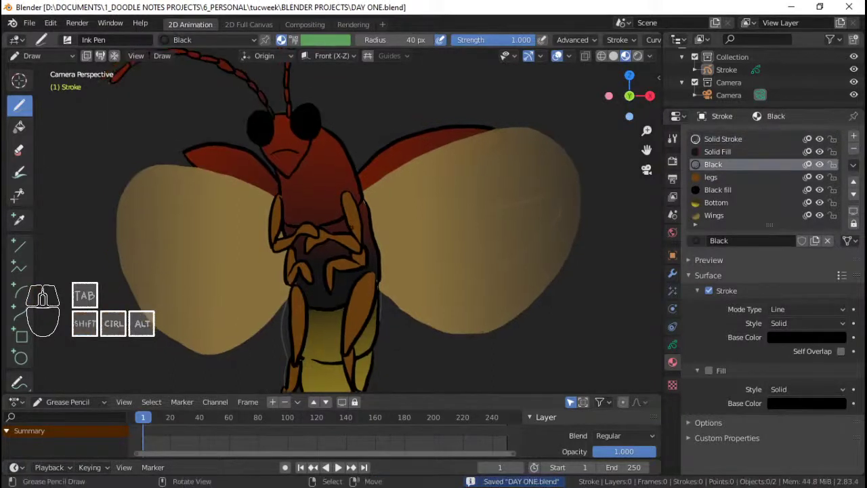
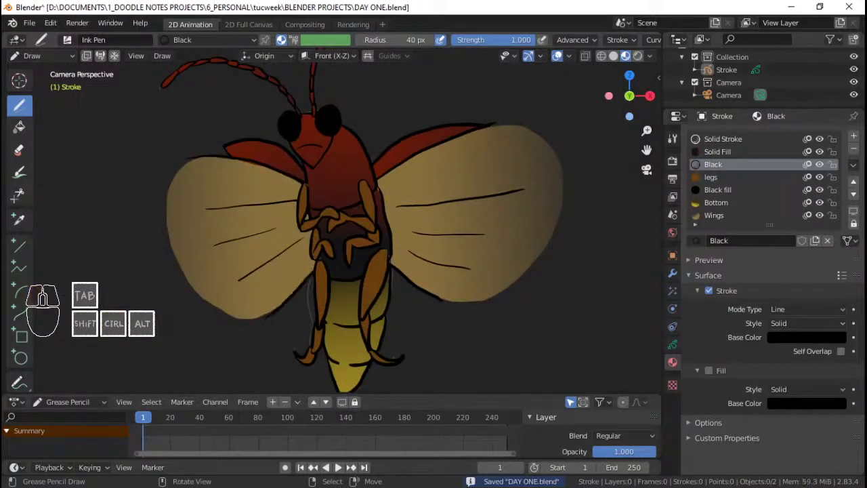
{"action": "key", "text": "ctrl+s"}
{"action": "key", "text": "ctrl+s"}
{"action": "key", "text": "ctrl+s"}
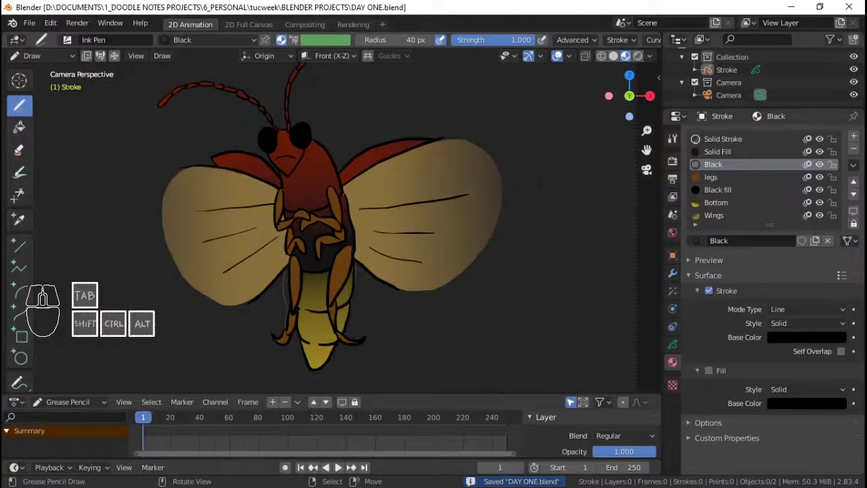
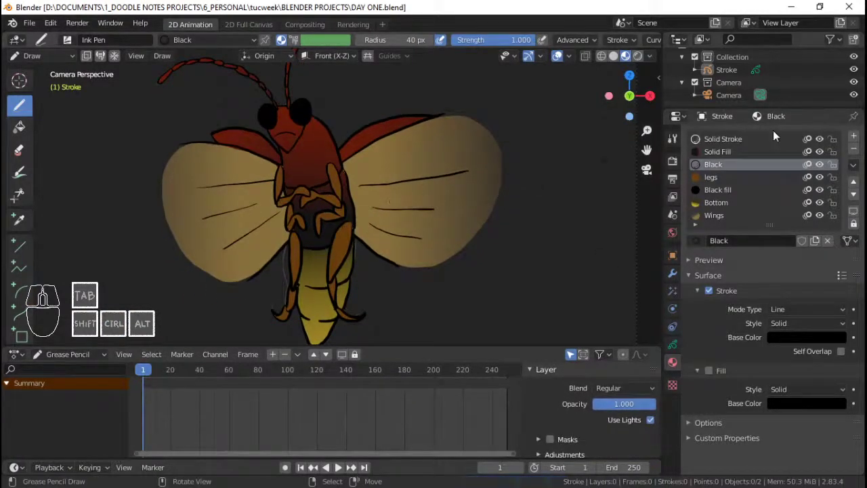
Show the drawing's layer list in Object Data, adjust the layer stack and save
{"action": "left_click", "coordinate": [720, 166]}
{"action": "left_click", "coordinate": [670, 351]}
{"action": "left_click", "coordinate": [751, 214]}
{"action": "left_click_drag", "start_coordinate": [714, 298], "coordinate": [802, 210]}
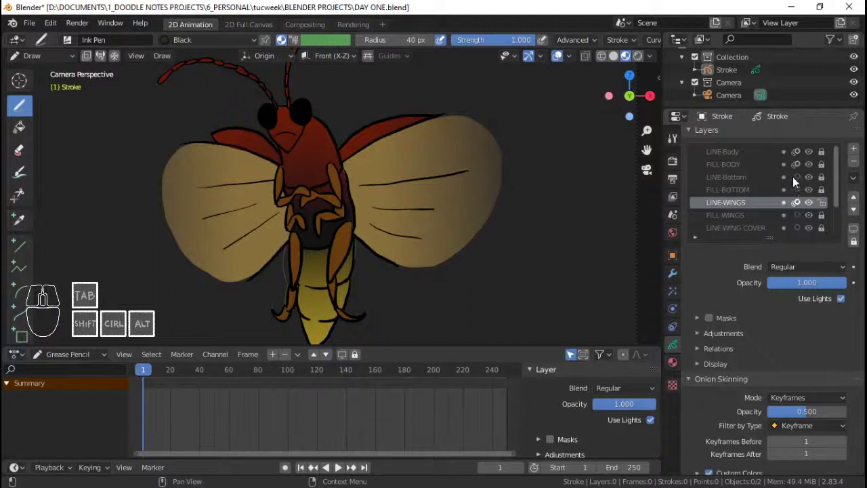
{"action": "left_click", "coordinate": [799, 174]}
{"action": "left_click", "coordinate": [799, 156]}
{"action": "key", "text": "ctrl+s"}
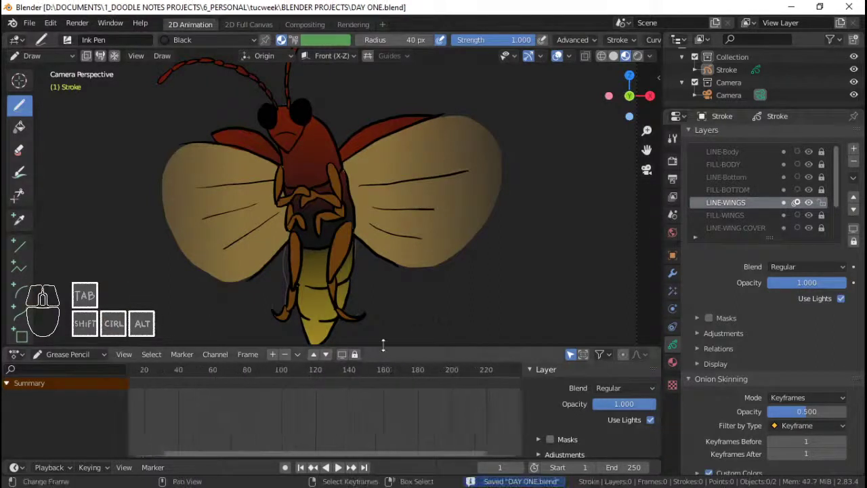
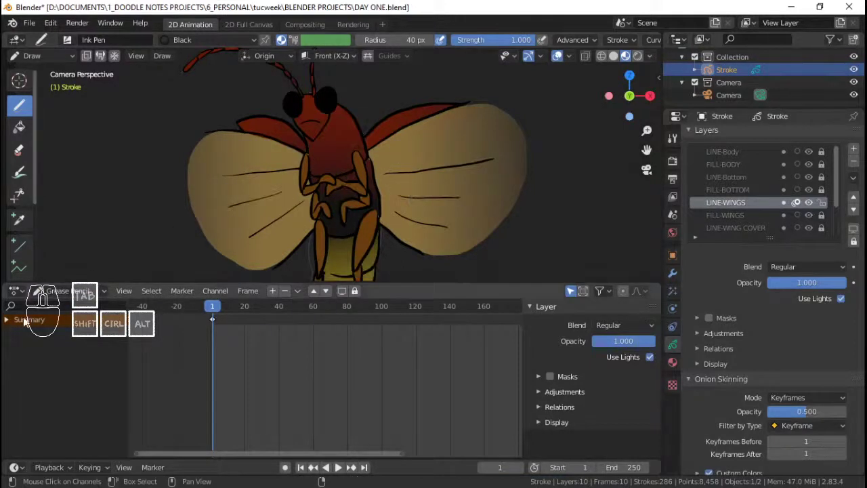
Select the Stroke object, expand its layer channels in the Dope Sheet and activate LINE-WINGS
{"action": "left_click", "coordinate": [14, 322]}
{"action": "double_click", "coordinate": [40, 384]}
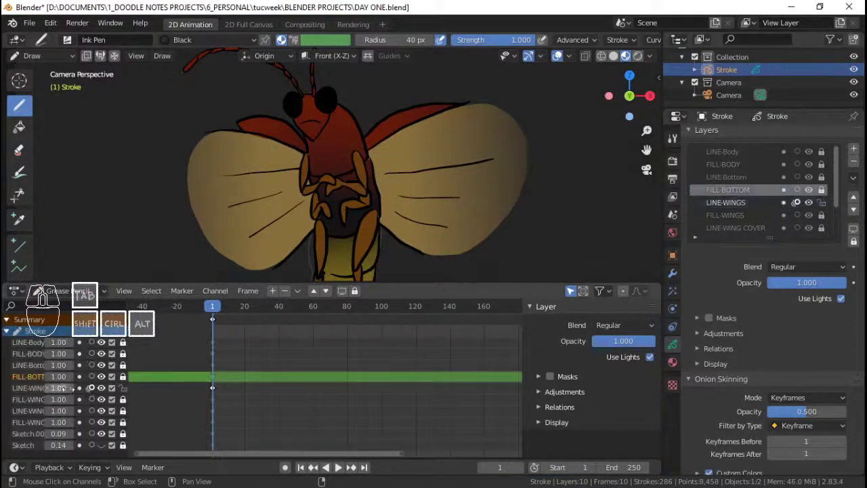
{"action": "left_click", "coordinate": [36, 393]}
{"action": "left_click", "coordinate": [238, 358]}
{"action": "left_click", "coordinate": [235, 349]}
{"action": "left_click", "coordinate": [239, 376]}
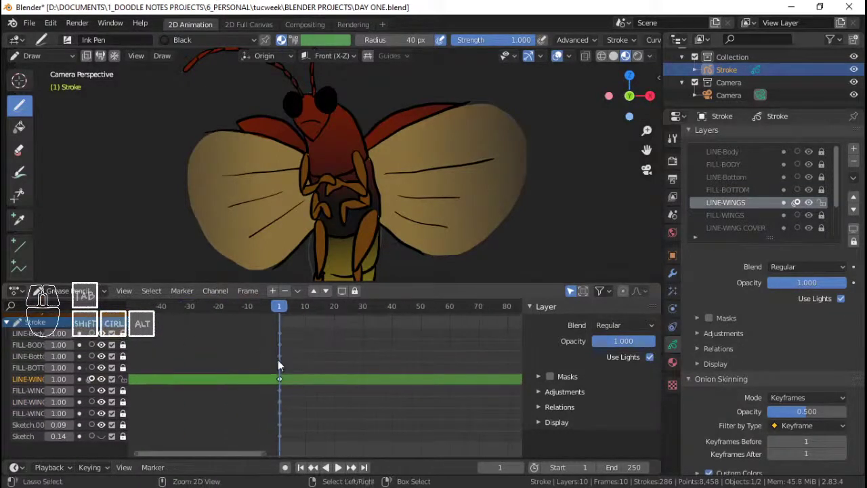
Scrub to a later frame and draw new wing strokes to create a second LINE-WINGS keyframe
{"action": "key", "text": "n"}
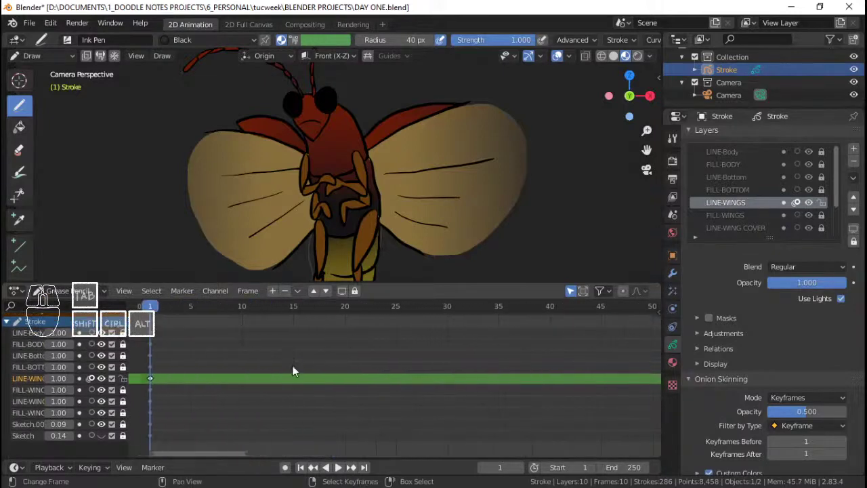
{"action": "left_click_drag", "start_coordinate": [266, 360], "coordinate": [279, 358]}
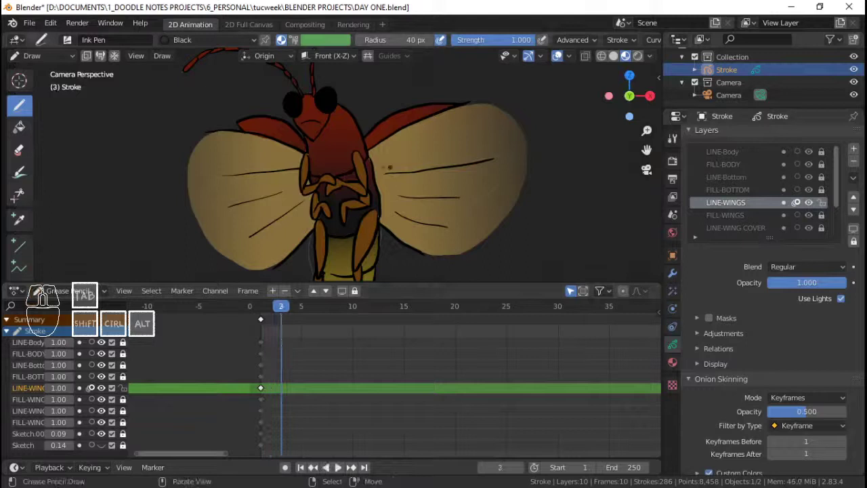
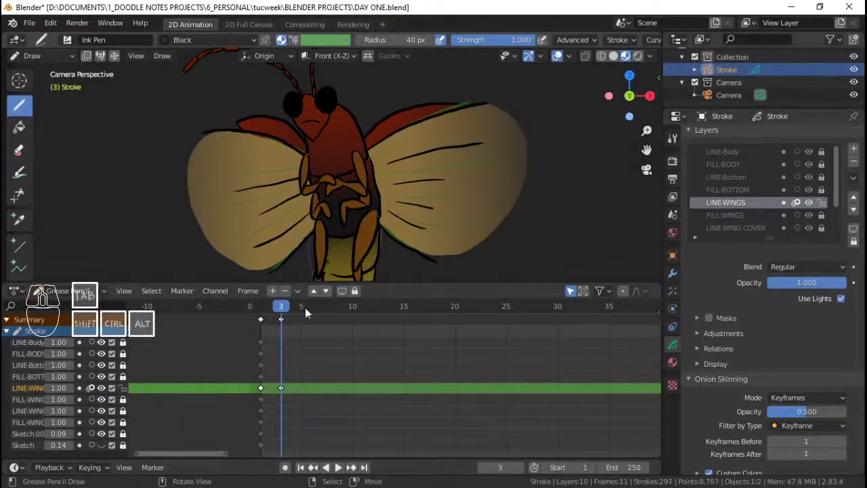
{"action": "left_click", "coordinate": [263, 333]}
{"action": "key", "text": "space"}
{"action": "key", "text": "space"}
{"action": "left_click", "coordinate": [267, 337]}
{"action": "key", "text": "space"}
{"action": "key", "text": "space"}
{"action": "left_click", "coordinate": [273, 333]}
{"action": "right_click", "coordinate": [287, 325]}
{"action": "key", "text": "shift+s"}
Move the new wing keyframe to frame 2 and go to that frame
{"action": "left_click", "coordinate": [255, 331]}
{"action": "key", "text": "space"}
{"action": "key", "text": "space"}
{"action": "left_click", "coordinate": [263, 335]}
{"action": "key", "text": "space"}
{"action": "key", "text": "space"}
{"action": "left_click_drag", "start_coordinate": [266, 333], "coordinate": [262, 330]}
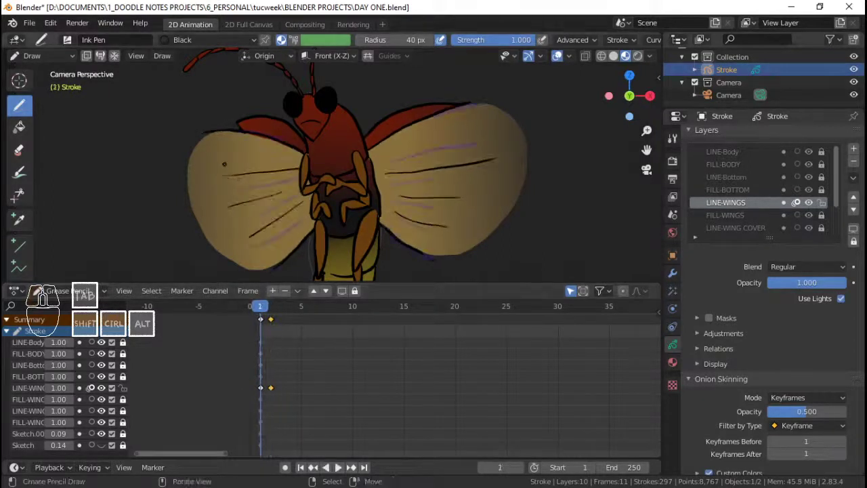
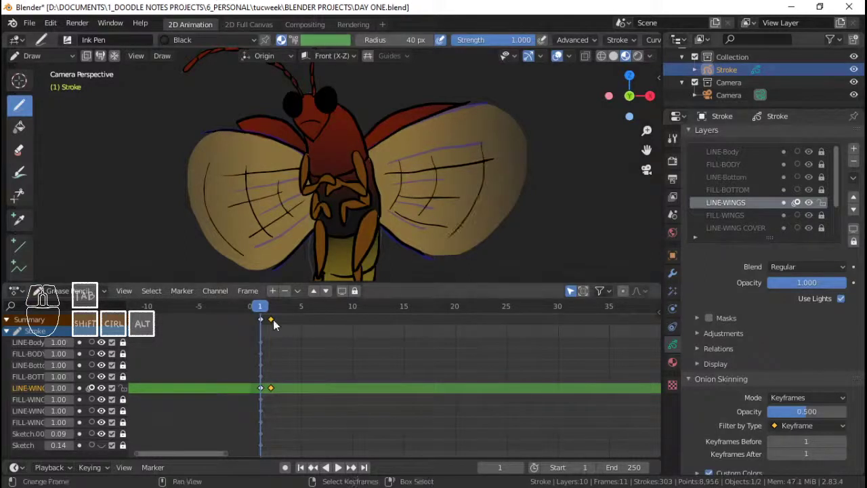
{"action": "key", "text": "space"}
{"action": "key", "text": "space"}
{"action": "left_click_drag", "start_coordinate": [264, 341], "coordinate": [275, 342]}
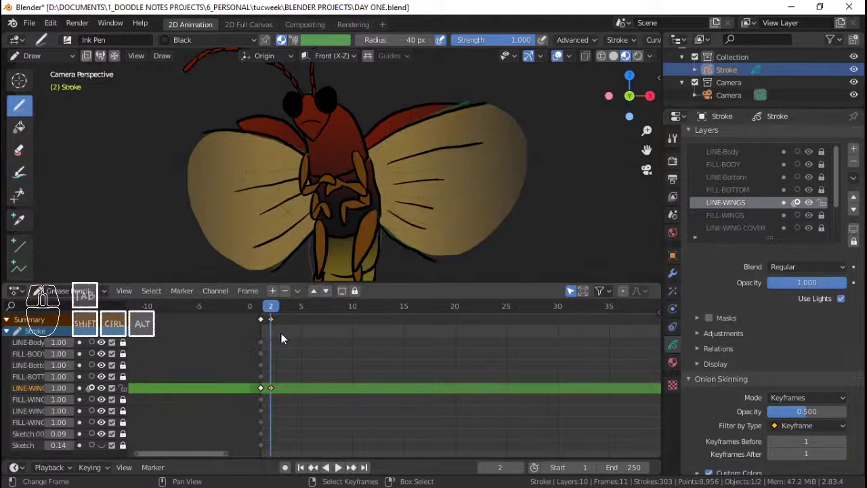
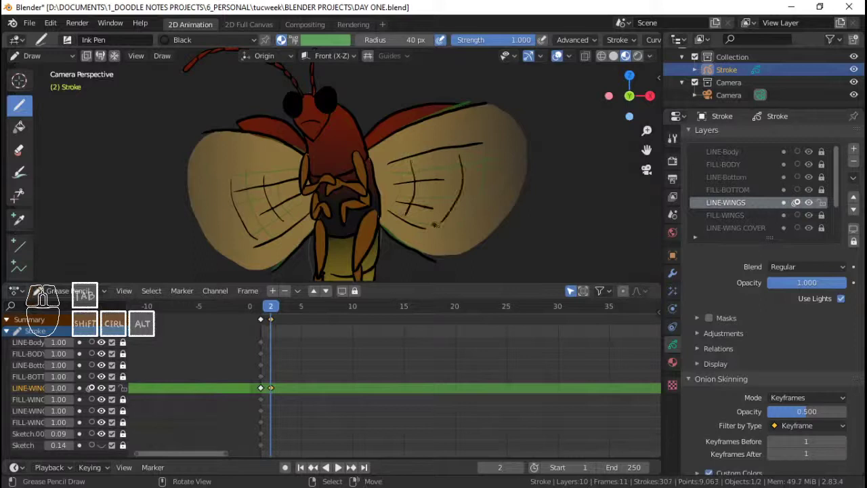
Redraw the wing veins on frame 2, save, and step forward to frame 3
{"action": "key", "text": "ctrl+s"}
{"action": "left_click", "coordinate": [262, 352]}
{"action": "key", "text": "space"}
{"action": "key", "text": "space"}
{"action": "left_click", "coordinate": [270, 346]}
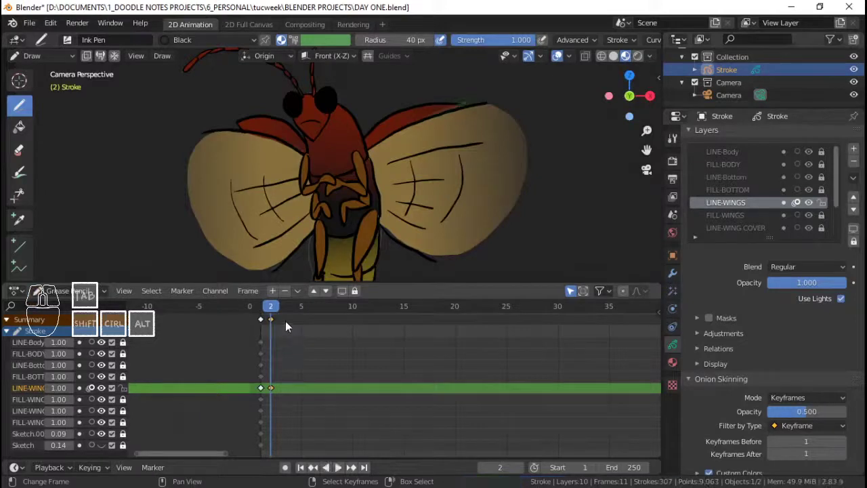
{"action": "key", "text": "ctrl+s"}
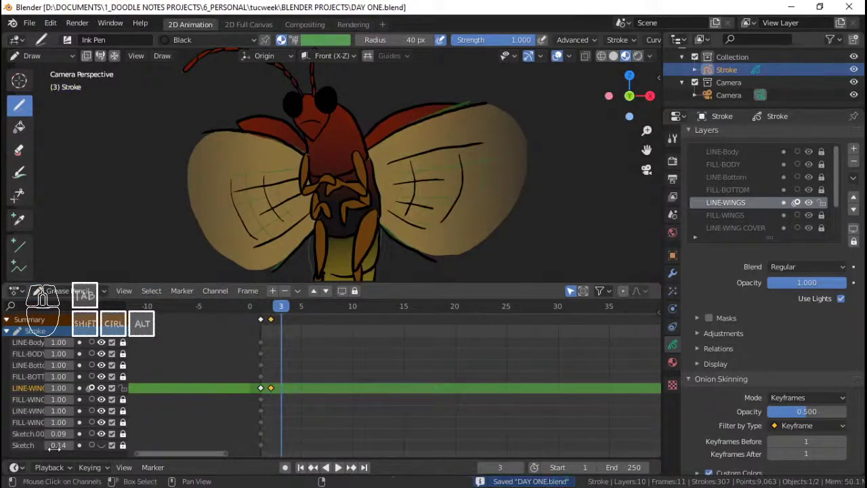
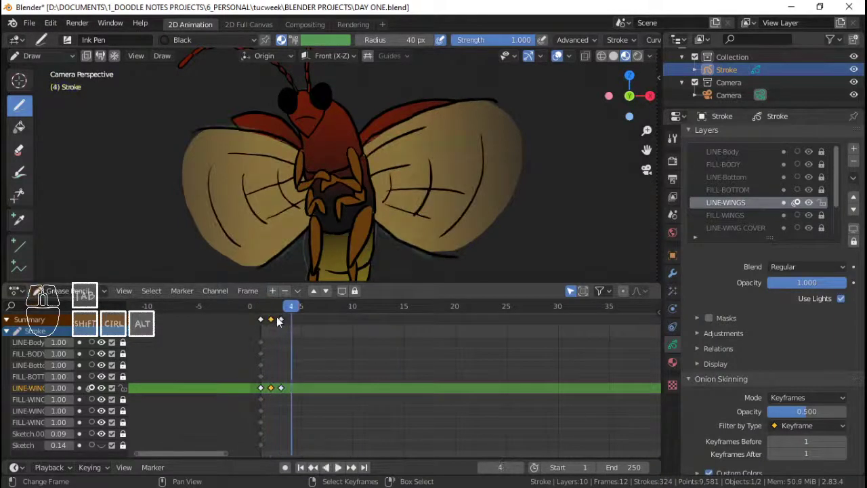
Duplicate the LINE-WINGS keyframes with Shift+D a few frames later, three times
{"action": "middle_click", "coordinate": [266, 325]}
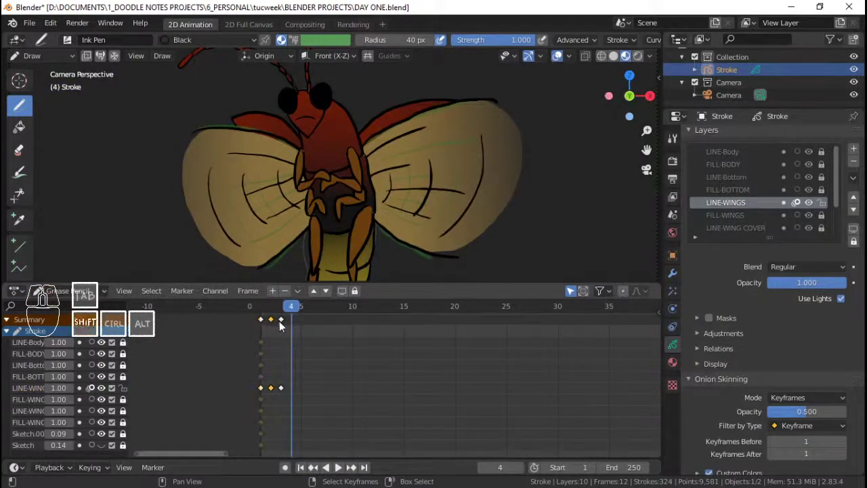
{"action": "key", "text": "shift+d"}
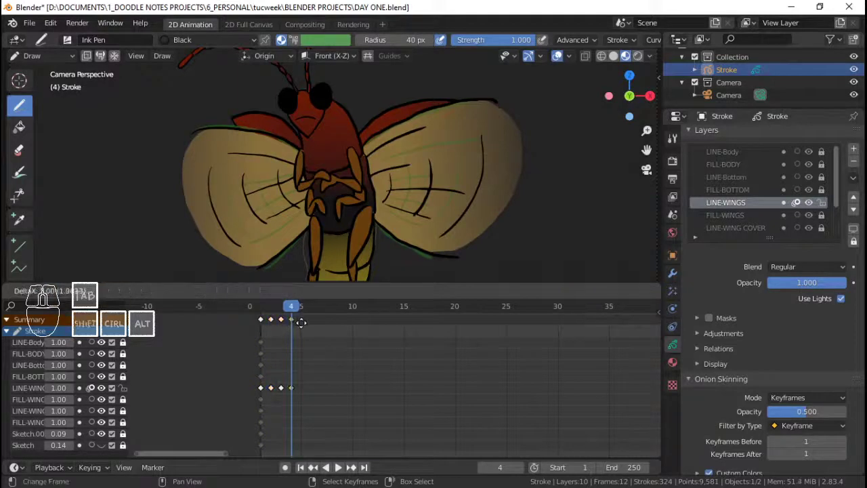
{"action": "left_click", "coordinate": [304, 327]}
{"action": "right_click", "coordinate": [265, 323]}
{"action": "key", "text": "shift+d"}
{"action": "left_click", "coordinate": [307, 333]}
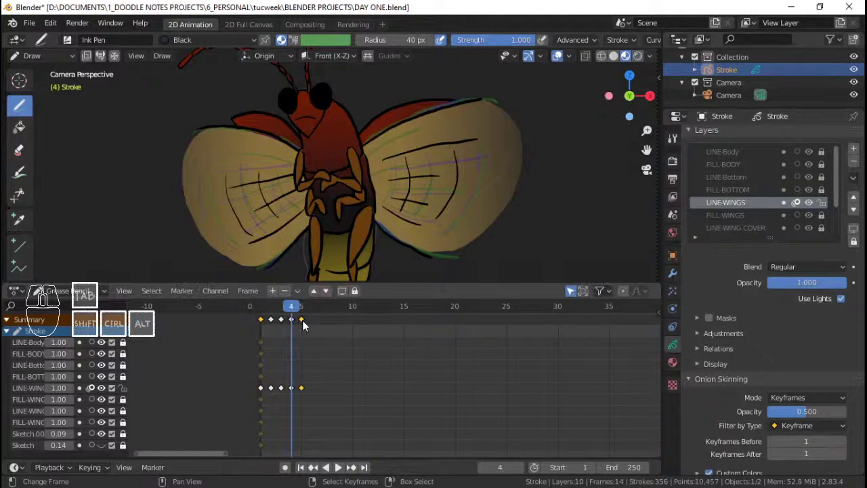
{"action": "right_click", "coordinate": [277, 323]}
{"action": "left_click_drag", "start_coordinate": [283, 325], "coordinate": [310, 324]}
{"action": "key", "text": "shift+d"}
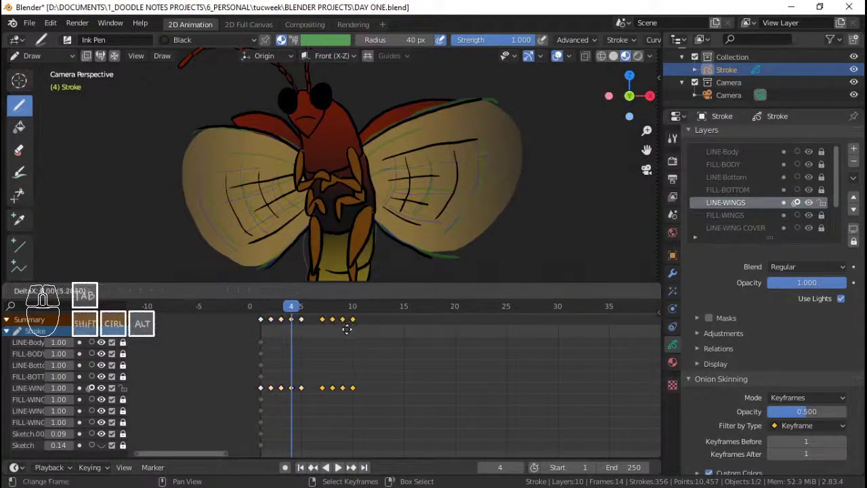
{"action": "left_click", "coordinate": [339, 330]}
{"action": "left_click", "coordinate": [254, 331]}
Play back the wing flap in short bursts from several start frames to check the timing
{"action": "key", "text": "space"}
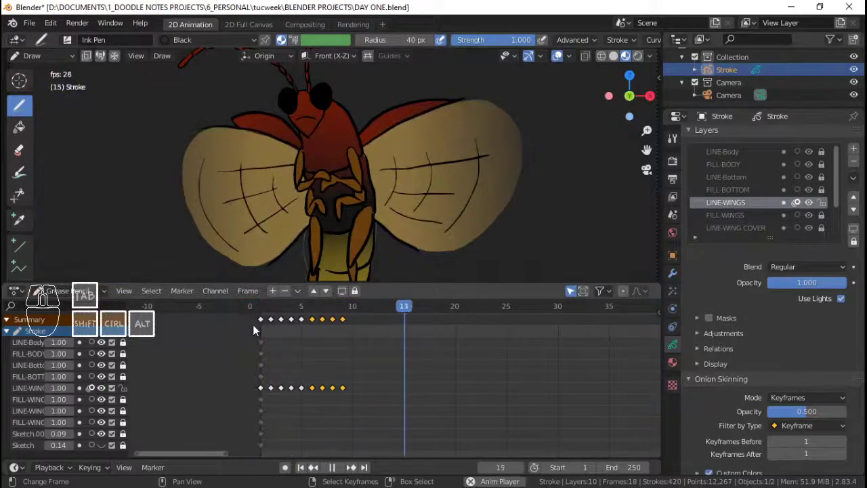
{"action": "key", "text": "space"}
{"action": "left_click", "coordinate": [256, 333]}
{"action": "key", "text": "space"}
{"action": "key", "text": "space"}
{"action": "left_click", "coordinate": [266, 332]}
{"action": "key", "text": "space"}
{"action": "key", "text": "space"}
{"action": "left_click", "coordinate": [267, 342]}
{"action": "key", "text": "space"}
{"action": "key", "text": "space"}
Select all wing keyframes and duplicate the whole run further along the timeline, twice
{"action": "left_click_drag", "start_coordinate": [263, 343], "coordinate": [358, 347]}
{"action": "key", "text": "a"}
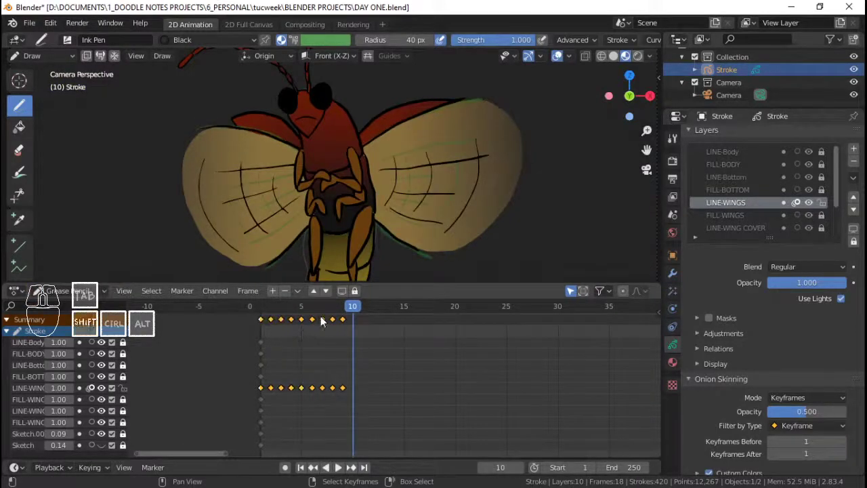
{"action": "key", "text": "shift+d"}
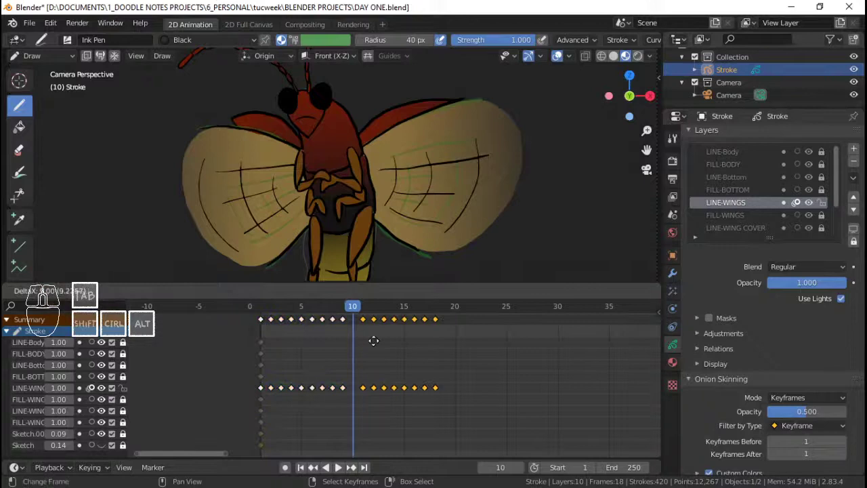
{"action": "left_click", "coordinate": [360, 341]}
{"action": "left_click", "coordinate": [266, 339]}
{"action": "key", "text": "space"}
{"action": "key", "text": "space"}
{"action": "left_click_drag", "start_coordinate": [263, 334], "coordinate": [440, 334]}
{"action": "key", "text": "a"}
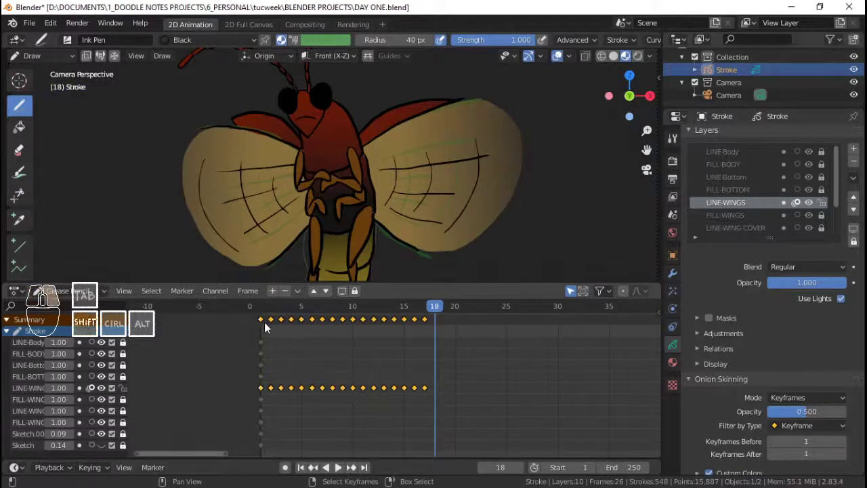
{"action": "key", "text": "shift+d"}
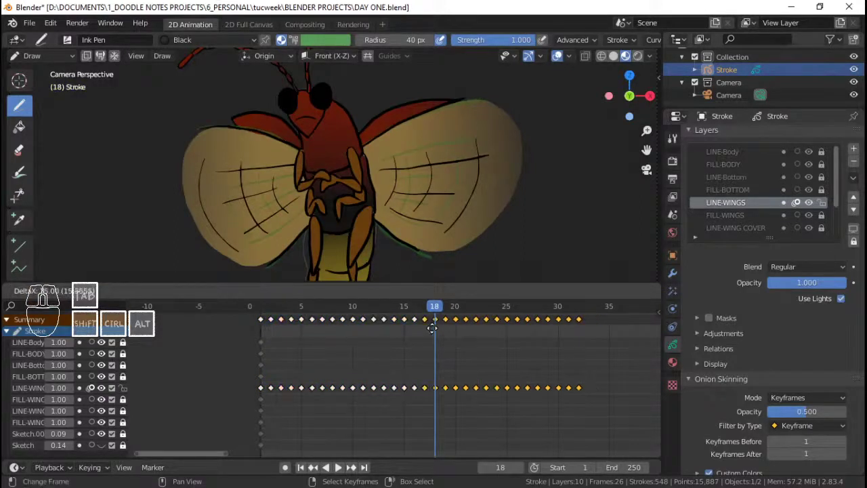
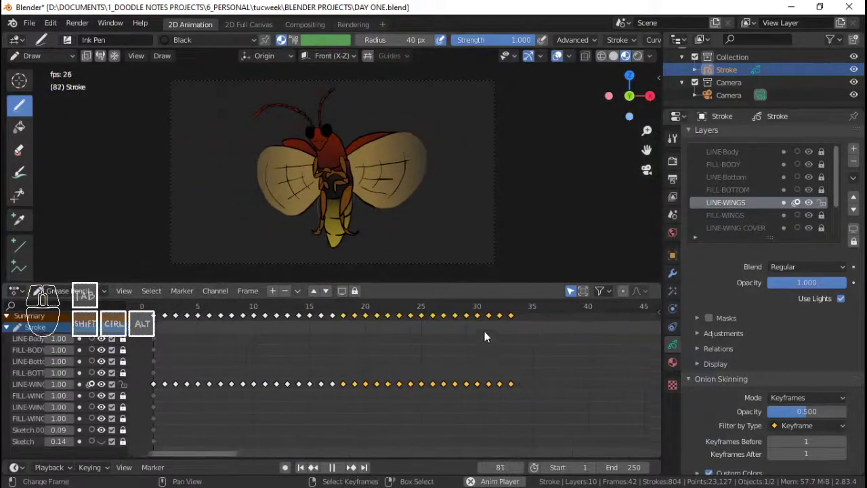
Duplicate the keyframe run once more to reach about frame 64 and save the file
{"action": "left_click_drag", "start_coordinate": [501, 343], "coordinate": [511, 337]}
{"action": "key", "text": "space"}
{"action": "left_click", "coordinate": [513, 338]}
{"action": "key", "text": "a"}
{"action": "key", "text": "shift+d"}
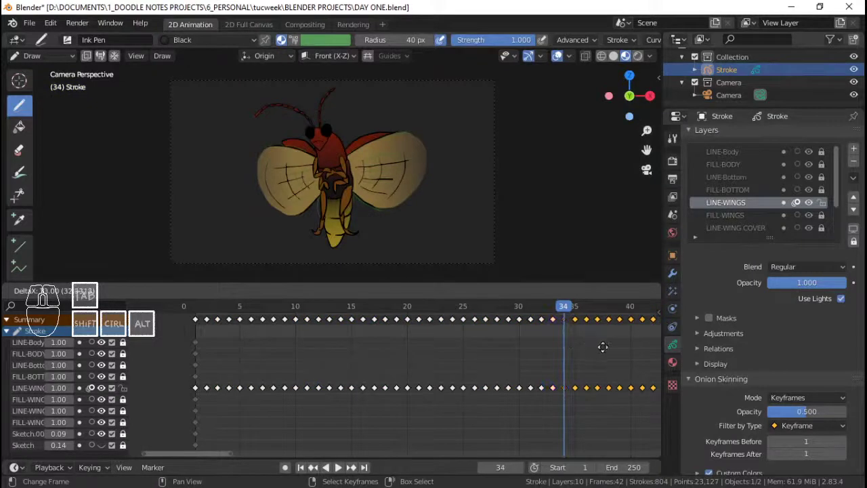
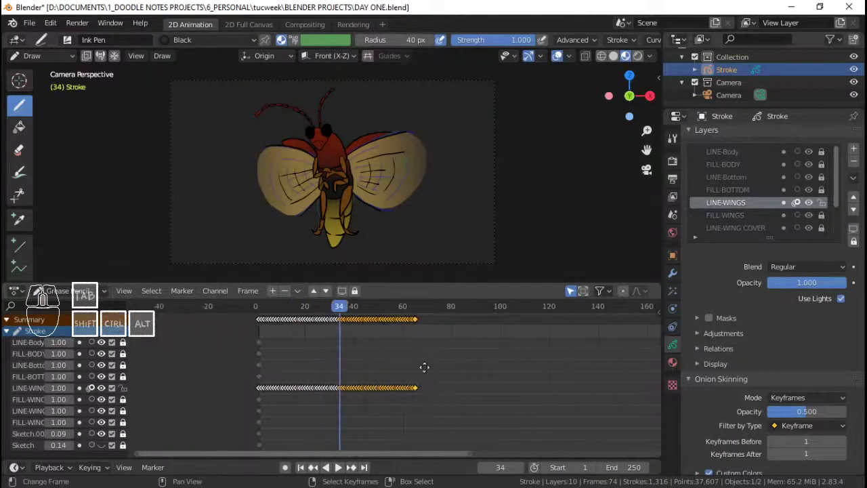
{"action": "key", "text": "a"}
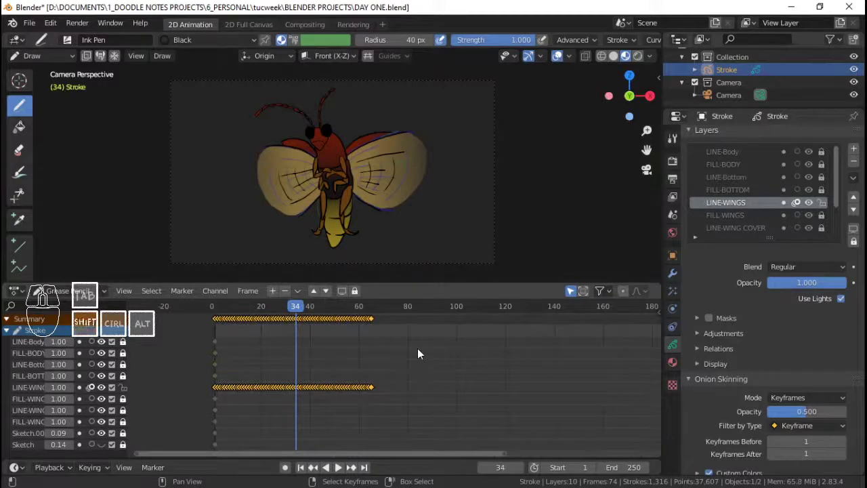
{"action": "key", "text": "ctrl+s"}
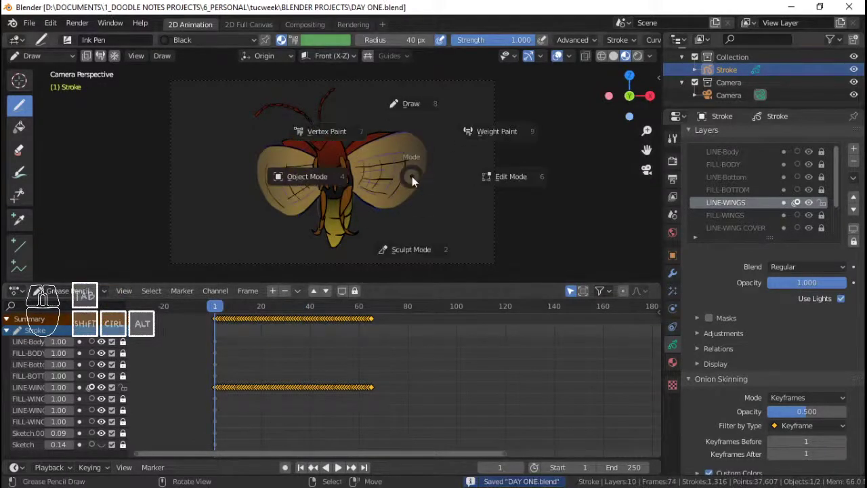
Switch to Object Mode and preview the flapping firefly fullscreen, then return to editing
{"action": "left_click", "coordinate": [348, 192]}
{"action": "key", "text": "ctrl+space"}
{"action": "key", "text": "alt+a"}
{"action": "key", "text": "space"}
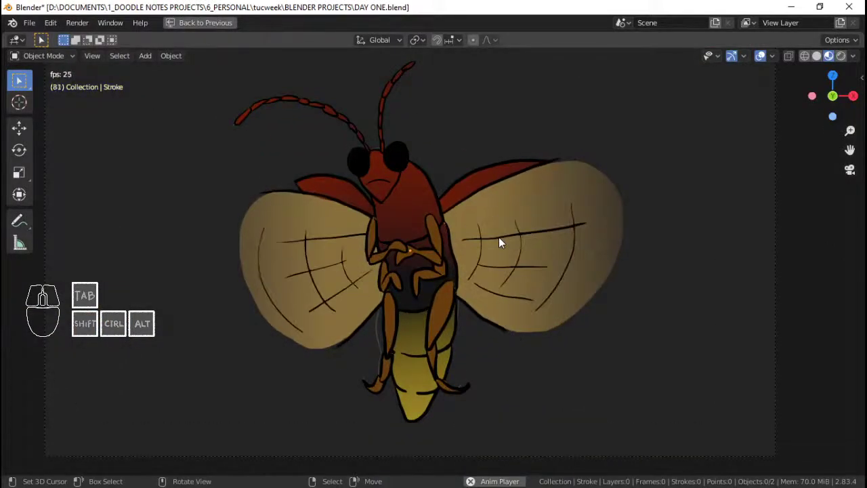
{"action": "key", "text": "space"}
{"action": "left_click", "coordinate": [236, 27]}
{"action": "key", "text": "space"}
{"action": "left_click_drag", "start_coordinate": [273, 351], "coordinate": [229, 350]}
{"action": "key", "text": "Tab"}
{"action": "key", "text": "Tab"}
{"action": "key", "text": "Escape"}
{"action": "right_click", "coordinate": [342, 162]}
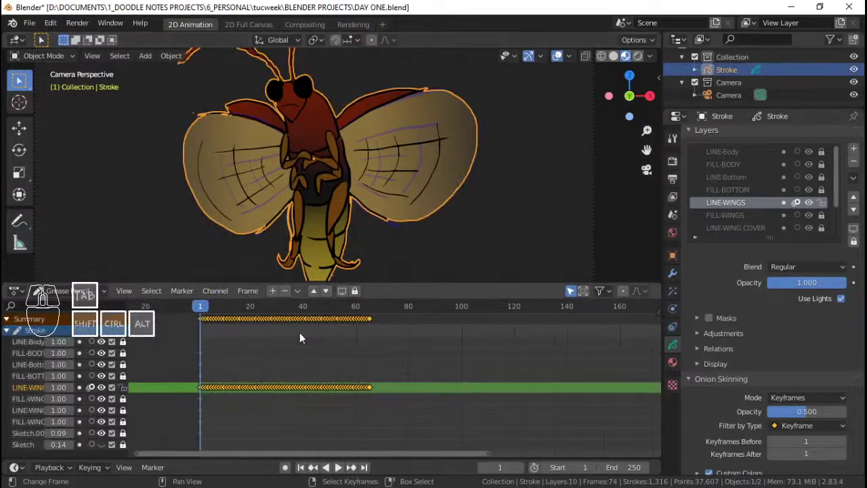
Undo the keyframe duplications until LINE-WINGS is back to its first five keyframes
{"action": "left_click_drag", "start_coordinate": [428, 375], "coordinate": [477, 362]}
{"action": "key", "text": "alt+a"}
{"action": "key", "text": "b"}
{"action": "left_click", "coordinate": [574, 315]}
{"action": "right_click", "coordinate": [569, 325]}
{"action": "key", "text": "ctrl+z"}
{"action": "key", "text": "ctrl+z"}
{"action": "key", "text": "ctrl+z"}
{"action": "key", "text": "ctrl+z"}
{"action": "key", "text": "ctrl+z"}
{"action": "key", "text": "ctrl+z"}
{"action": "key", "text": "ctrl+z"}
{"action": "key", "text": "ctrl+z"}
{"action": "key", "text": "ctrl+z"}
{"action": "key", "text": "ctrl+z"}
{"action": "key", "text": "ctrl+z"}
{"action": "key", "text": "ctrl+z"}
{"action": "key", "text": "ctrl+z"}
{"action": "key", "text": "ctrl+z"}
{"action": "key", "text": "ctrl+z"}
{"action": "key", "text": "ctrl+z"}
{"action": "key", "text": "ctrl+z"}
{"action": "key", "text": "ctrl+z"}
{"action": "key", "text": "ctrl+z"}
{"action": "key", "text": "ctrl+z"}
{"action": "key", "text": "ctrl+z"}
{"action": "key", "text": "ctrl+z"}
{"action": "key", "text": "ctrl+z"}
{"action": "key", "text": "ctrl+z"}
Save the file, go to frame 2 and enter Edit Mode on the wing strokes
{"action": "left_click_drag", "start_coordinate": [250, 345], "coordinate": [458, 327]}
{"action": "key", "text": "alt+a"}
{"action": "middle_click", "coordinate": [438, 333]}
{"action": "key", "text": "ctrl+s"}
{"action": "left_click", "coordinate": [371, 332]}
{"action": "key", "text": "Tab"}
Select the linked wing-vein strokes on frame 2 and delete them
{"action": "right_click", "coordinate": [267, 128]}
{"action": "right_click", "coordinate": [384, 113]}
{"action": "right_click", "coordinate": [276, 235]}
{"action": "key", "text": "ctrl+l"}
{"action": "key", "text": "x"}
{"action": "key", "text": "Return"}
Move to the next keyframe and select its linked wing-vein strokes for editing
{"action": "left_click", "coordinate": [383, 343]}
{"action": "right_click", "coordinate": [263, 113]}
{"action": "right_click", "coordinate": [372, 112]}
{"action": "right_click", "coordinate": [280, 228]}
{"action": "right_click", "coordinate": [374, 218]}
{"action": "key", "text": "ctrl+l"}
Delete the stray wing strokes on the first flap keyframe of LINE-WINGS and save
{"action": "key", "text": "x"}
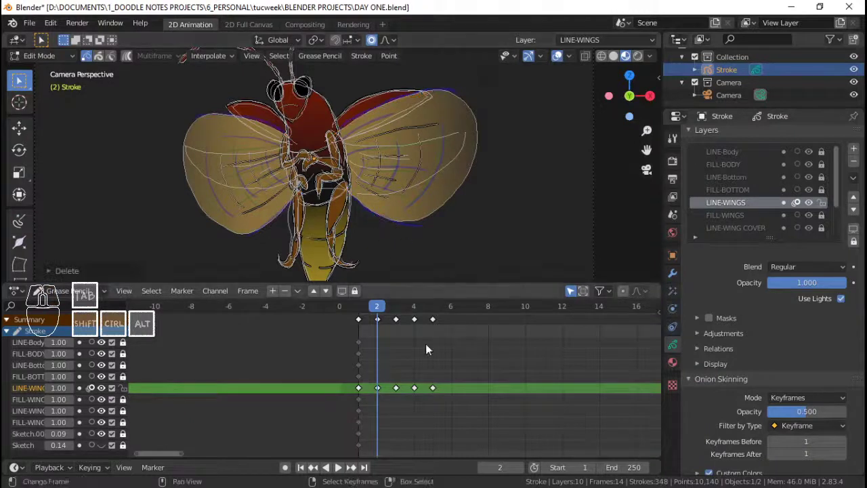
{"action": "left_click", "coordinate": [398, 355]}
{"action": "right_click", "coordinate": [262, 122]}
{"action": "right_click", "coordinate": [384, 121]}
{"action": "left_click_drag", "start_coordinate": [385, 116], "coordinate": [252, 120]}
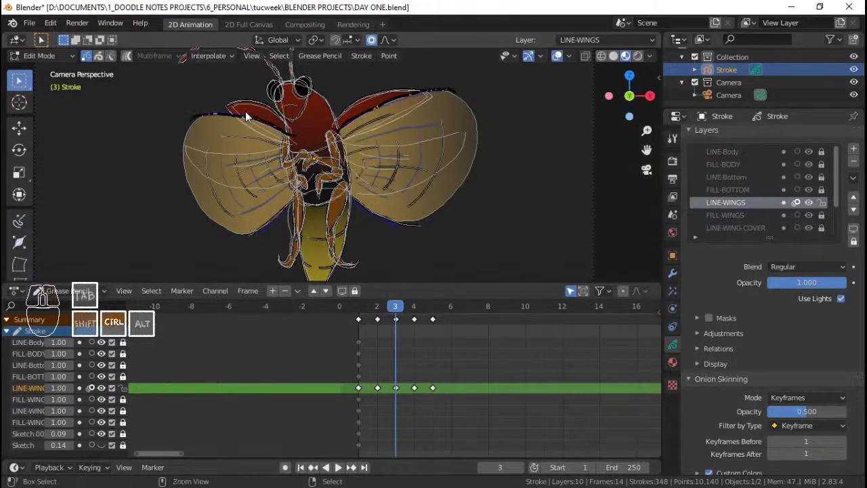
{"action": "key", "text": "ctrl+l"}
{"action": "key", "text": "x"}
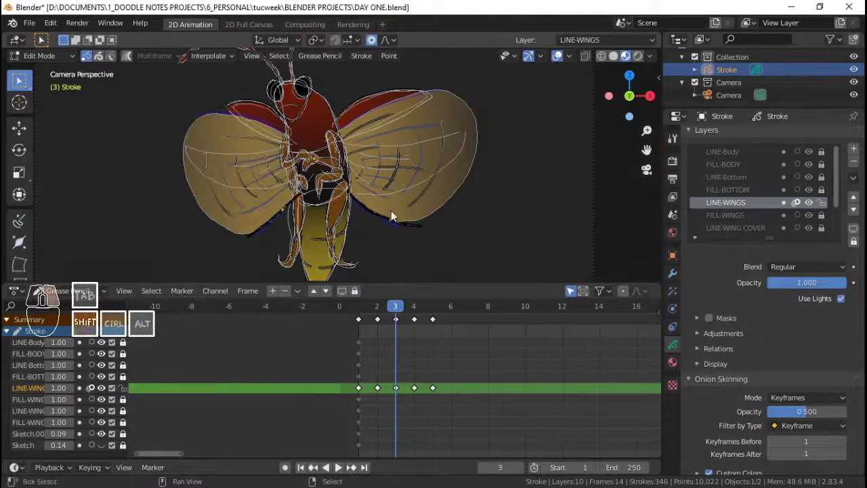
{"action": "key", "text": "ctrl+l"}
{"action": "key", "text": "x"}
{"action": "key", "text": "ctrl+s"}
Step to the second flap keyframe, remove its unwanted wing line and save
{"action": "left_click_drag", "start_coordinate": [404, 341], "coordinate": [419, 342]}
{"action": "right_click", "coordinate": [384, 100]}
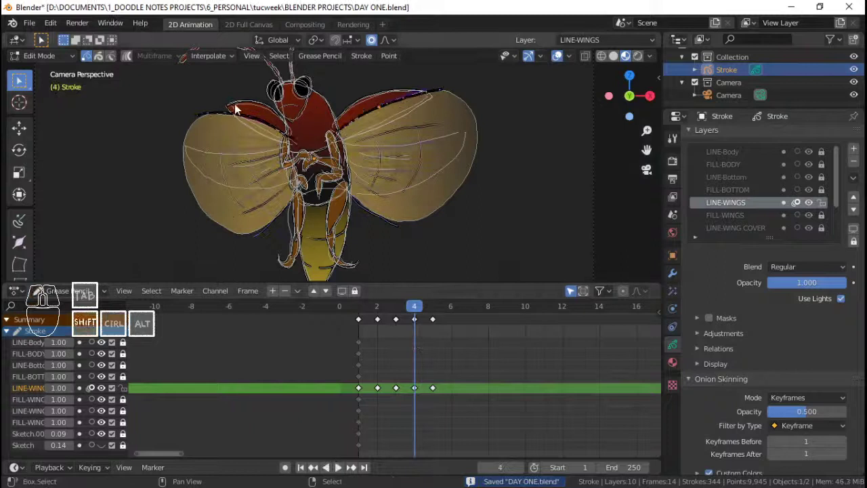
{"action": "key", "text": "ctrl+l"}
{"action": "key", "text": "x"}
{"action": "key", "text": "Return"}
{"action": "key", "text": "ctrl+s"}
Remove the stray wing stroke on the third flap keyframe and save again
{"action": "left_click", "coordinate": [442, 342]}
{"action": "right_click", "coordinate": [404, 107]}
{"action": "left_click_drag", "start_coordinate": [236, 114], "coordinate": [267, 239]}
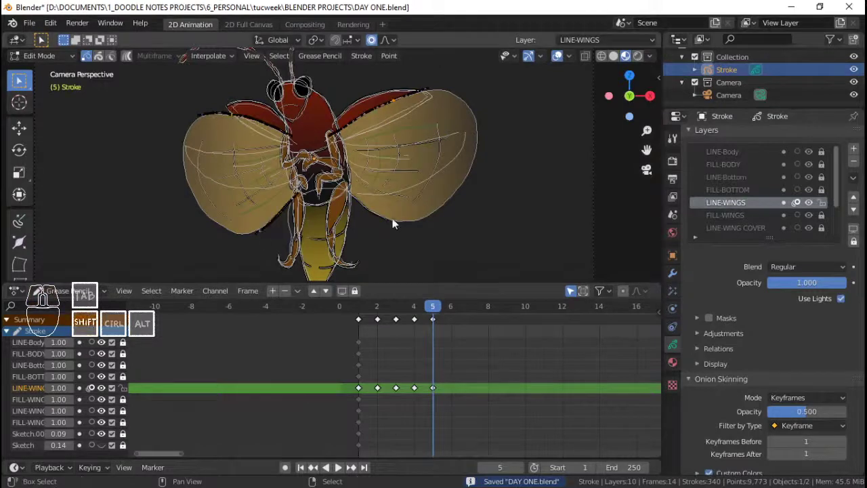
{"action": "key", "text": "ctrl+l"}
{"action": "key", "text": "x"}
{"action": "left_click", "coordinate": [402, 222]}
{"action": "key", "text": "ctrl+s"}
Play the flap briefly, then delete two unwanted wing lines on the fourth keyframe and save
{"action": "left_click", "coordinate": [357, 207]}
{"action": "left_click", "coordinate": [340, 361]}
{"action": "key", "text": "space"}
{"action": "key", "text": "space"}
{"action": "left_click_drag", "start_coordinate": [382, 352], "coordinate": [365, 348]}
{"action": "key", "text": "Tab"}
{"action": "right_click", "coordinate": [210, 195]}
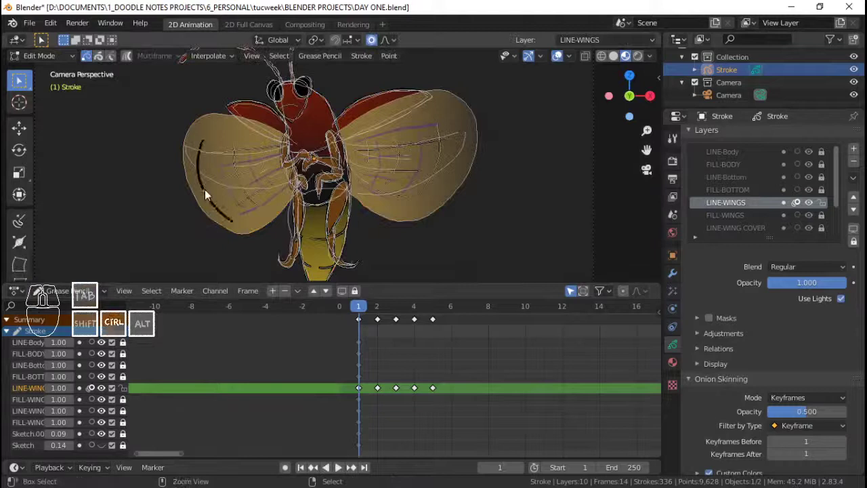
{"action": "key", "text": "ctrl+l"}
{"action": "key", "text": "x"}
{"action": "key", "text": "Return"}
{"action": "right_click", "coordinate": [441, 161]}
{"action": "key", "text": "ctrl+l"}
{"action": "key", "text": "x"}
{"action": "key", "text": "Return"}
{"action": "key", "text": "ctrl+s"}
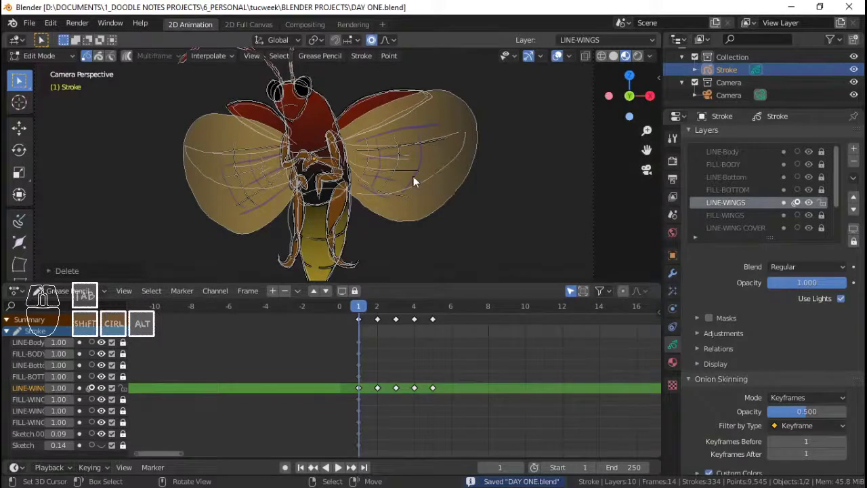
On the fifth flap keyframe delete the remaining stray wing stroke and save
{"action": "left_click", "coordinate": [374, 347]}
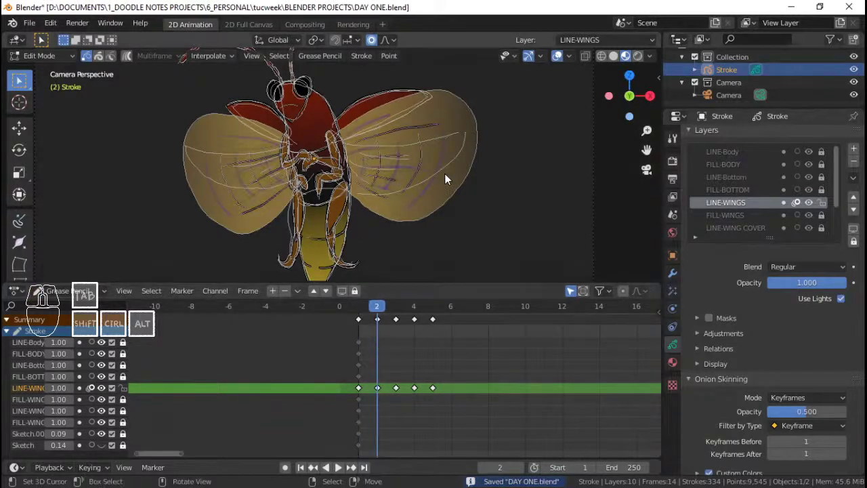
{"action": "right_click", "coordinate": [428, 163]}
{"action": "key", "text": "ctrl+s"}
{"action": "left_click_drag", "start_coordinate": [392, 347], "coordinate": [404, 347]}
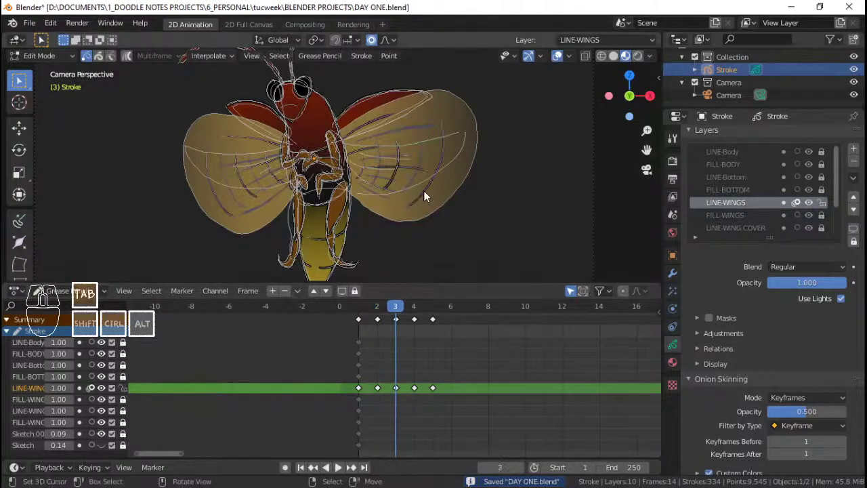
{"action": "key", "text": "Tab"}
{"action": "right_click", "coordinate": [439, 178]}
{"action": "right_click", "coordinate": [220, 191]}
{"action": "key", "text": "ctrl+l"}
{"action": "key", "text": "x"}
{"action": "key", "text": "ctrl+s"}
{"action": "left_click", "coordinate": [421, 336]}
{"action": "key", "text": "ctrl+s"}
Recheck the frames, clear one more leftover wing line and save DAY ONE.blend
{"action": "middle_click", "coordinate": [431, 191]}
{"action": "middle_click", "coordinate": [442, 195]}
{"action": "middle_click", "coordinate": [448, 182]}
{"action": "key", "text": "alt+a"}
{"action": "key", "text": "ctrl+s"}
{"action": "key", "text": "Tab"}
{"action": "key", "text": "ctrl+s"}
{"action": "left_click", "coordinate": [435, 356]}
{"action": "key", "text": "Tab"}
{"action": "right_click", "coordinate": [482, 179]}
{"action": "right_click", "coordinate": [197, 199]}
{"action": "key", "text": "ctrl+l"}
{"action": "key", "text": "x"}
{"action": "key", "text": "Return"}
{"action": "key", "text": "ctrl+s"}
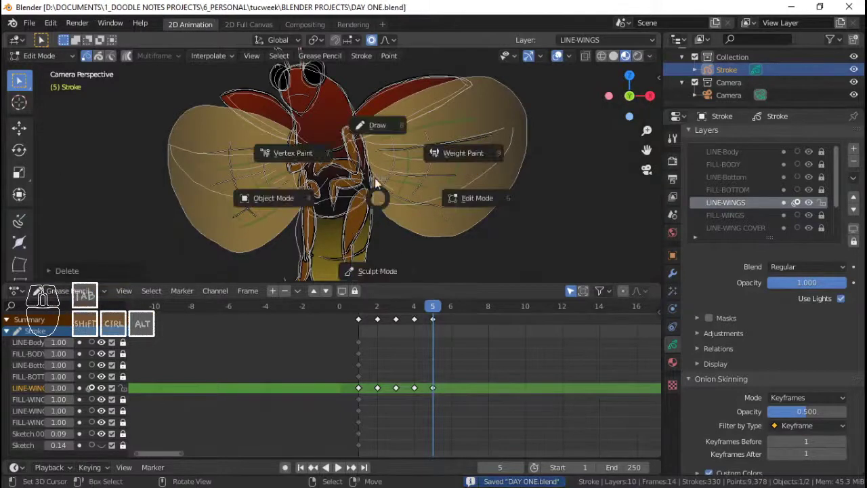
Return to Draw mode, deselect everything and scrub the timeline back toward frame 1
{"action": "left_click", "coordinate": [381, 128]}
{"action": "key", "text": "ctrl+s"}
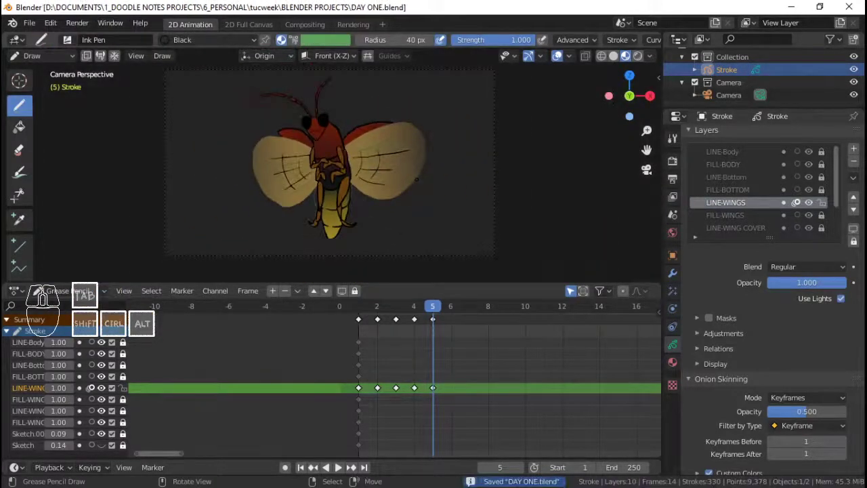
{"action": "key", "text": "ctrl+Tab"}
{"action": "left_click", "coordinate": [351, 205]}
{"action": "key", "text": "alt+a"}
{"action": "left_click", "coordinate": [327, 351]}
{"action": "key", "text": "ctrl+shift+space"}
{"action": "key", "text": "ctrl+shift+space"}
{"action": "left_click", "coordinate": [323, 351]}
{"action": "key", "text": "ctrl+shift+space"}
{"action": "key", "text": "ctrl+shift+space"}
{"action": "left_click_drag", "start_coordinate": [324, 351], "coordinate": [344, 348]}
In Edit Mode select the old wing vein strokes and delete them, then save
{"action": "key", "text": "Tab"}
{"action": "right_click", "coordinate": [291, 150]}
{"action": "key", "text": "ctrl+l"}
{"action": "key", "text": "ctrl+x"}
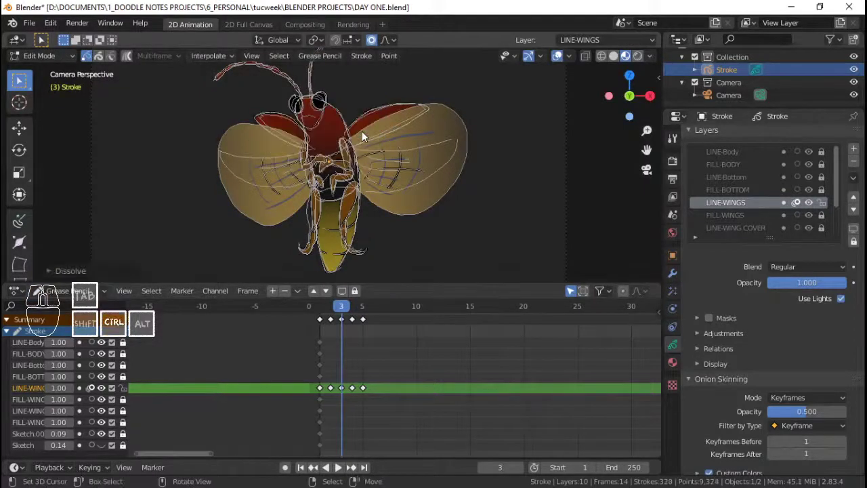
{"action": "key", "text": "ctrl+s"}
{"action": "key", "text": "Escape"}
Select all LINE-WINGS vein keyframes in the dope sheet, delete them and save
{"action": "key", "text": "Tab"}
{"action": "key", "text": "space"}
{"action": "key", "text": "space"}
{"action": "left_click", "coordinate": [310, 350]}
{"action": "key", "text": "space"}
{"action": "key", "text": "space"}
{"action": "left_click_drag", "start_coordinate": [331, 339], "coordinate": [323, 341]}
{"action": "key", "text": "a"}
{"action": "key", "text": "x"}
{"action": "left_click", "coordinate": [341, 338]}
{"action": "key", "text": "ctrl+s"}
{"action": "left_click", "coordinate": [443, 88]}
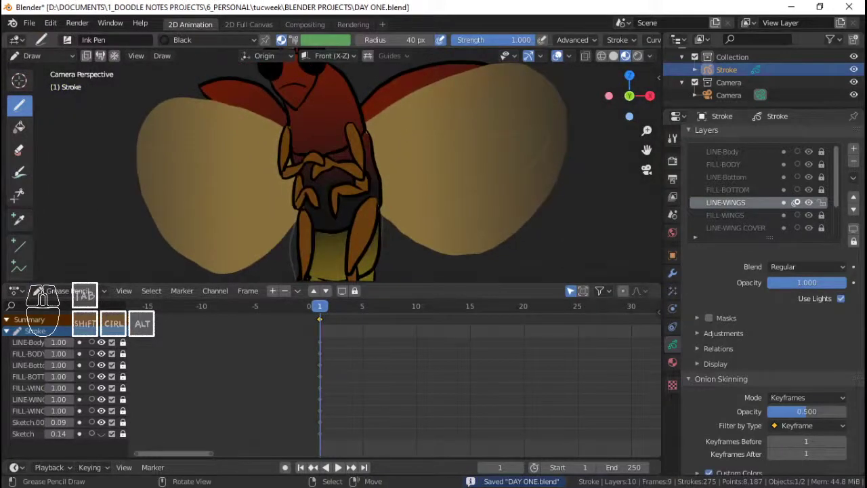
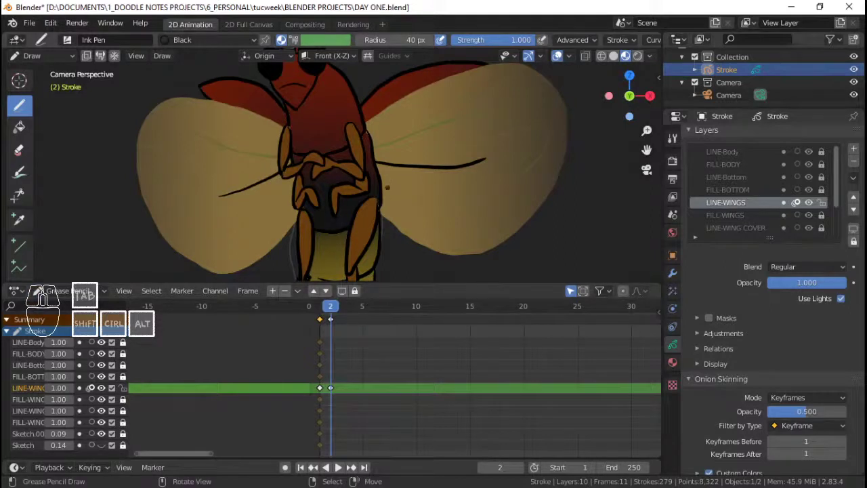
Draw fresh black vein lines across the wings on frame 1 with the Ink Pen
{"action": "left_click", "coordinate": [342, 331]}
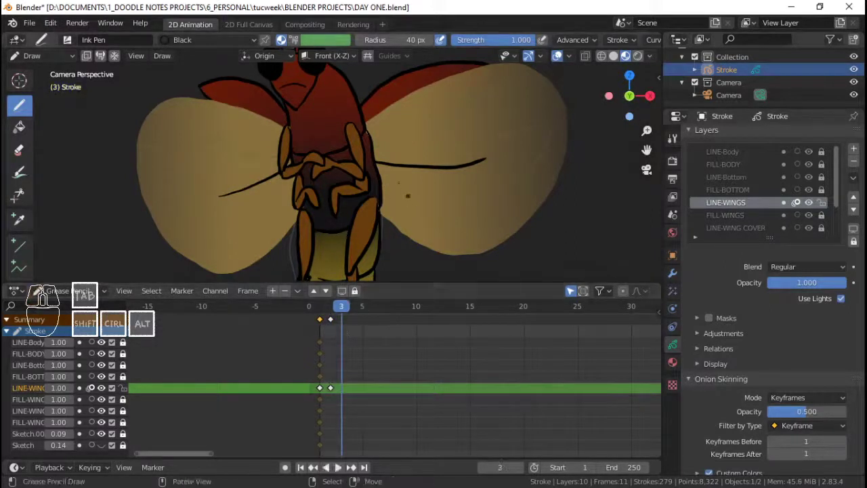
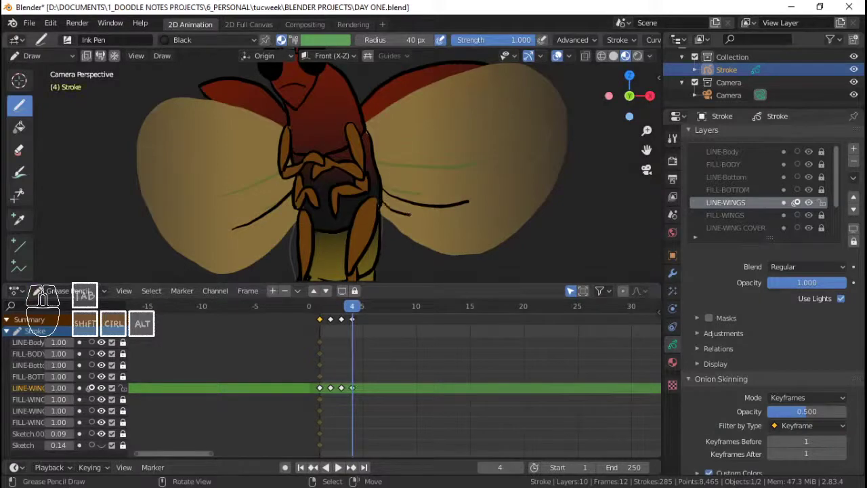
{"action": "key", "text": "ctrl+z"}
{"action": "left_click_drag", "start_coordinate": [336, 331], "coordinate": [320, 328]}
{"action": "key", "text": "space"}
{"action": "key", "text": "space"}
{"action": "left_click_drag", "start_coordinate": [326, 331], "coordinate": [347, 331]}
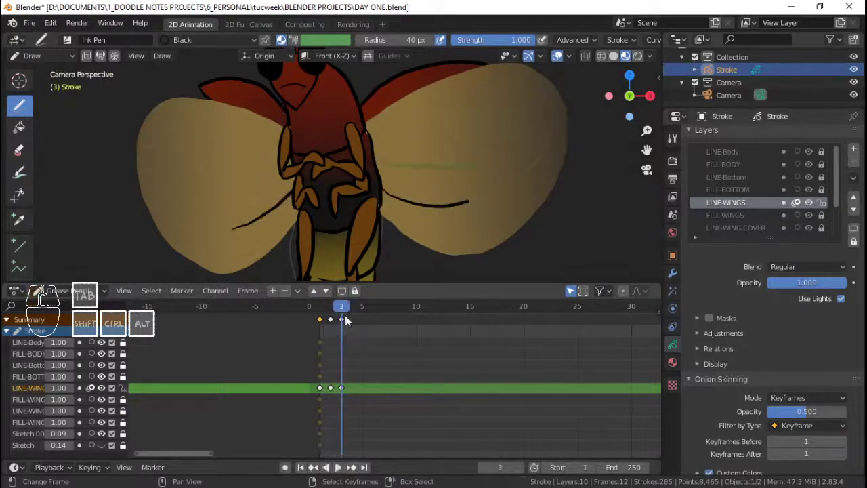
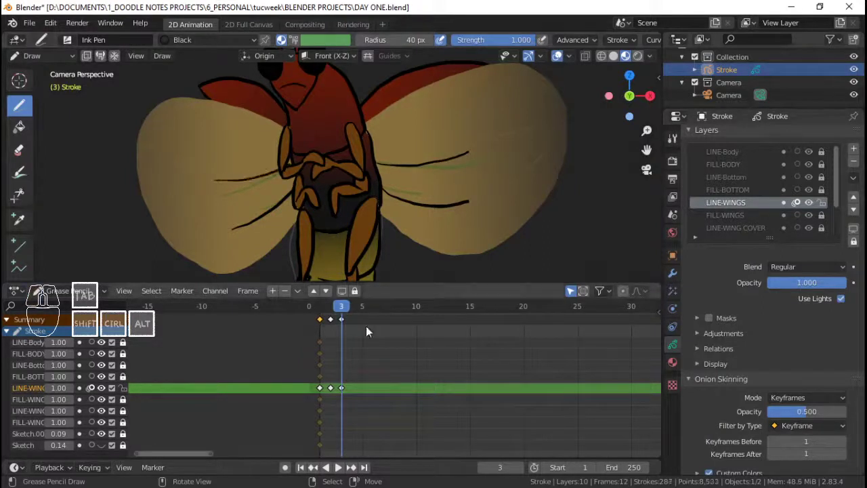
Step to frames 2 and 3 and draw new wing vein strokes on each
{"action": "left_click_drag", "start_coordinate": [335, 329], "coordinate": [311, 325]}
{"action": "key", "text": "space"}
{"action": "key", "text": "space"}
{"action": "left_click_drag", "start_coordinate": [323, 329], "coordinate": [400, 233]}
Delete a stray vein stroke and the extra frame 4 keyframe, leaving keys on frames 1–3
{"action": "key", "text": "Tab"}
{"action": "right_click", "coordinate": [416, 180]}
{"action": "right_click", "coordinate": [282, 194]}
{"action": "key", "text": "ctrl+l"}
{"action": "key", "text": "x"}
{"action": "key", "text": "Return"}
{"action": "left_click", "coordinate": [473, 215]}
{"action": "left_click", "coordinate": [474, 155]}
{"action": "left_click_drag", "start_coordinate": [322, 334], "coordinate": [319, 334]}
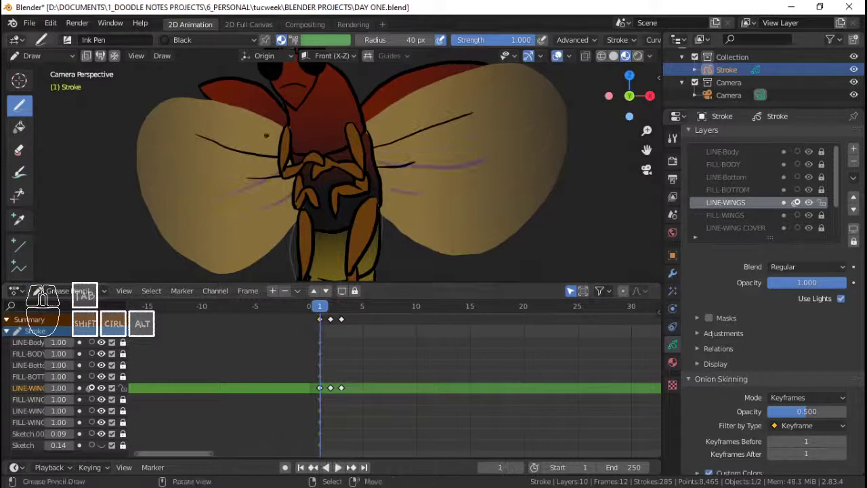
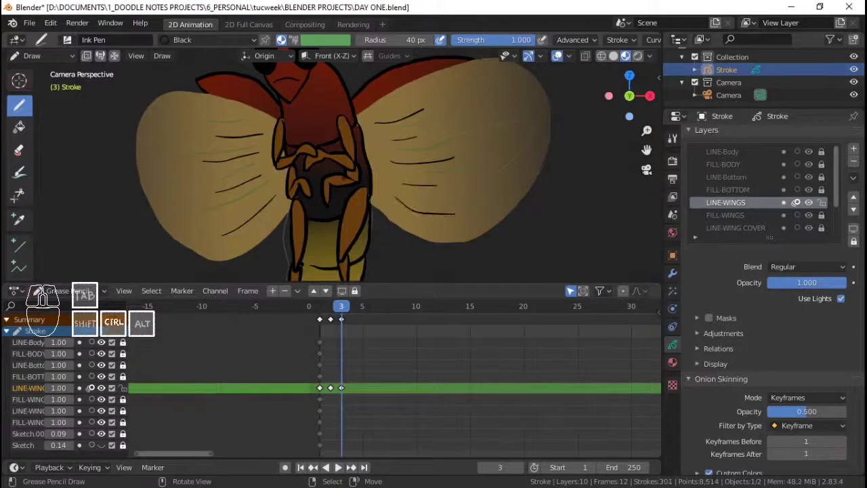
Save, play the flap back, then select and delete the later LINE-WINGS keyframes
{"action": "key", "text": "ctrl+s"}
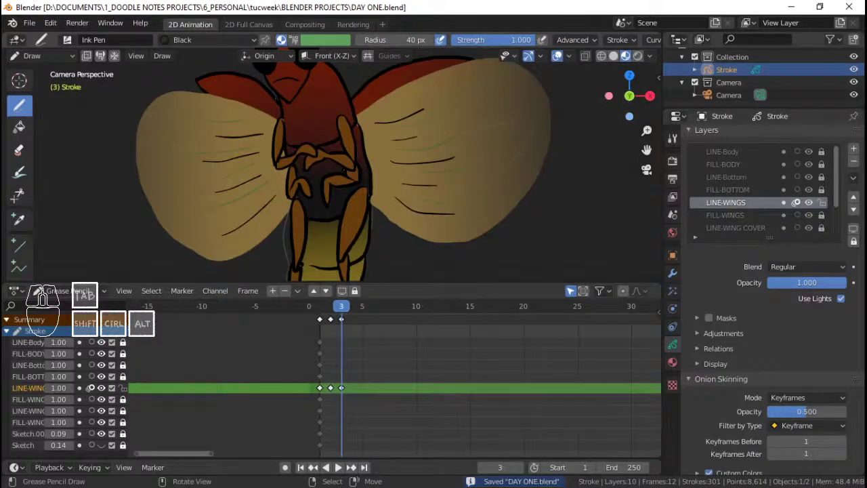
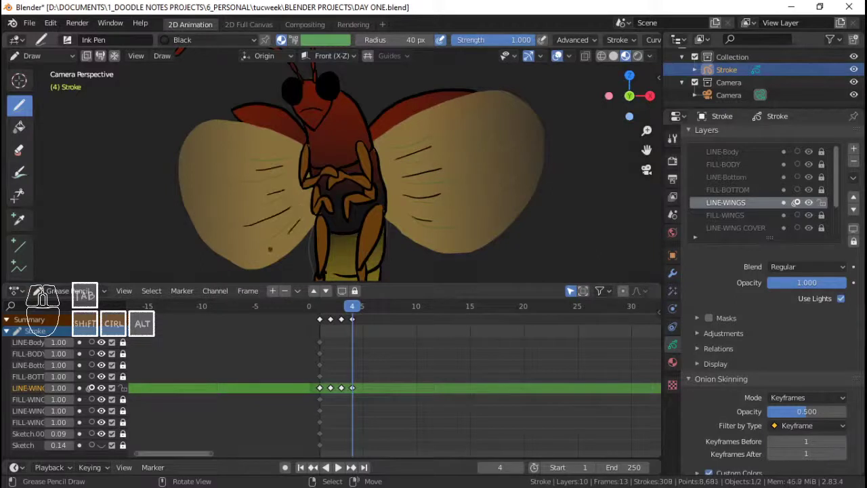
{"action": "left_click", "coordinate": [311, 378]}
{"action": "key", "text": "space"}
{"action": "key", "text": "space"}
{"action": "left_click", "coordinate": [313, 373]}
{"action": "key", "text": "space"}
{"action": "key", "text": "space"}
{"action": "left_click_drag", "start_coordinate": [334, 355], "coordinate": [352, 357]}
{"action": "key", "text": "x"}
Remove the remaining extra keyframes so only the first two wing-line keys stay
{"action": "left_click", "coordinate": [357, 329]}
{"action": "left_click", "coordinate": [314, 327]}
{"action": "key", "text": "space"}
{"action": "key", "text": "space"}
{"action": "left_click_drag", "start_coordinate": [319, 326], "coordinate": [337, 330]}
{"action": "right_click", "coordinate": [345, 323]}
{"action": "key", "text": "x"}
{"action": "left_click", "coordinate": [345, 323]}
{"action": "right_click", "coordinate": [335, 325]}
Duplicate the wing keyframes further along the dope sheet and preview the flap with playback
{"action": "right_click", "coordinate": [329, 324]}
{"action": "right_click", "coordinate": [328, 324]}
{"action": "right_click", "coordinate": [333, 327]}
{"action": "right_click", "coordinate": [329, 324]}
{"action": "right_click", "coordinate": [326, 324]}
{"action": "key", "text": "shift+d"}
{"action": "left_click", "coordinate": [352, 333]}
{"action": "left_click", "coordinate": [307, 333]}
{"action": "key", "text": "space"}
{"action": "key", "text": "space"}
{"action": "left_click_drag", "start_coordinate": [313, 334], "coordinate": [337, 326]}
Repeat the wing keyframes twice more with Shift+D, checking each pass in playback
{"action": "key", "text": "a"}
{"action": "key", "text": "shift+d"}
{"action": "left_click", "coordinate": [370, 330]}
{"action": "left_click", "coordinate": [316, 333]}
{"action": "key", "text": "space"}
{"action": "key", "text": "space"}
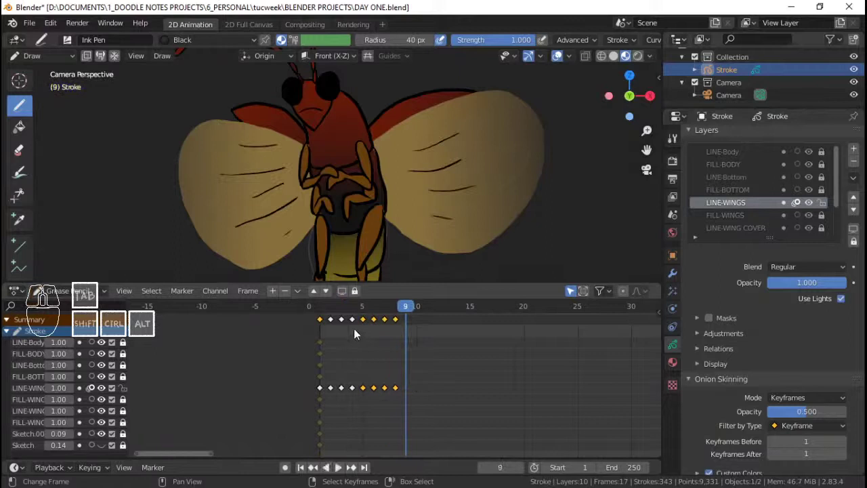
{"action": "key", "text": "a"}
{"action": "key", "text": "shift+d"}
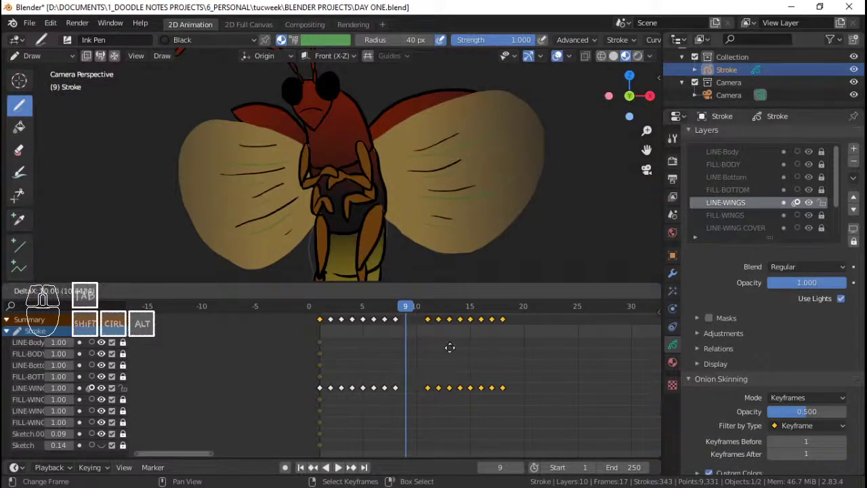
{"action": "left_click_drag", "start_coordinate": [438, 354], "coordinate": [343, 339]}
{"action": "key", "text": "space"}
{"action": "key", "text": "space"}
{"action": "left_click", "coordinate": [322, 339]}
{"action": "key", "text": "space"}
{"action": "key", "text": "space"}
{"action": "left_click", "coordinate": [318, 340]}
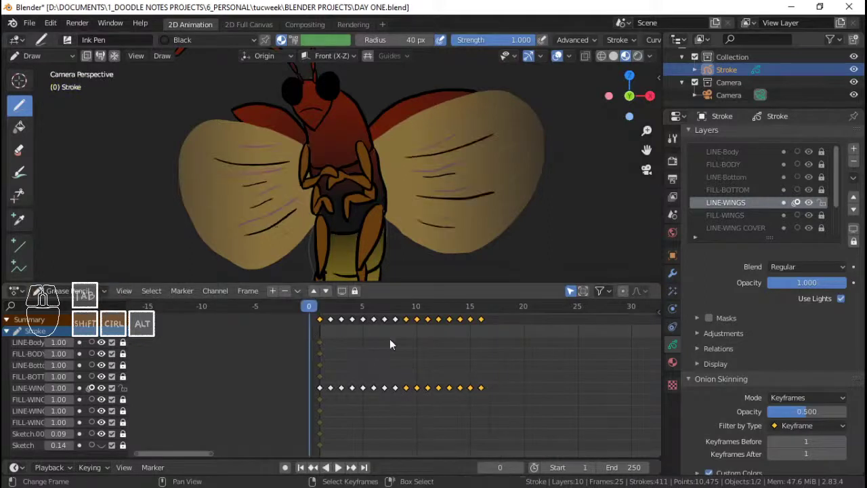
Select all the experimental wing-line keyframes, delete them so the wings show plain gold, and save
{"action": "left_click_drag", "start_coordinate": [314, 346], "coordinate": [327, 348]}
{"action": "key", "text": "a"}
{"action": "key", "text": "x"}
{"action": "left_click", "coordinate": [395, 348]}
{"action": "key", "text": "ctrl+s"}
Save DAY ONE.blend and draw wing veins and flap-motion arcs on LINE-WINGS frames 1 and 2
{"action": "key", "text": "ctrl+Tab"}
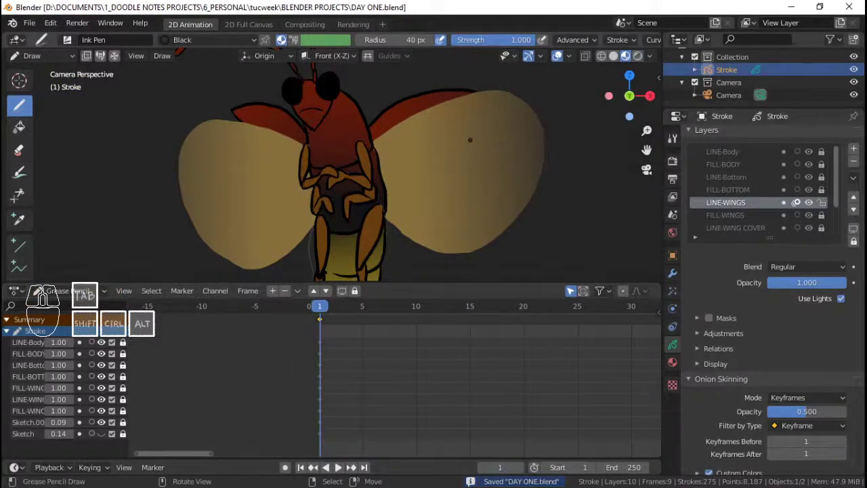
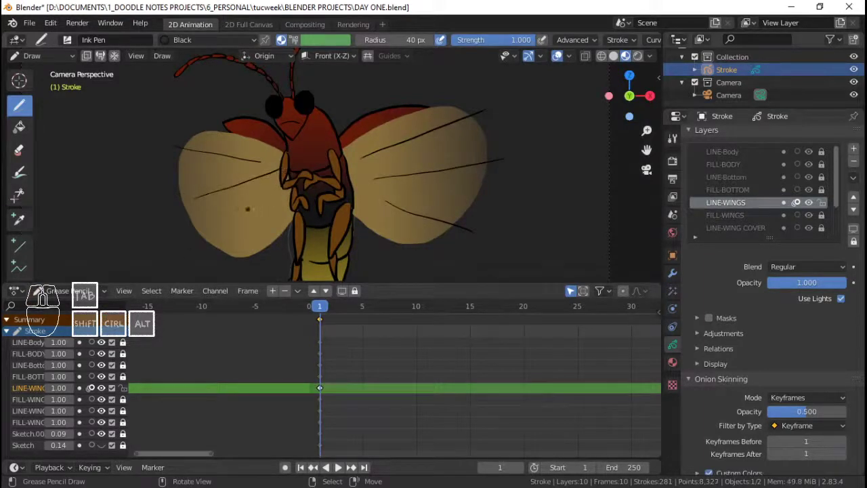
{"action": "key", "text": "ctrl+s"}
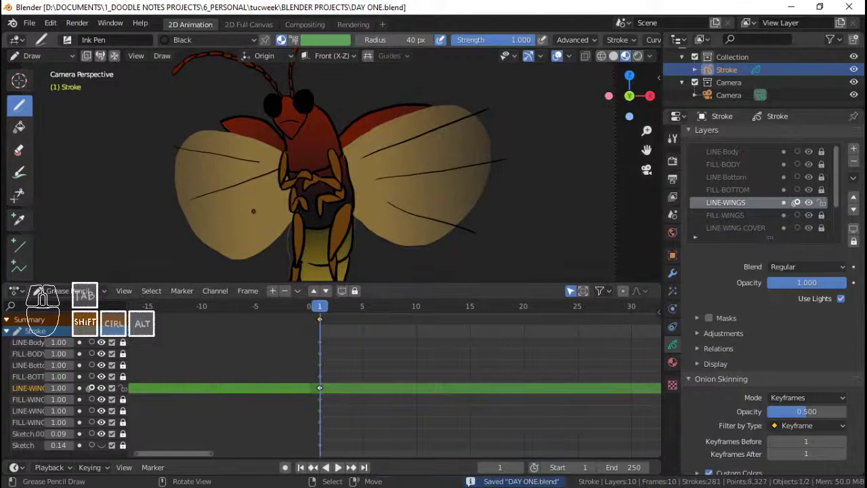
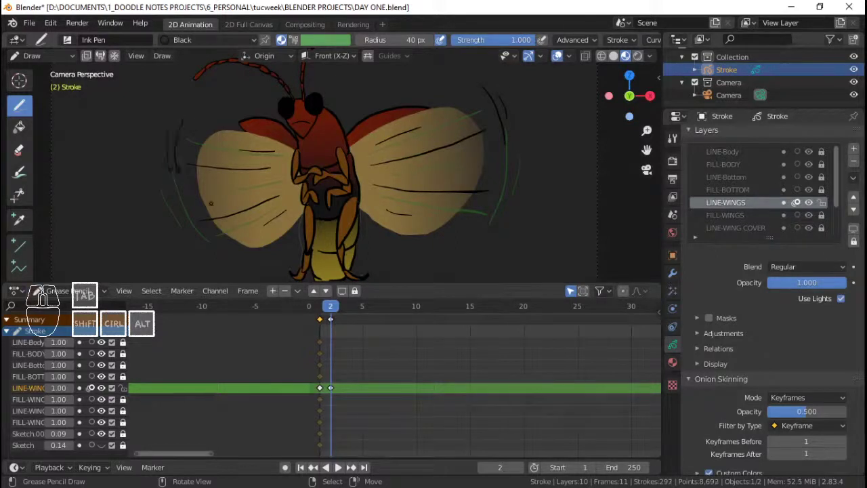
{"action": "left_click", "coordinate": [325, 326]}
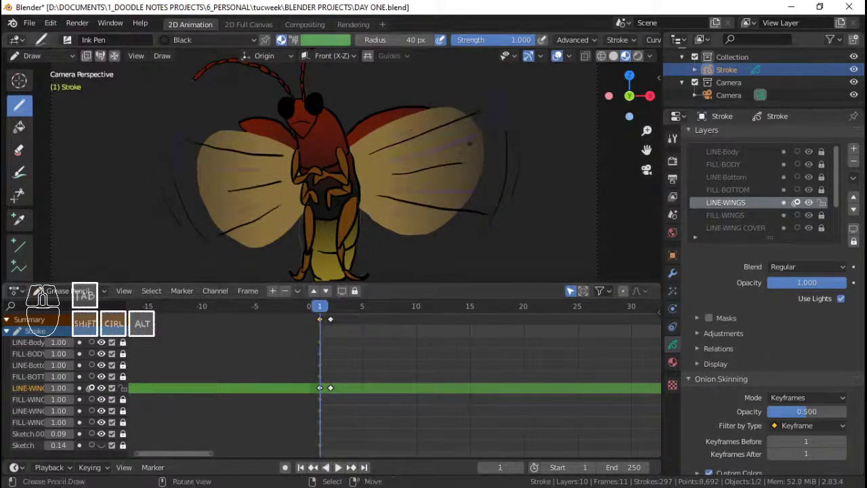
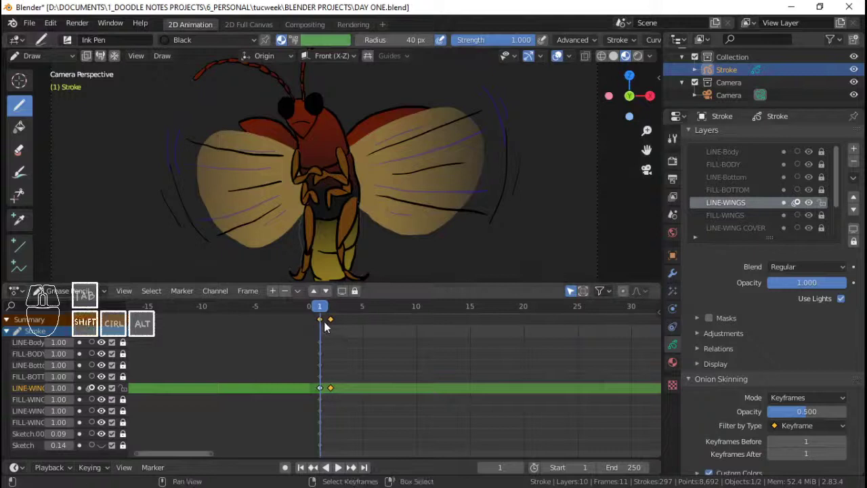
Duplicate the two LINE-WINGS flap keyframes after the last key, undoing one misplaced copy
{"action": "right_click", "coordinate": [321, 324]}
{"action": "right_click", "coordinate": [321, 325]}
{"action": "right_click", "coordinate": [330, 323]}
{"action": "right_click", "coordinate": [334, 326]}
{"action": "key", "text": "shift+d"}
{"action": "left_click", "coordinate": [351, 329]}
{"action": "key", "text": "a"}
{"action": "key", "text": "shift+d"}
{"action": "left_click", "coordinate": [383, 326]}
{"action": "key", "text": "ctrl+z"}
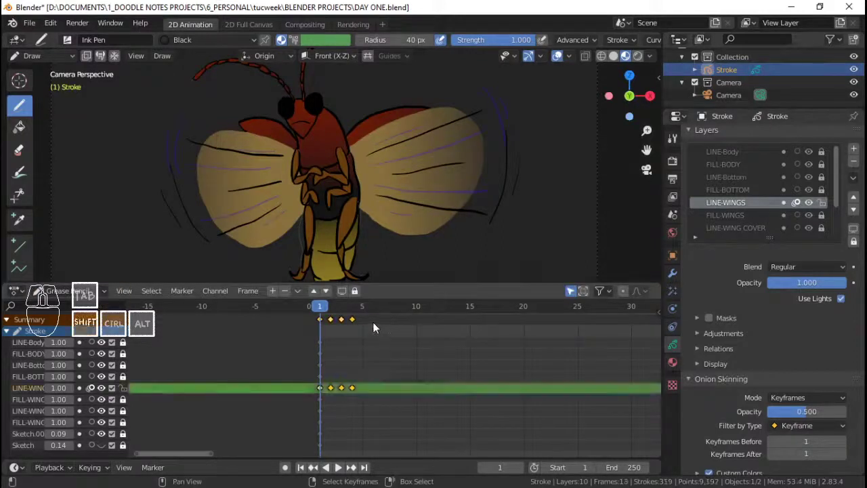
{"action": "key", "text": "shift+d"}
{"action": "left_click", "coordinate": [419, 332]}
Duplicate all flap keyframes again and check the repeating wing motion in playback
{"action": "key", "text": "a"}
{"action": "key", "text": "shift+d"}
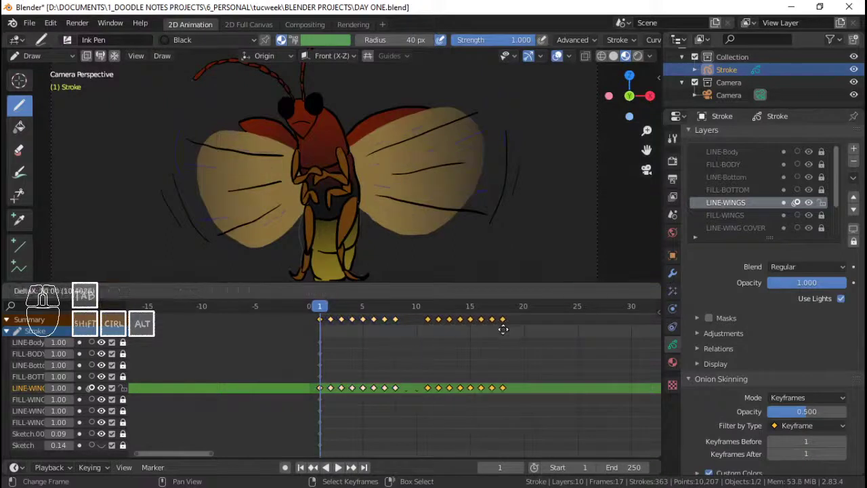
{"action": "key", "text": "space"}
{"action": "key", "text": "space"}
{"action": "left_click", "coordinate": [367, 342]}
{"action": "key", "text": "space"}
{"action": "key", "text": "space"}
{"action": "left_click", "coordinate": [321, 363]}
{"action": "key", "text": "space"}
{"action": "key", "text": "space"}
{"action": "key", "text": "a"}
{"action": "left_click", "coordinate": [436, 349]}
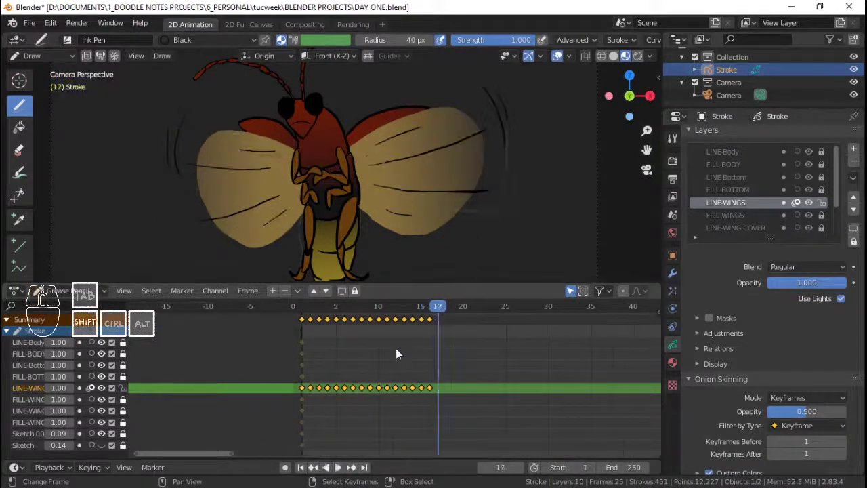
Extend the flap cycle to about frame 65, save DAY ONE.blend and play the animation
{"action": "key", "text": "shift+d"}
{"action": "left_click", "coordinate": [536, 375]}
{"action": "key", "text": "a"}
{"action": "key", "text": "ctrl+shift+d"}
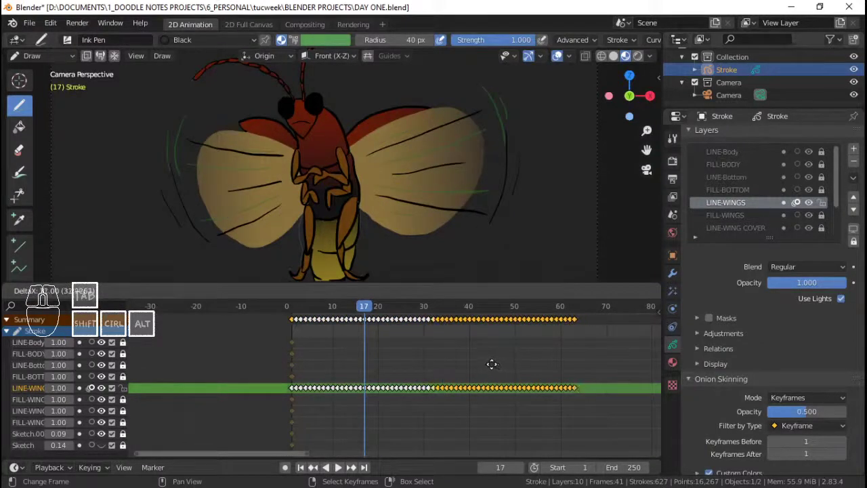
{"action": "left_click", "coordinate": [498, 370]}
{"action": "key", "text": "a"}
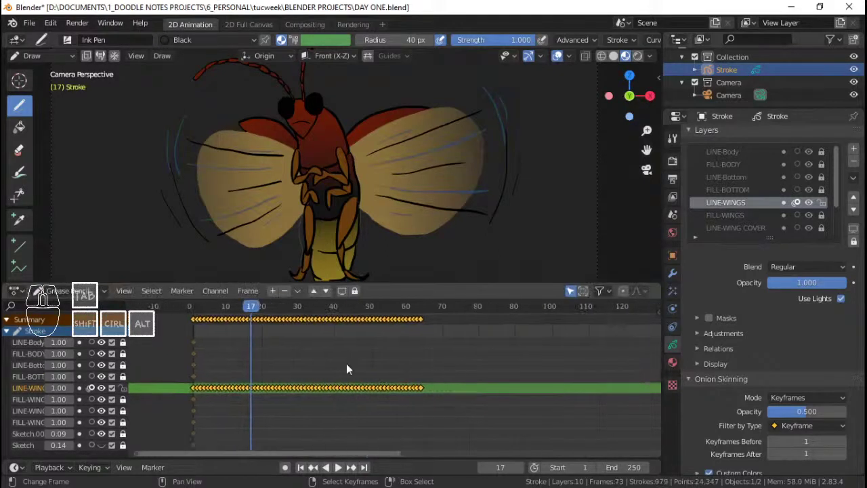
{"action": "key", "text": "ctrl+s"}
{"action": "left_click", "coordinate": [264, 354]}
{"action": "key", "text": "space"}
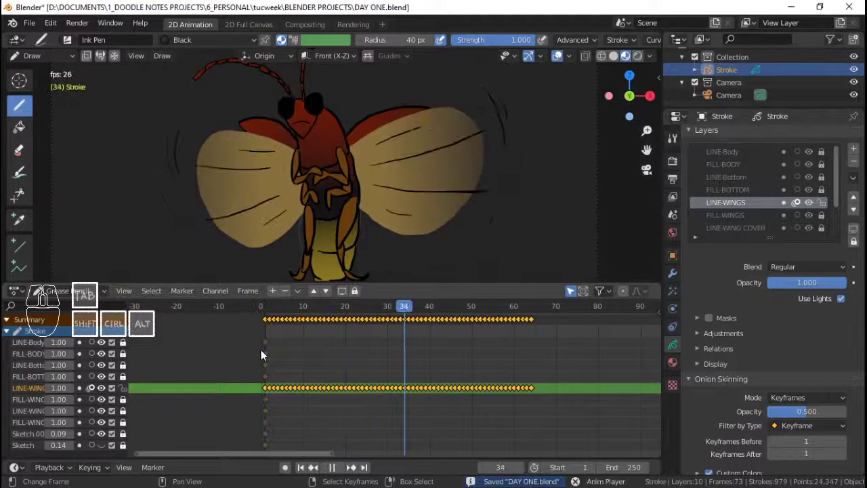
Stop playback at frame 65, save, and look over the stroke's materials, layers and animation curves
{"action": "key", "text": "space"}
{"action": "key", "text": "ctrl+s"}
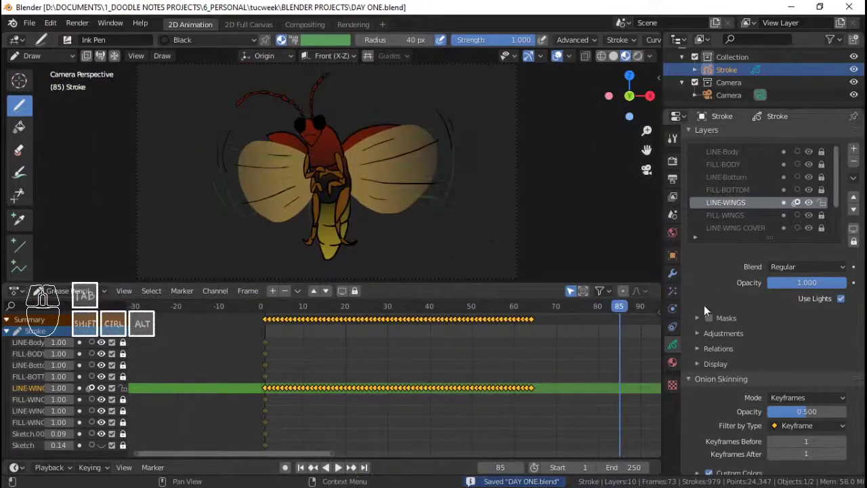
{"action": "left_click", "coordinate": [675, 368]}
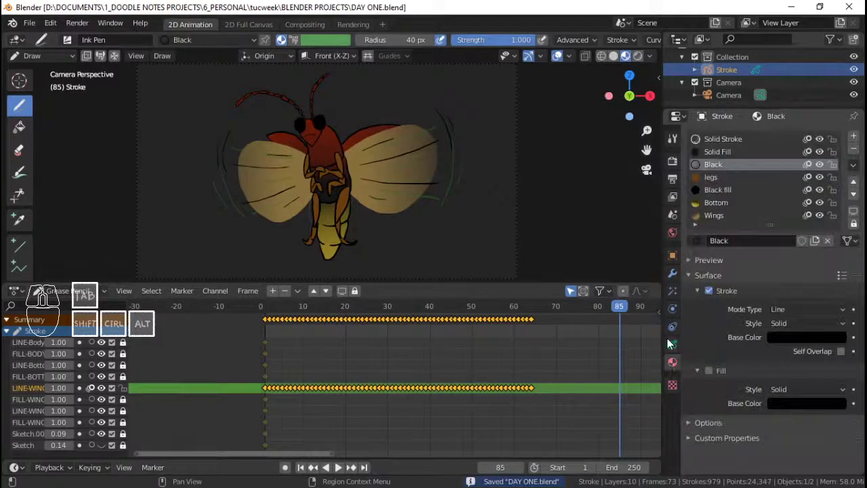
{"action": "left_click", "coordinate": [674, 346]}
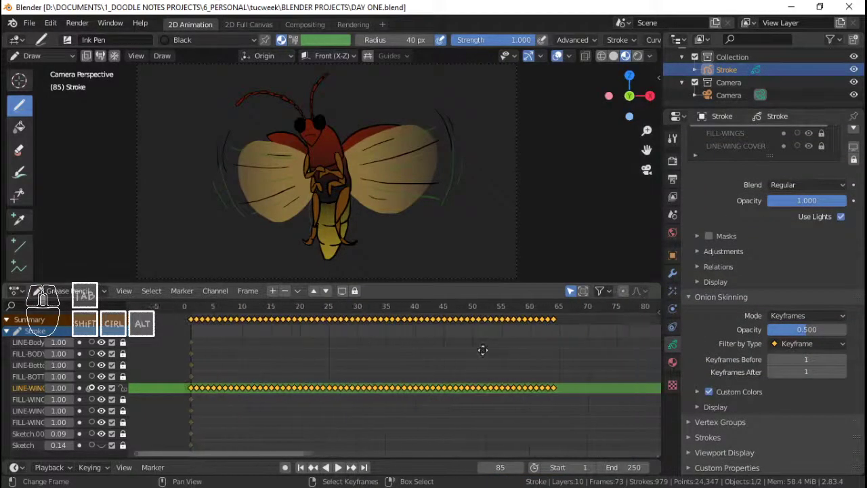
{"action": "left_click", "coordinate": [504, 342]}
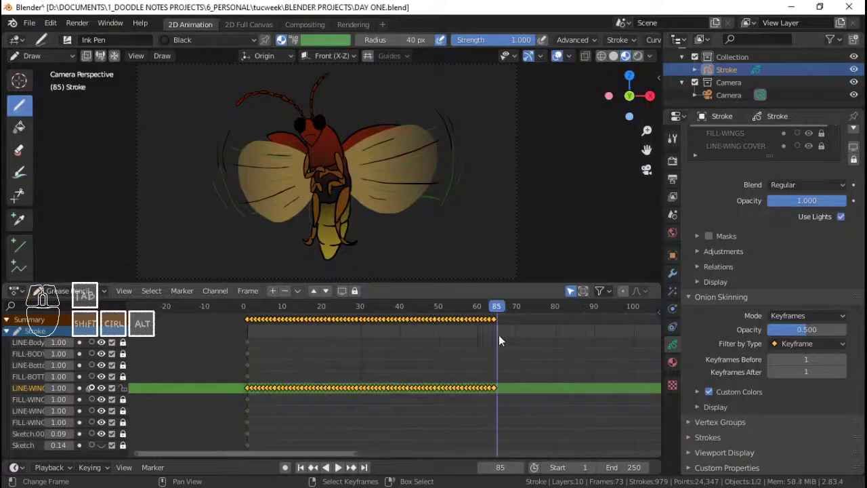
{"action": "key", "text": "ctrl+Tab"}
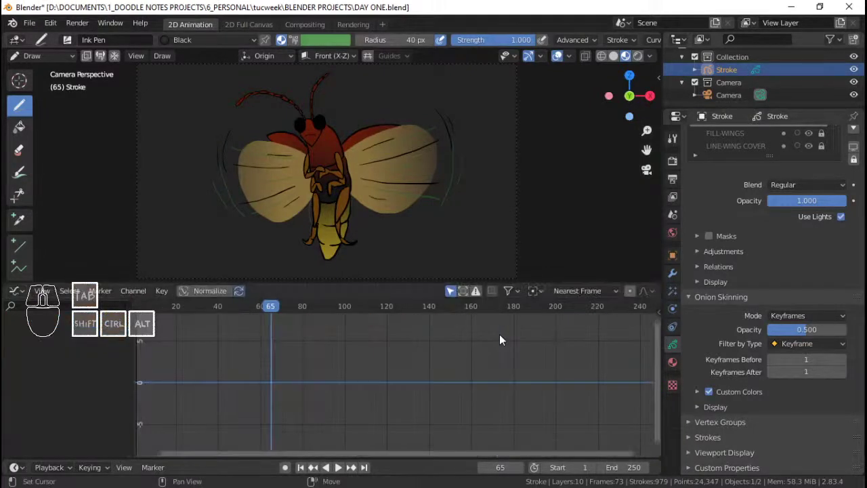
{"action": "key", "text": "n"}
{"action": "left_click", "coordinate": [564, 427]}
{"action": "left_click", "coordinate": [566, 428]}
Show the Stroke object's modifier settings and the list of Grease Pencil modifiers to add
{"action": "left_click", "coordinate": [552, 320]}
{"action": "left_click", "coordinate": [552, 310]}
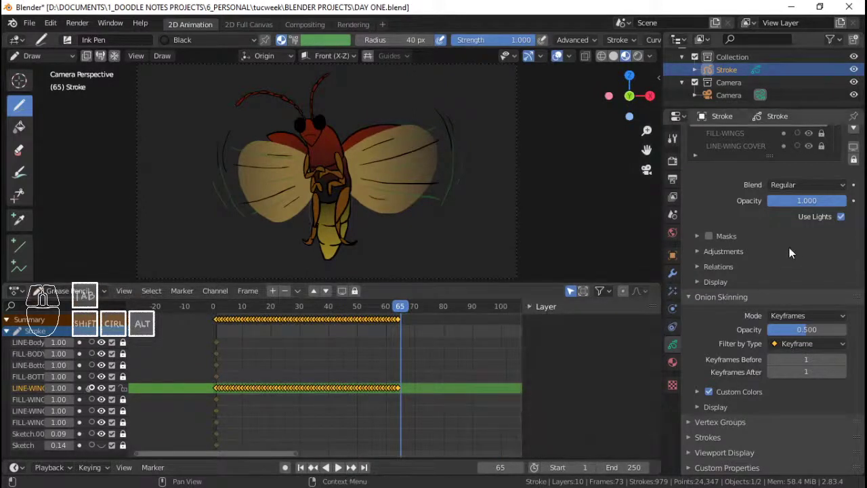
{"action": "left_click", "coordinate": [680, 294]}
{"action": "left_click", "coordinate": [756, 143]}
{"action": "left_click", "coordinate": [756, 144]}
{"action": "left_click", "coordinate": [680, 279]}
{"action": "left_click", "coordinate": [747, 138]}
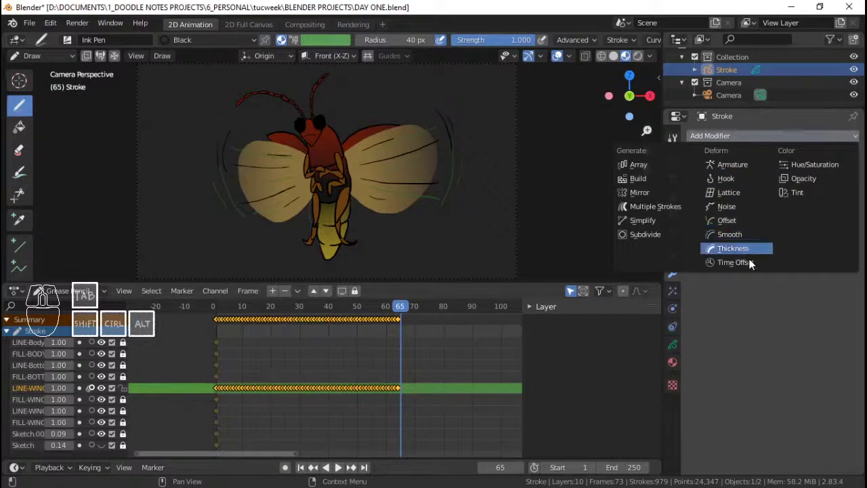
Add a Time Offset modifier limited to the FILL-WINGS layer with Custom Range enabled
{"action": "left_click", "coordinate": [753, 265]}
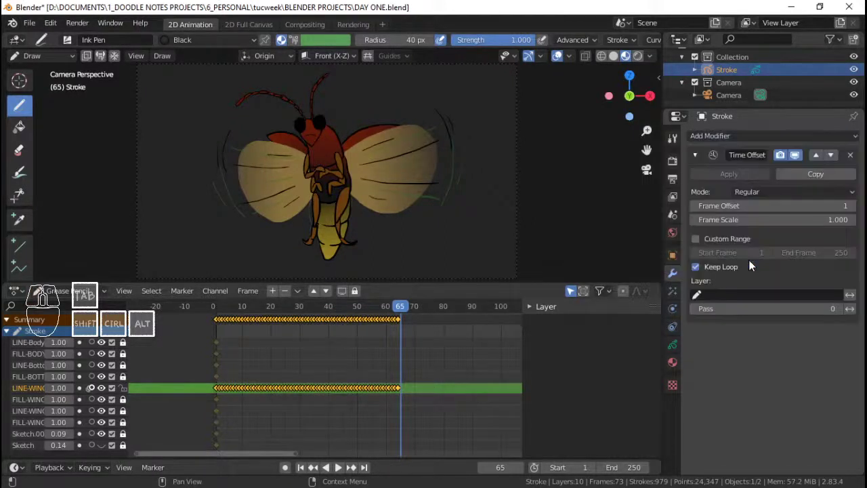
{"action": "left_click", "coordinate": [729, 296]}
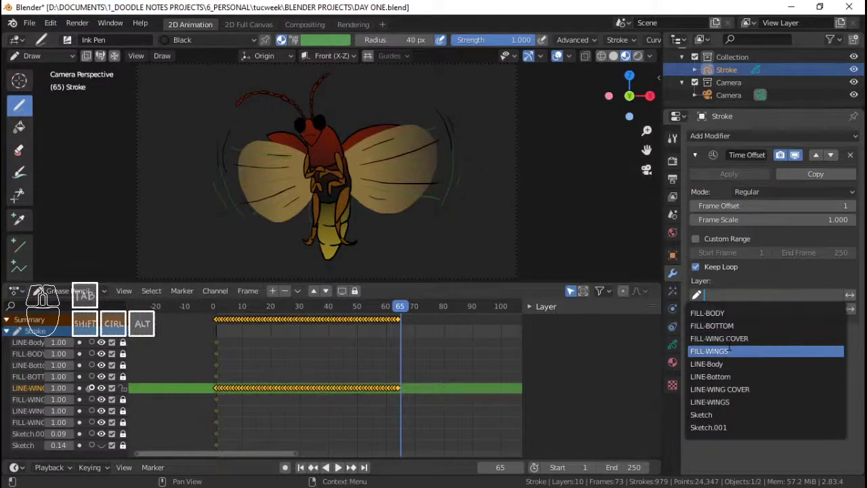
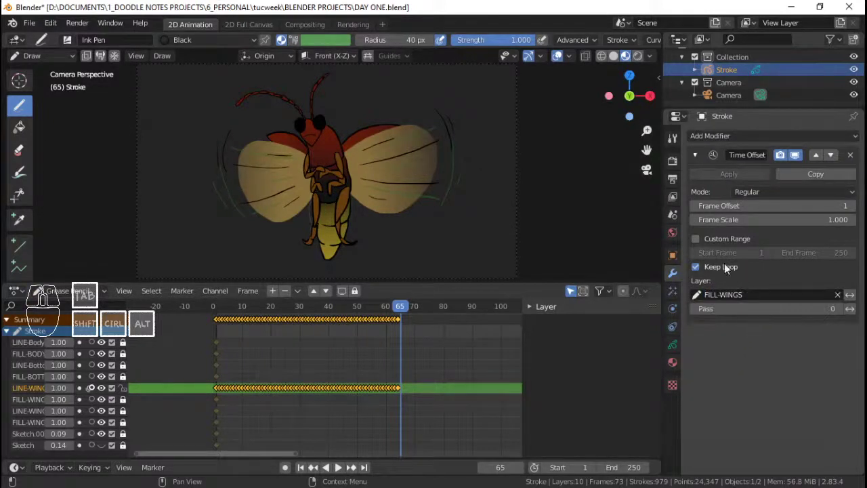
{"action": "left_click", "coordinate": [727, 245]}
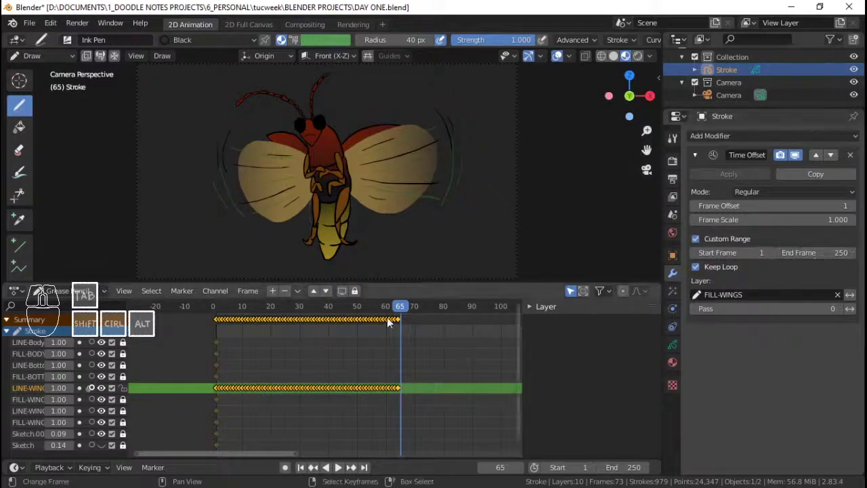
Play the animation to check the offset, then scrub back to around frame 64
{"action": "left_click", "coordinate": [216, 331]}
{"action": "key", "text": "space"}
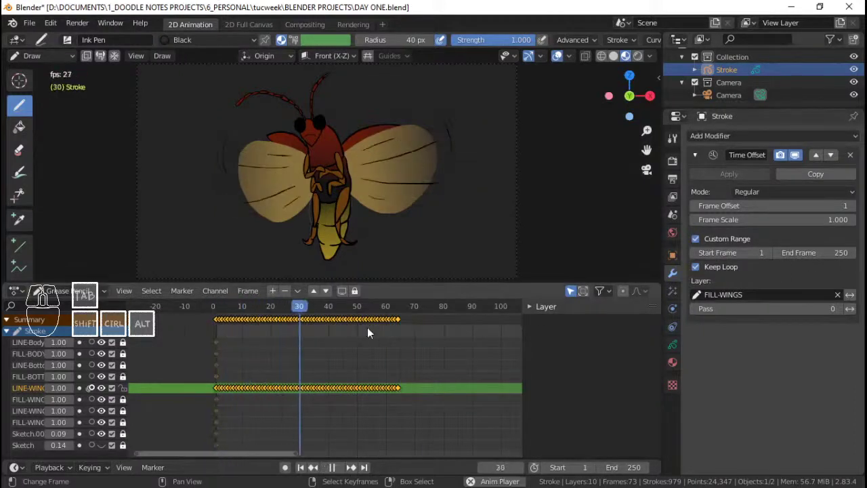
{"action": "key", "text": "space"}
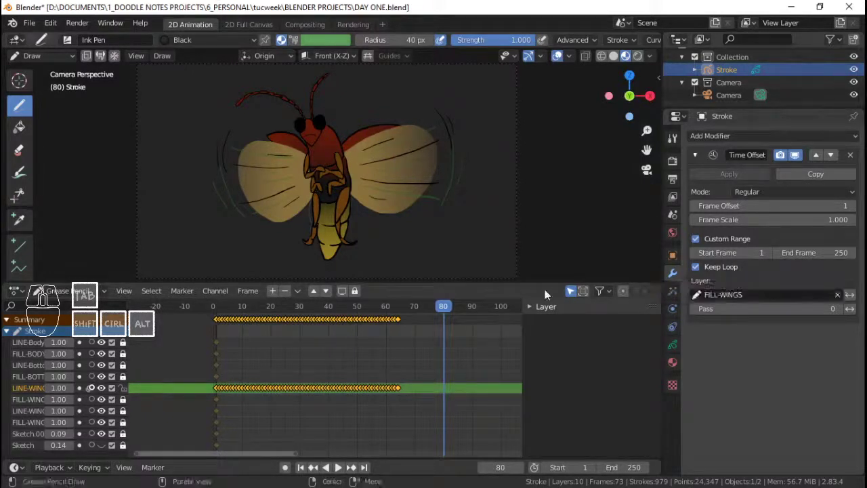
{"action": "left_click_drag", "start_coordinate": [382, 323], "coordinate": [404, 333]}
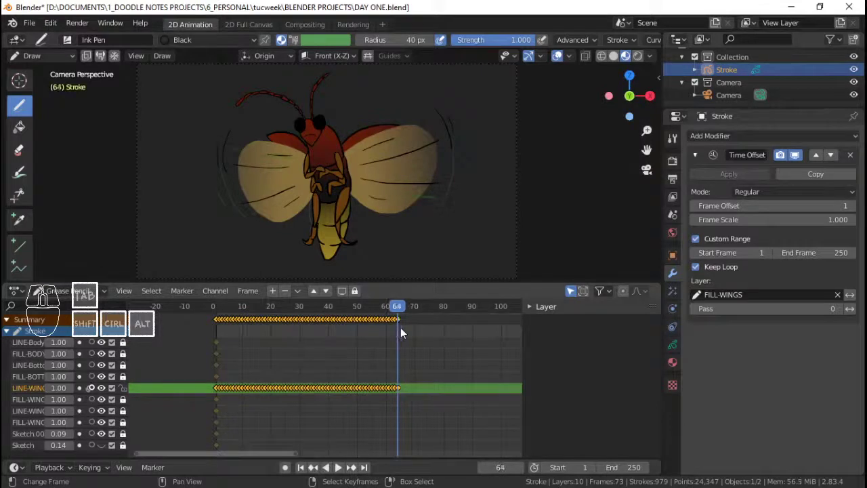
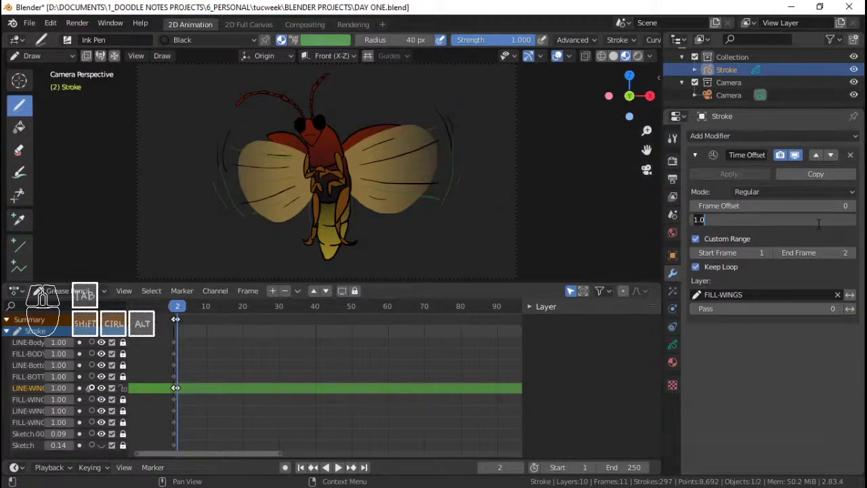
Set the Time Offset frame scale to 0.001, check it in playback and save the file
{"action": "key", "text": "."}
{"action": "key", "text": "o"}
{"action": "key", "text": "o"}
{"action": "key", "text": "1"}
{"action": "key", "text": "Return"}
{"action": "key", "text": "space"}
{"action": "key", "text": "space"}
{"action": "key", "text": "space"}
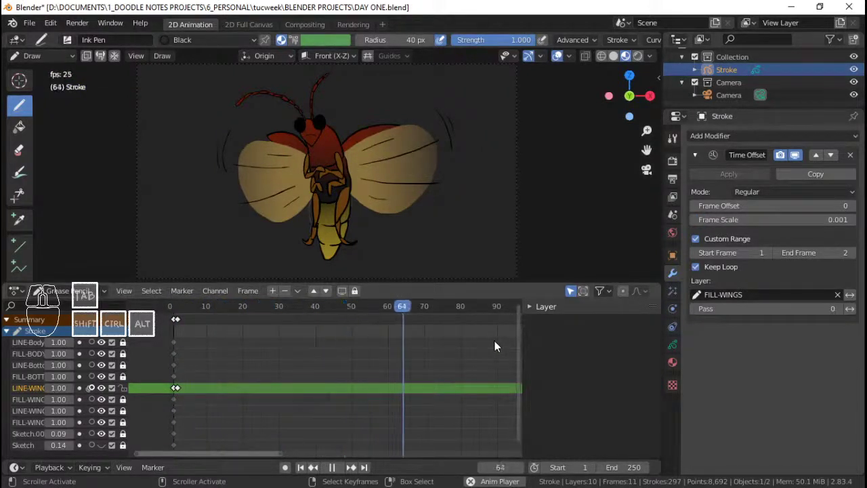
{"action": "key", "text": "space"}
{"action": "key", "text": "ctrl+s"}
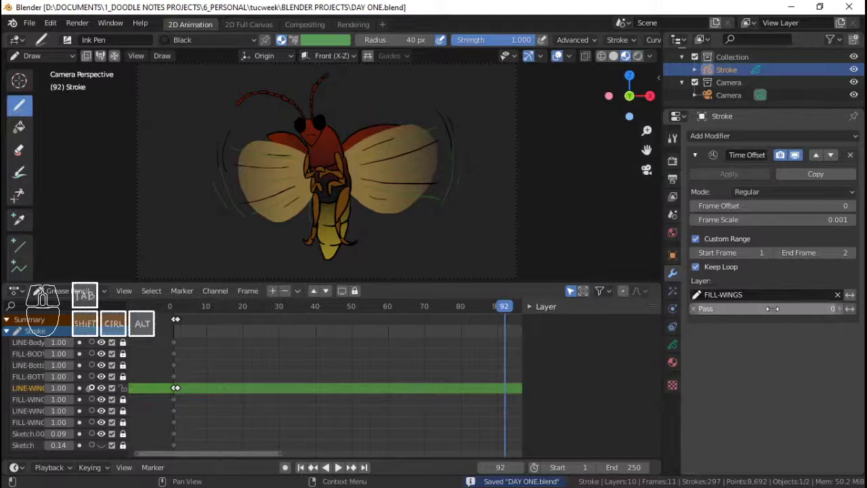
Raise the modifier's layer pass to 1, verify the wings hold still, and return to the modifier list
{"action": "left_click", "coordinate": [843, 312]}
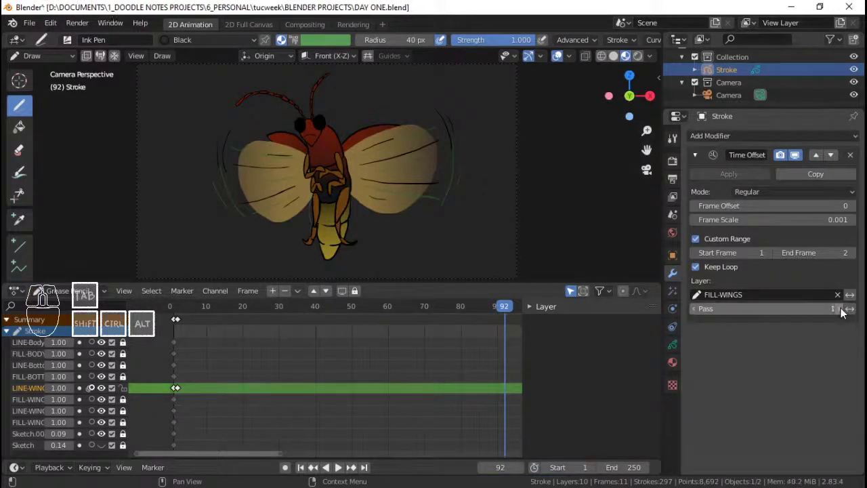
{"action": "left_click", "coordinate": [174, 330]}
{"action": "key", "text": "space"}
{"action": "key", "text": "space"}
{"action": "left_click", "coordinate": [181, 331]}
{"action": "left_click", "coordinate": [181, 331]}
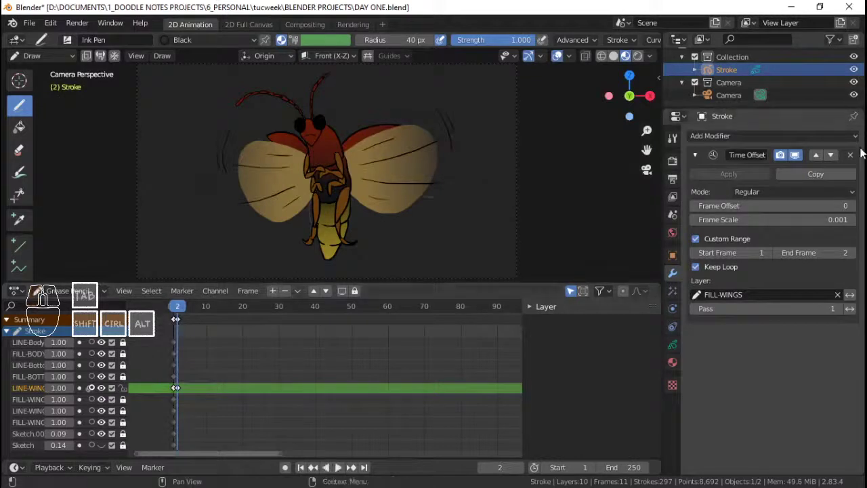
{"action": "left_click", "coordinate": [852, 161]}
{"action": "left_click", "coordinate": [834, 143]}
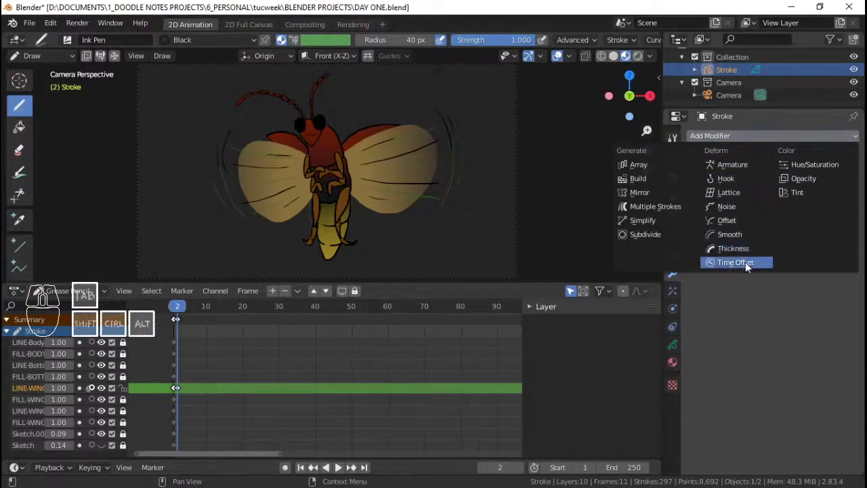
Add a Time Offset modifier to the firefly stroke, preview the wings in playback and save
{"action": "left_click", "coordinate": [748, 268]}
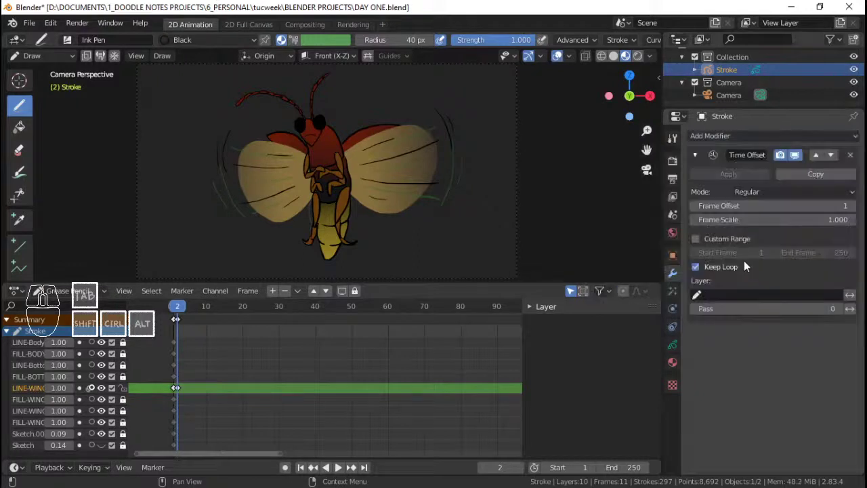
{"action": "key", "text": "space"}
{"action": "key", "text": "space"}
{"action": "left_click", "coordinate": [176, 345]}
{"action": "key", "text": "space"}
{"action": "key", "text": "space"}
{"action": "left_click", "coordinate": [174, 345]}
{"action": "key", "text": "space"}
{"action": "key", "text": "space"}
{"action": "left_click_drag", "start_coordinate": [174, 346], "coordinate": [492, 339]}
{"action": "key", "text": "ctrl+s"}
Point the Time Offset modifier at the LINE-WINGS layer, scrubbing the timeline to check
{"action": "left_click", "coordinate": [782, 197]}
{"action": "left_click", "coordinate": [777, 236]}
{"action": "left_click_drag", "start_coordinate": [183, 346], "coordinate": [177, 345]}
{"action": "left_click", "coordinate": [790, 199]}
{"action": "left_click", "coordinate": [781, 227]}
{"action": "key", "text": "space"}
{"action": "key", "text": "space"}
{"action": "left_click", "coordinate": [180, 350]}
{"action": "left_click", "coordinate": [719, 213]}
{"action": "left_click", "coordinate": [750, 193]}
{"action": "left_click", "coordinate": [754, 203]}
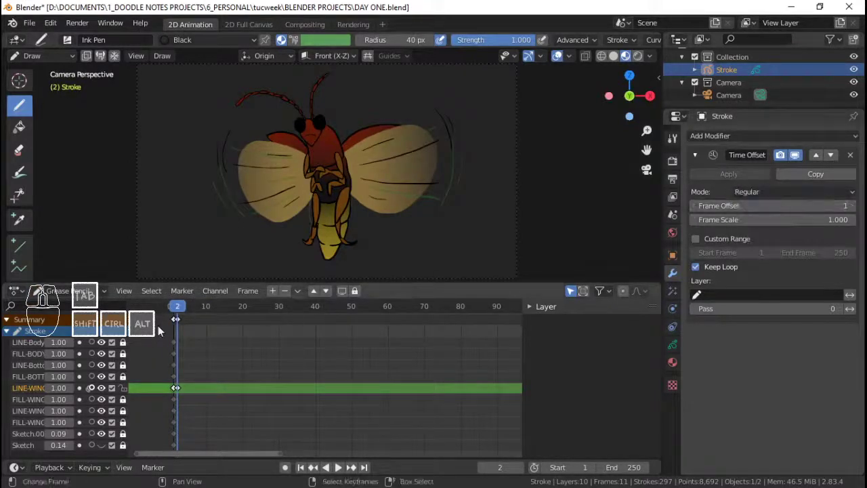
{"action": "left_click_drag", "start_coordinate": [188, 349], "coordinate": [180, 345]}
{"action": "left_click", "coordinate": [721, 244]}
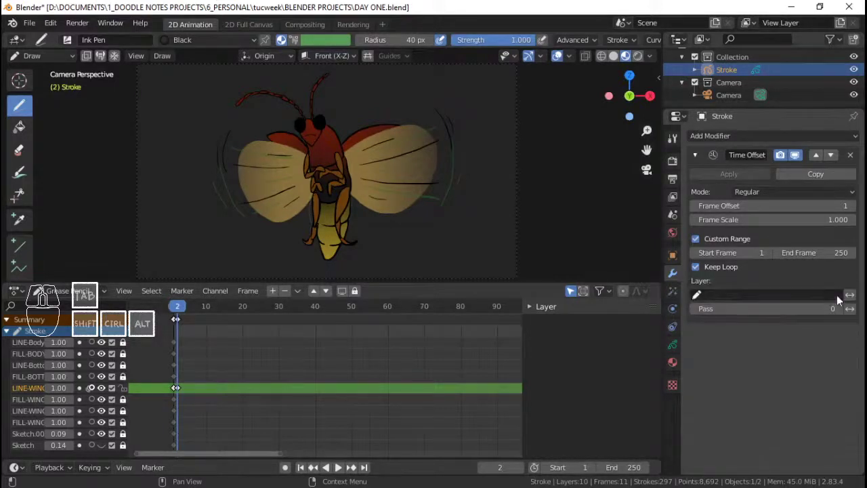
{"action": "left_click", "coordinate": [822, 296]}
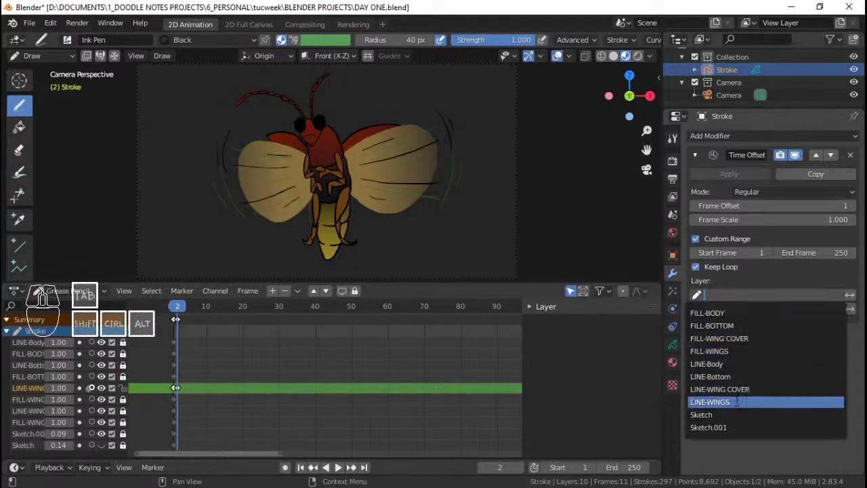
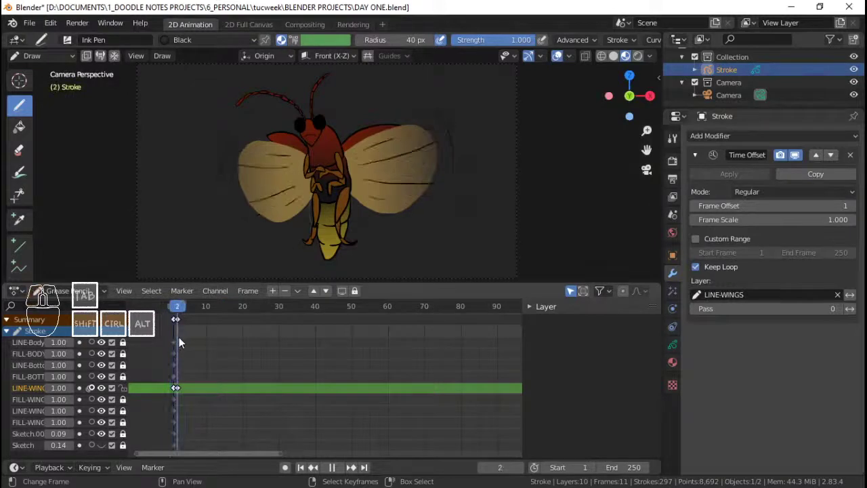
{"action": "key", "text": "ctrl+s"}
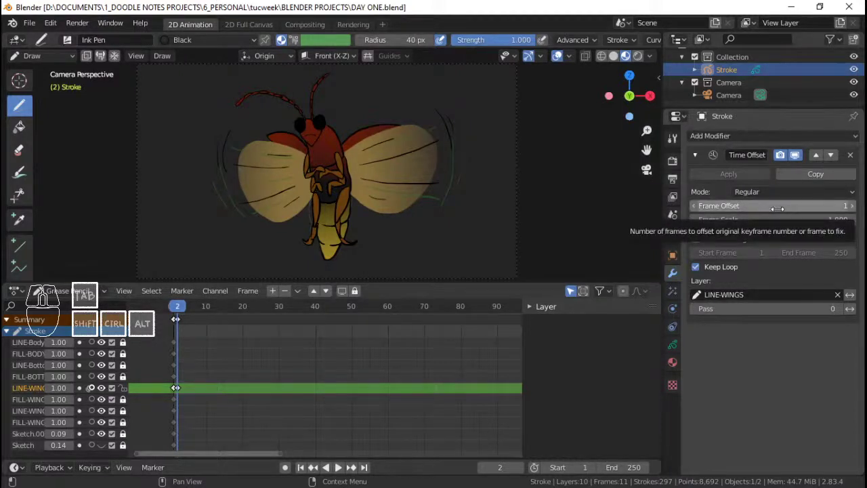
Set Frame Offset 0 and a custom range ending at frame 2 so the wings hold still
{"action": "left_click", "coordinate": [702, 210]}
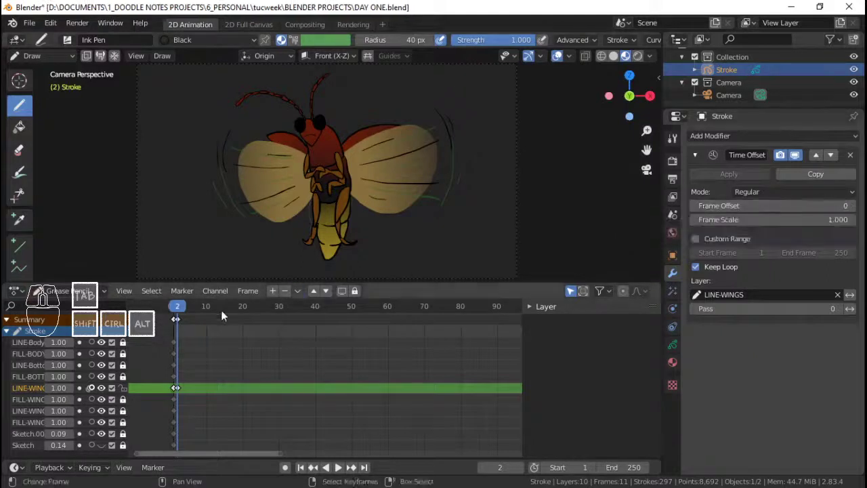
{"action": "left_click", "coordinate": [170, 341]}
{"action": "key", "text": "space"}
{"action": "key", "text": "space"}
{"action": "left_click_drag", "start_coordinate": [171, 340], "coordinate": [836, 295]}
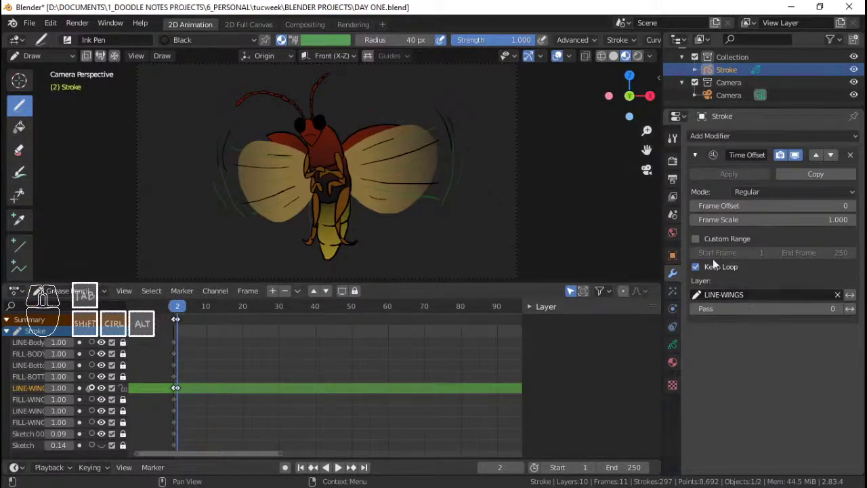
{"action": "left_click", "coordinate": [700, 241]}
{"action": "double_click", "coordinate": [826, 241]}
{"action": "key", "text": "2"}
Play the wing-flap animation to verify the hold and save the file
{"action": "left_click", "coordinate": [181, 346]}
{"action": "key", "text": "space"}
{"action": "key", "text": "space"}
{"action": "left_click", "coordinate": [176, 341]}
{"action": "key", "text": "space"}
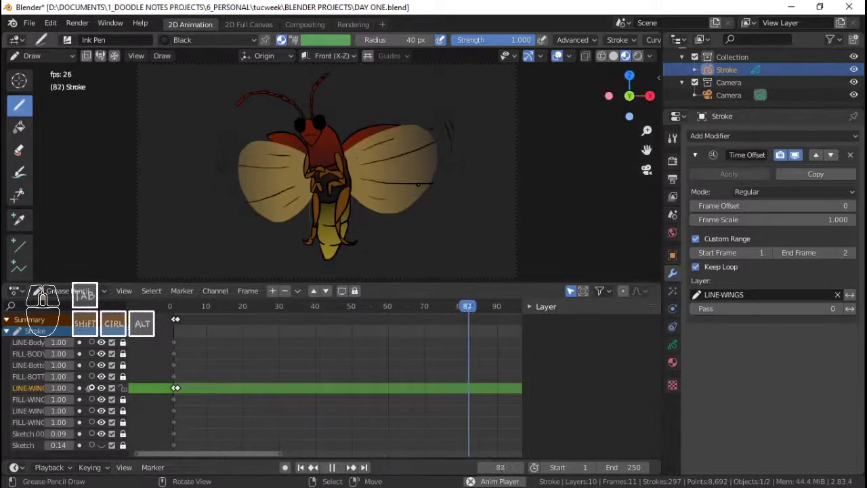
{"action": "key", "text": "ctrl+Tab"}
{"action": "left_click", "coordinate": [343, 189]}
{"action": "key", "text": "alt+a"}
{"action": "key", "text": "ctrl+s"}
{"action": "right_click", "coordinate": [342, 186]}
{"action": "key", "text": "space"}
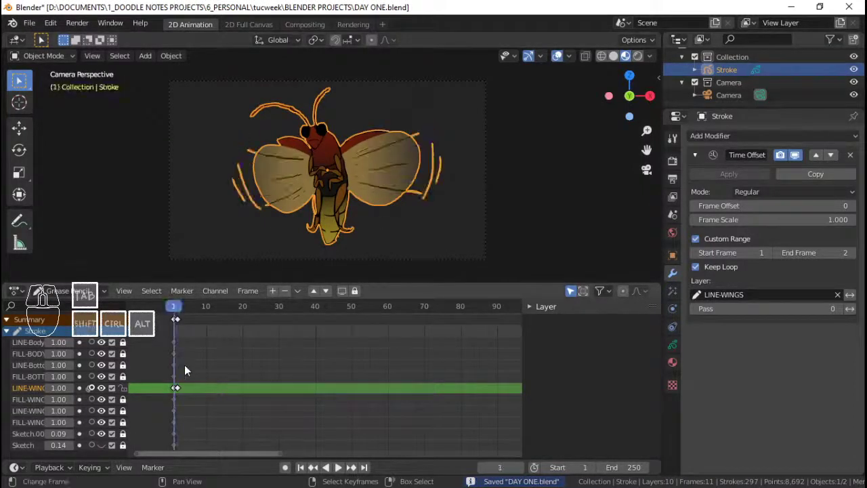
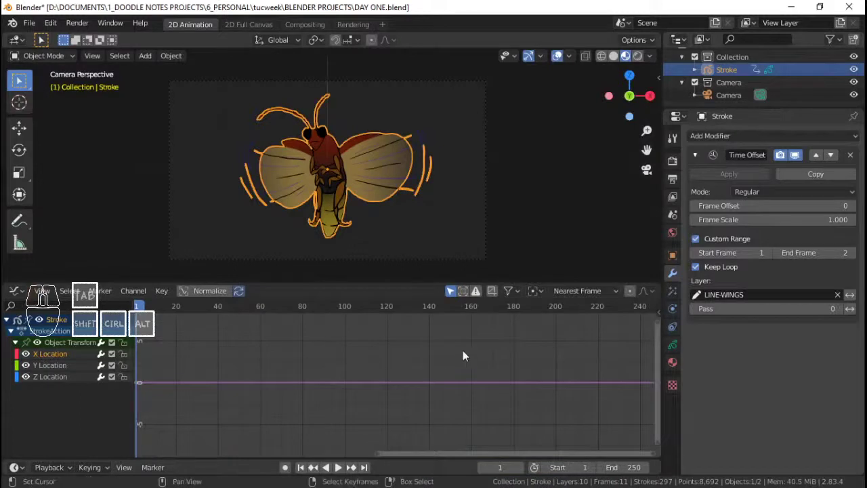
Give the Z Location curve a Noise modifier with scale 20 and strength 0.5, previewing the bob
{"action": "key", "text": "n"}
{"action": "left_click", "coordinate": [658, 361]}
{"action": "left_click", "coordinate": [589, 326]}
{"action": "left_click", "coordinate": [575, 399]}
{"action": "key", "text": "space"}
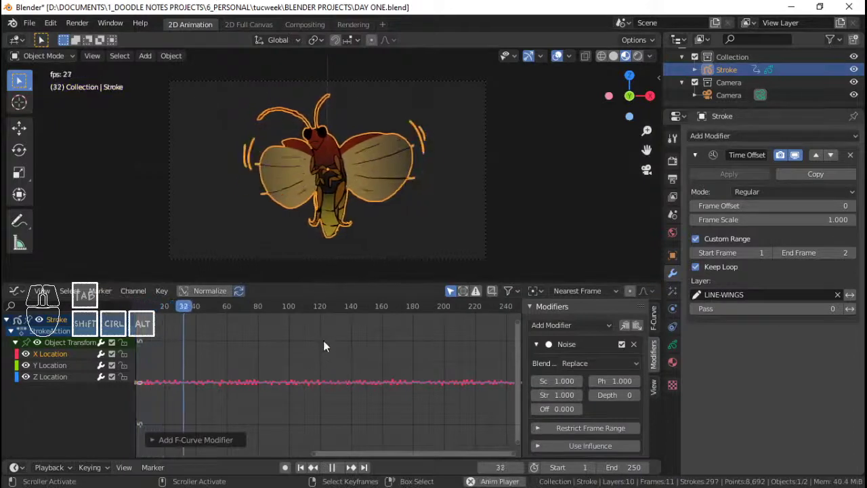
{"action": "key", "text": "space"}
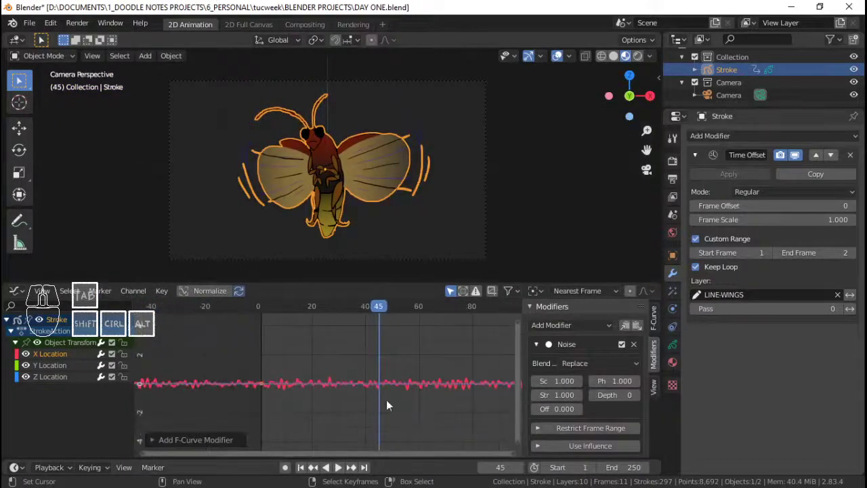
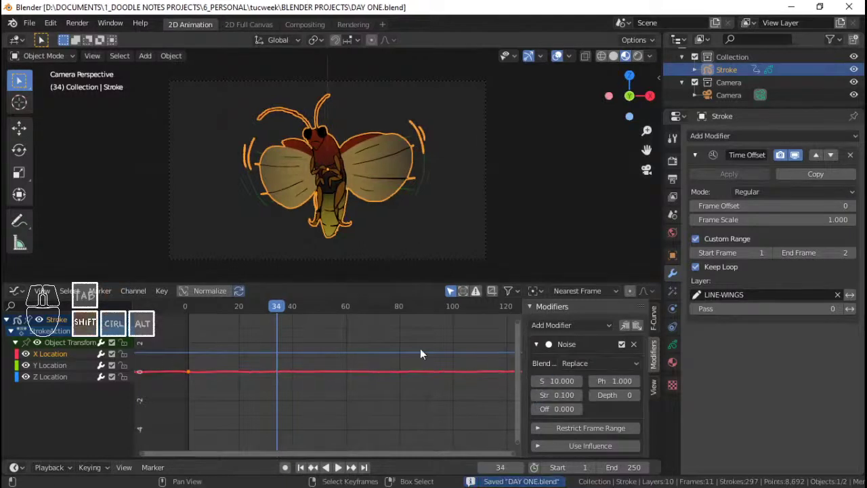
{"action": "key", "text": "space"}
{"action": "key", "text": "space"}
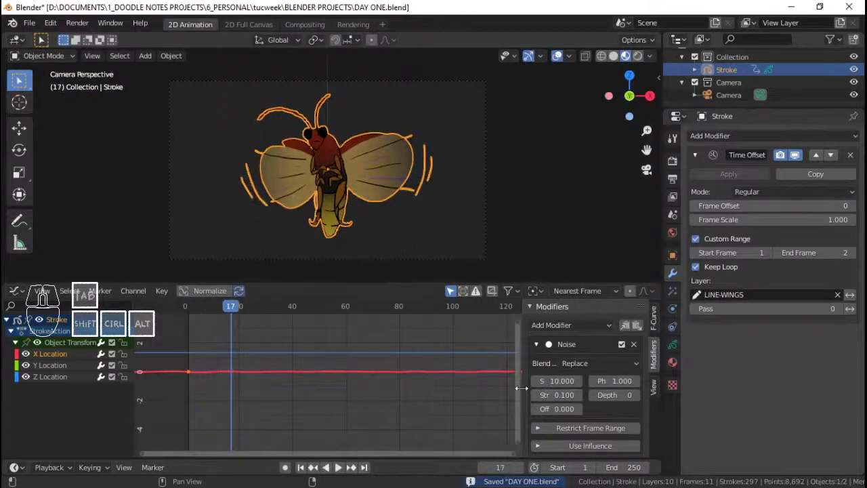
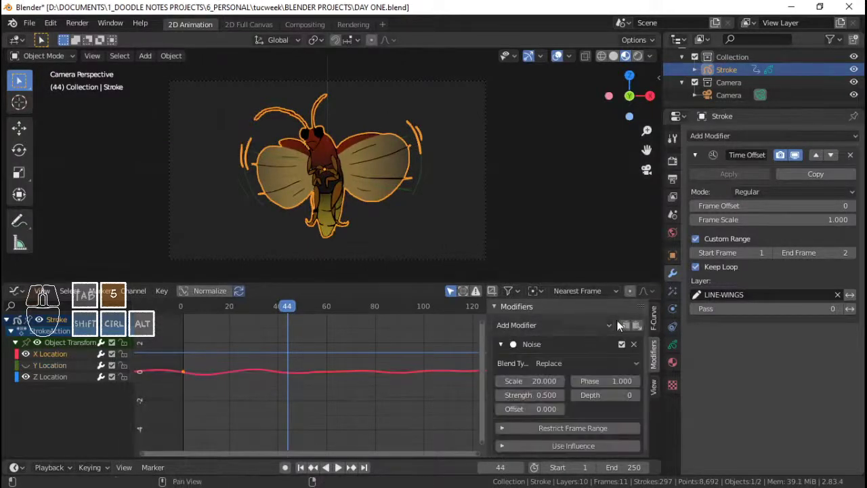
Copy the Noise modifier from Z Location and paste it onto another location channel
{"action": "left_click", "coordinate": [630, 328]}
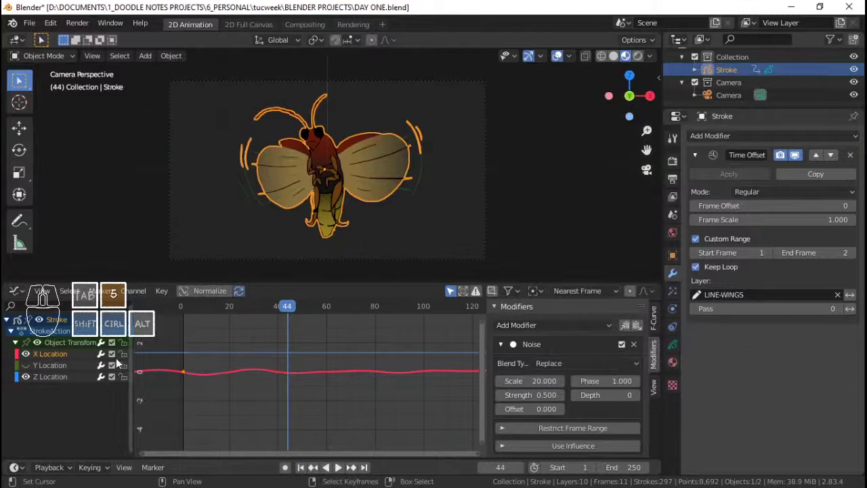
{"action": "left_click", "coordinate": [24, 366]}
{"action": "left_click", "coordinate": [28, 369]}
{"action": "left_click", "coordinate": [61, 371]}
{"action": "left_click", "coordinate": [643, 329]}
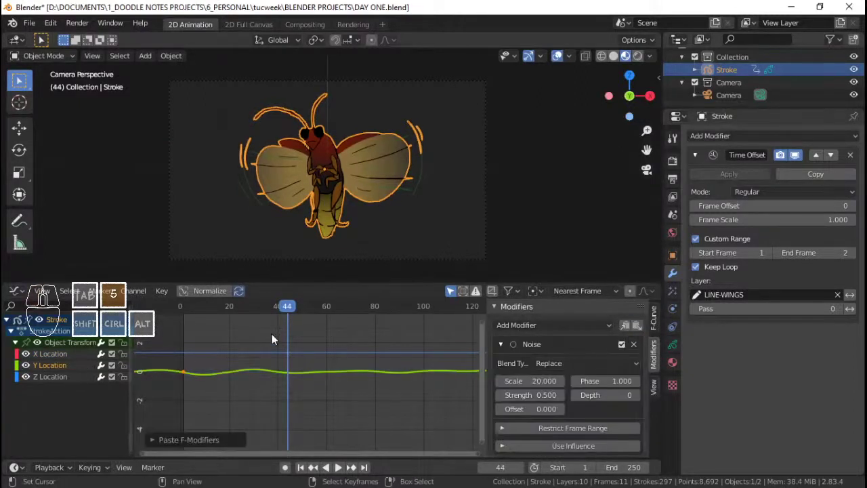
Offset the pasted Noise by 200 and replay the firefly's flight
{"action": "key", "text": "ctrl+z"}
{"action": "key", "text": "5"}
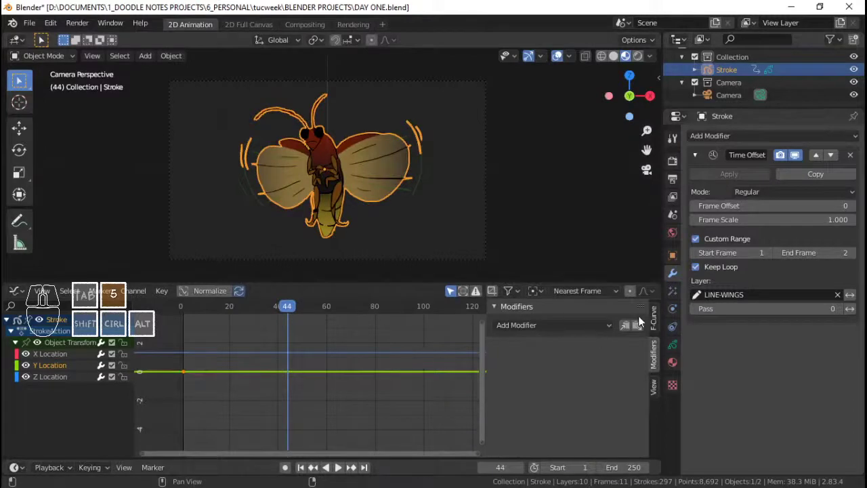
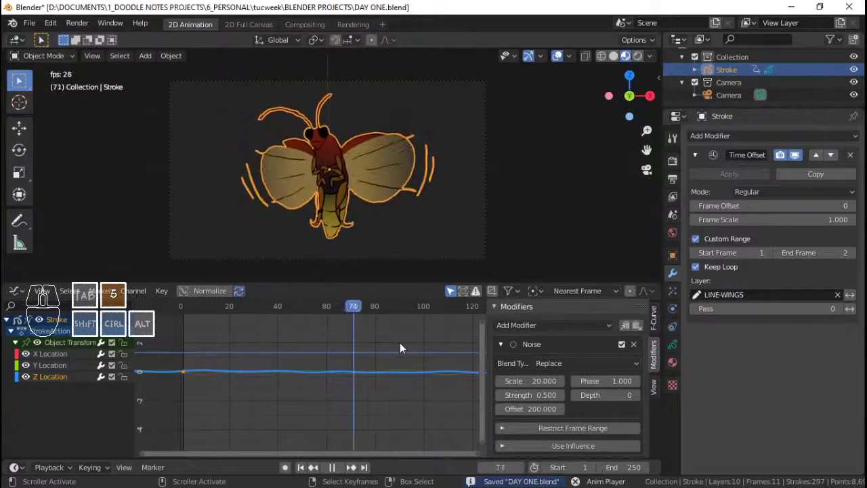
{"action": "key", "text": "alt+a"}
{"action": "key", "text": "5"}
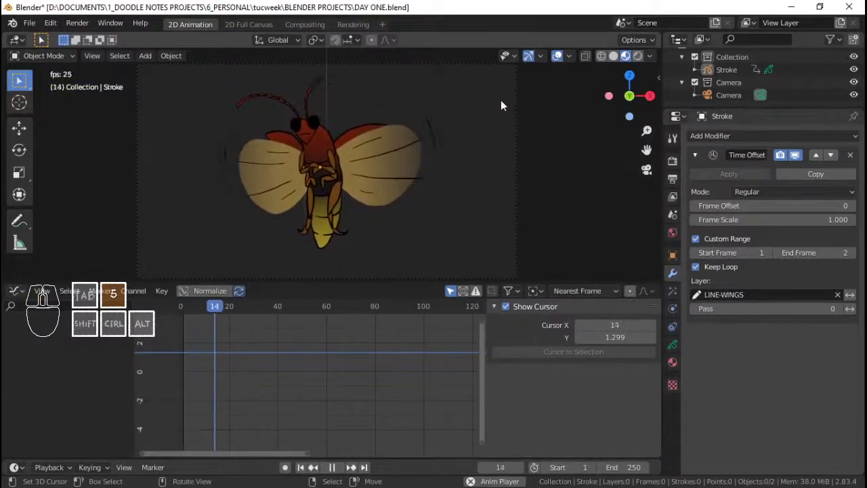
{"action": "key", "text": "space"}
Set the World surface background colour to black
{"action": "key", "text": "5"}
{"action": "right_click", "coordinate": [519, 130]}
{"action": "left_click", "coordinate": [639, 63]}
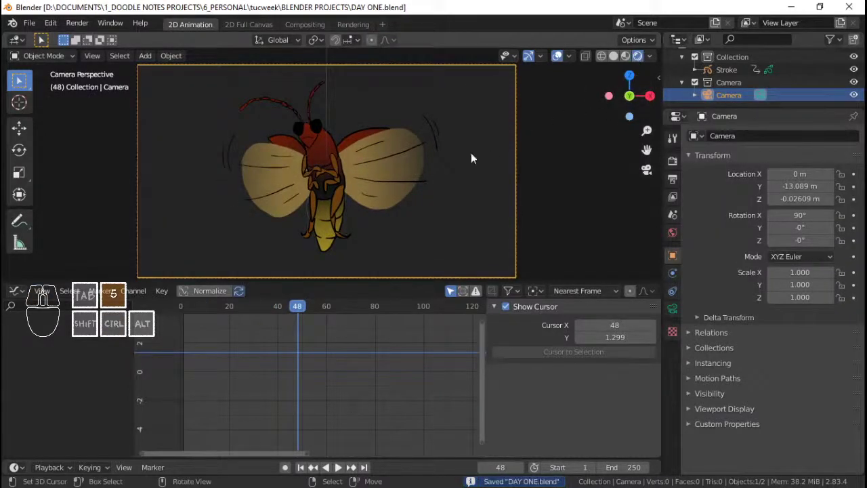
{"action": "double_click", "coordinate": [678, 239]}
{"action": "left_click", "coordinate": [822, 224]}
{"action": "left_click", "coordinate": [838, 124]}
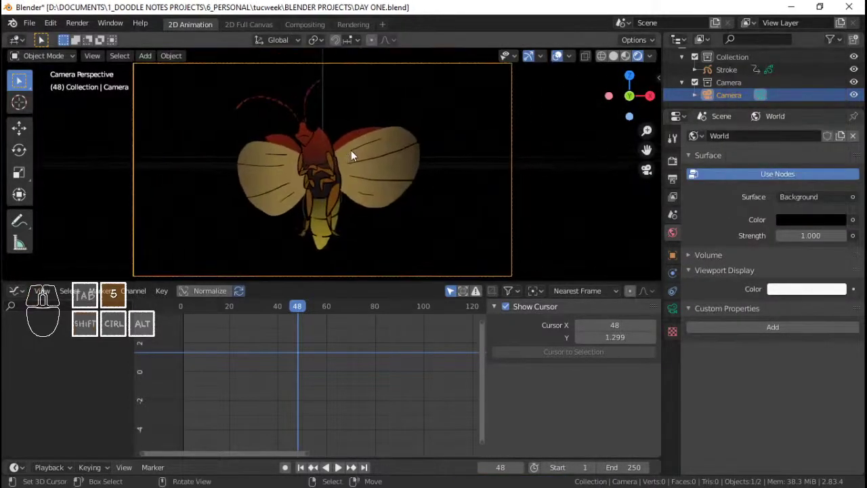
{"action": "left_click", "coordinate": [187, 334]}
Preview the firefly against the dark backdrop and reselect the Stroke object
{"action": "key", "text": "space"}
{"action": "key", "text": "5"}
{"action": "key", "text": "space"}
{"action": "key", "text": "5"}
{"action": "right_click", "coordinate": [321, 188]}
{"action": "left_click", "coordinate": [676, 347]}
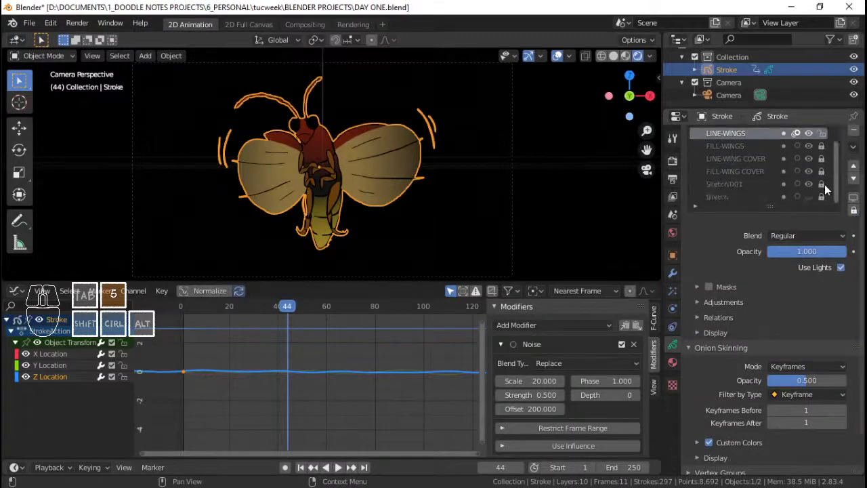
{"action": "left_click", "coordinate": [817, 191]}
{"action": "key", "text": "ctrl+5"}
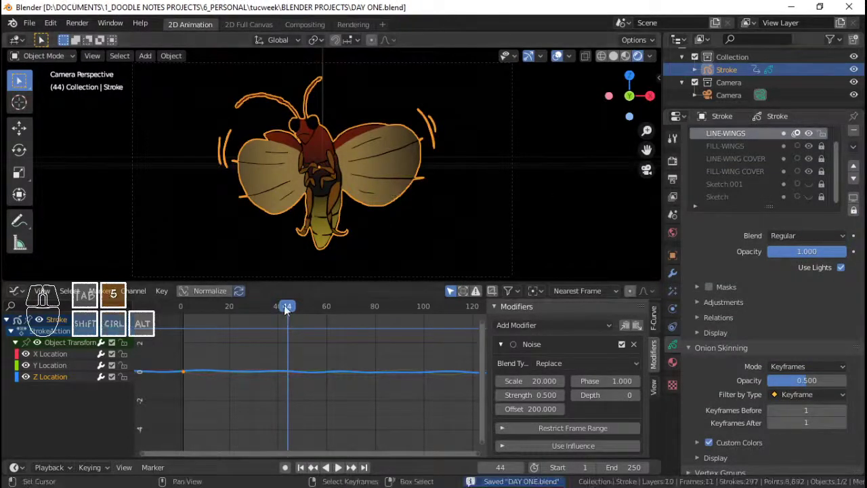
{"action": "left_click", "coordinate": [178, 354]}
{"action": "key", "text": "space"}
{"action": "key", "text": "5"}
{"action": "key", "text": "ctrl+Tab"}
{"action": "key", "text": "alt+a"}
{"action": "key", "text": "5"}
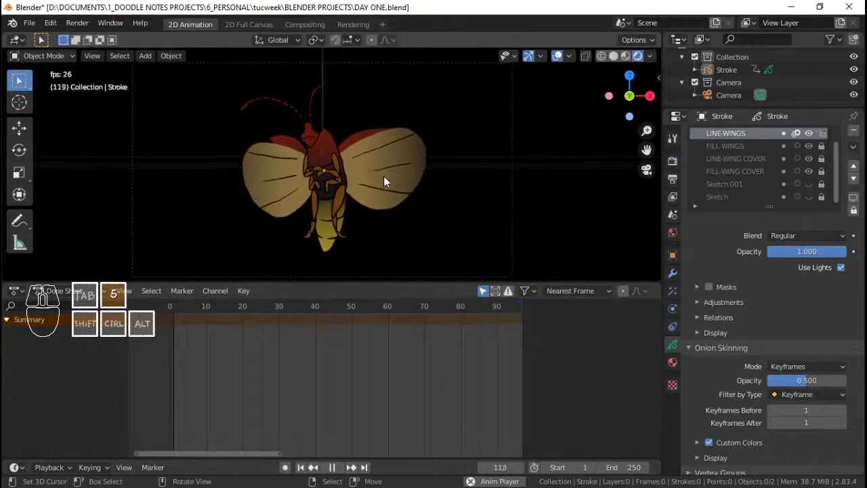
{"action": "key", "text": "space"}
{"action": "key", "text": "5"}
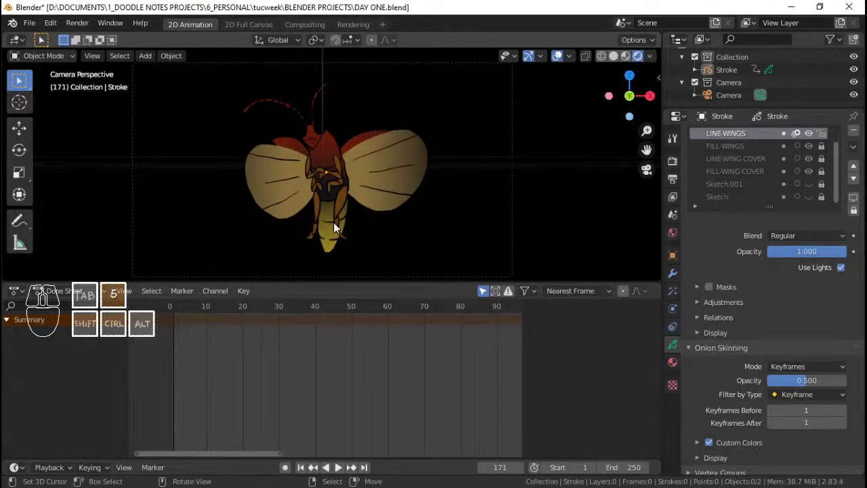
{"action": "left_click", "coordinate": [332, 235]}
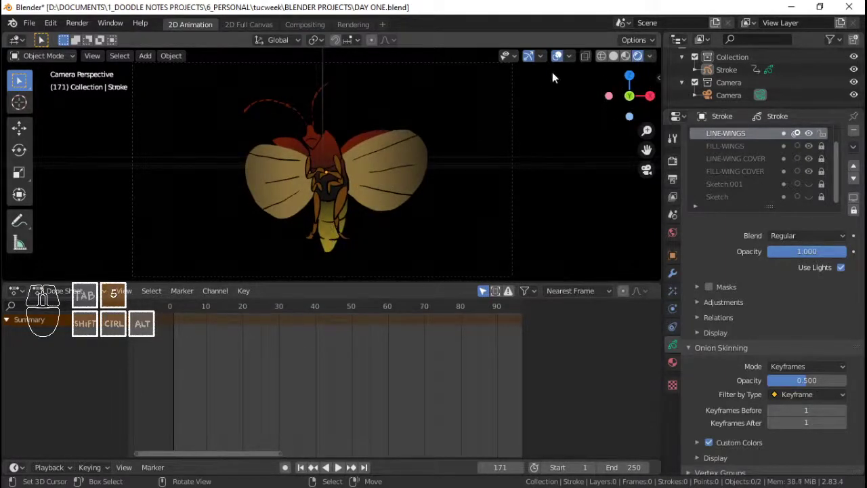
{"action": "left_click", "coordinate": [628, 61]}
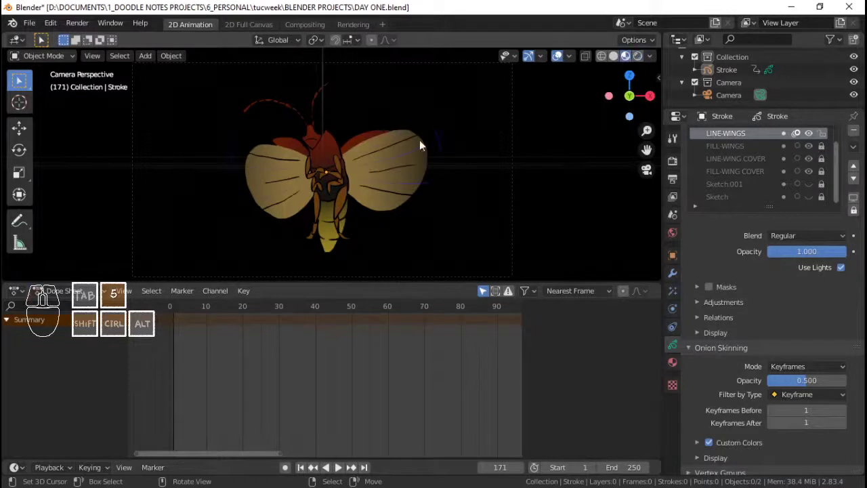
{"action": "left_click", "coordinate": [574, 62]}
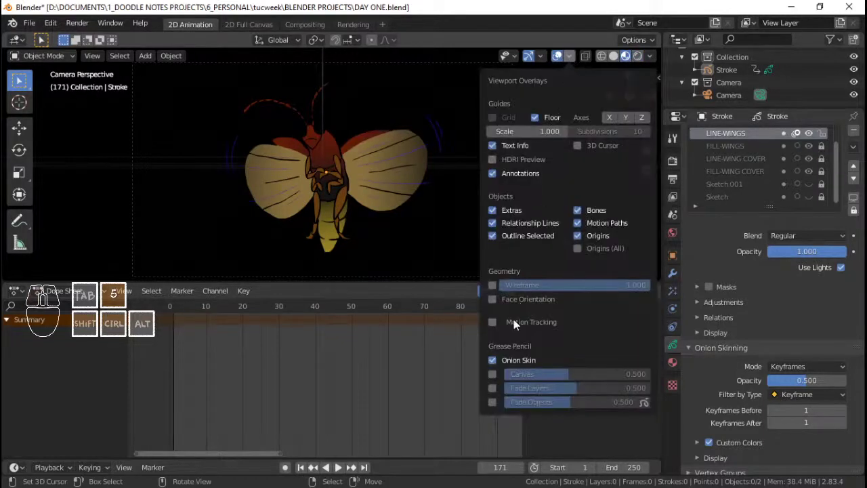
{"action": "left_click", "coordinate": [584, 153]}
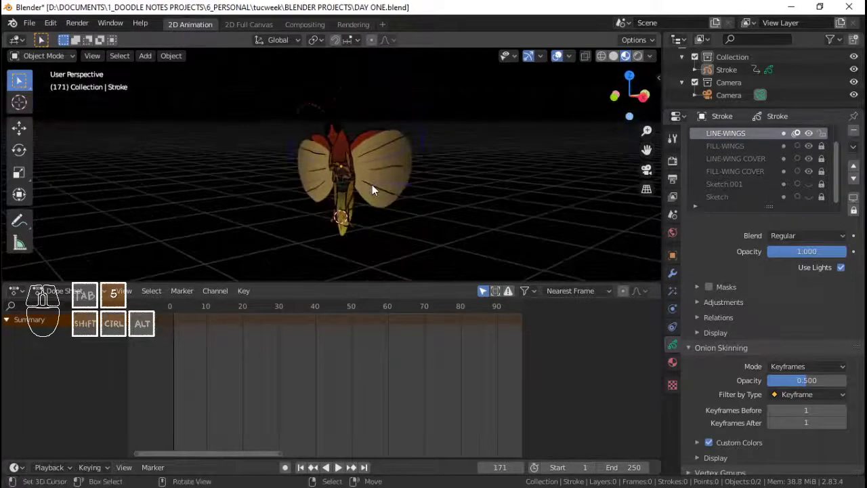
{"action": "key", "text": "Home"}
{"action": "key", "text": "ctrl+5"}
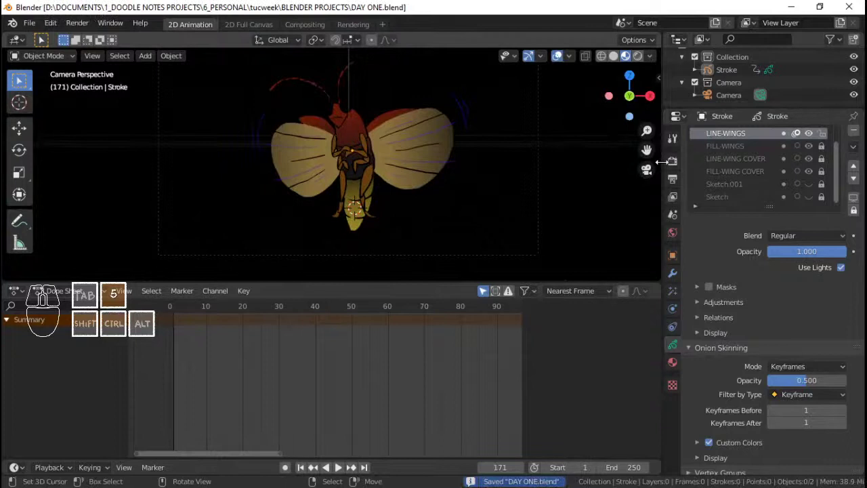
Add a warm orange point light (141.7 W, radius 1.05 m) and place it over the firefly's tail
{"action": "key", "text": "shift+a"}
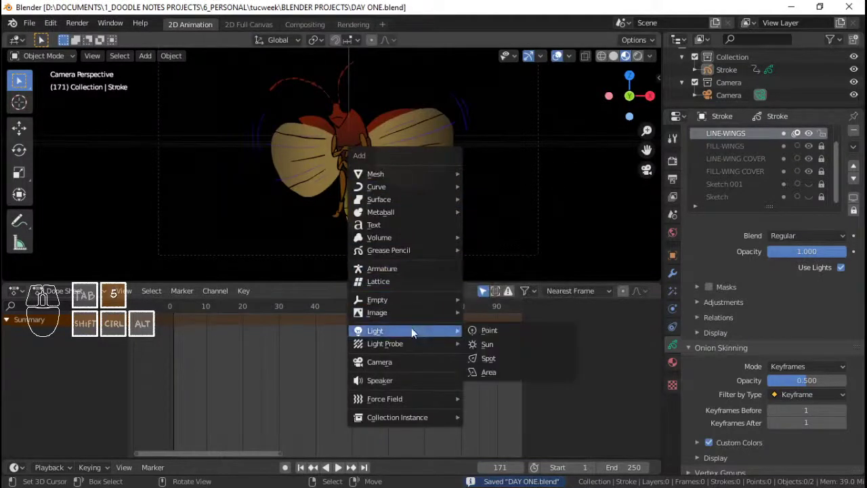
{"action": "left_click", "coordinate": [478, 335]}
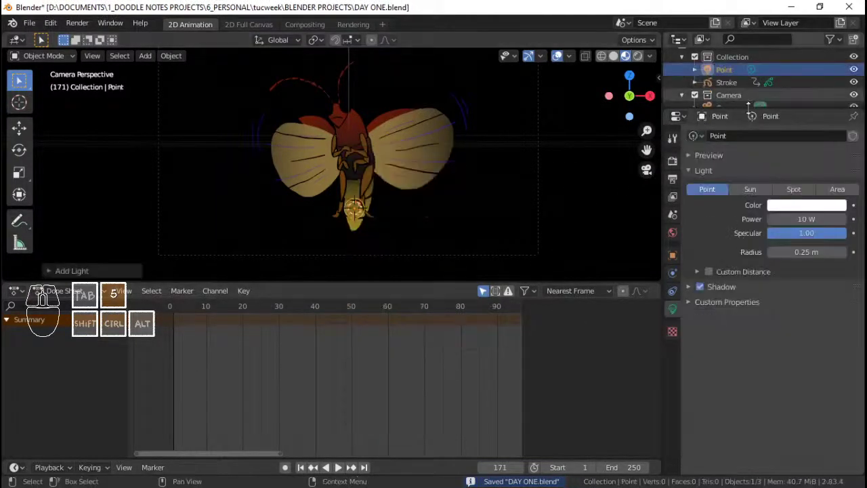
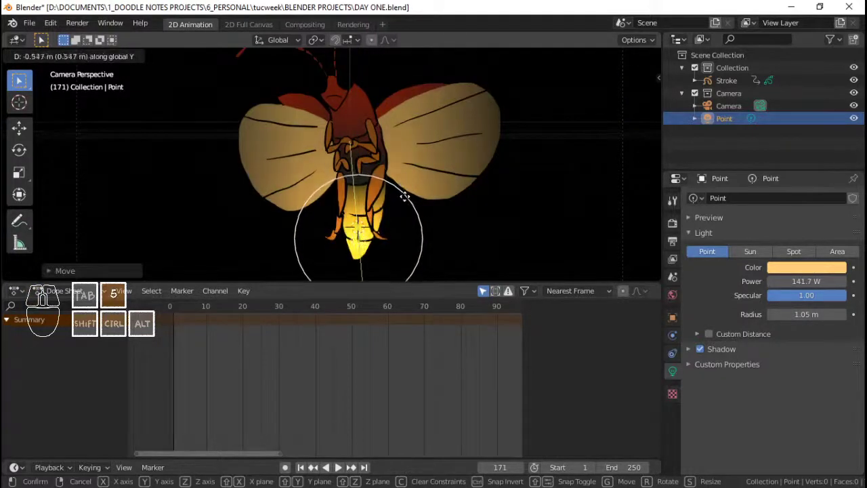
{"action": "left_click", "coordinate": [409, 201]}
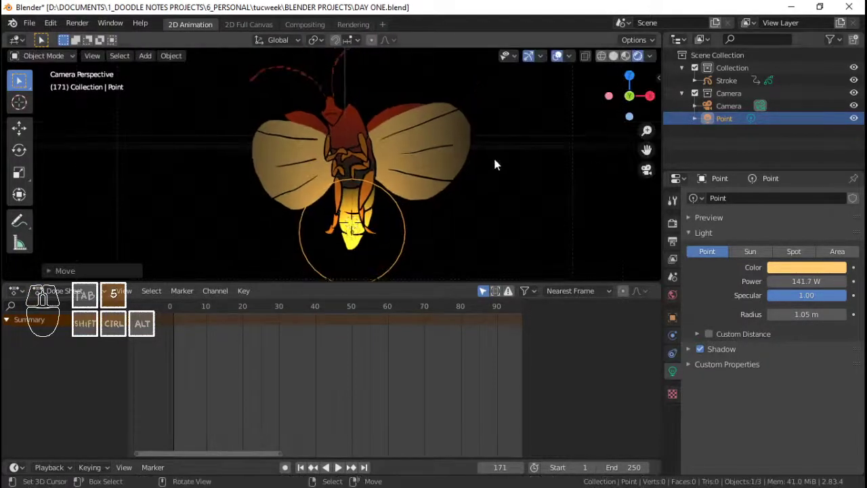
Enable Eevee Bloom so the lit tail glows, then bring up the Stroke's material list
{"action": "left_click", "coordinate": [678, 232]}
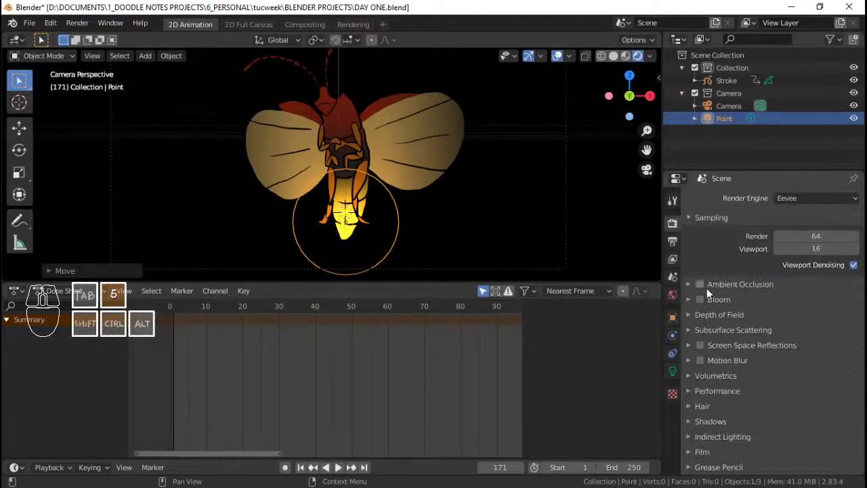
{"action": "left_click", "coordinate": [705, 304]}
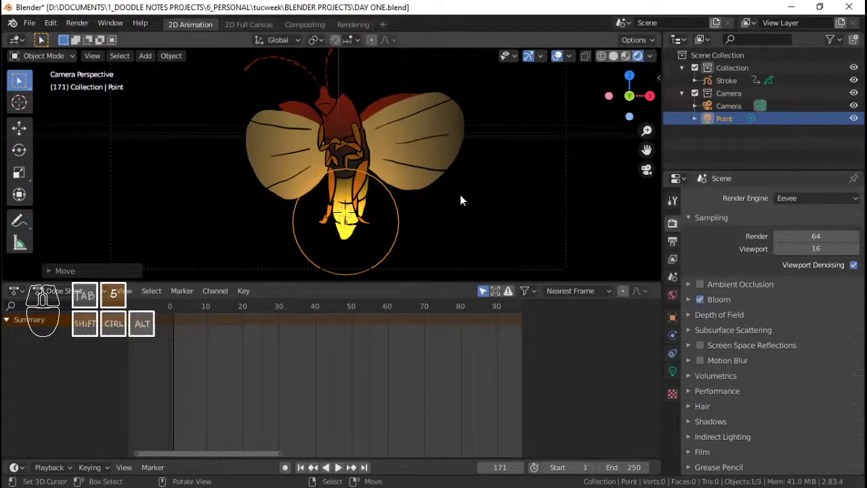
{"action": "key", "text": "ctrl+5"}
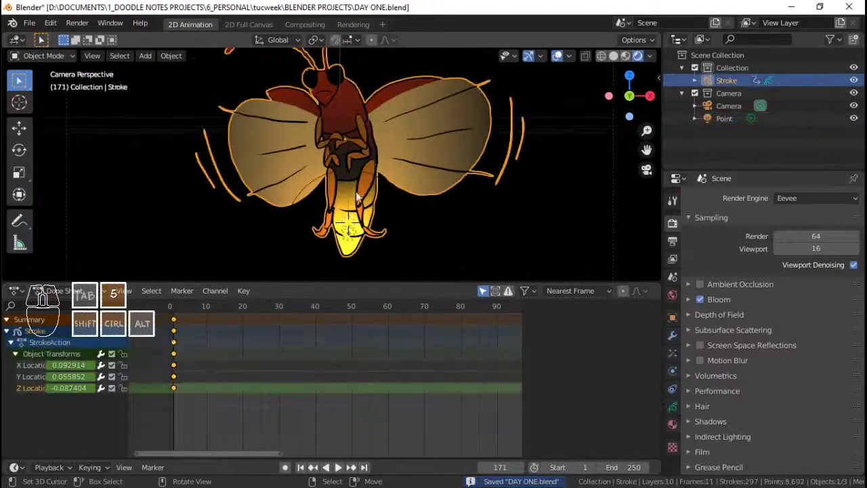
{"action": "key", "text": "alt+a"}
{"action": "key", "text": "5"}
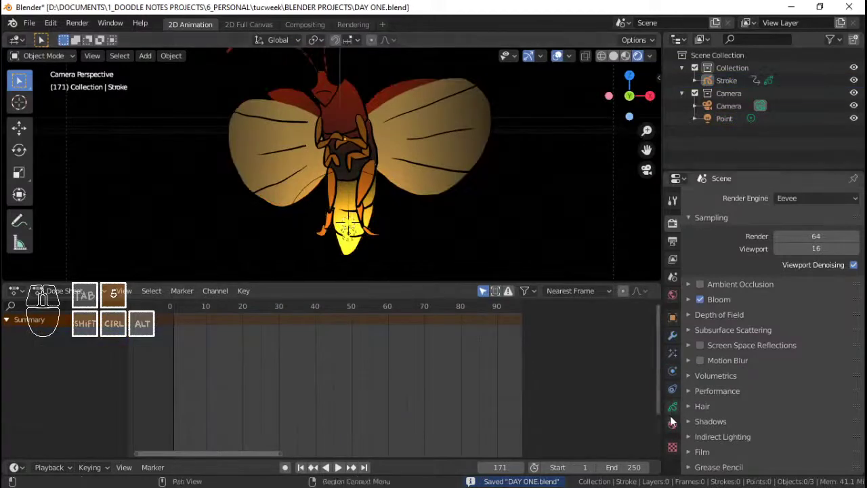
{"action": "left_click", "coordinate": [675, 423]}
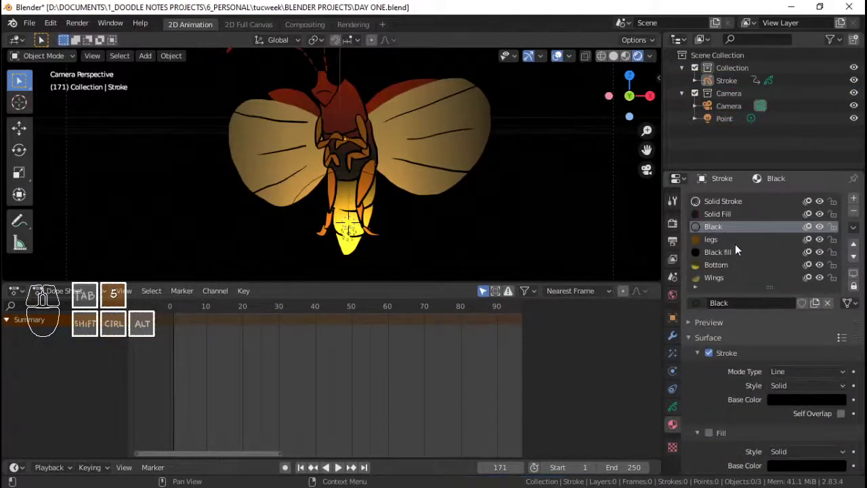
{"action": "key", "text": "space"}
Save DAY ONE.blend and play the glowing firefly animation through, returning to frame 1
{"action": "key", "text": "5"}
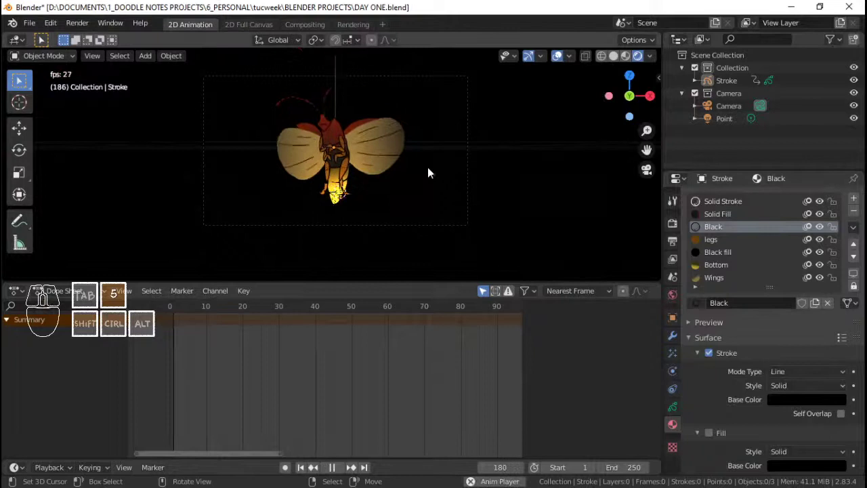
{"action": "key", "text": "space"}
{"action": "key", "text": "5"}
{"action": "right_click", "coordinate": [471, 163]}
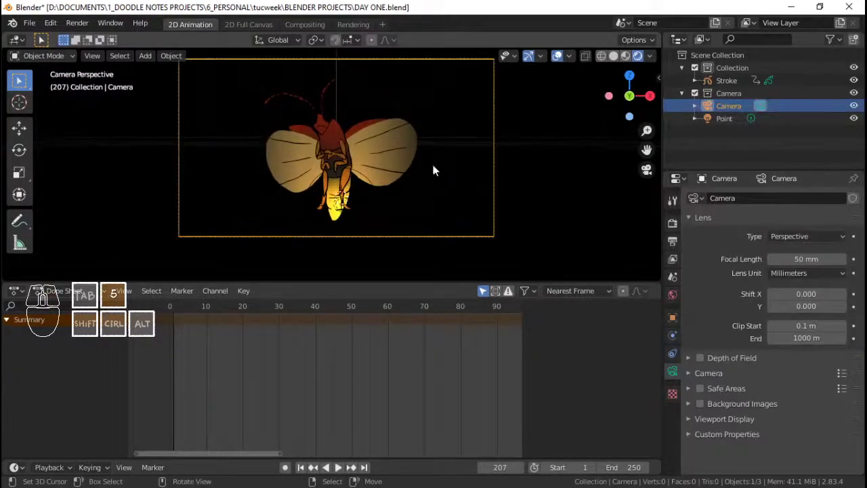
{"action": "key", "text": "ctrl+s"}
{"action": "key", "text": "5"}
{"action": "middle_click", "coordinate": [475, 182]}
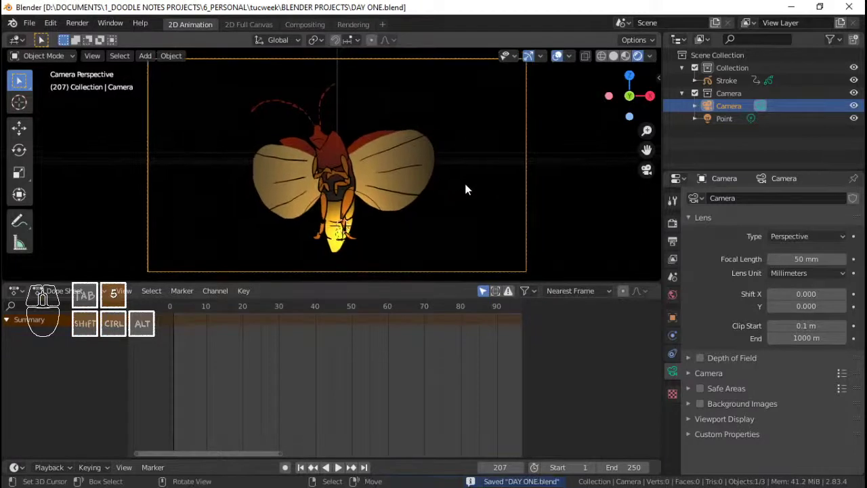
{"action": "key", "text": "space"}
{"action": "key", "text": "5"}
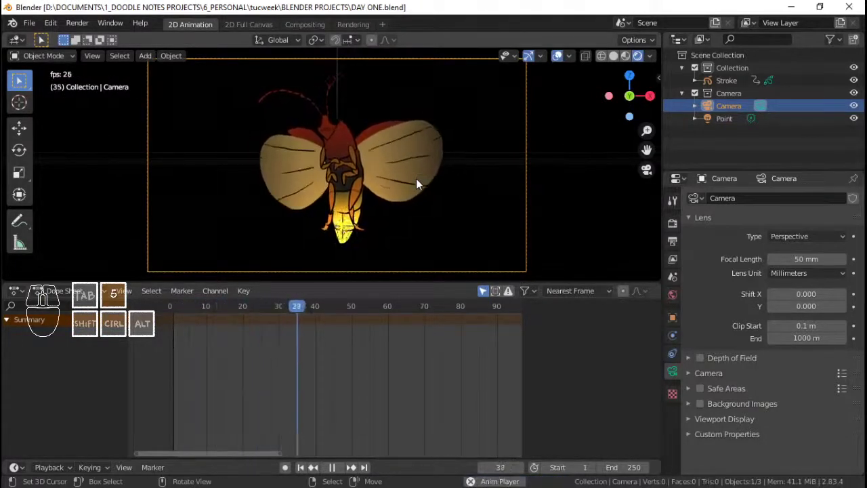
{"action": "key", "text": "space"}
{"action": "key", "text": "5"}
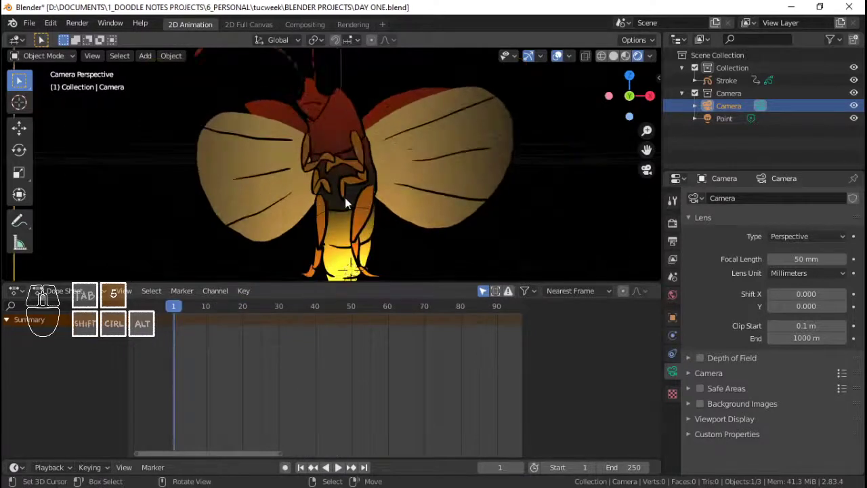
Nudge the point light onto the firefly's tail, save, and replay the animation to frame 72
{"action": "right_click", "coordinate": [383, 148]}
{"action": "key", "text": "g"}
{"action": "key", "text": "5"}
{"action": "left_click", "coordinate": [398, 173]}
{"action": "right_click", "coordinate": [375, 112]}
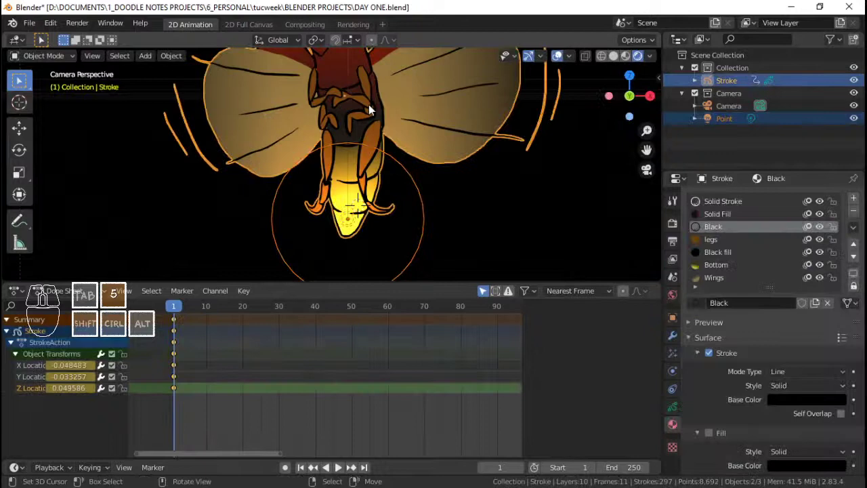
{"action": "key", "text": "ctrl+b"}
{"action": "key", "text": "ctrl+5"}
{"action": "left_click", "coordinate": [384, 109]}
{"action": "key", "text": "ctrl+5"}
{"action": "key", "text": "alt+a"}
{"action": "key", "text": "space"}
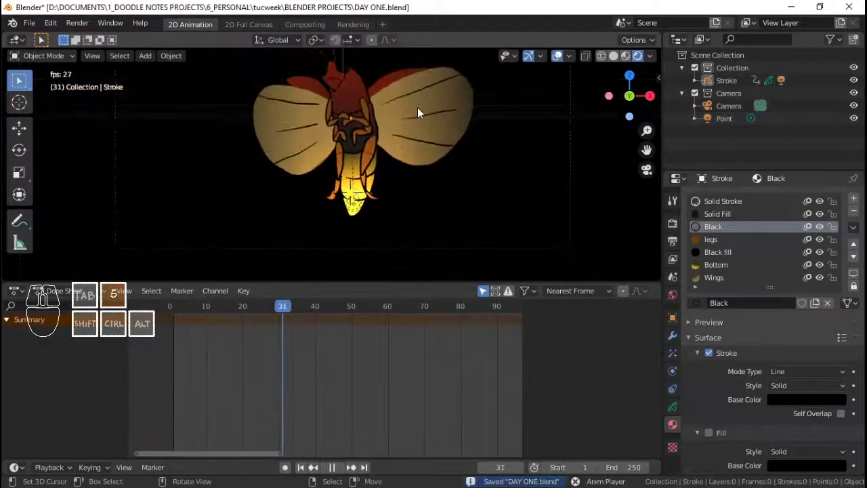
{"action": "key", "text": "space"}
Leave the camera view to inspect the light's placement beside the firefly from the side
{"action": "key", "text": "5"}
{"action": "right_click", "coordinate": [363, 229]}
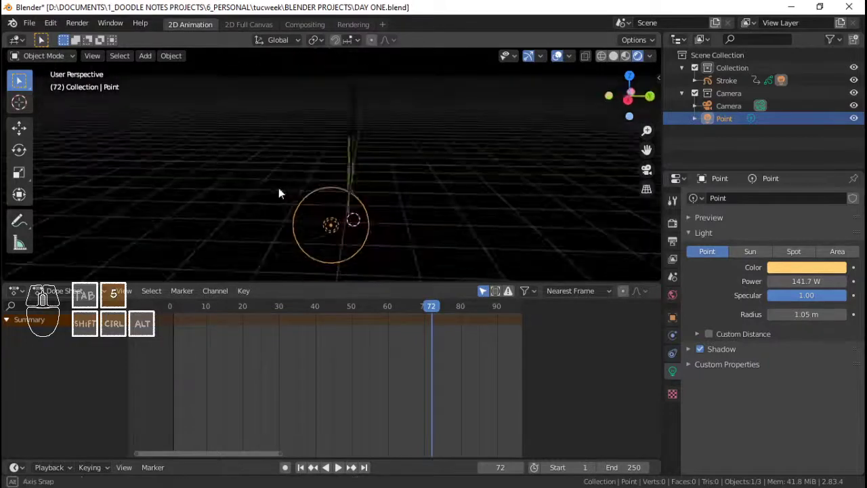
{"action": "key", "text": "Home"}
{"action": "key", "text": "5"}
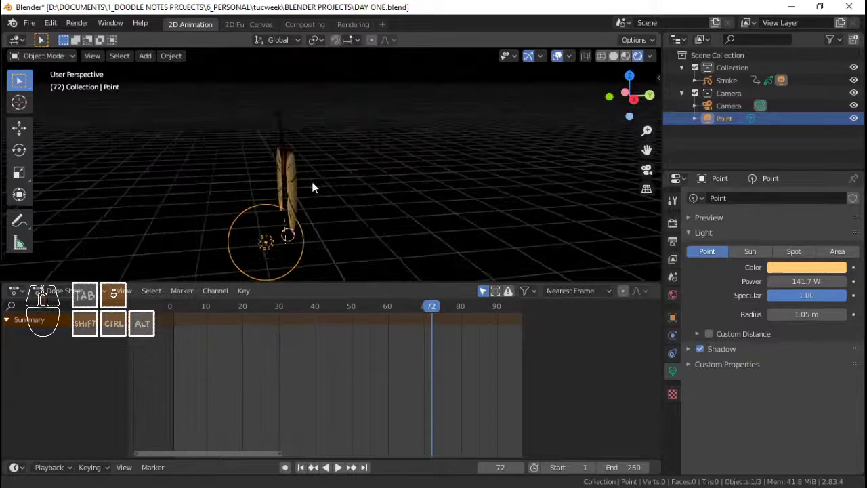
{"action": "key", "text": "shift+5"}
{"action": "left_click", "coordinate": [273, 243]}
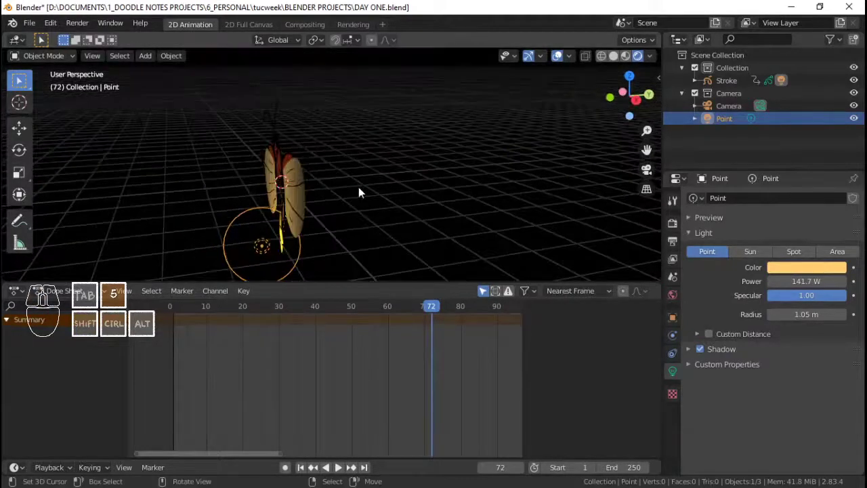
Add a large upright plane behind the firefly as a wall and check it through the camera
{"action": "key", "text": "shift+a"}
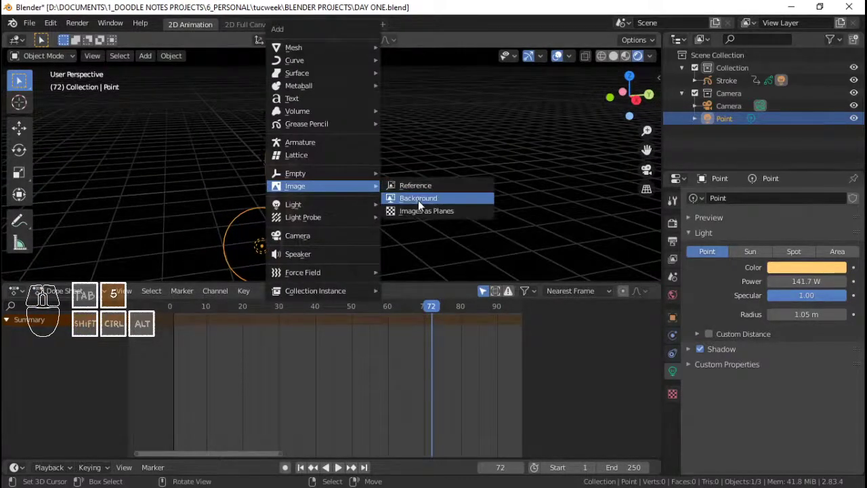
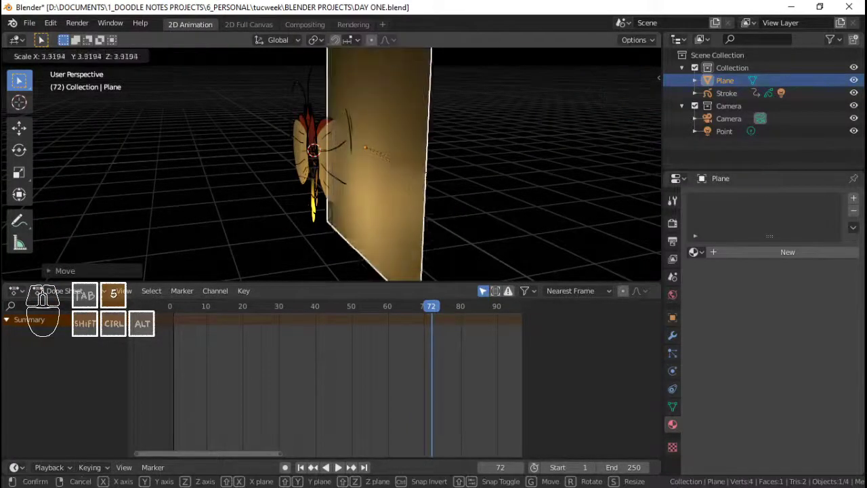
{"action": "left_click", "coordinate": [513, 197]}
{"action": "key", "text": "Home"}
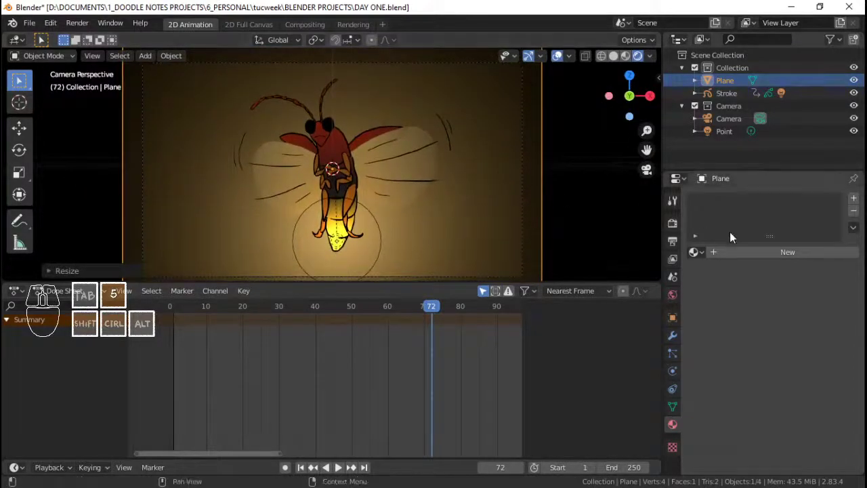
{"action": "left_click", "coordinate": [390, 28]}
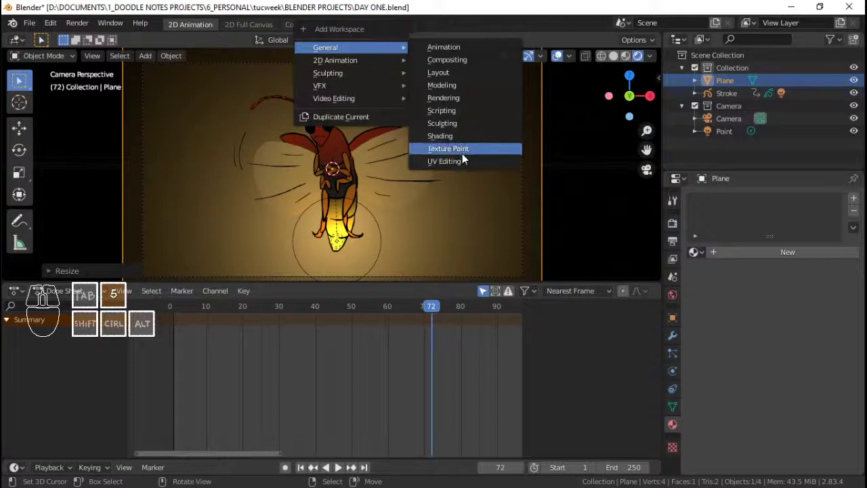
In the Shading workspace, create a new material for the plane and name it Wall
{"action": "left_click", "coordinate": [454, 146]}
{"action": "key", "text": "Home"}
{"action": "key", "text": "5"}
{"action": "left_click", "coordinate": [449, 297]}
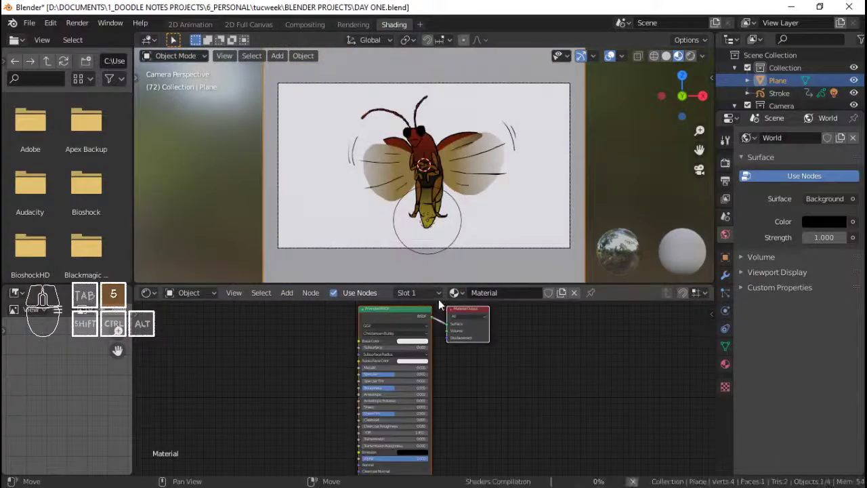
{"action": "left_click", "coordinate": [490, 297]}
{"action": "key", "text": "shift+w"}
{"action": "key", "text": "5"}
{"action": "key", "text": "a"}
{"action": "key", "text": "5"}
{"action": "key", "text": "Return"}
{"action": "key", "text": "5"}
Wire a Noise Texture through a ColorRamp into the Wall material's Base Color and save
{"action": "key", "text": "shift+a"}
{"action": "key", "text": "5"}
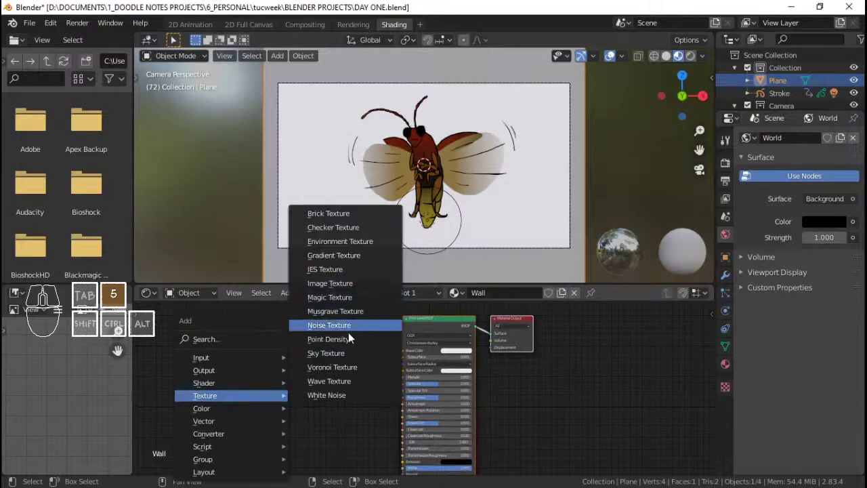
{"action": "double_click", "coordinate": [356, 332]}
{"action": "key", "text": "shift+a"}
{"action": "key", "text": "5"}
{"action": "left_click", "coordinate": [433, 240]}
{"action": "left_click", "coordinate": [329, 340]}
{"action": "left_click_drag", "start_coordinate": [287, 379], "coordinate": [326, 445]}
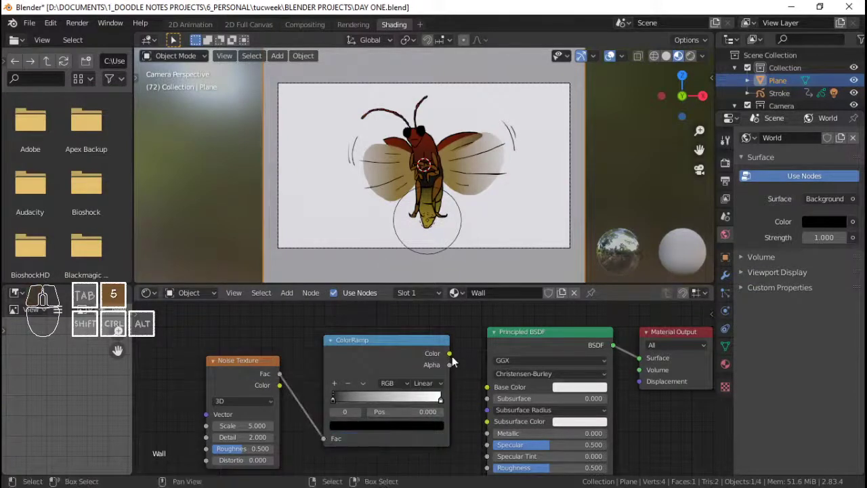
{"action": "left_click_drag", "start_coordinate": [454, 360], "coordinate": [491, 392]}
{"action": "key", "text": "ctrl+s"}
{"action": "key", "text": "5"}
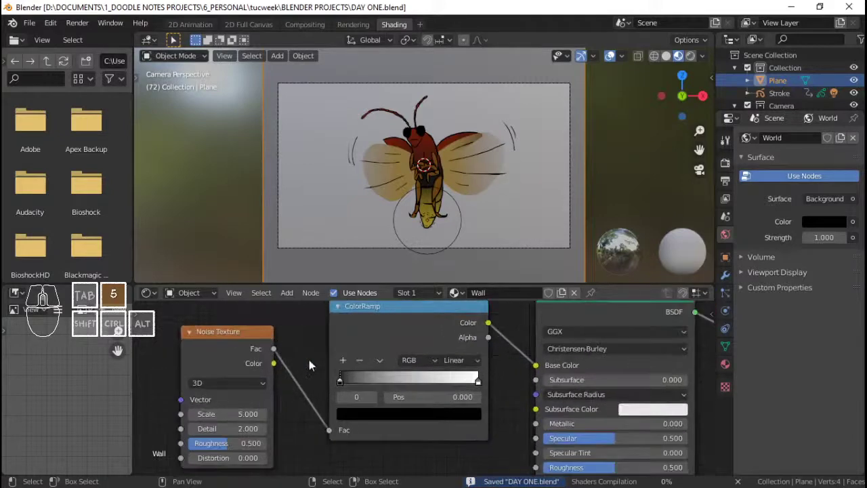
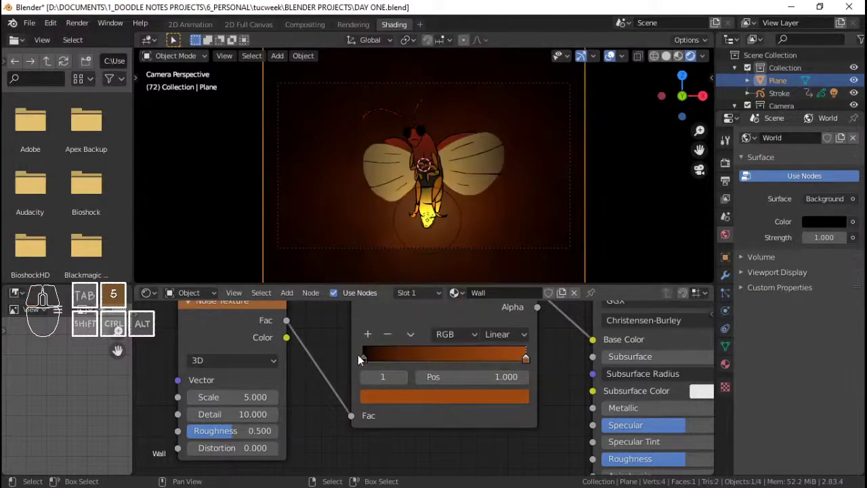
Set the ColorRamp's dark-end stop colour to pure black
{"action": "double_click", "coordinate": [362, 360]}
{"action": "left_click", "coordinate": [408, 409]}
{"action": "left_click", "coordinate": [414, 403]}
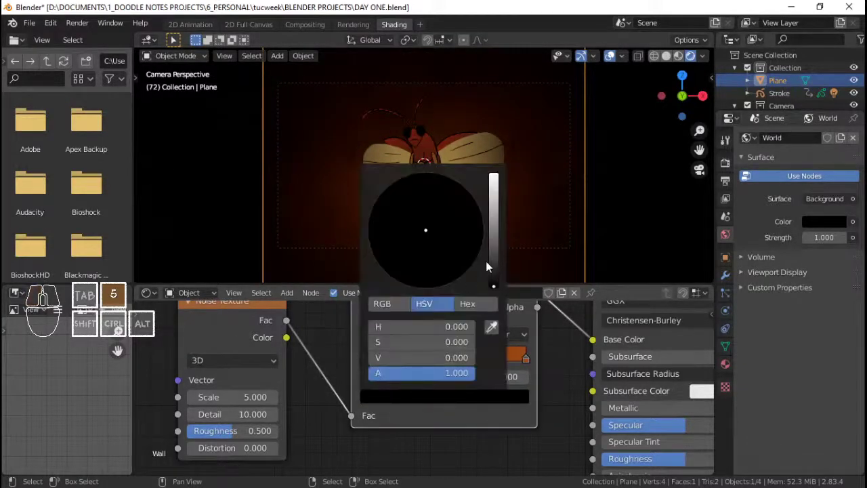
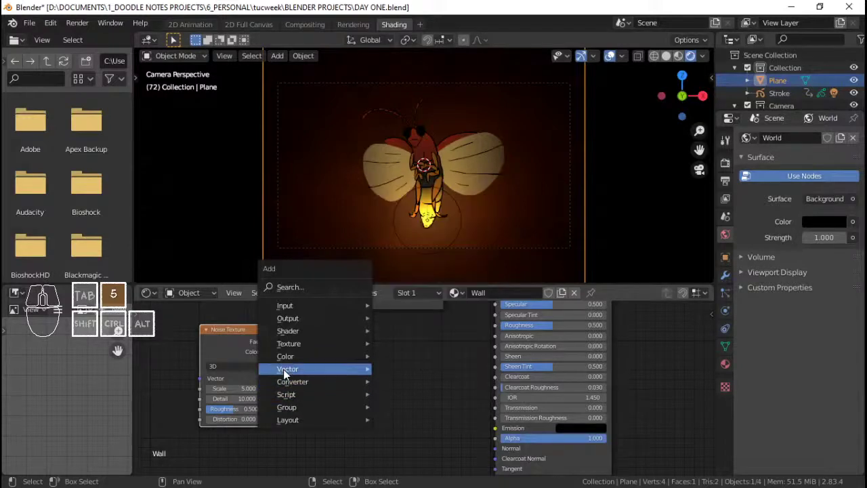
Add a Bump node fed by the noise Fac into the shader Normal and save
{"action": "left_click", "coordinate": [443, 264]}
{"action": "left_click", "coordinate": [367, 361]}
{"action": "left_click_drag", "start_coordinate": [272, 345], "coordinate": [374, 425]}
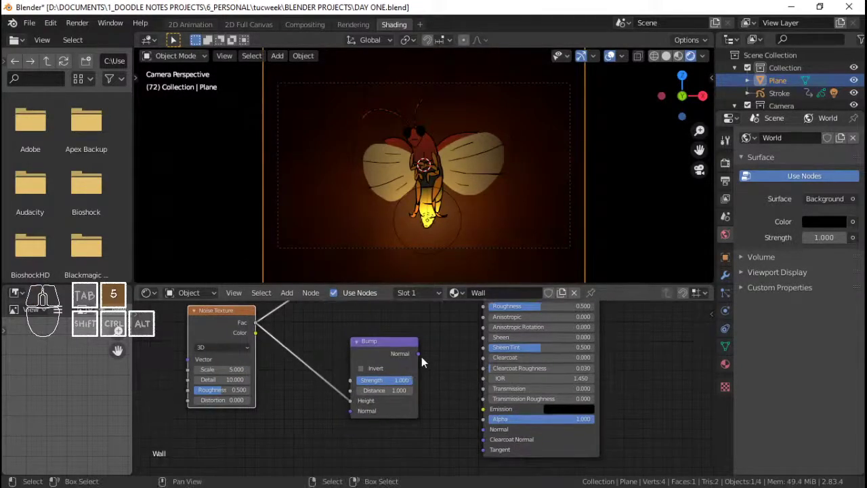
{"action": "left_click_drag", "start_coordinate": [424, 359], "coordinate": [491, 438]}
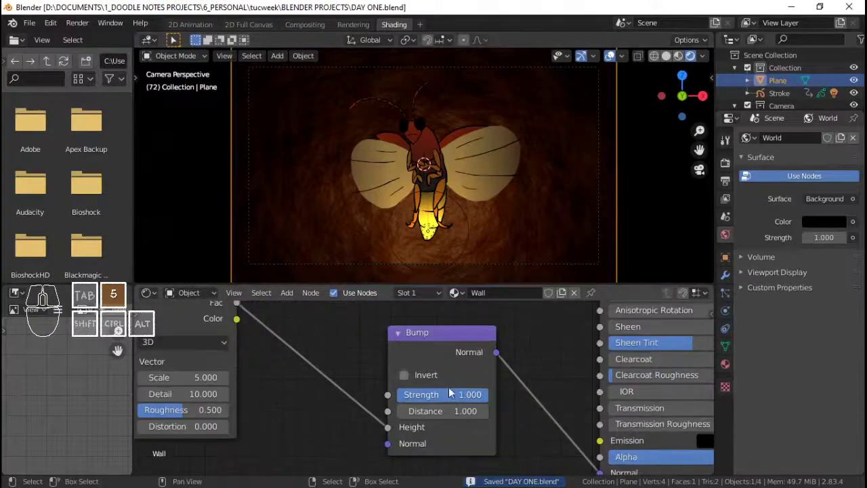
{"action": "key", "text": "space"}
{"action": "key", "text": "5"}
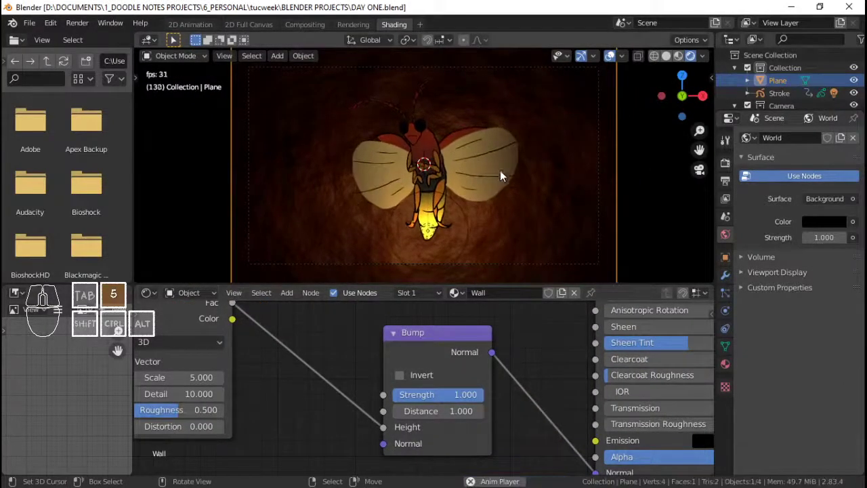
Play the animation and return to the 2D Animation workspace to preview the textured wall
{"action": "key", "text": "space"}
{"action": "key", "text": "5"}
{"action": "left_click", "coordinate": [172, 24]}
{"action": "key", "text": "ctrl+s"}
{"action": "key", "text": "ctrl+5"}
{"action": "key", "text": "alt+a"}
{"action": "key", "text": "5"}
{"action": "right_click", "coordinate": [384, 220]}
{"action": "right_click", "coordinate": [373, 221]}
{"action": "key", "text": "space"}
Stop the playback to prepare the Point light for keyframing
{"action": "key", "text": "5"}
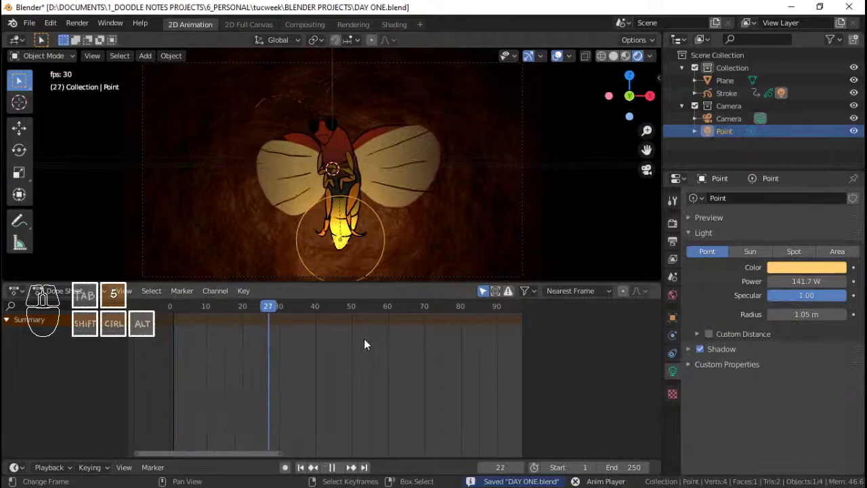
{"action": "key", "text": "space"}
{"action": "key", "text": "5"}
{"action": "key", "text": "space"}
{"action": "key", "text": "5"}
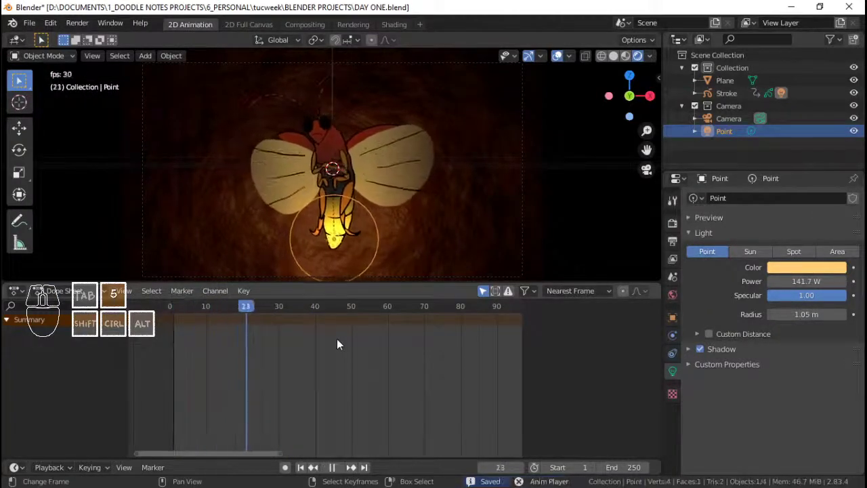
{"action": "key", "text": "space"}
{"action": "key", "text": "5"}
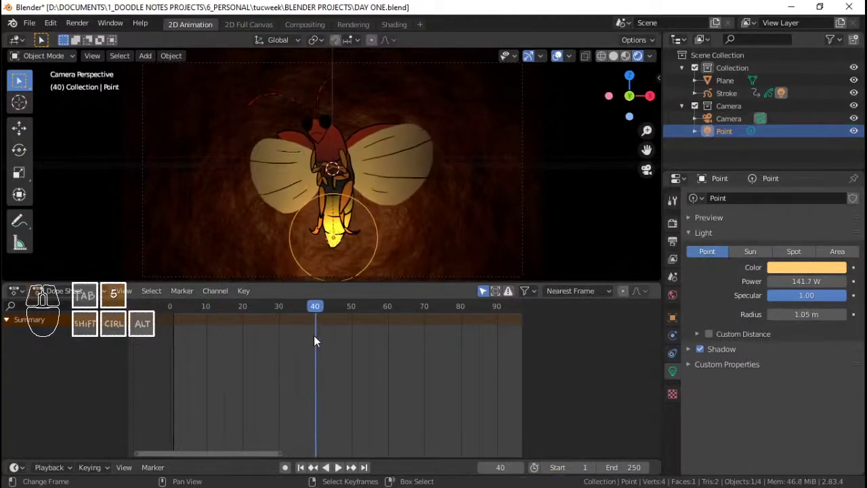
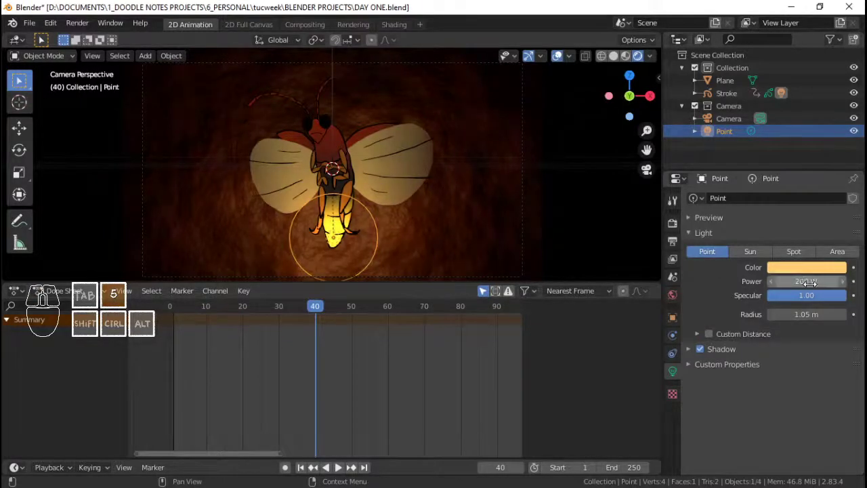
Keyframe the light Power at 200 W on frame 40 and 0 W on frame 1, then select the Stroke object
{"action": "key", "text": "5"}
{"action": "key", "text": "ctrl+5"}
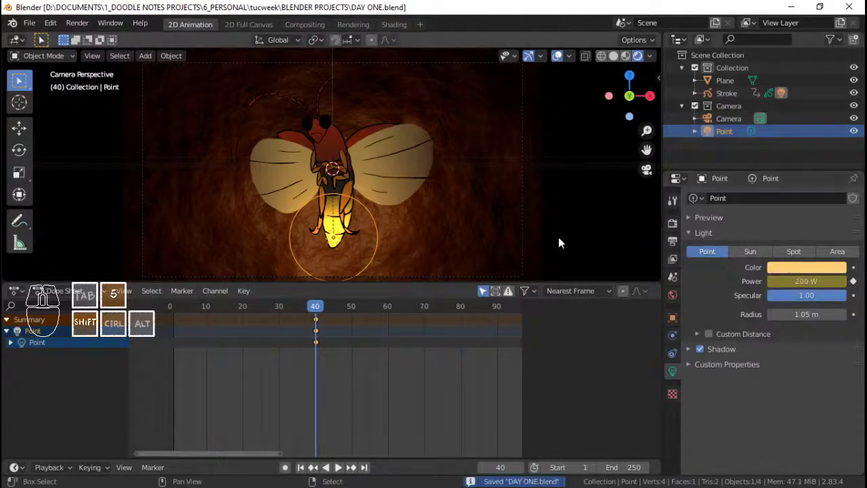
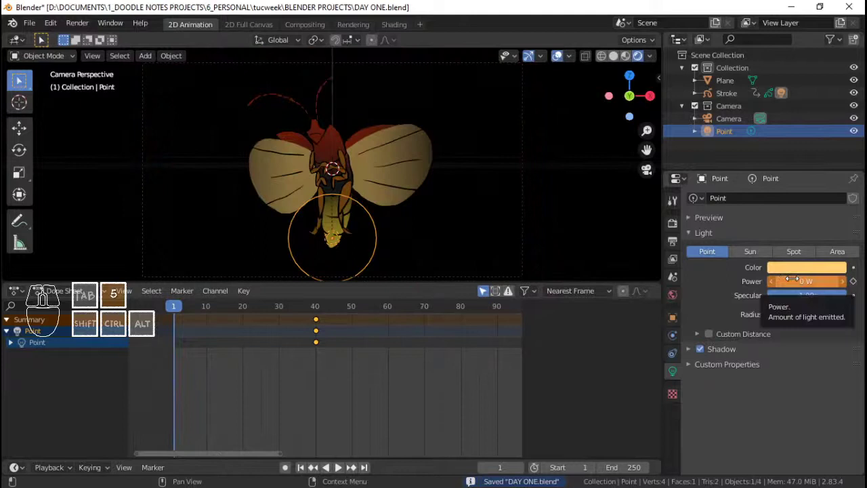
{"action": "key", "text": "5"}
{"action": "key", "text": "ctrl+5"}
{"action": "right_click", "coordinate": [341, 156]}
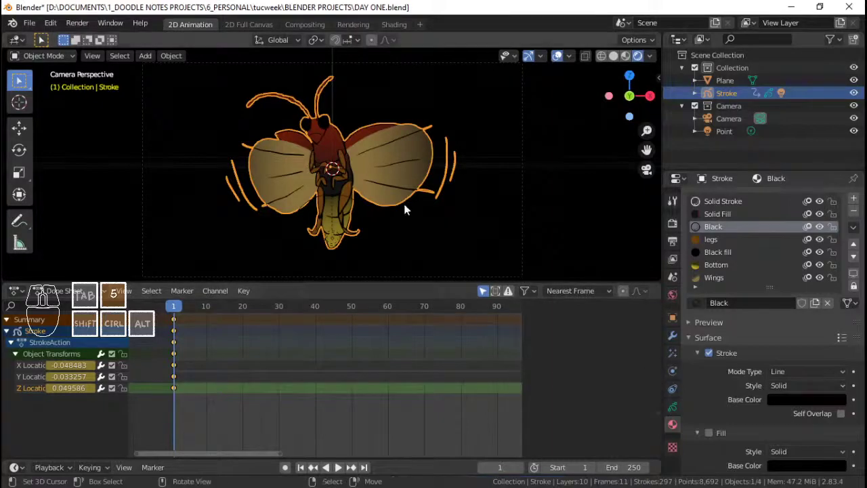
Play and scrub the animation to preview the light's fade-in
{"action": "key", "text": "space"}
{"action": "key", "text": "5"}
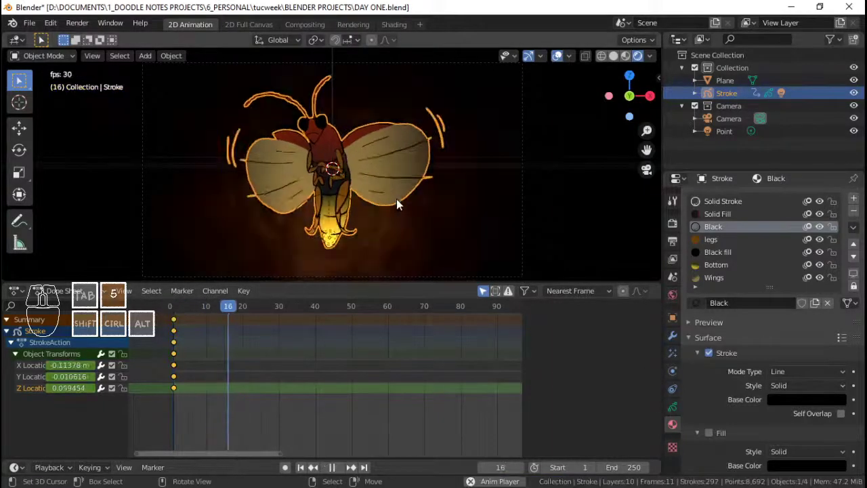
{"action": "key", "text": "space"}
{"action": "key", "text": "5"}
{"action": "left_click_drag", "start_coordinate": [358, 336], "coordinate": [384, 343]}
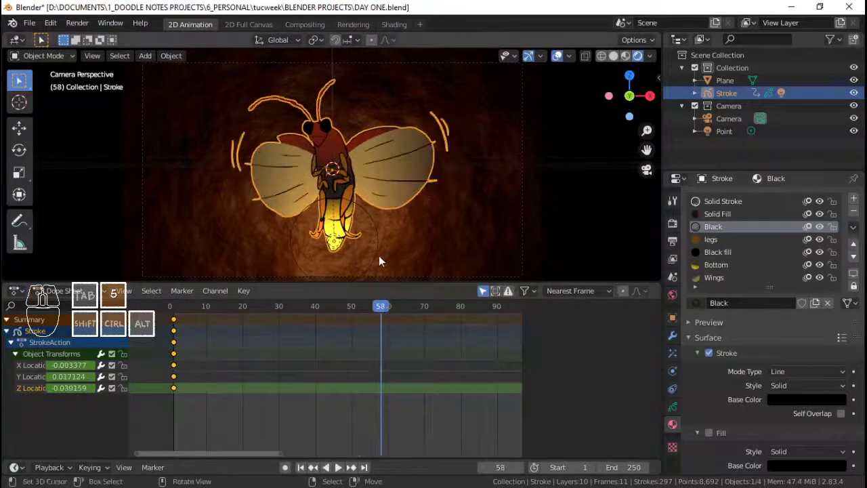
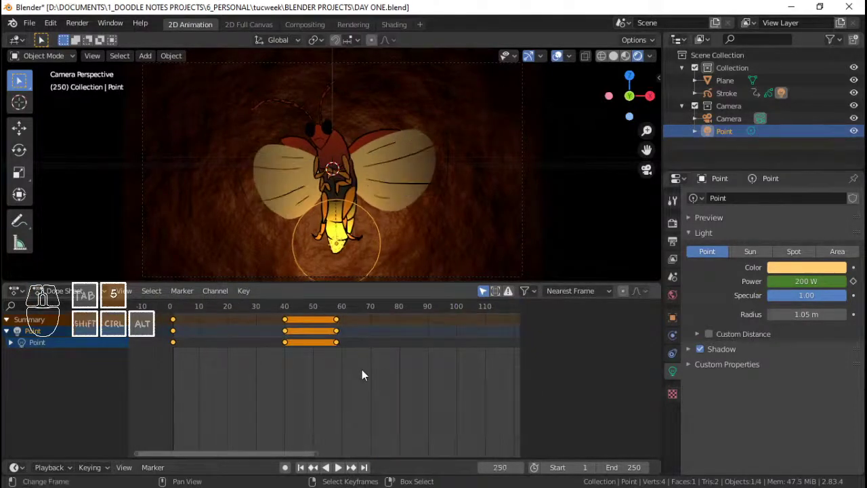
{"action": "left_click", "coordinate": [227, 345]}
{"action": "key", "text": "space"}
{"action": "key", "text": "5"}
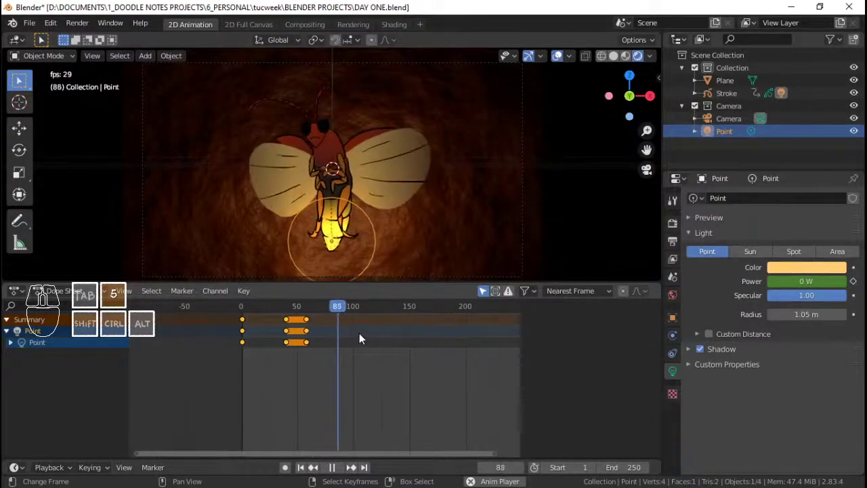
{"action": "key", "text": "space"}
{"action": "key", "text": "5"}
Keyframe the light Power at 0 W on frame 100 and review the fade-out
{"action": "left_click", "coordinate": [359, 337]}
{"action": "left_click", "coordinate": [358, 337]}
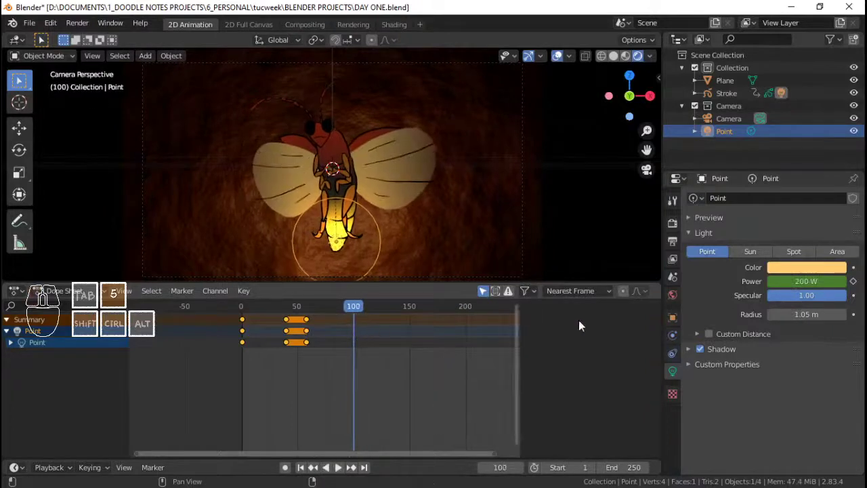
{"action": "key", "text": "5"}
{"action": "key", "text": "Return"}
{"action": "key", "text": "5"}
{"action": "key", "text": "5"}
{"action": "left_click", "coordinate": [238, 339]}
{"action": "key", "text": "space"}
{"action": "key", "text": "5"}
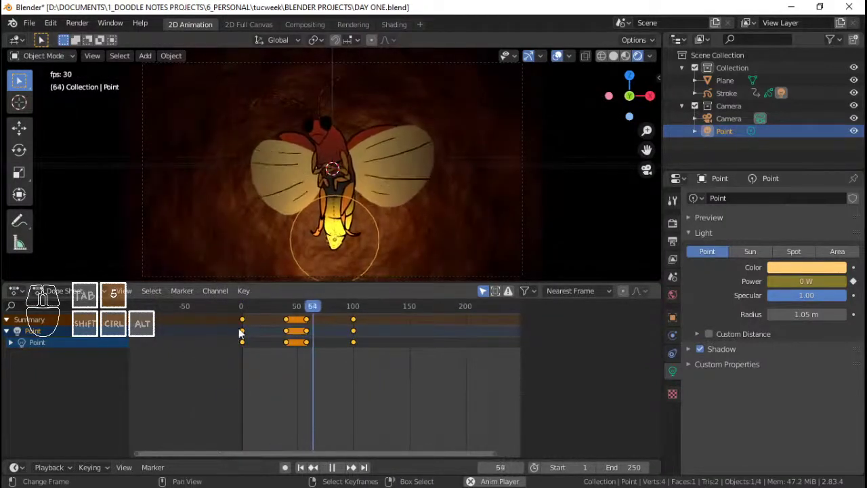
{"action": "key", "text": "space"}
Set the scene End frame to 100 and save DAY ONE.blend
{"action": "left_click", "coordinate": [356, 329]}
{"action": "key", "text": "5"}
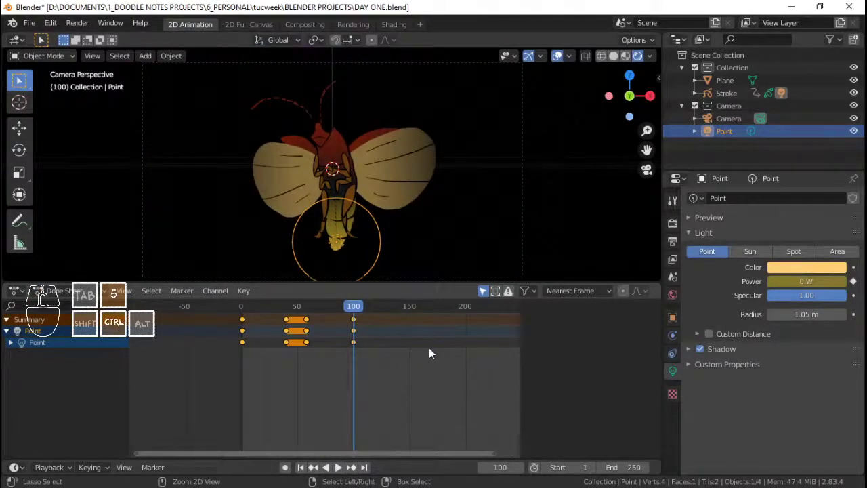
{"action": "key", "text": "ctrl+5"}
{"action": "key", "text": "space"}
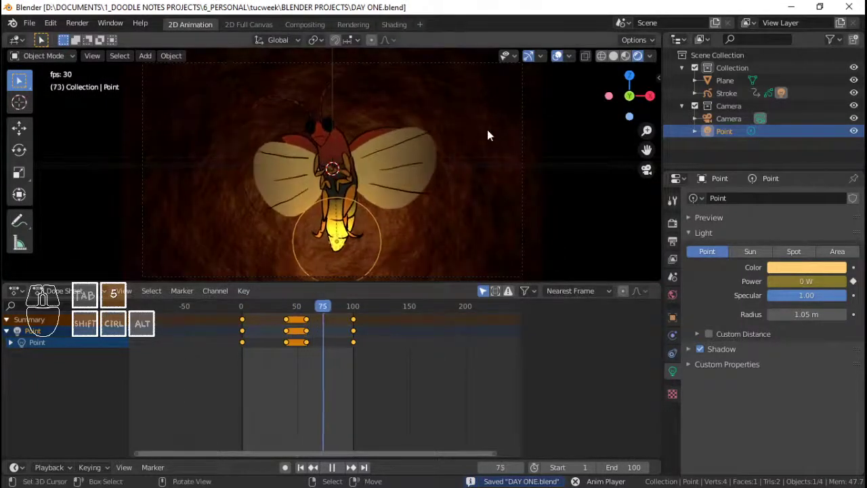
{"action": "key", "text": "space"}
{"action": "key", "text": "5"}
{"action": "key", "text": "ctrl+5"}
{"action": "key", "text": "ctrl+5"}
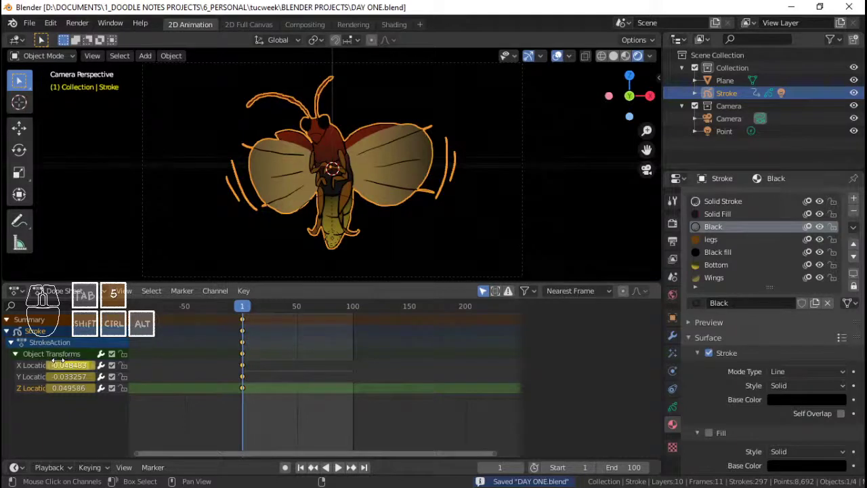
Add a Glow visual effect to the firefly drawing with orange Glow Color and Mode set to Color
{"action": "left_click", "coordinate": [671, 339]}
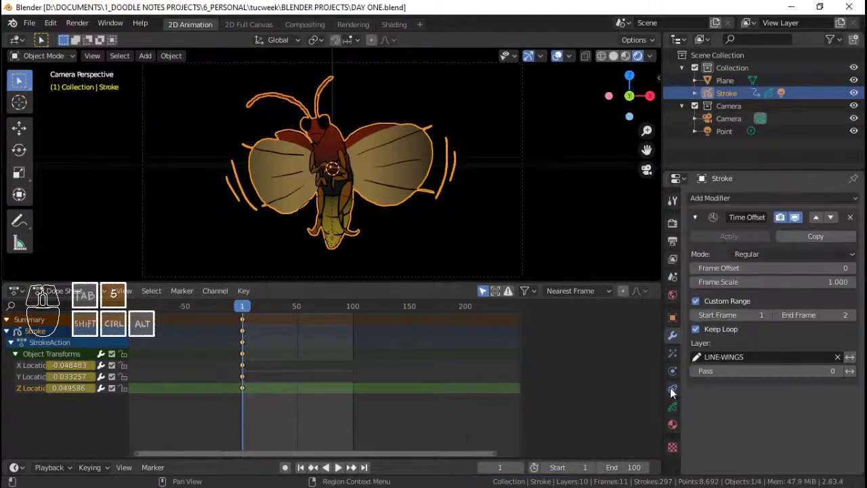
{"action": "left_click", "coordinate": [678, 355]}
{"action": "left_click", "coordinate": [729, 206]}
{"action": "left_click", "coordinate": [750, 260]}
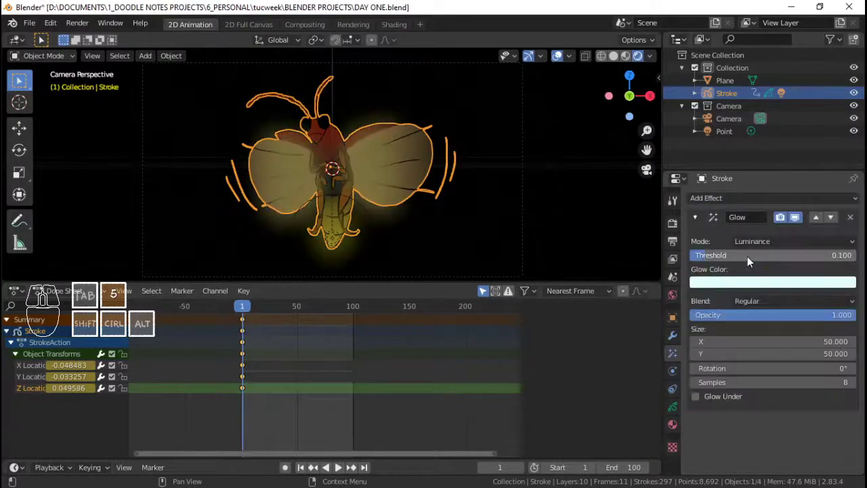
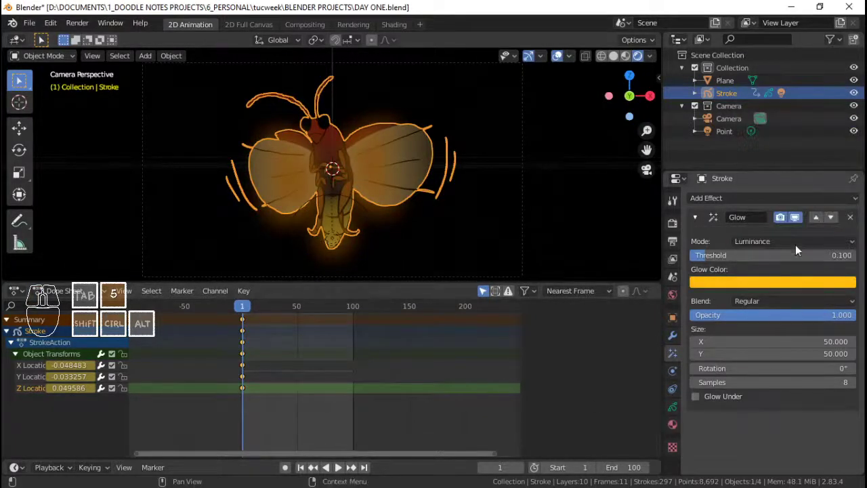
{"action": "left_click", "coordinate": [798, 244]}
{"action": "left_click", "coordinate": [799, 273]}
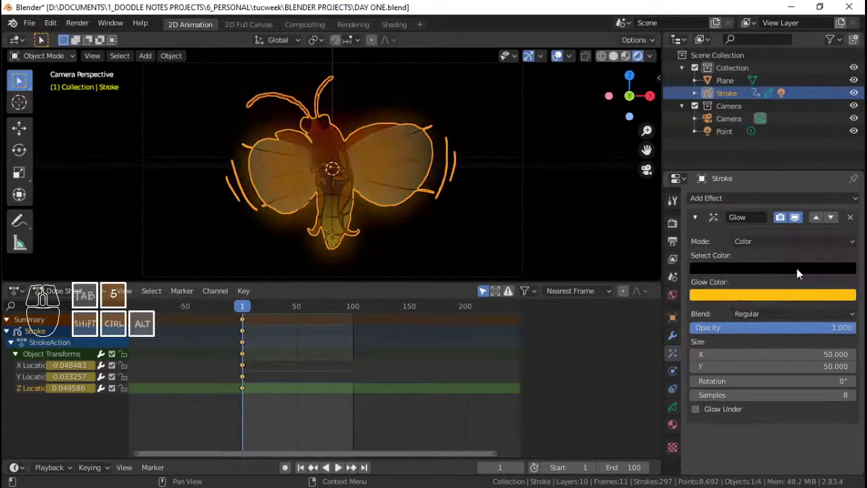
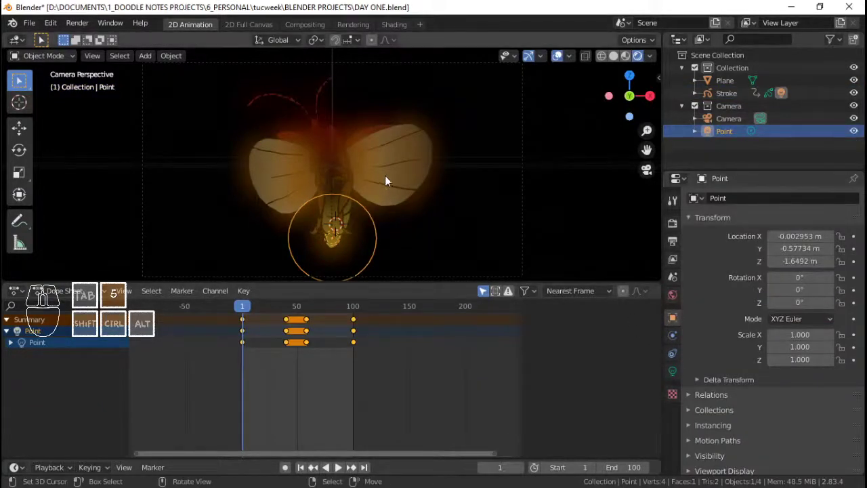
Copy the yellow base colour of the tail's Bottom material
{"action": "right_click", "coordinate": [413, 138]}
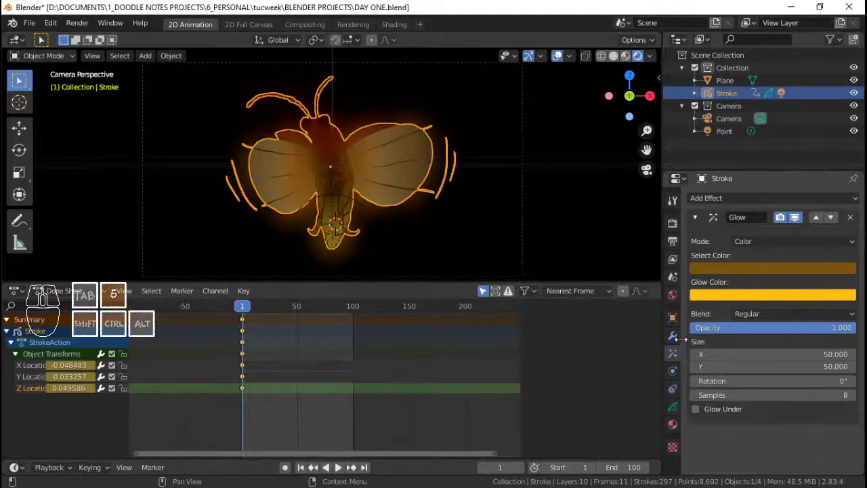
{"action": "left_click", "coordinate": [676, 407]}
{"action": "left_click", "coordinate": [676, 428]}
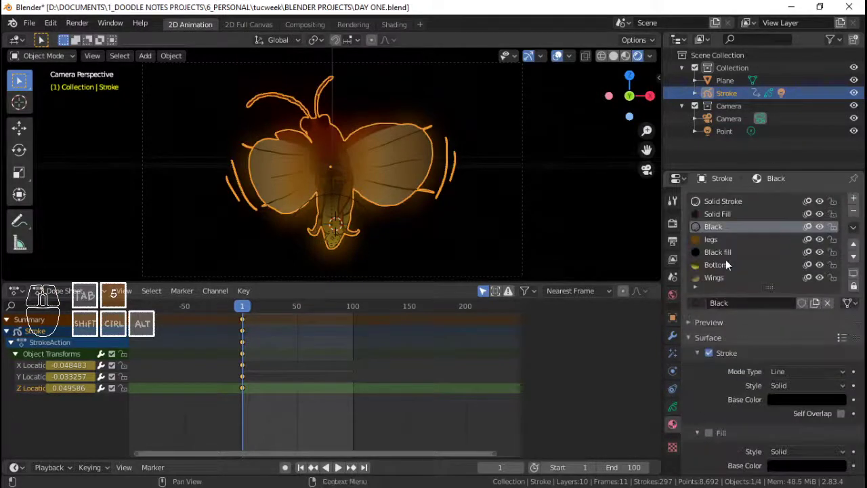
{"action": "left_click", "coordinate": [730, 272]}
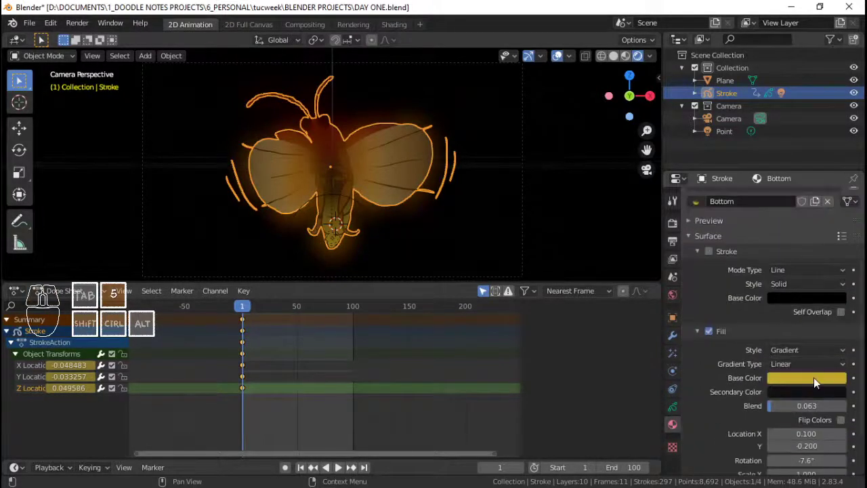
{"action": "left_click", "coordinate": [819, 383]}
{"action": "left_click", "coordinate": [826, 302]}
{"action": "left_click", "coordinate": [787, 327]}
{"action": "key", "text": "ctrl+c"}
{"action": "key", "text": "5"}
{"action": "key", "text": "ctrl+c"}
{"action": "key", "text": "5"}
Paste the yellow into the Glow effect's Select Color
{"action": "left_click", "coordinate": [608, 391]}
{"action": "left_click", "coordinate": [678, 348]}
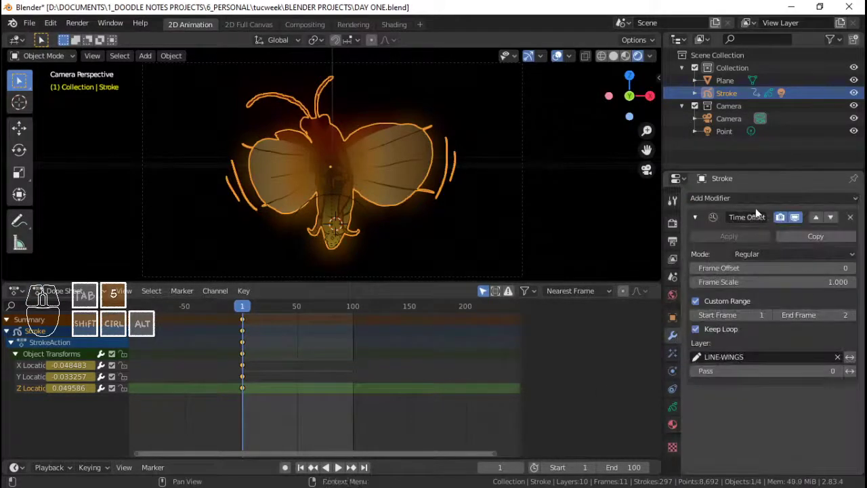
{"action": "left_click", "coordinate": [678, 409]}
{"action": "left_click", "coordinate": [679, 363]}
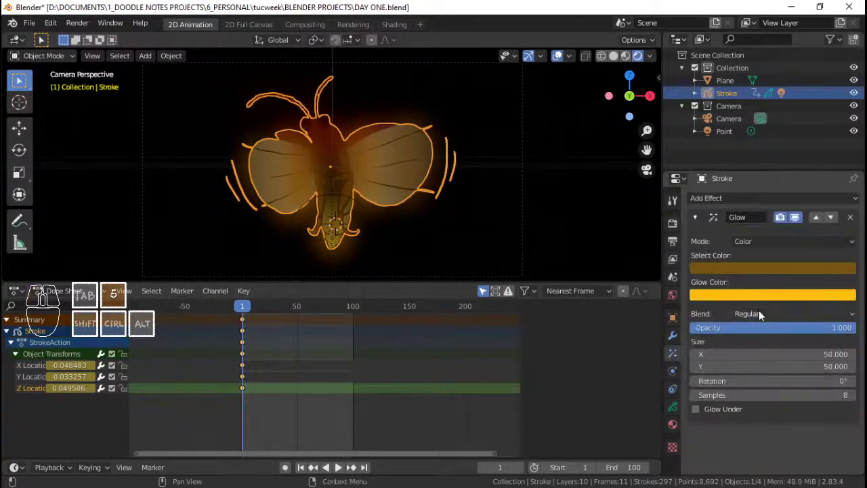
{"action": "left_click", "coordinate": [755, 270]}
{"action": "left_click", "coordinate": [797, 228]}
{"action": "key", "text": "ctrl+v"}
{"action": "key", "text": "5"}
{"action": "key", "text": "Return"}
{"action": "key", "text": "5"}
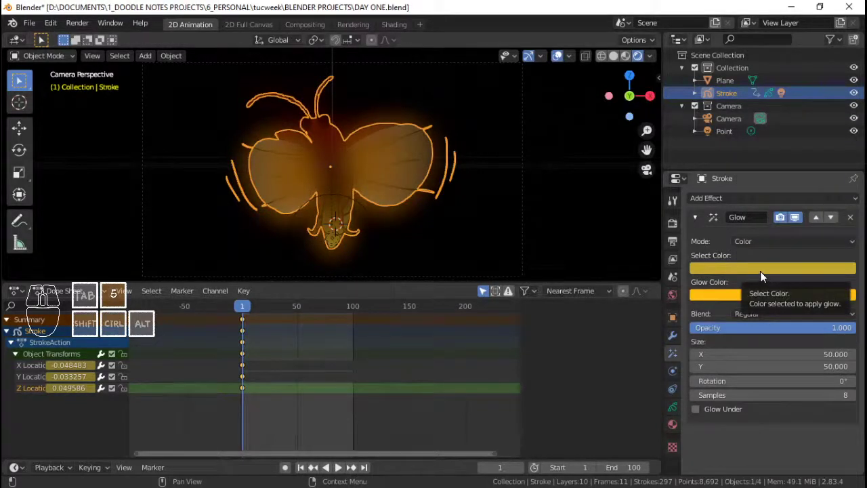
Set the Glow Blend to Add and enable Glow Under so it renders beneath the strokes
{"action": "left_click", "coordinate": [798, 320]}
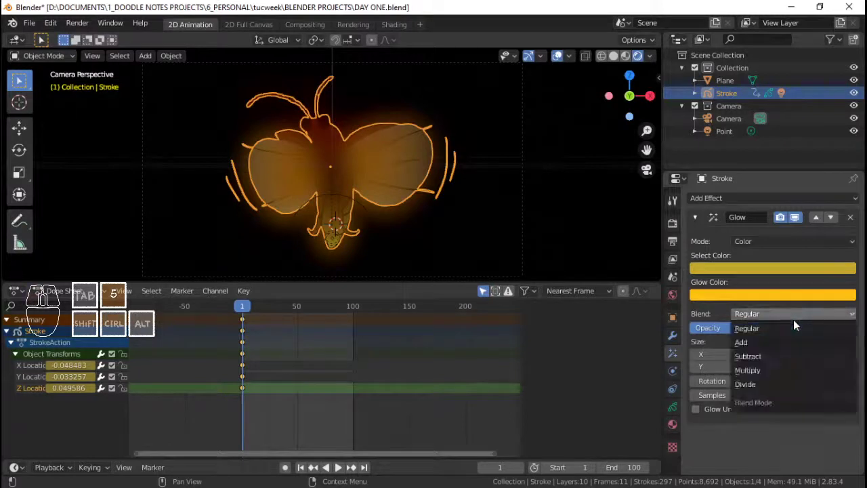
{"action": "left_click", "coordinate": [796, 350]}
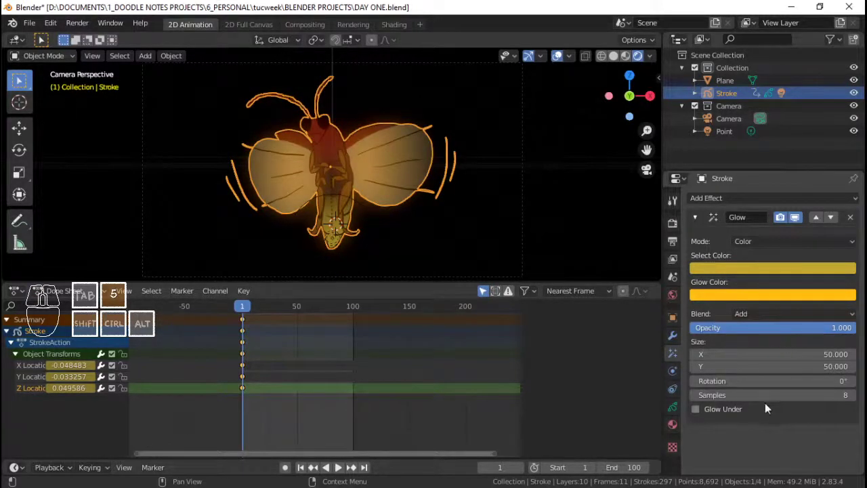
{"action": "left_click", "coordinate": [722, 409]}
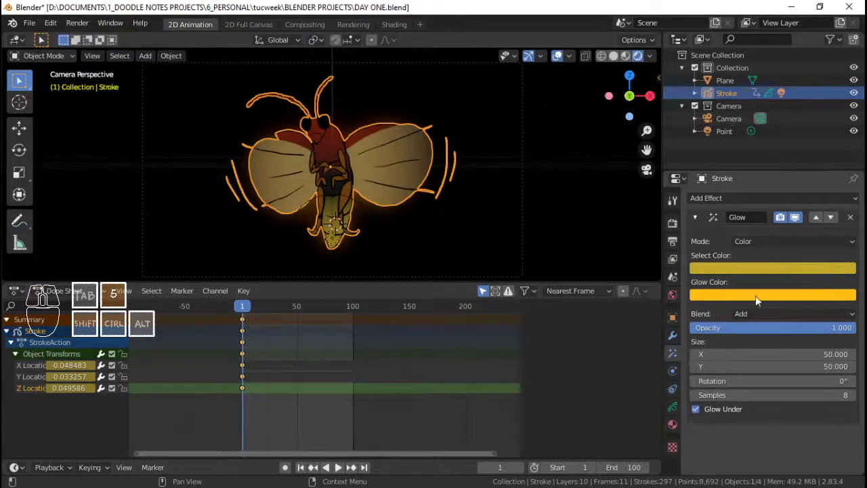
{"action": "left_click", "coordinate": [781, 246]}
{"action": "left_click", "coordinate": [786, 256]}
{"action": "left_click", "coordinate": [858, 220]}
{"action": "left_click", "coordinate": [753, 202]}
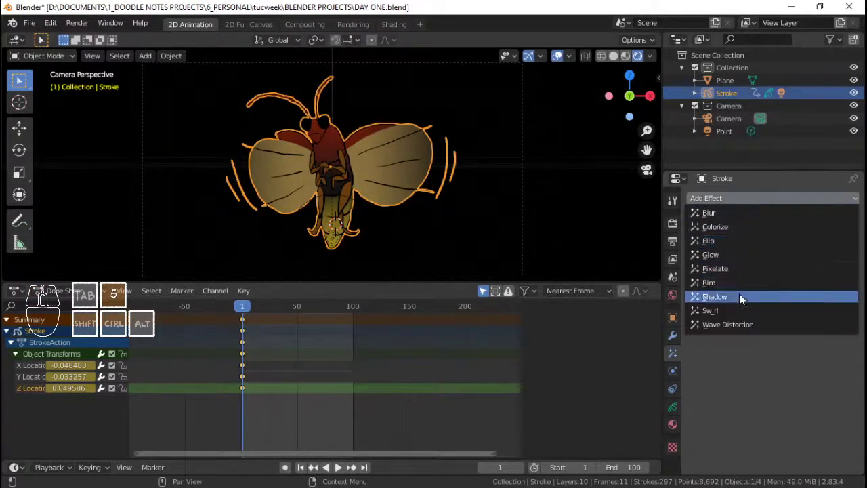
Add a Rim effect with Offset 3 px and -238 px, save, and restart the animation
{"action": "left_click", "coordinate": [744, 287]}
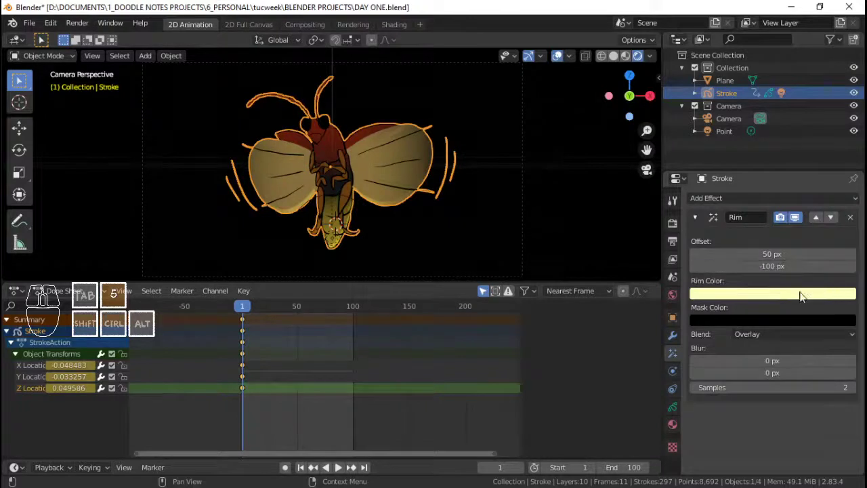
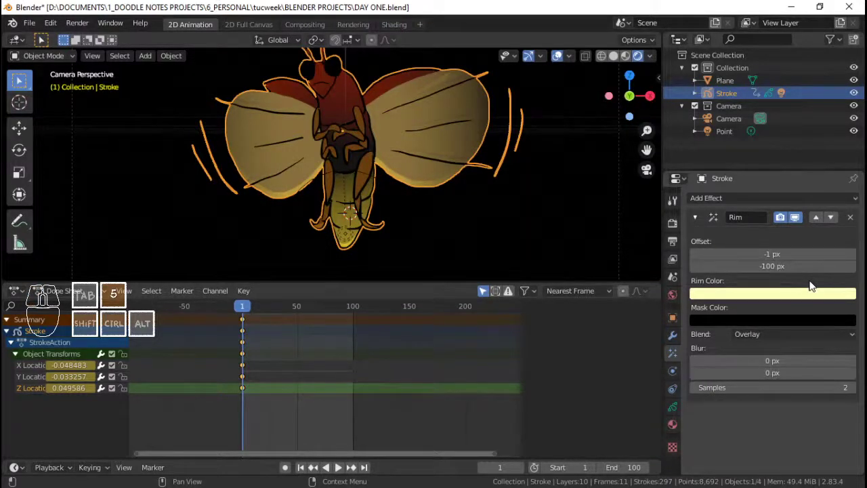
{"action": "left_click", "coordinate": [856, 220]}
{"action": "key", "text": "ctrl+5"}
{"action": "key", "text": "alt+a"}
{"action": "key", "text": "5"}
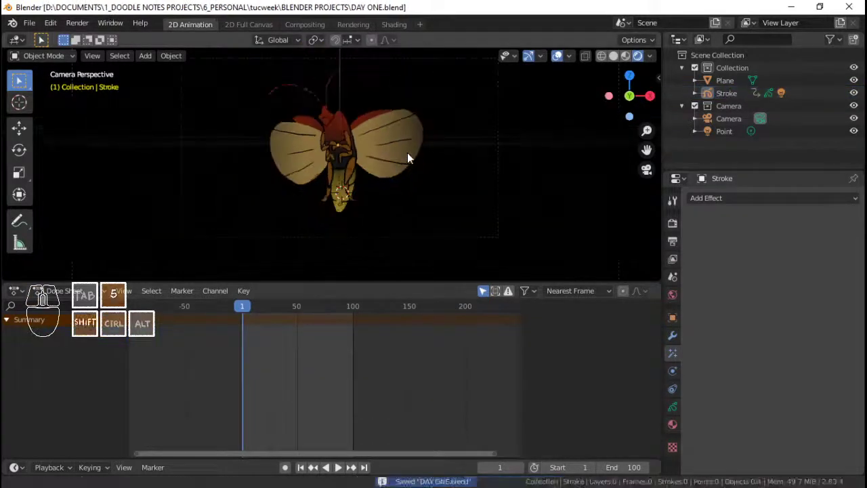
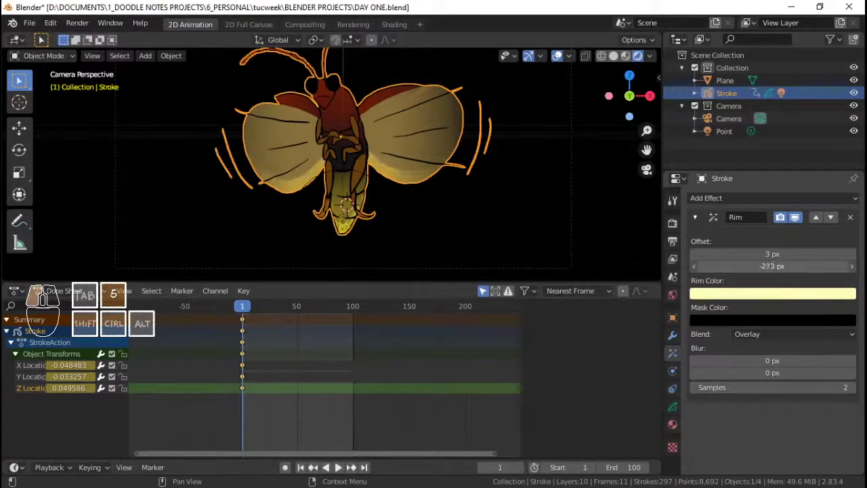
{"action": "key", "text": "alt+a"}
Play the animation from the start to preview the firefly's rim glow
{"action": "key", "text": "5"}
{"action": "left_click", "coordinate": [239, 338]}
{"action": "key", "text": "space"}
{"action": "key", "text": "5"}
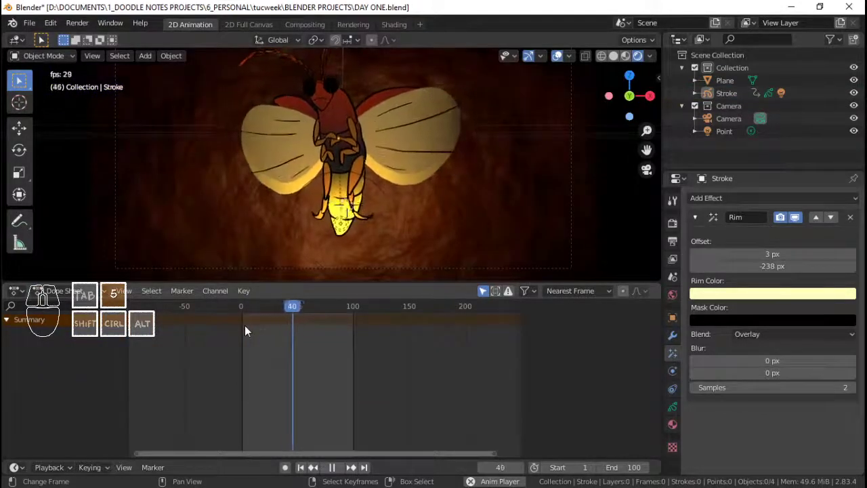
{"action": "key", "text": "space"}
{"action": "key", "text": "5"}
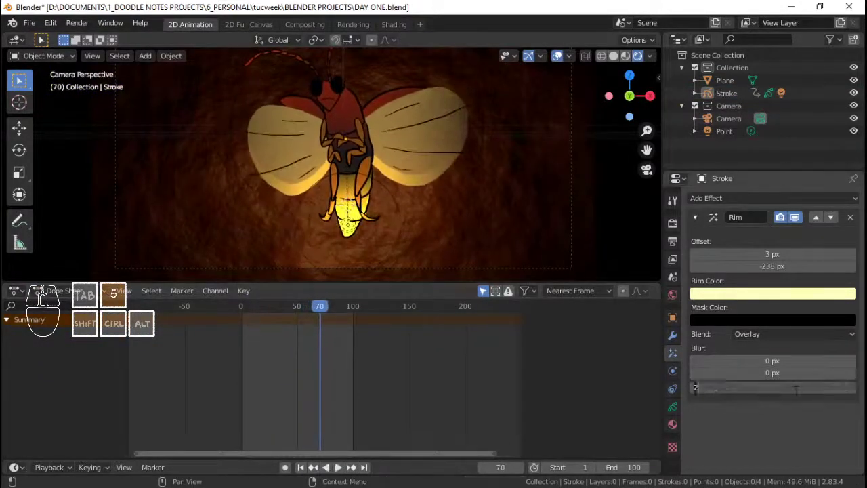
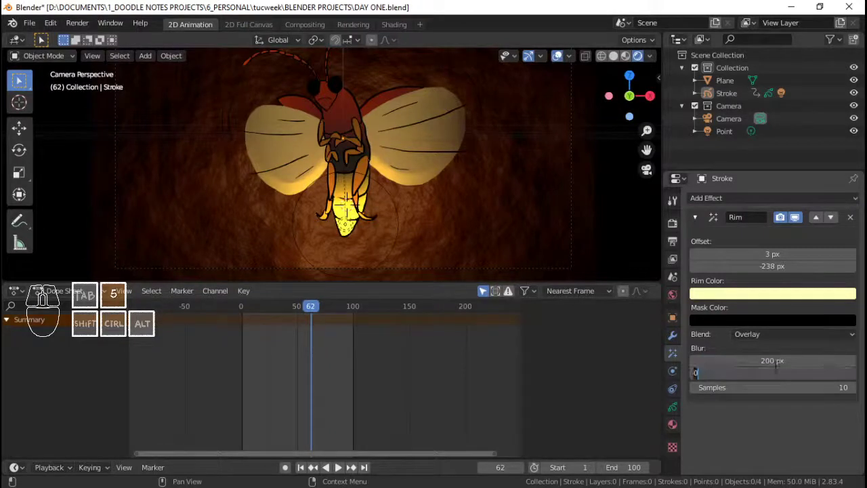
Set the Rim effect's Blur X and Y to 200 px with 10 samples
{"action": "key", "text": "5"}
{"action": "key", "text": "0"}
{"action": "key", "text": "5"}
{"action": "key", "text": "Return"}
{"action": "key", "text": "5"}
{"action": "key", "text": "ctrl+s"}
{"action": "key", "text": "ctrl+5"}
{"action": "key", "text": "space"}
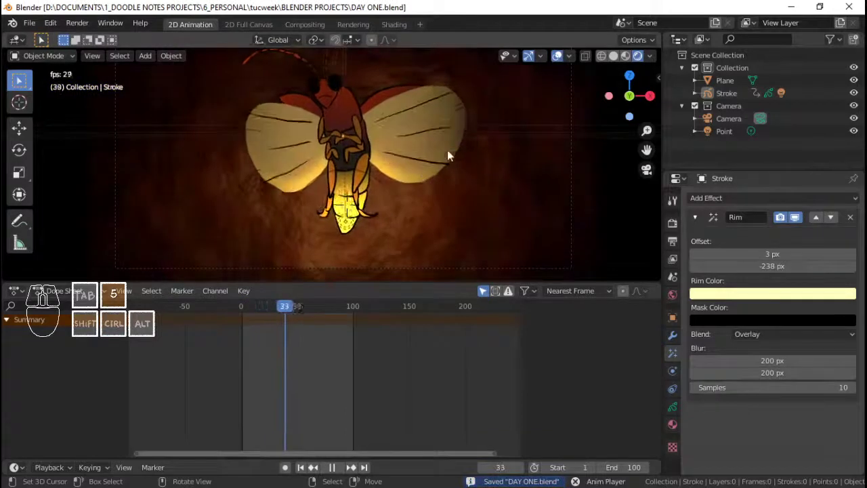
Save the file and replay the animation to check the softened glow, returning to frame 1
{"action": "key", "text": "space"}
{"action": "key", "text": "5"}
{"action": "key", "text": "ctrl+s"}
{"action": "key", "text": "ctrl+5"}
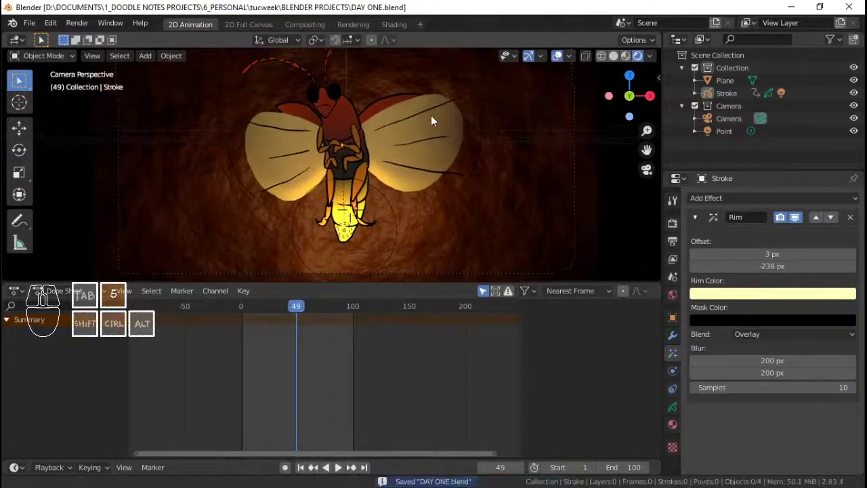
{"action": "key", "text": "space"}
{"action": "key", "text": "5"}
{"action": "key", "text": "ctrl+space"}
{"action": "key", "text": "5"}
{"action": "left_click_drag", "start_coordinate": [276, 344], "coordinate": [263, 348]}
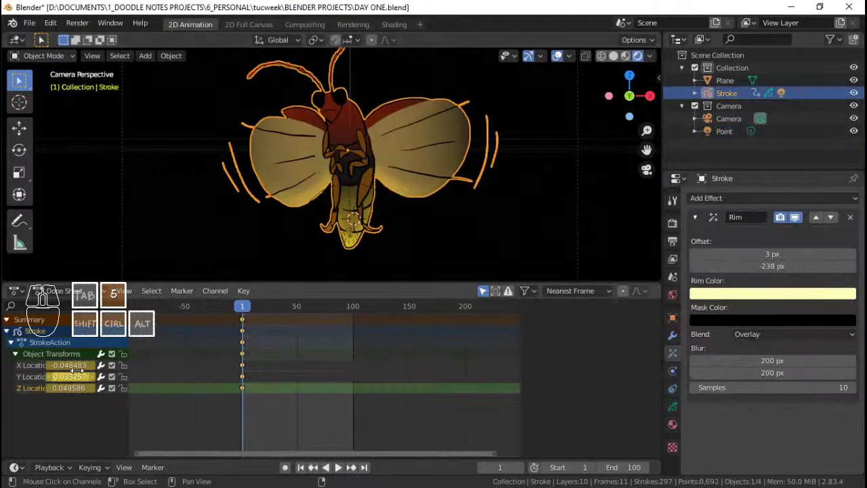
Select the firefly Stroke object and make LINE-WINGS the active layer
{"action": "left_click", "coordinate": [48, 298]}
{"action": "left_click", "coordinate": [76, 297]}
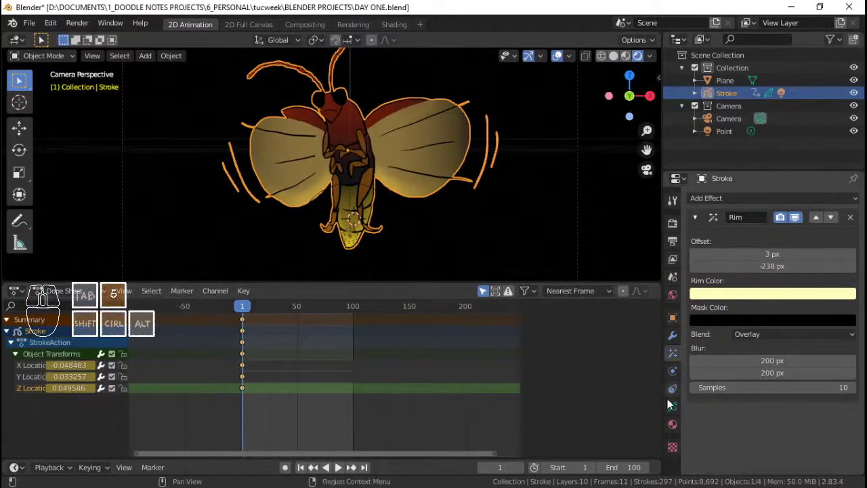
{"action": "left_click", "coordinate": [672, 408]}
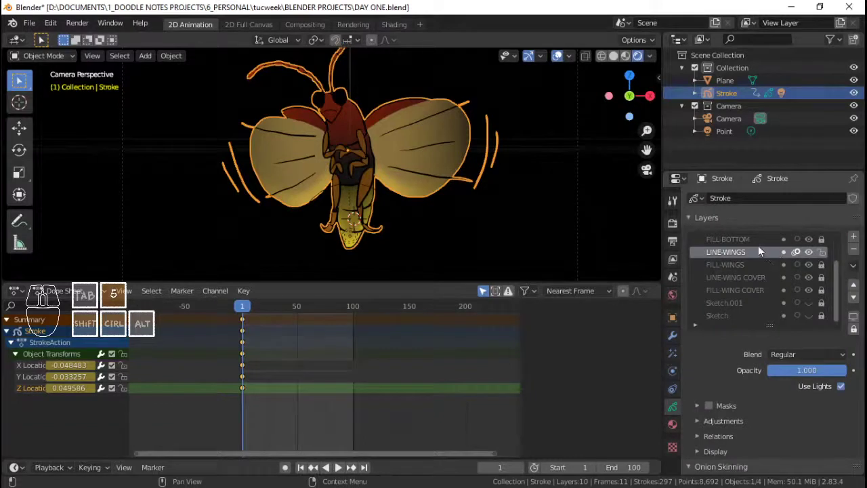
{"action": "left_click", "coordinate": [753, 241]}
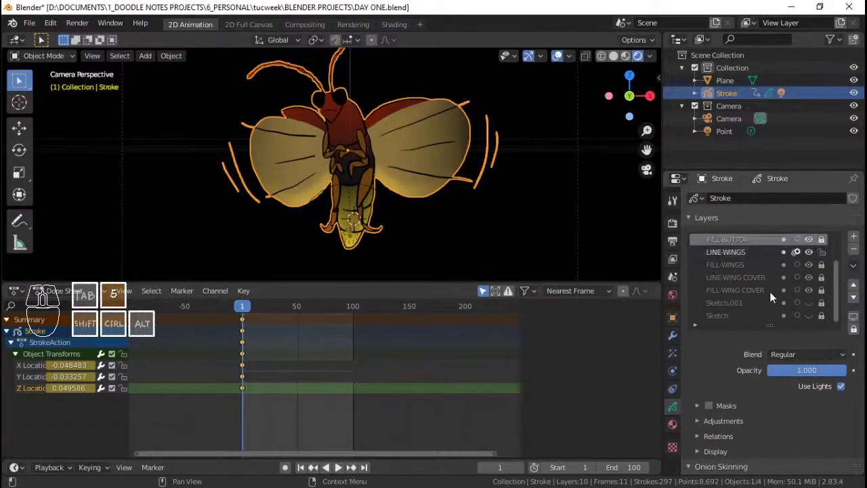
Add an Opacity modifier set to Stroke and Fill mode with uniform opacity
{"action": "left_click", "coordinate": [679, 344]}
{"action": "left_click", "coordinate": [750, 203]}
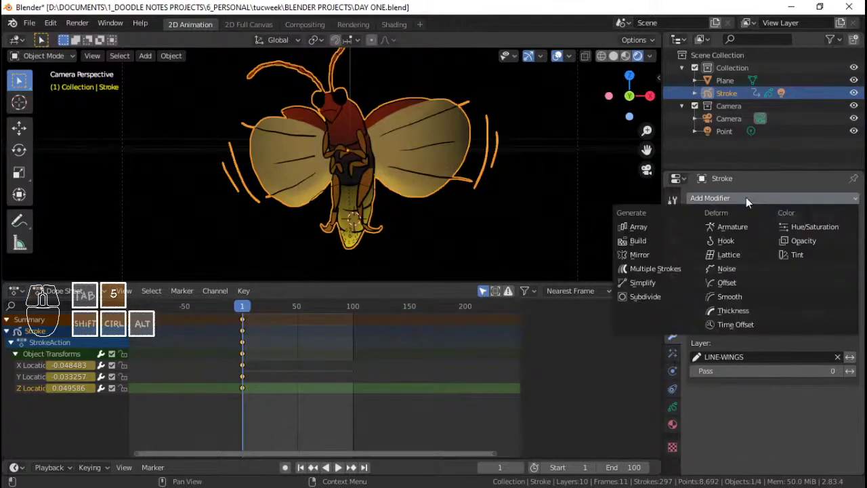
{"action": "left_click", "coordinate": [820, 241]}
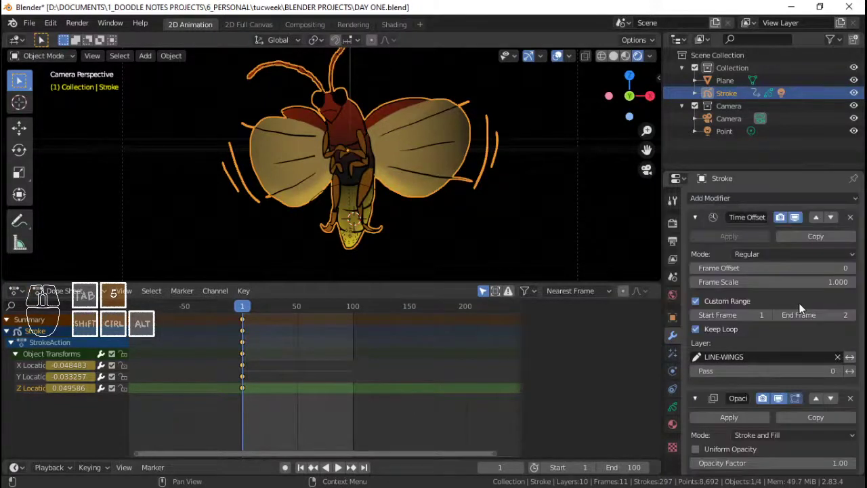
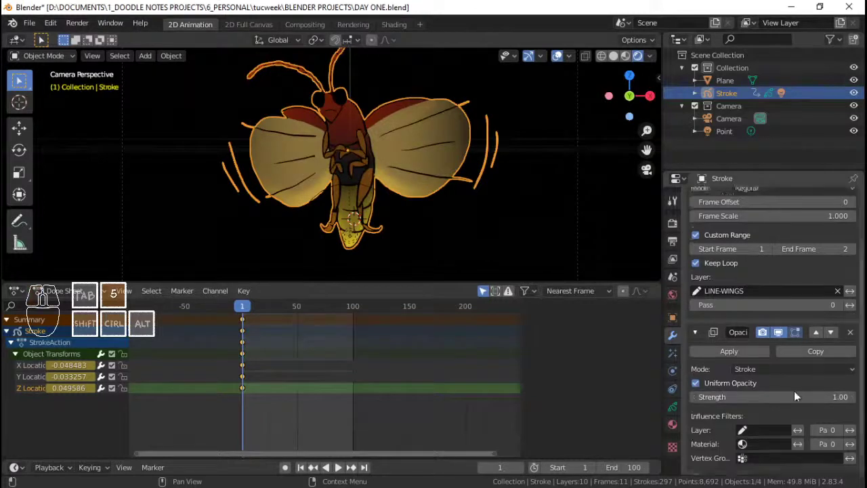
{"action": "left_click", "coordinate": [781, 348]}
{"action": "left_click", "coordinate": [770, 370]}
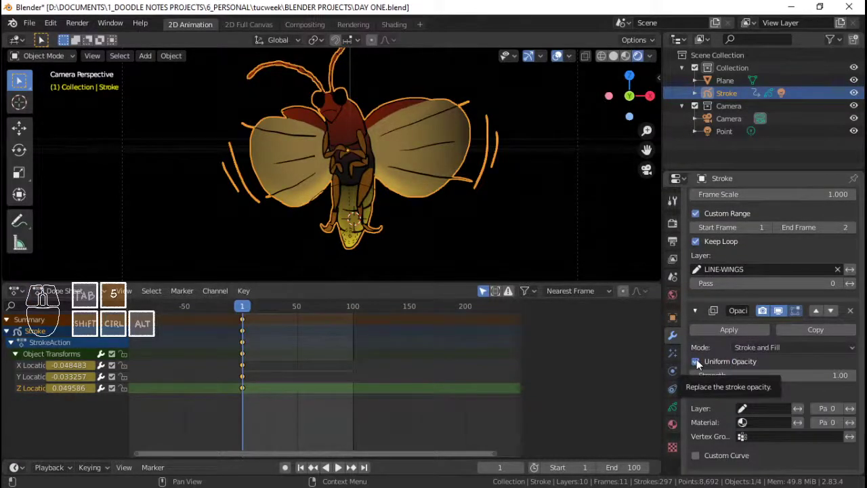
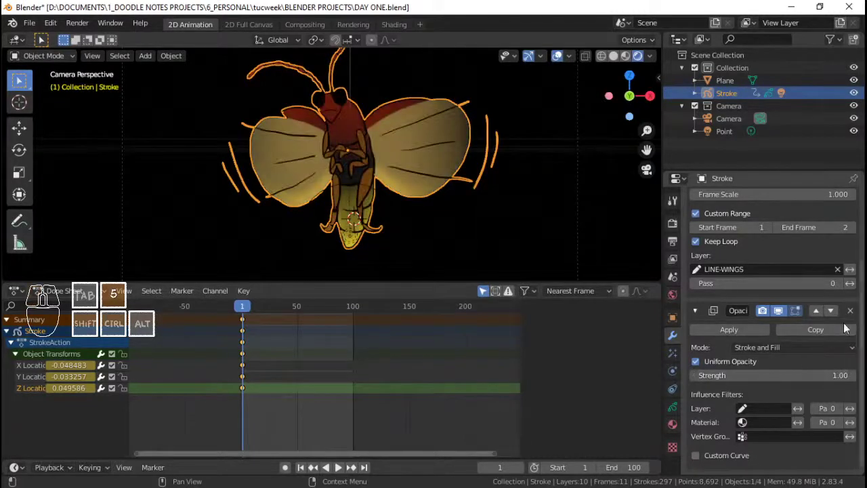
Add a Colorize visual effect to the firefly Stroke object below the Rim effect
{"action": "left_click", "coordinate": [856, 311]}
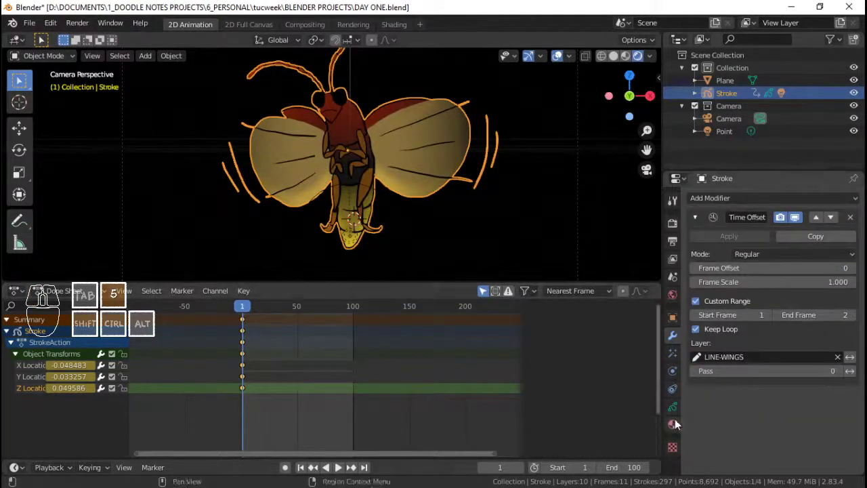
{"action": "left_click", "coordinate": [675, 413]}
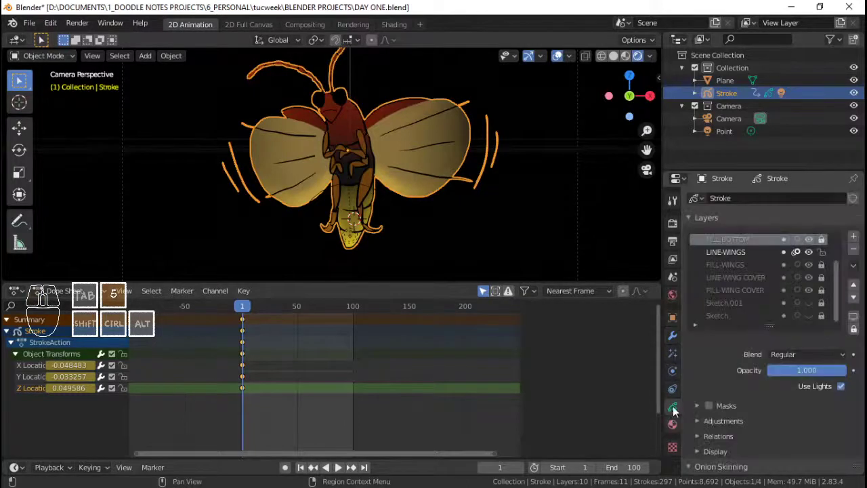
{"action": "left_click", "coordinate": [674, 359]}
{"action": "left_click", "coordinate": [786, 205]}
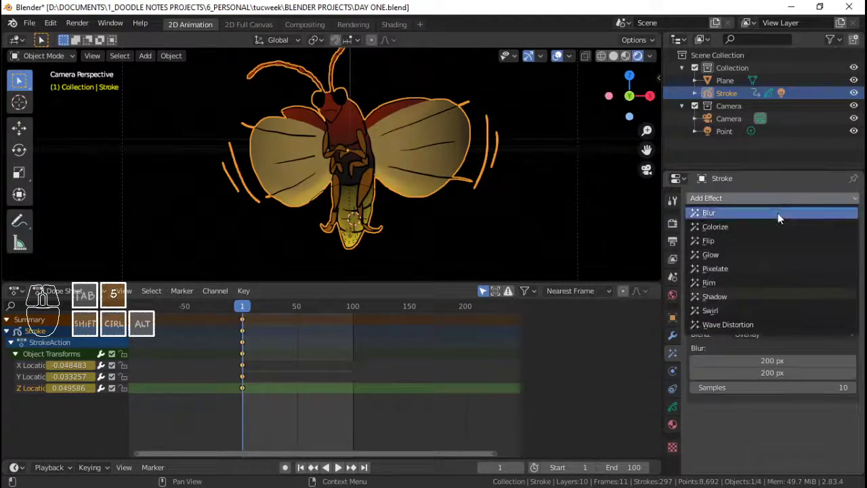
{"action": "left_click", "coordinate": [777, 230]}
{"action": "key", "text": "5"}
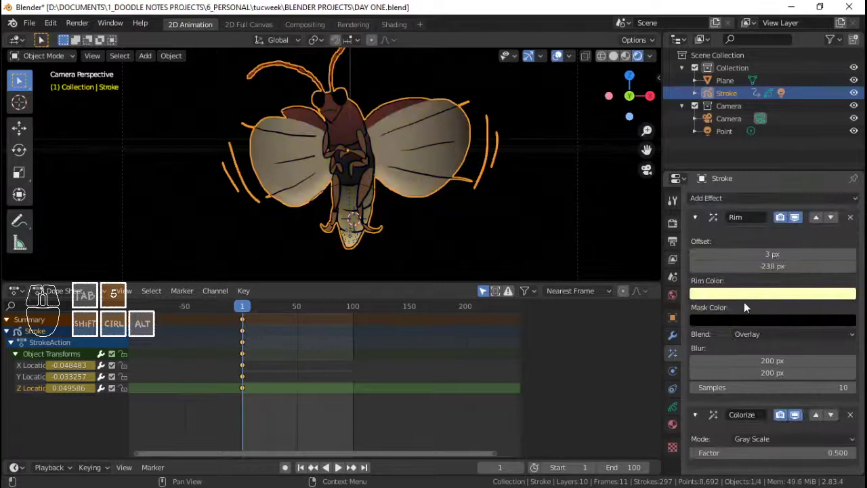
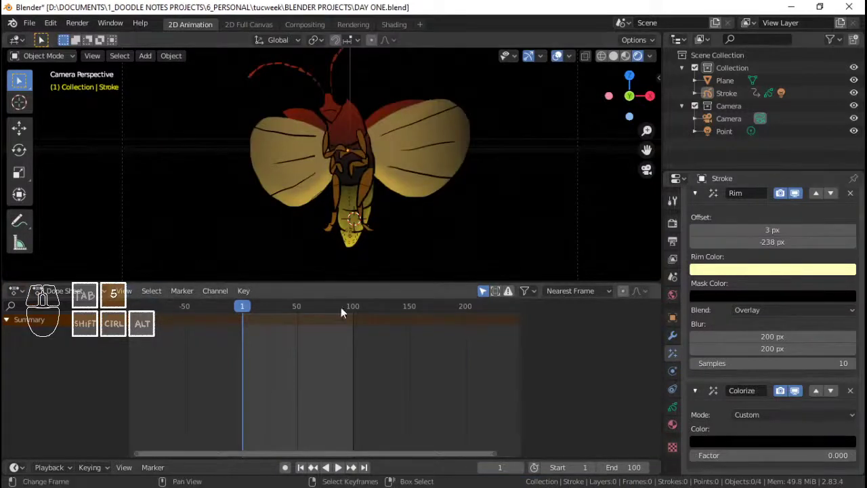
Reselect the firefly Stroke and keyframe the Colorize factor value
{"action": "left_click", "coordinate": [715, 135]}
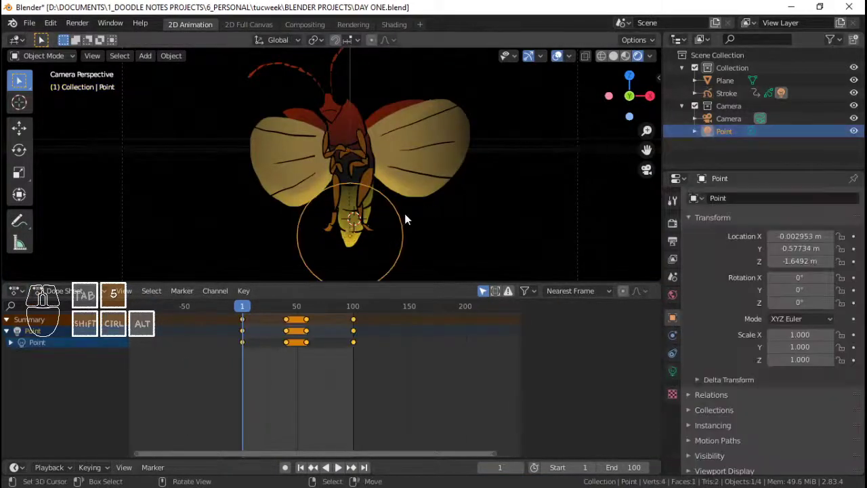
{"action": "left_click", "coordinate": [289, 331]}
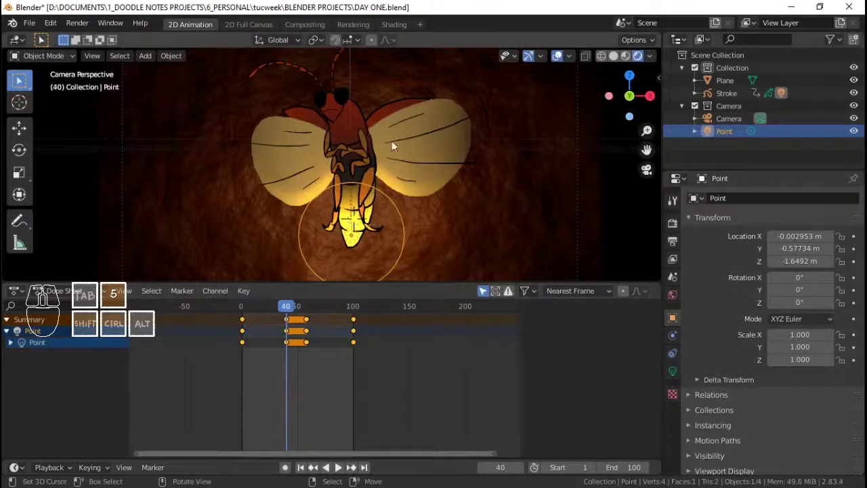
{"action": "right_click", "coordinate": [379, 127]}
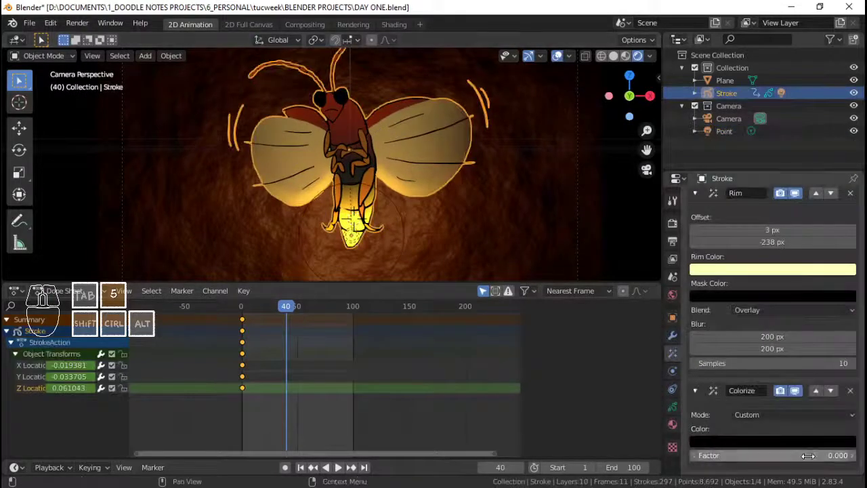
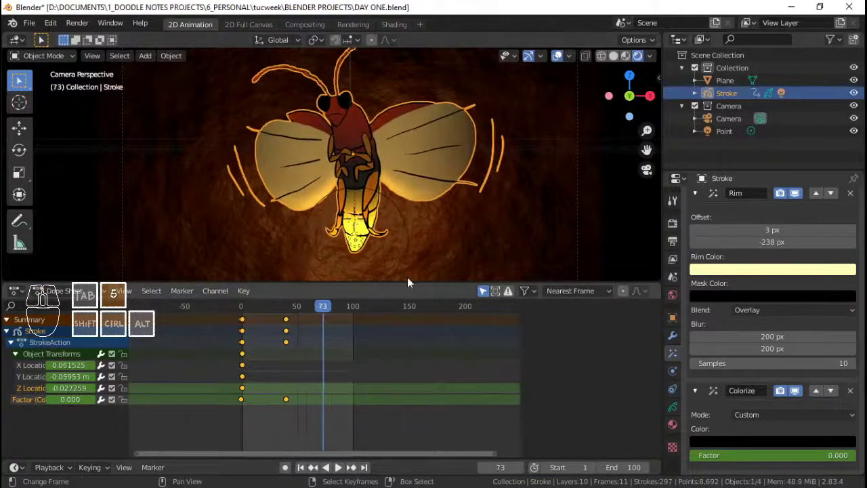
{"action": "right_click", "coordinate": [409, 273]}
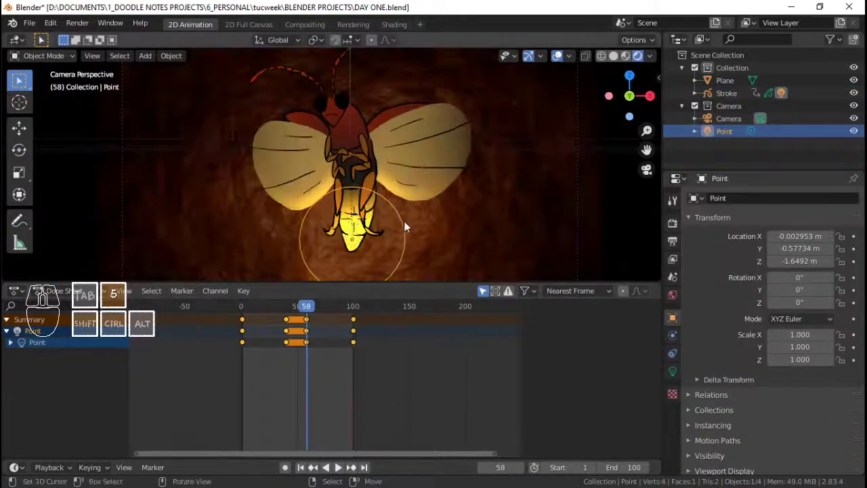
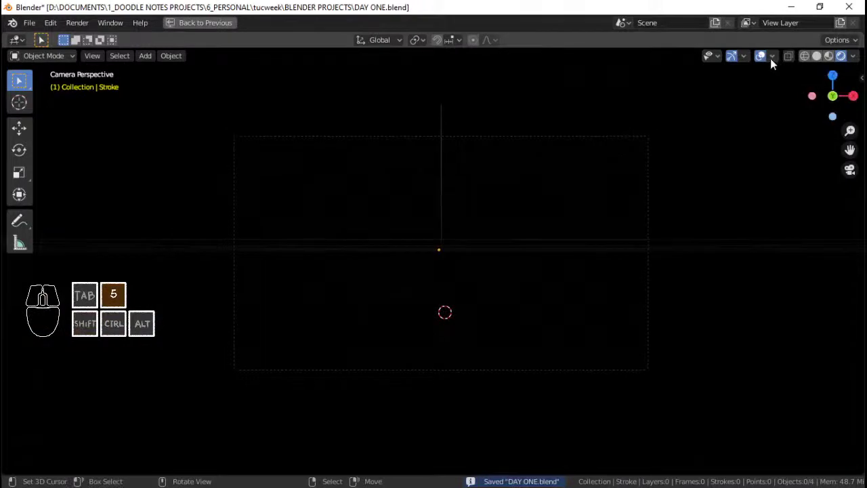
Preview the animation full-window, then return to the normal layout
{"action": "left_click", "coordinate": [766, 64]}
{"action": "key", "text": "ctrl+5"}
{"action": "key", "text": "space"}
{"action": "key", "text": "5"}
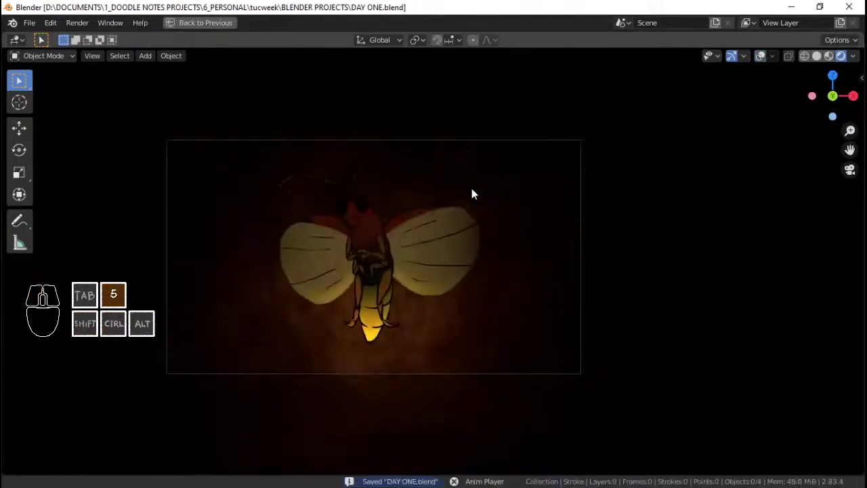
{"action": "key", "text": "space"}
{"action": "key", "text": "5"}
{"action": "left_click", "coordinate": [199, 32]}
{"action": "right_click", "coordinate": [377, 104]}
{"action": "right_click", "coordinate": [387, 103]}
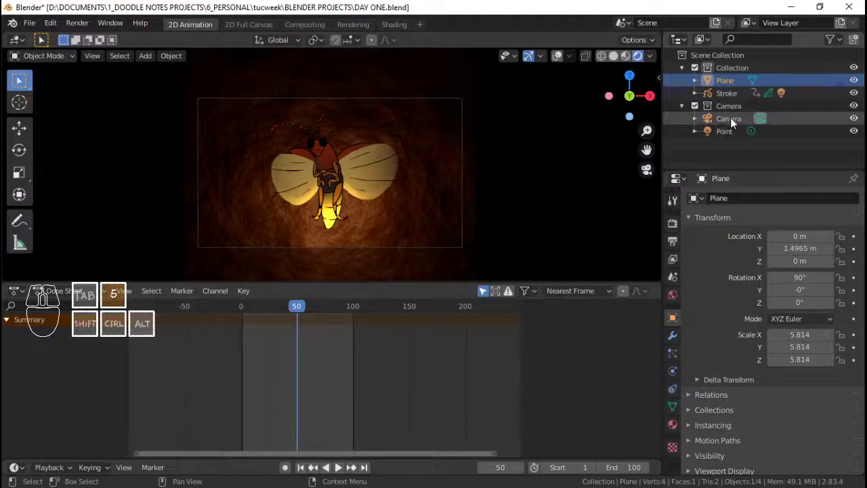
Set the Camera's Passepartout opacity to 1.0 so everything outside the frame is black
{"action": "left_click", "coordinate": [732, 124]}
{"action": "left_click", "coordinate": [674, 377]}
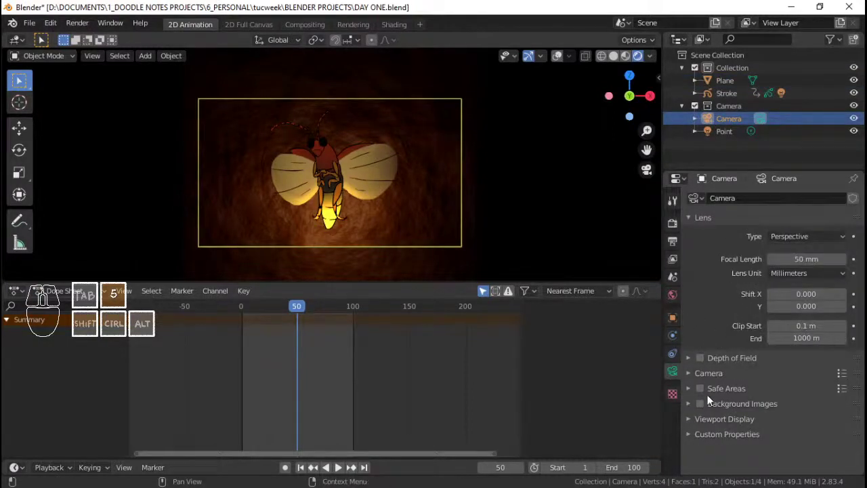
{"action": "left_click", "coordinate": [718, 425]}
{"action": "left_click", "coordinate": [732, 457]}
{"action": "left_click_drag", "start_coordinate": [810, 453], "coordinate": [836, 442]}
Save DAY ONE.blend and play the firefly animation with the camera view filling the window
{"action": "key", "text": "alt+a"}
{"action": "key", "text": "5"}
{"action": "key", "text": "ctrl+space"}
{"action": "key", "text": "5"}
{"action": "key", "text": "space"}
{"action": "key", "text": "5"}
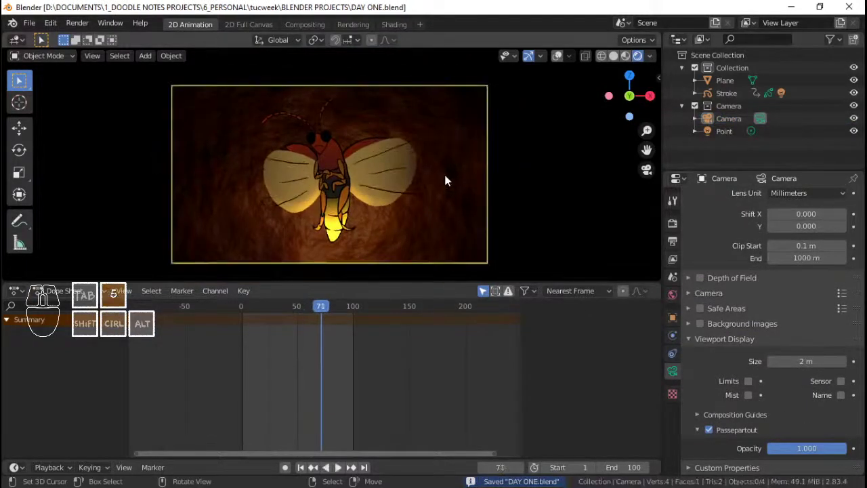
{"action": "key", "text": "ctrl+space"}
{"action": "key", "text": "5"}
{"action": "middle_click", "coordinate": [450, 181]}
{"action": "middle_click", "coordinate": [470, 241]}
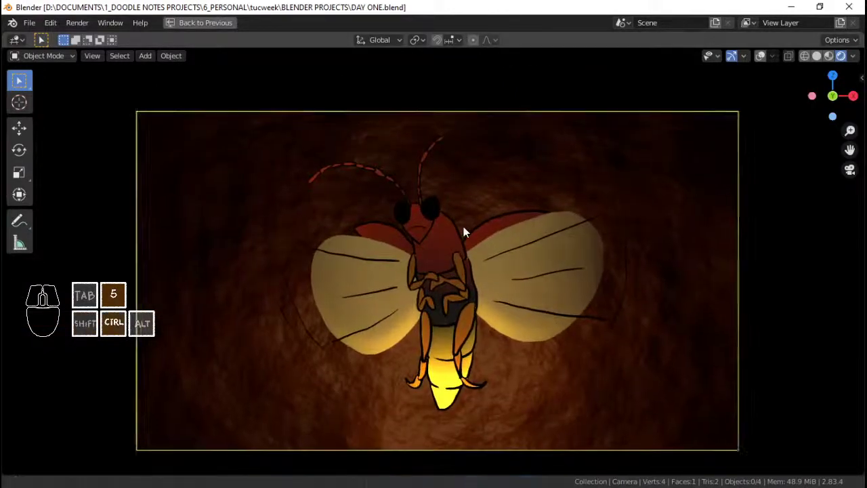
{"action": "key", "text": "ctrl+5"}
{"action": "key", "text": "space"}
{"action": "key", "text": "5"}
{"action": "key", "text": "alt+a"}
{"action": "key", "text": "5"}
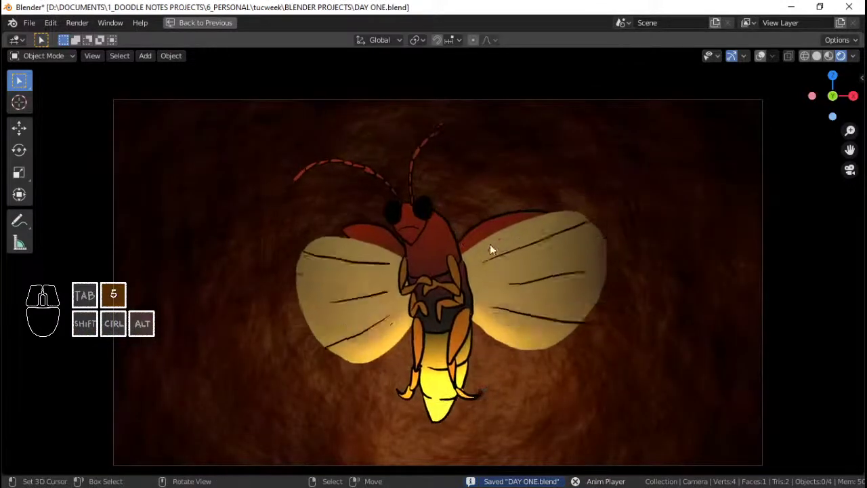
{"action": "key", "text": "space"}
{"action": "key", "text": "5"}
Switch to the 2D Full Canvas workspace
{"action": "left_click", "coordinate": [225, 32]}
{"action": "left_click", "coordinate": [227, 31]}
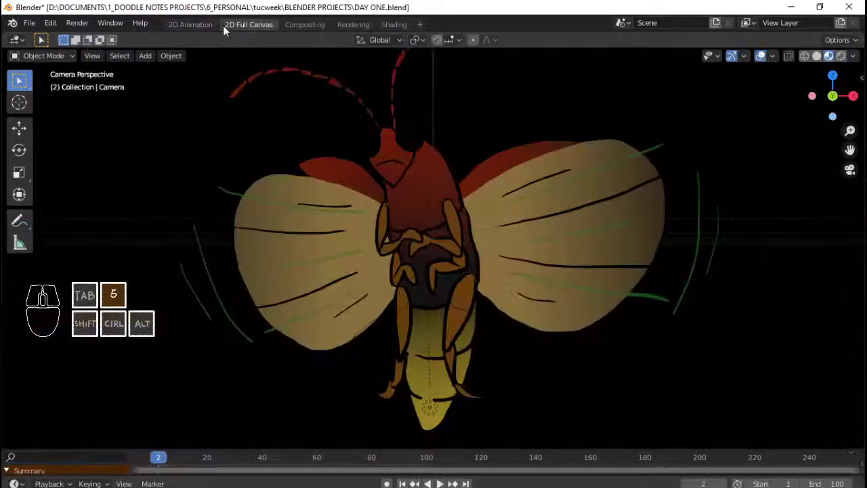
Return to the 2D Animation workspace at frame 1 and select the Stroke object
{"action": "left_click", "coordinate": [189, 34]}
{"action": "left_click_drag", "start_coordinate": [290, 349], "coordinate": [336, 354]}
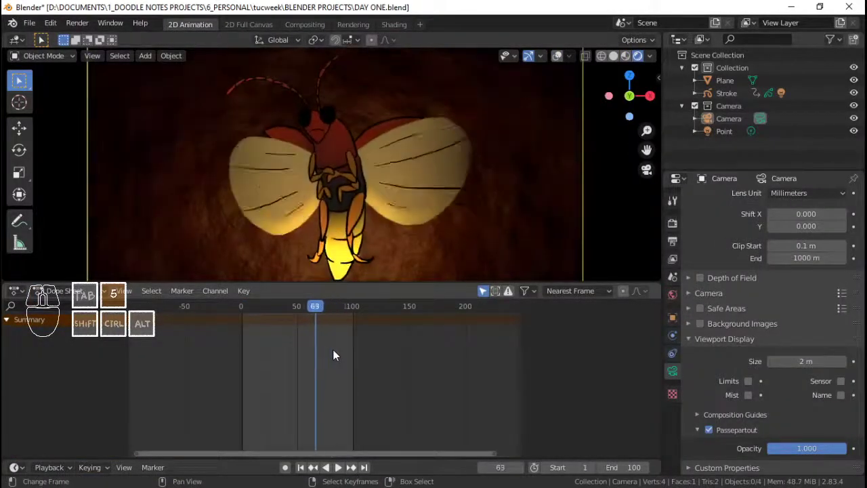
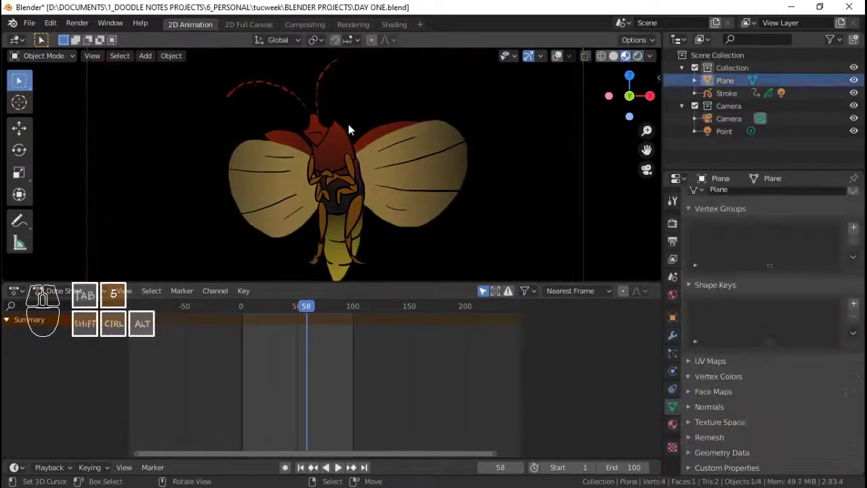
{"action": "key", "text": "ctrl+5"}
{"action": "left_click", "coordinate": [859, 230]}
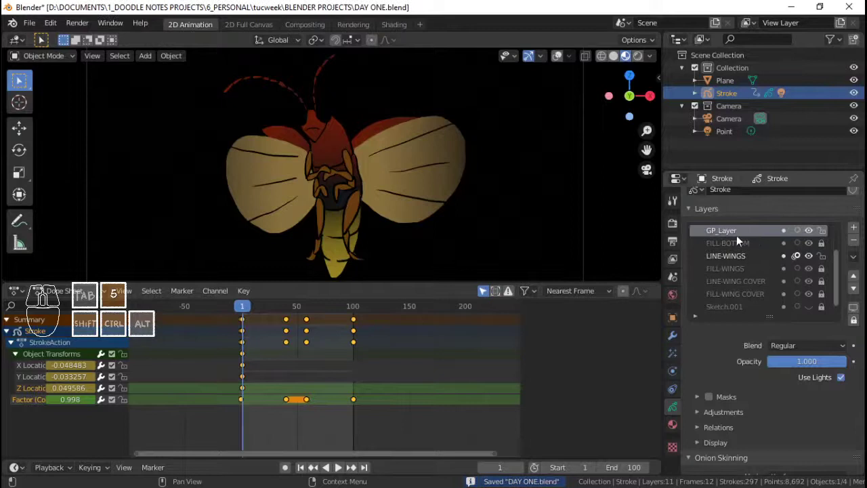
Rename the new top layer to EYE and save the file
{"action": "double_click", "coordinate": [740, 235]}
{"action": "key", "text": "shift+d"}
{"action": "key", "text": "5"}
{"action": "key", "text": "Return"}
{"action": "key", "text": "5"}
{"action": "key", "text": "ctrl+5"}
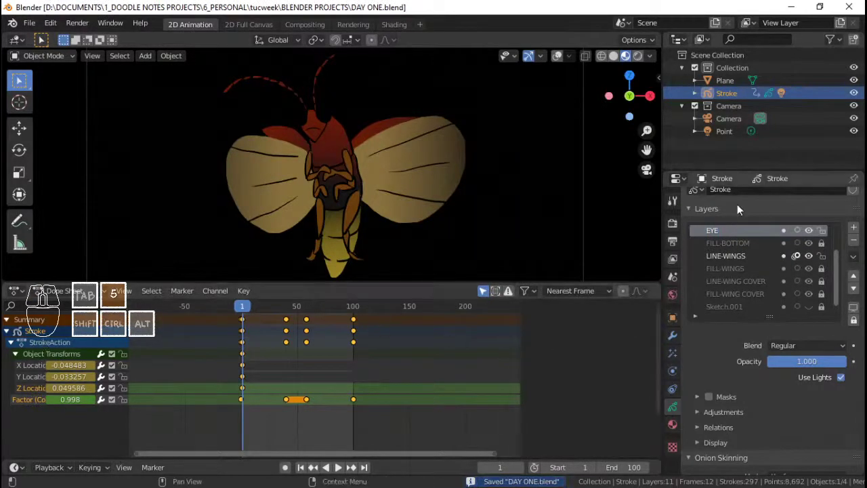
{"action": "left_click", "coordinate": [673, 430]}
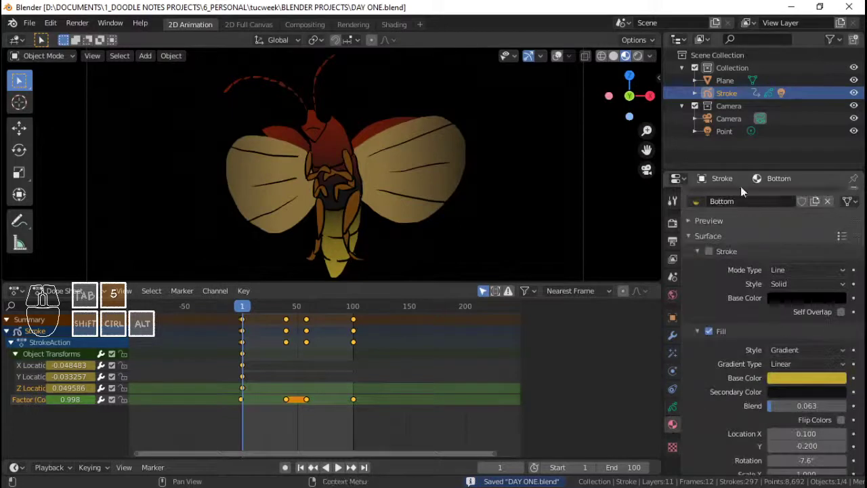
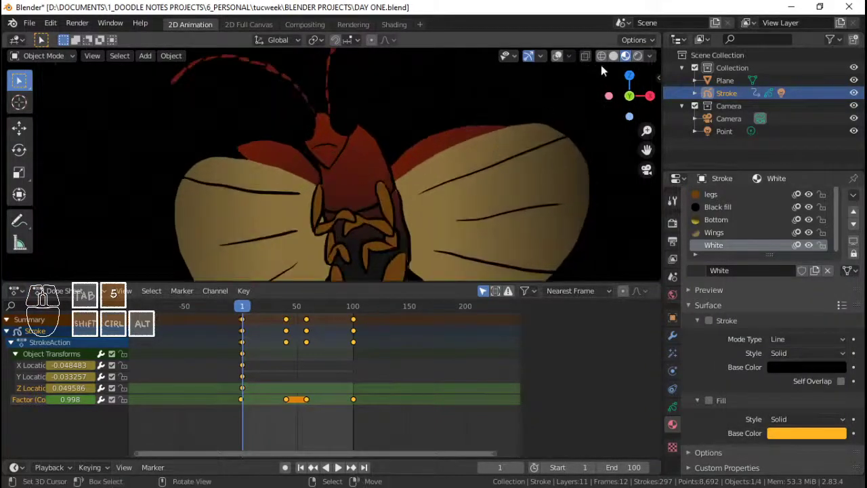
Switch to solid shading and Draw mode with the EYE layer active
{"action": "left_click", "coordinate": [613, 58]}
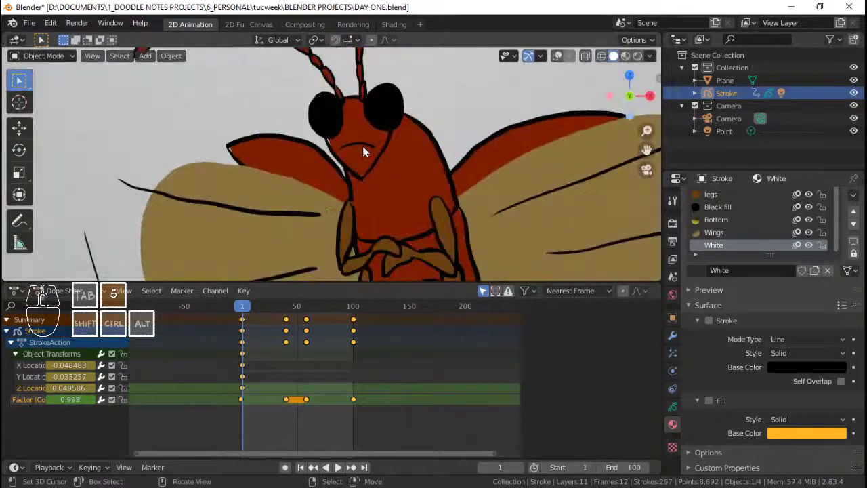
{"action": "key", "text": "ctrl+5"}
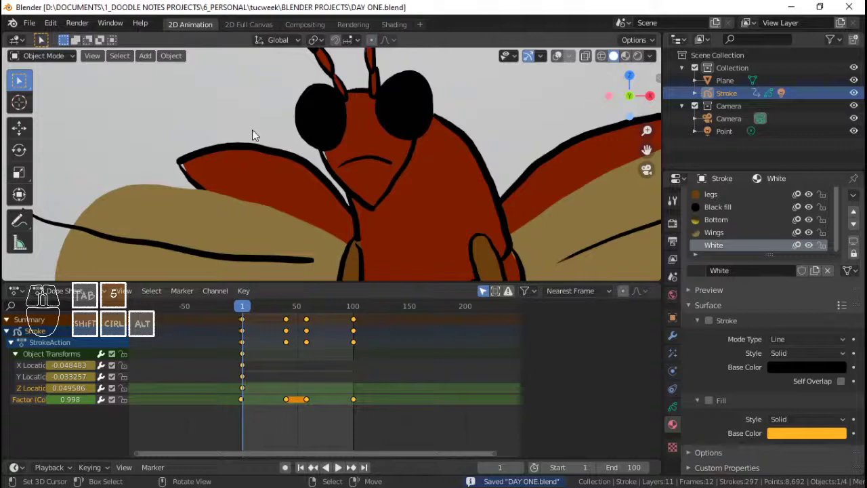
{"action": "key", "text": "ctrl+Tab"}
{"action": "left_click", "coordinate": [352, 105]}
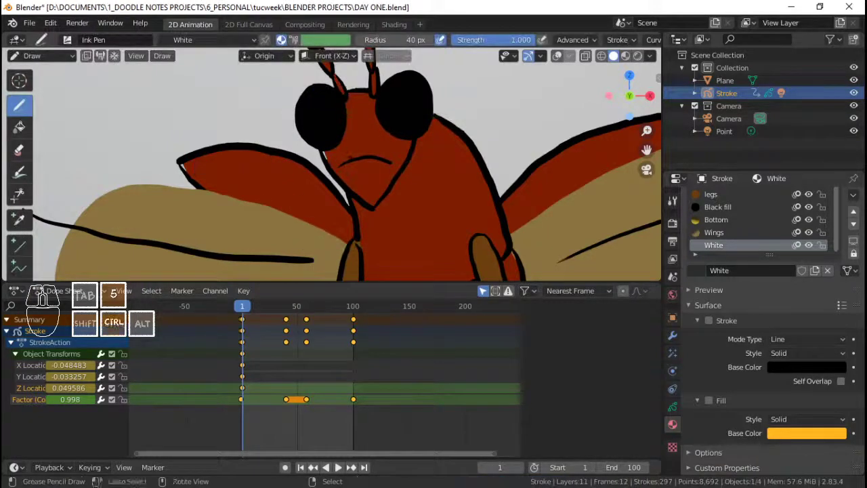
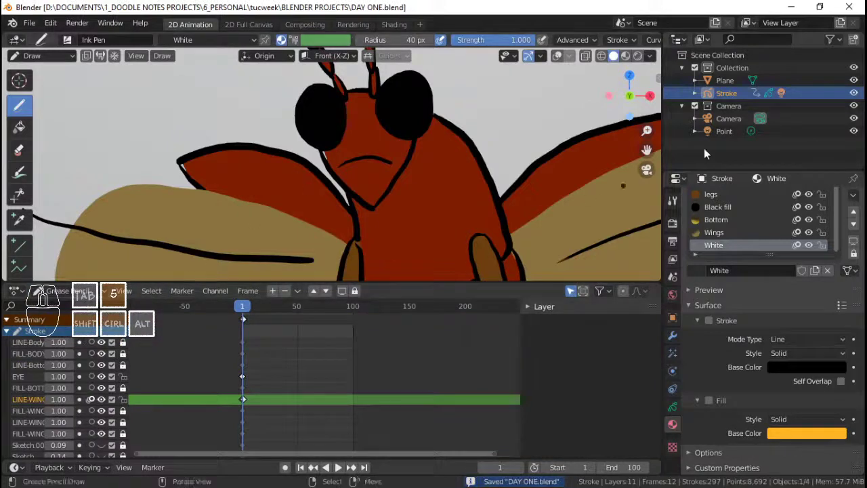
{"action": "left_click_drag", "start_coordinate": [838, 222], "coordinate": [838, 200]}
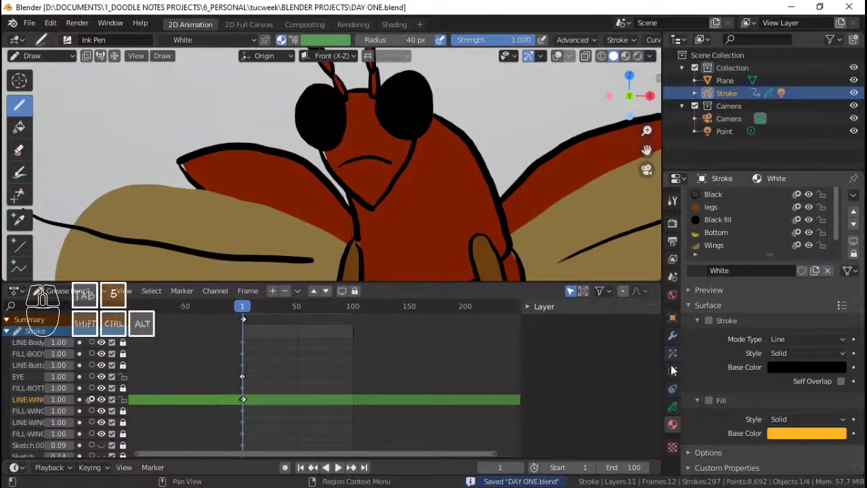
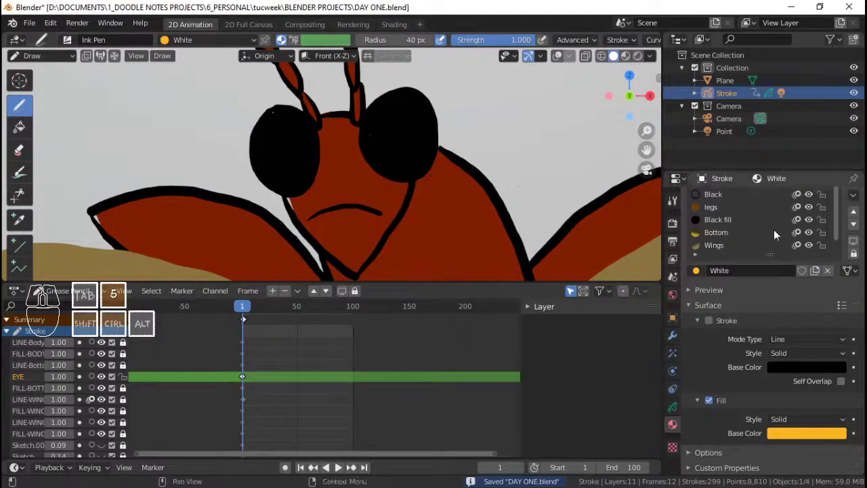
{"action": "left_click", "coordinate": [677, 407]}
Zoom the dope sheet into the early frames around the EYE layer keyframes
{"action": "middle_click", "coordinate": [751, 245]}
{"action": "left_click_drag", "start_coordinate": [745, 275], "coordinate": [527, 302]}
{"action": "middle_click", "coordinate": [241, 373]}
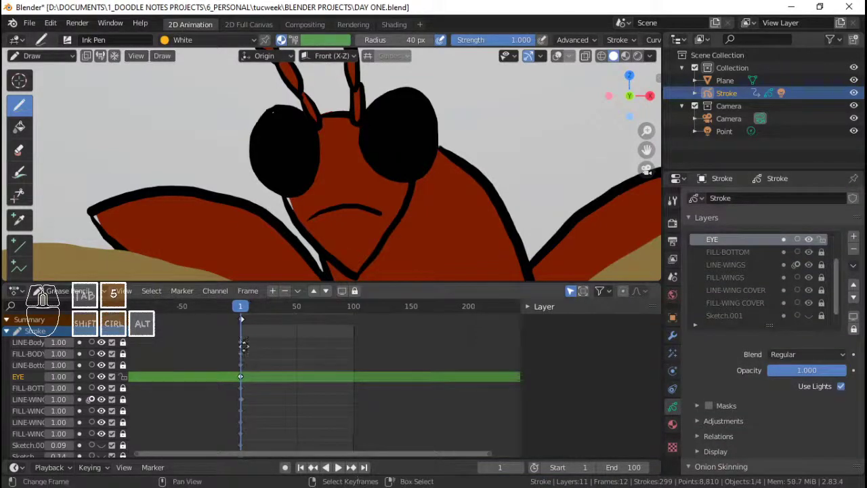
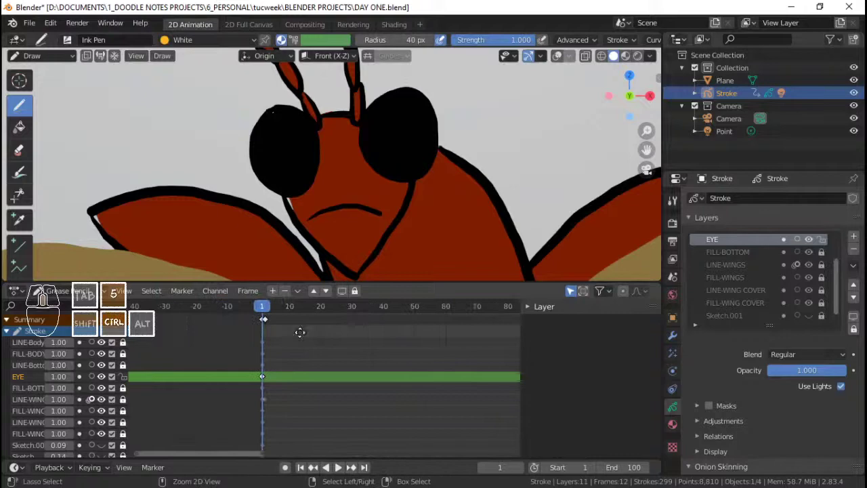
{"action": "middle_click", "coordinate": [279, 345]}
{"action": "middle_click", "coordinate": [296, 365]}
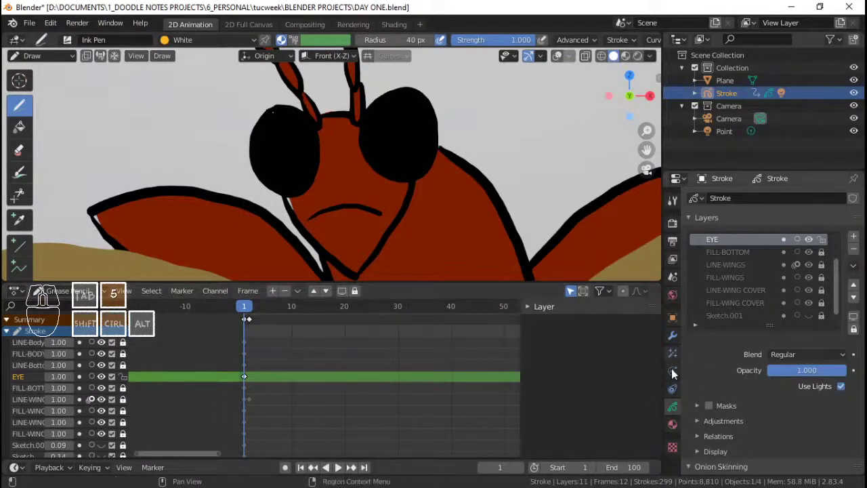
Hide the Colorize effect in the viewport so the eyes are visible for drawing
{"action": "left_click", "coordinate": [680, 343]}
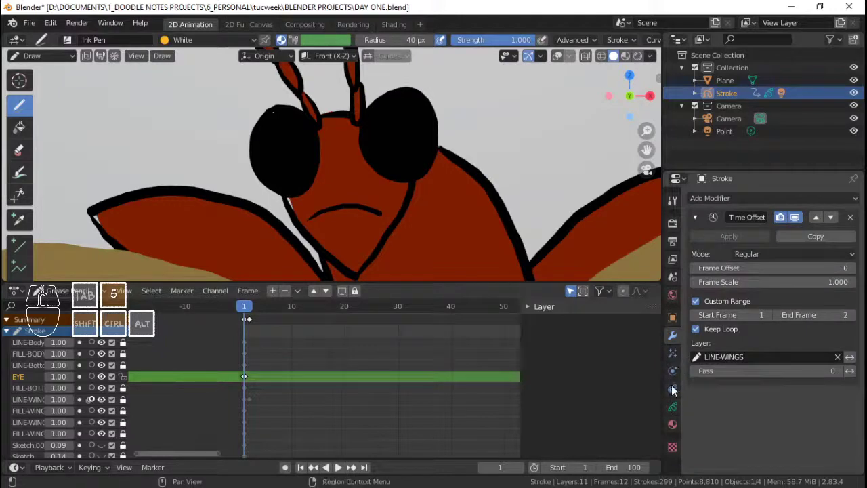
{"action": "left_click", "coordinate": [675, 361]}
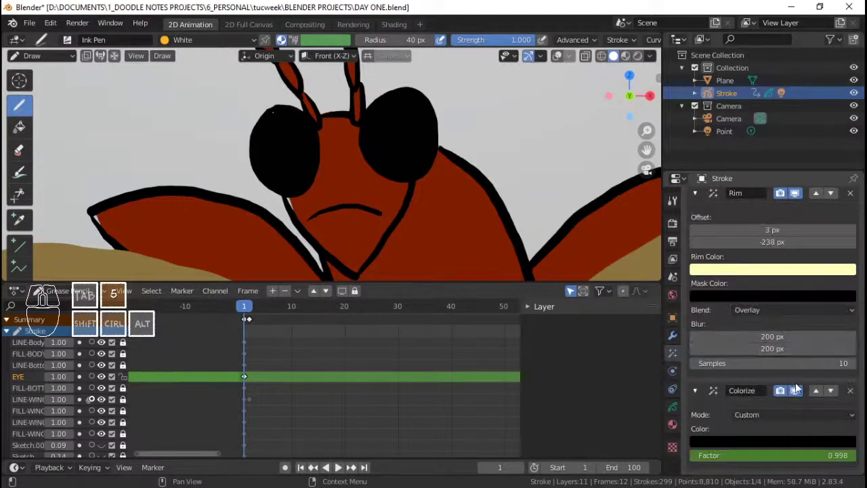
{"action": "left_click", "coordinate": [802, 396]}
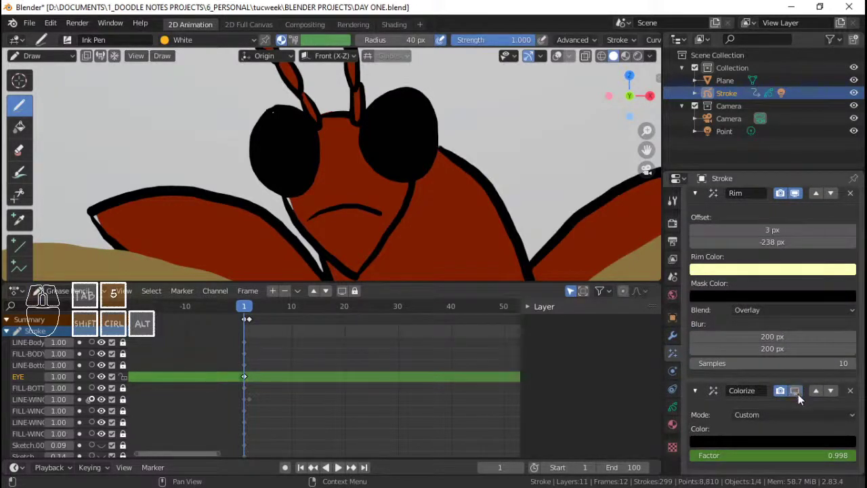
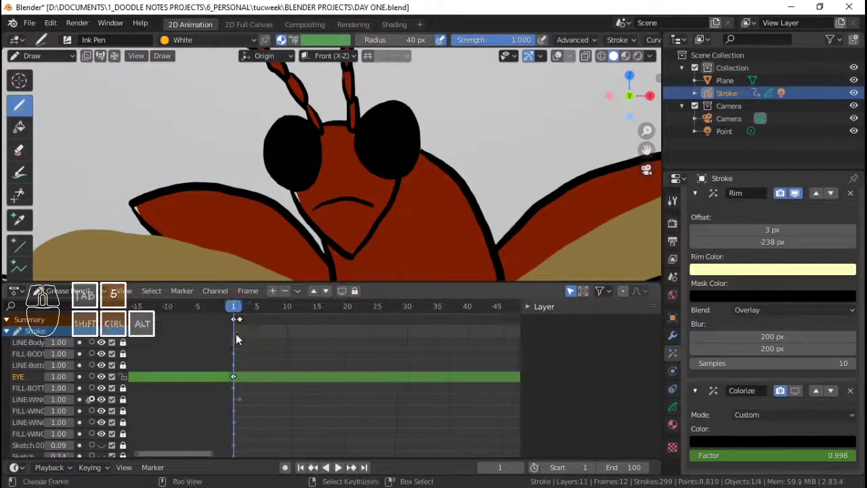
{"action": "left_click", "coordinate": [30, 378]}
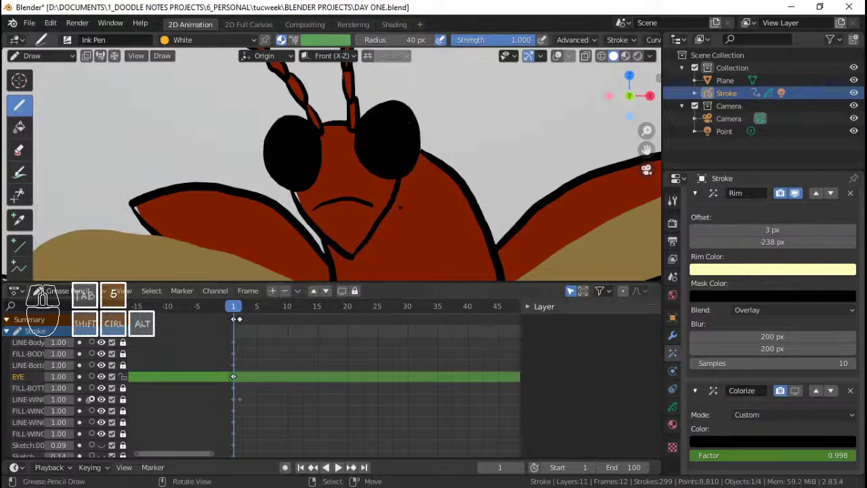
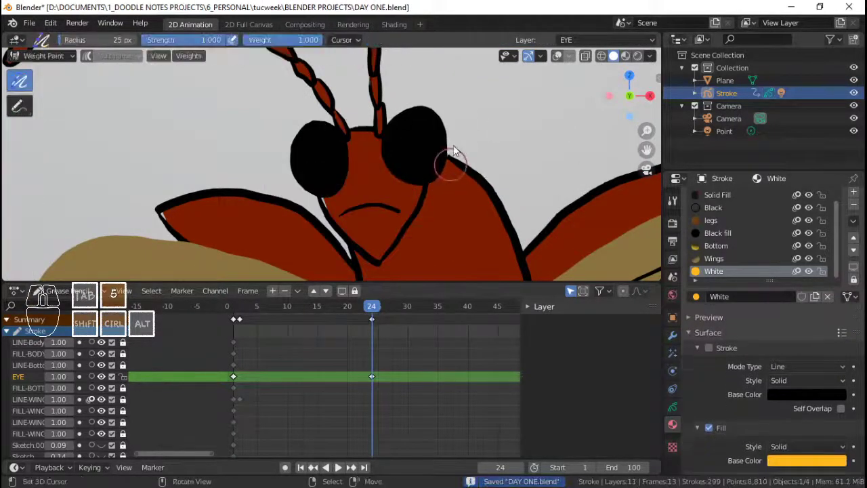
Return to Draw mode, save, and show the Stroke's grease pencil modifiers
{"action": "left_click", "coordinate": [459, 115]}
{"action": "left_click", "coordinate": [468, 88]}
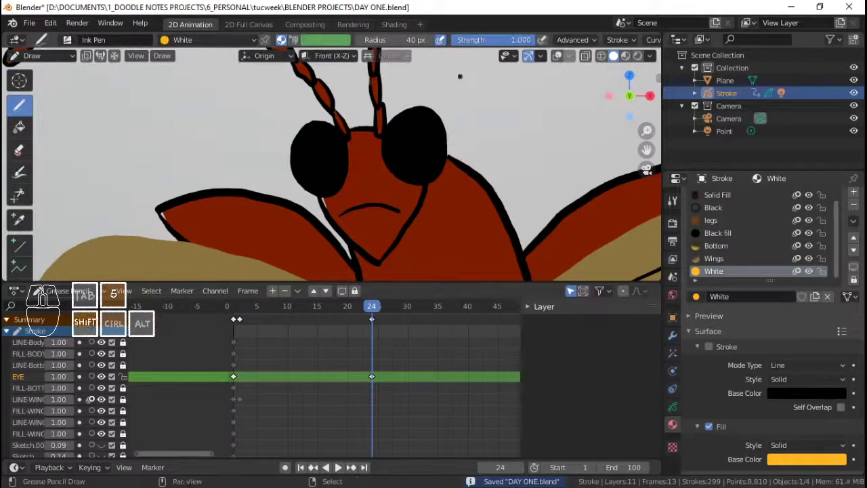
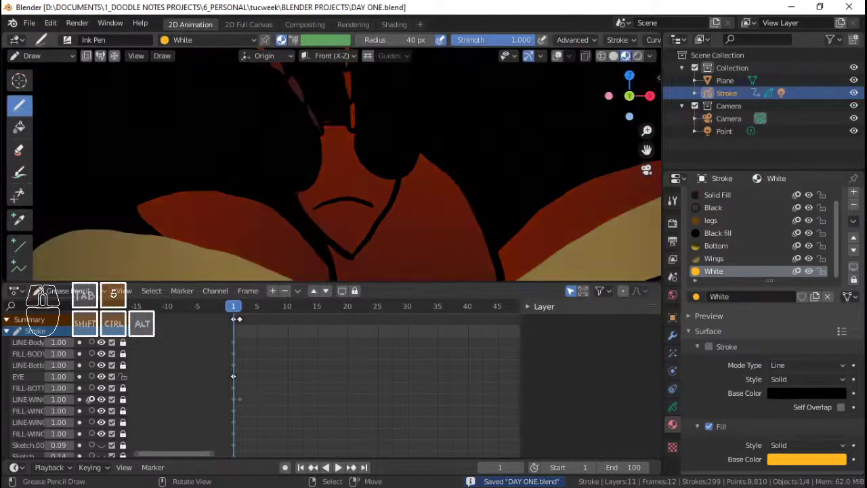
{"action": "key", "text": "ctrl+5"}
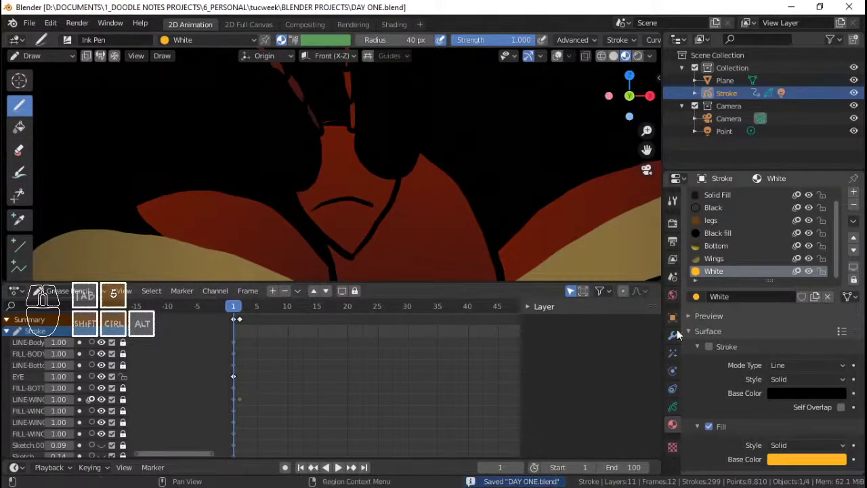
{"action": "left_click", "coordinate": [677, 343]}
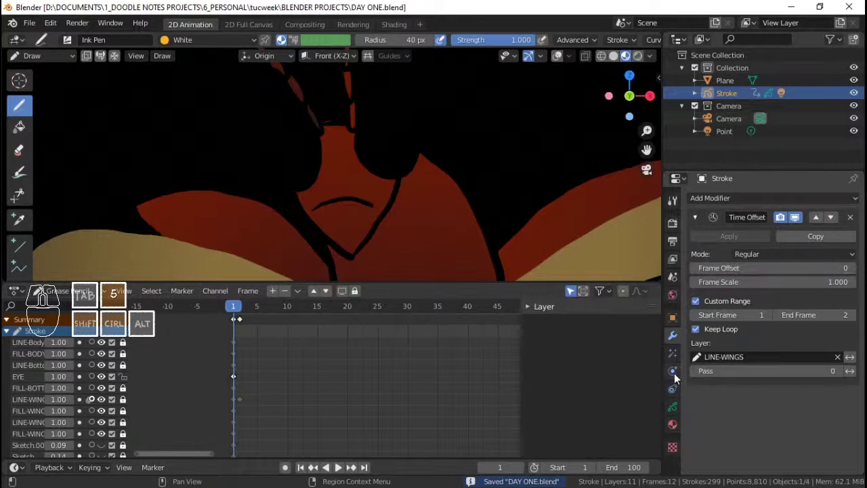
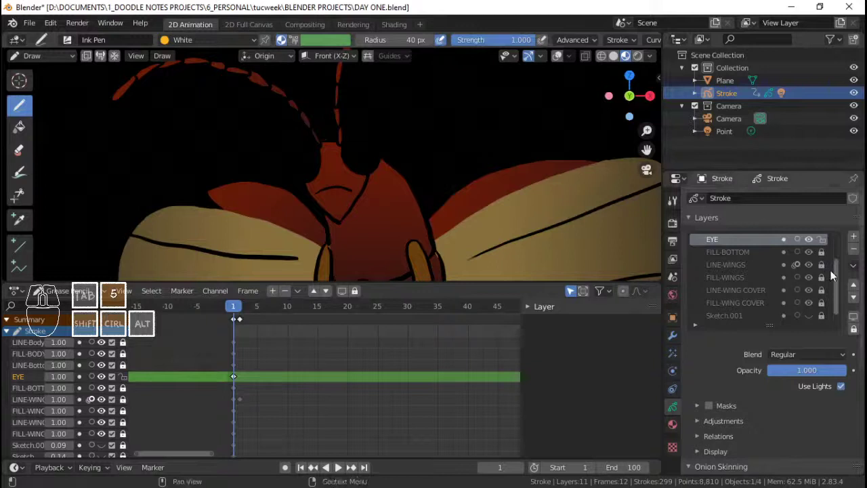
Move the EYE layer to the top of the stack and draw a yellow highlight over an eye
{"action": "left_click_drag", "start_coordinate": [837, 276], "coordinate": [828, 250]}
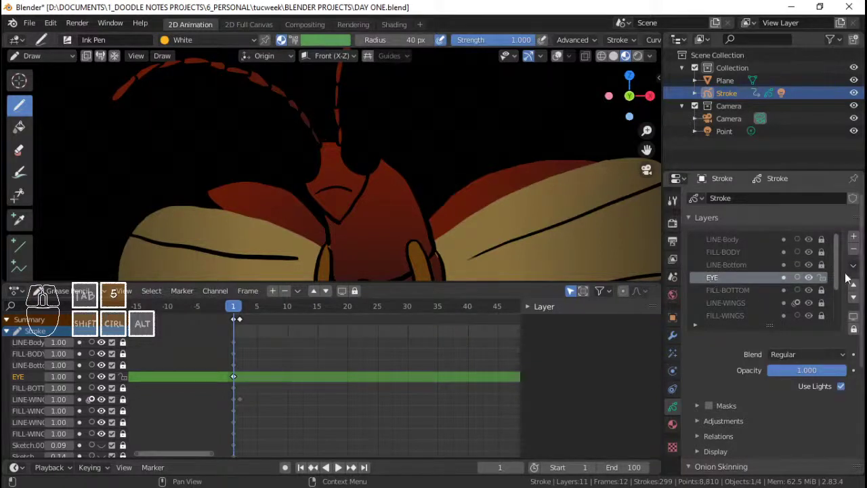
{"action": "left_click", "coordinate": [854, 286]}
{"action": "left_click", "coordinate": [855, 288]}
{"action": "double_click", "coordinate": [858, 285]}
{"action": "left_click", "coordinate": [858, 288]}
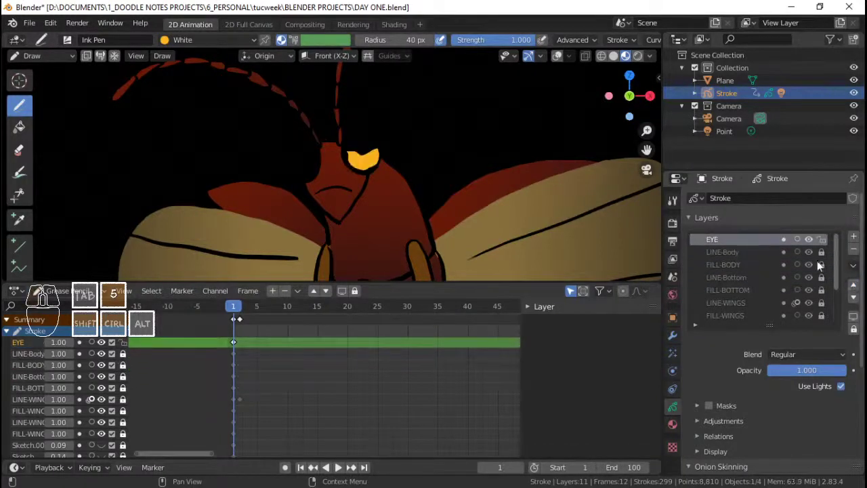
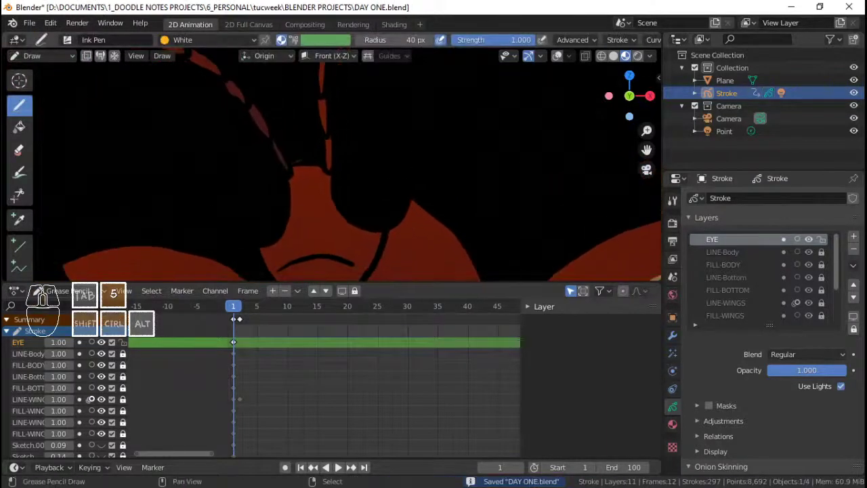
{"action": "left_click_drag", "start_coordinate": [48, 298], "coordinate": [48, 298]}
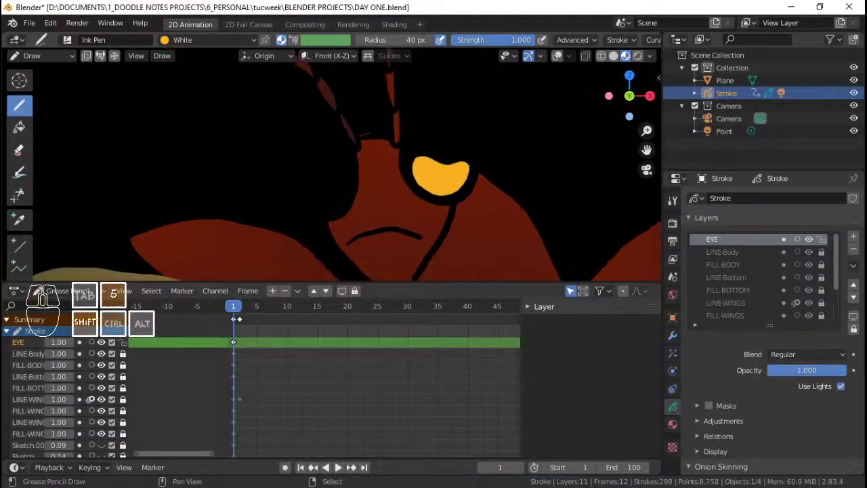
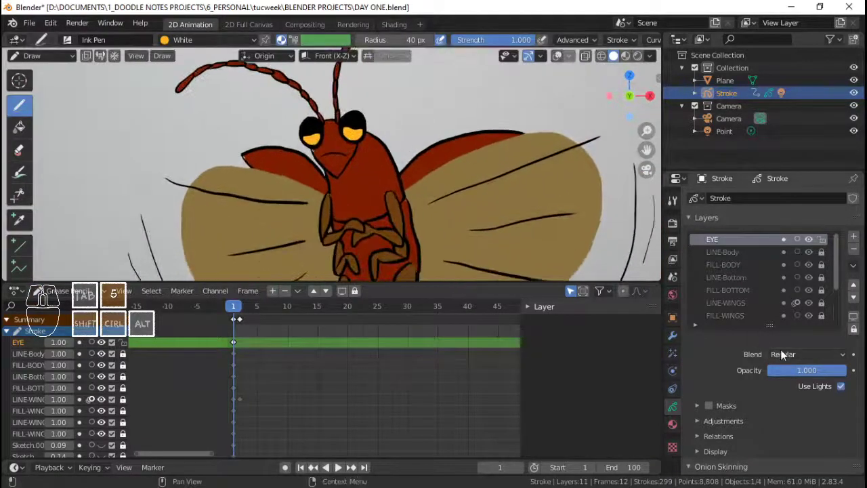
Try another blend mode on the EYE layer, then set it back to Regular
{"action": "left_click_drag", "start_coordinate": [806, 374], "coordinate": [840, 371]}
{"action": "left_click", "coordinate": [811, 358]}
{"action": "left_click", "coordinate": [794, 402]}
{"action": "left_click_drag", "start_coordinate": [818, 376], "coordinate": [755, 376]}
{"action": "left_click", "coordinate": [783, 365]}
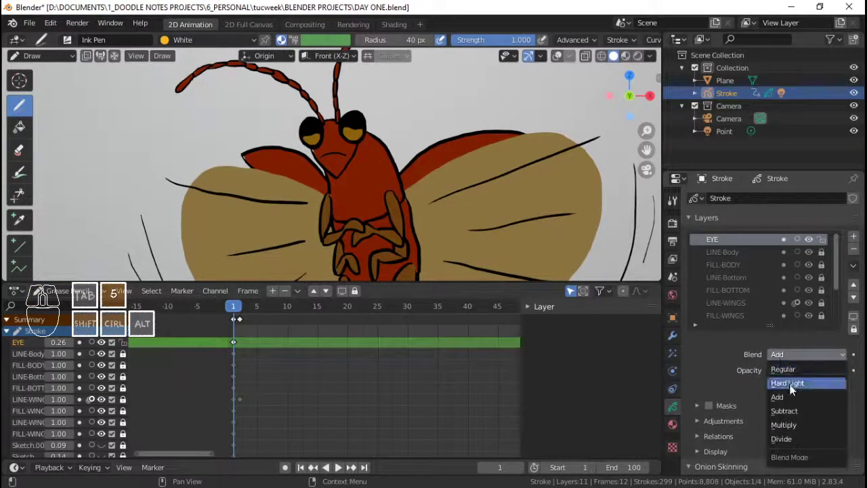
{"action": "left_click", "coordinate": [797, 371]}
Lower the EYE layer opacity to about 0.047, save, and return to Object Mode
{"action": "left_click_drag", "start_coordinate": [788, 372], "coordinate": [767, 371]}
{"action": "key", "text": "5"}
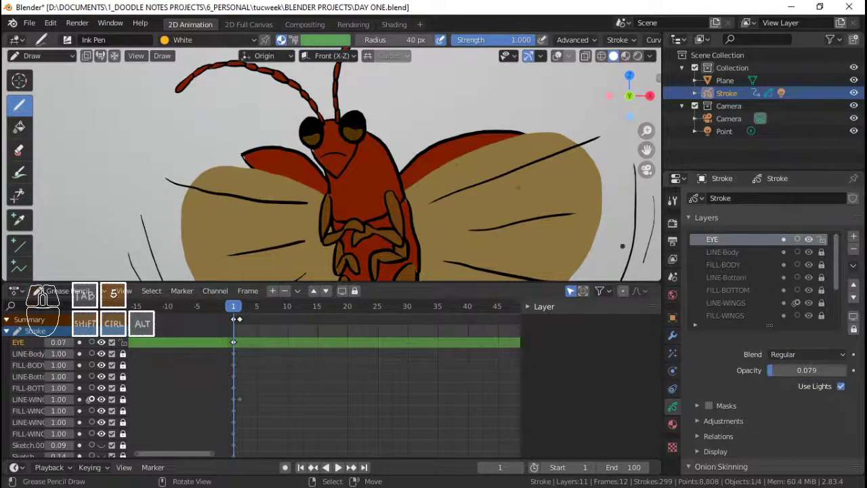
{"action": "key", "text": "ctrl+5"}
{"action": "left_click", "coordinate": [337, 180]}
{"action": "left_click_drag", "start_coordinate": [777, 374], "coordinate": [771, 373]}
{"action": "key", "text": "ctrl+5"}
{"action": "key", "text": "Tab"}
{"action": "left_click", "coordinate": [350, 197]}
{"action": "key", "text": "ctrl+5"}
{"action": "left_click", "coordinate": [643, 60]}
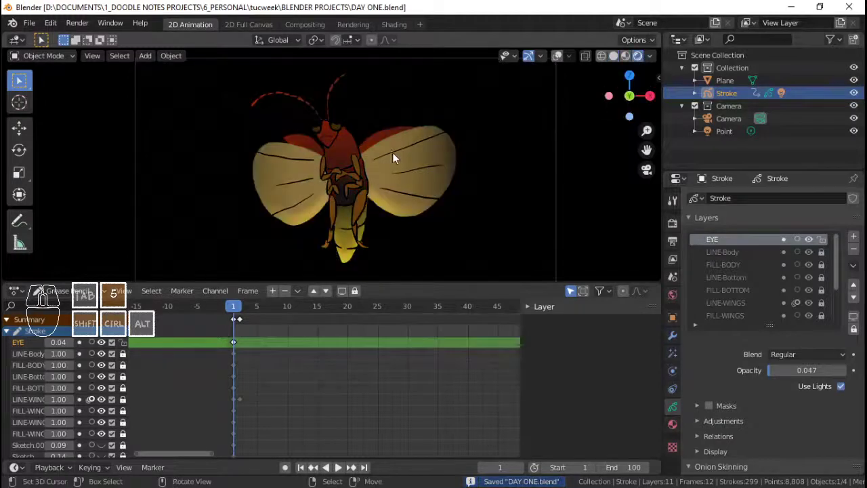
Maximize the viewport, look through the camera and play the firefly animation in short bursts
{"action": "key", "text": "ctrl+space"}
{"action": "key", "text": "ctrl+5"}
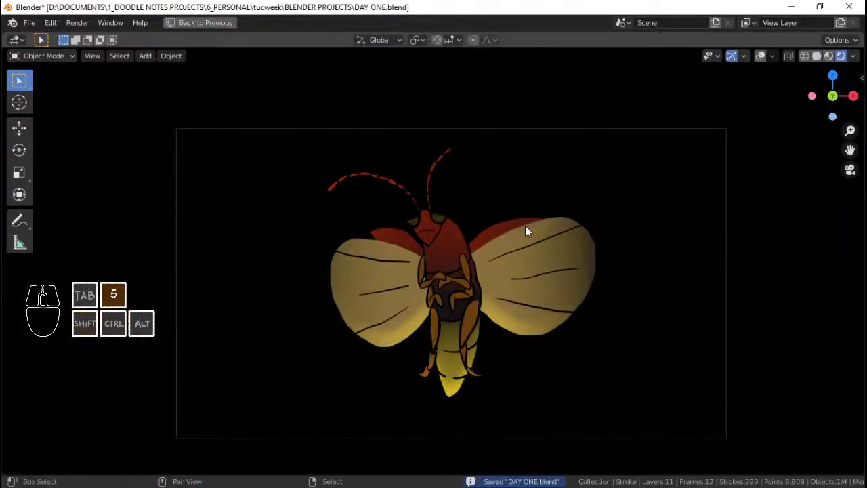
{"action": "key", "text": "space"}
{"action": "key", "text": "5"}
{"action": "key", "text": "space"}
{"action": "key", "text": "5"}
{"action": "left_click", "coordinate": [224, 24]}
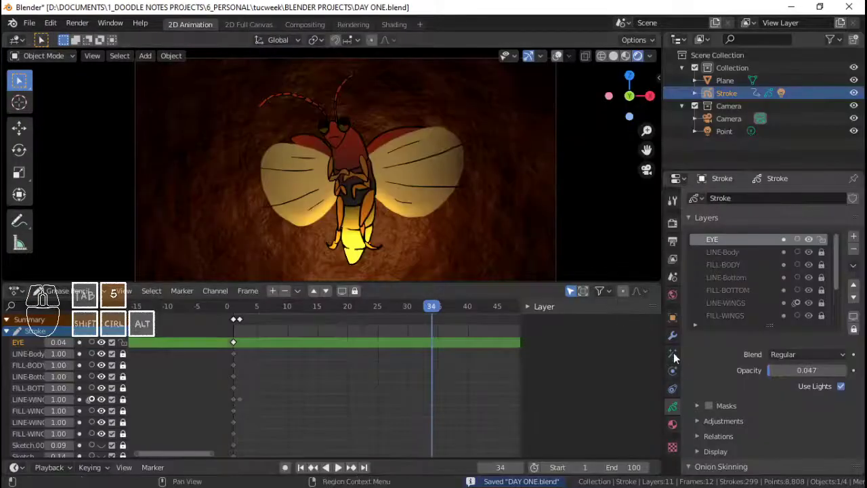
{"action": "left_click", "coordinate": [677, 358]}
{"action": "left_click", "coordinate": [795, 395]}
{"action": "key", "text": "ctrl+5"}
{"action": "key", "text": "space"}
{"action": "key", "text": "5"}
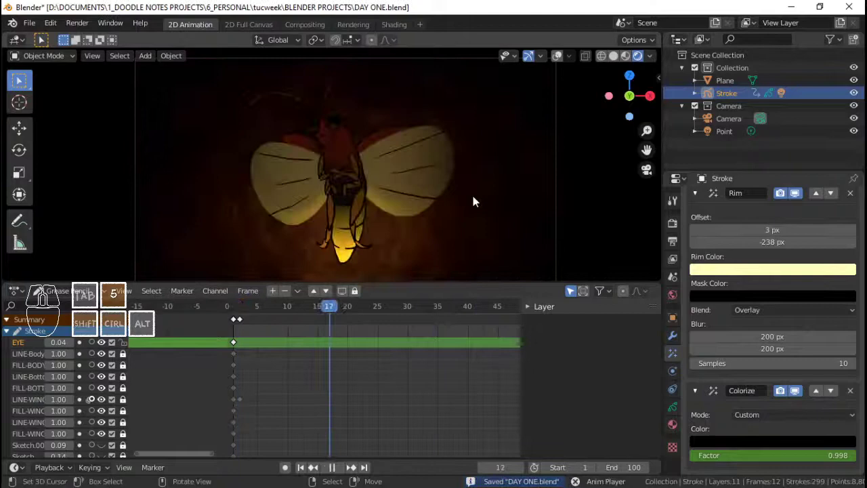
Restore the layout and keep playing and pausing the glowing firefly through the camera
{"action": "key", "text": "ctrl+space"}
{"action": "key", "text": "ctrl+5"}
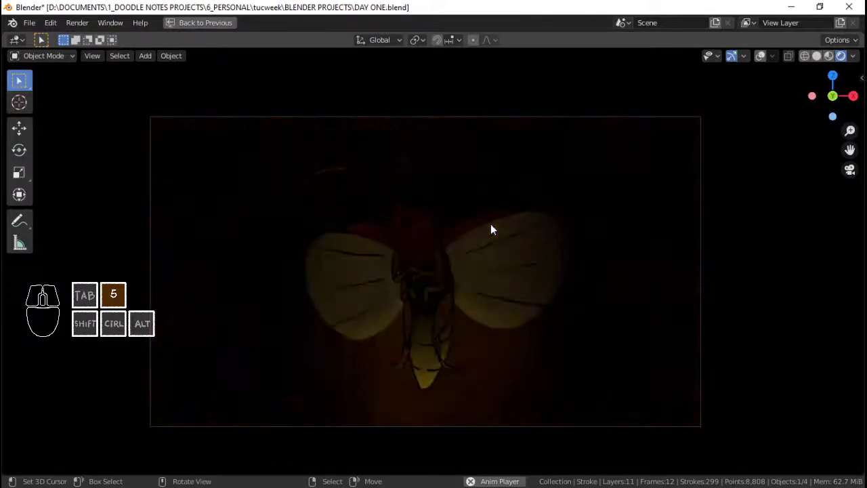
{"action": "key", "text": "space"}
{"action": "key", "text": "5"}
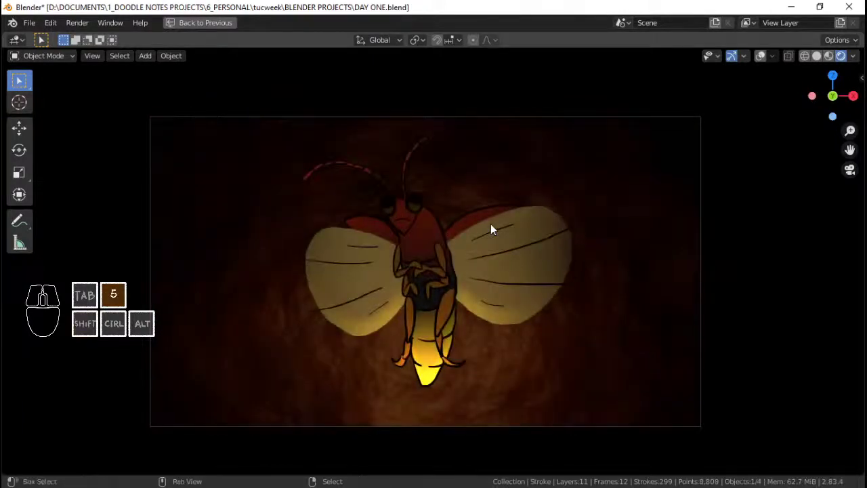
{"action": "key", "text": "ctrl+5"}
{"action": "key", "text": "space"}
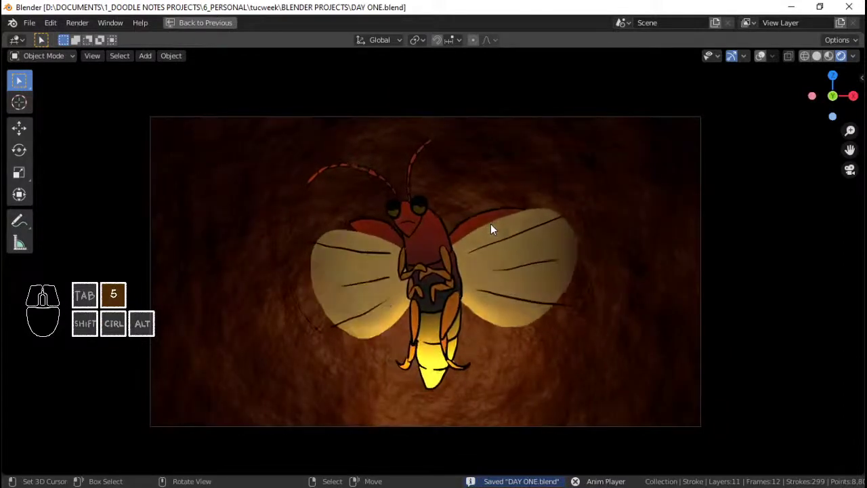
{"action": "key", "text": "space"}
{"action": "key", "text": "ctrl+5"}
{"action": "left_click", "coordinate": [208, 29]}
{"action": "key", "text": "ctrl+5"}
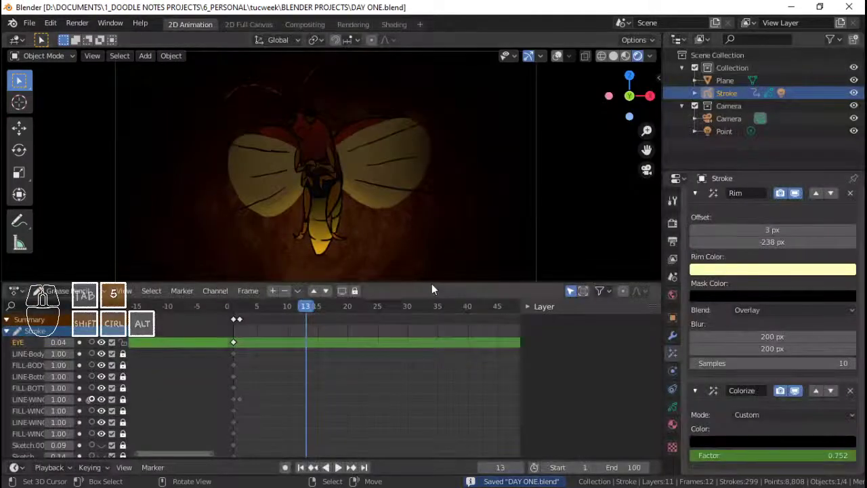
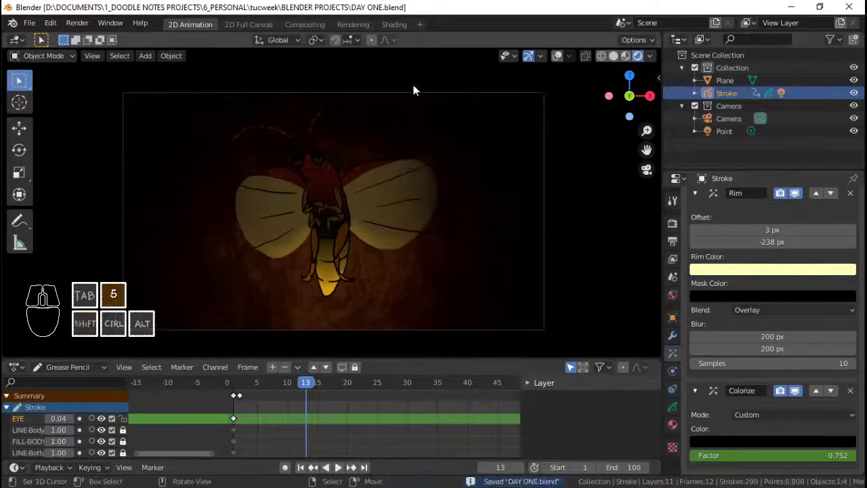
Stop playback and rewind to frame 1, leaving the camera view fully dark
{"action": "key", "text": "ctrl+5"}
{"action": "key", "text": "space"}
{"action": "key", "text": "ctrl+5"}
{"action": "key", "text": "space"}
{"action": "key", "text": "5"}
{"action": "key", "text": "5"}
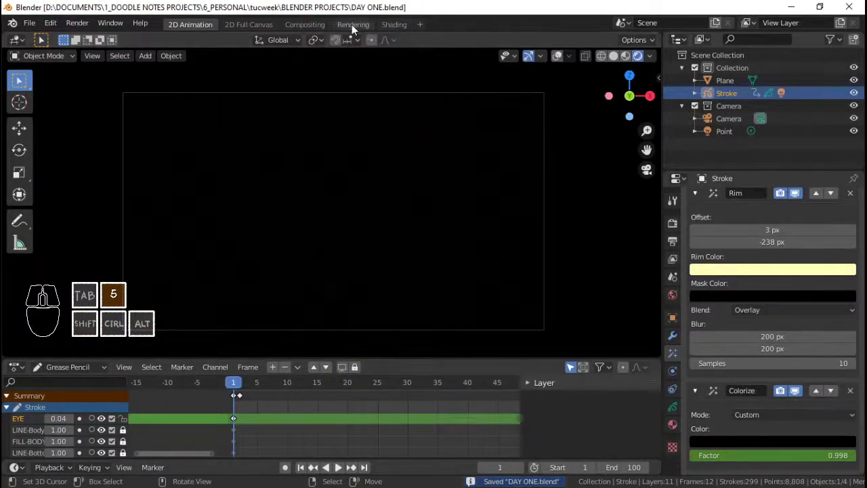